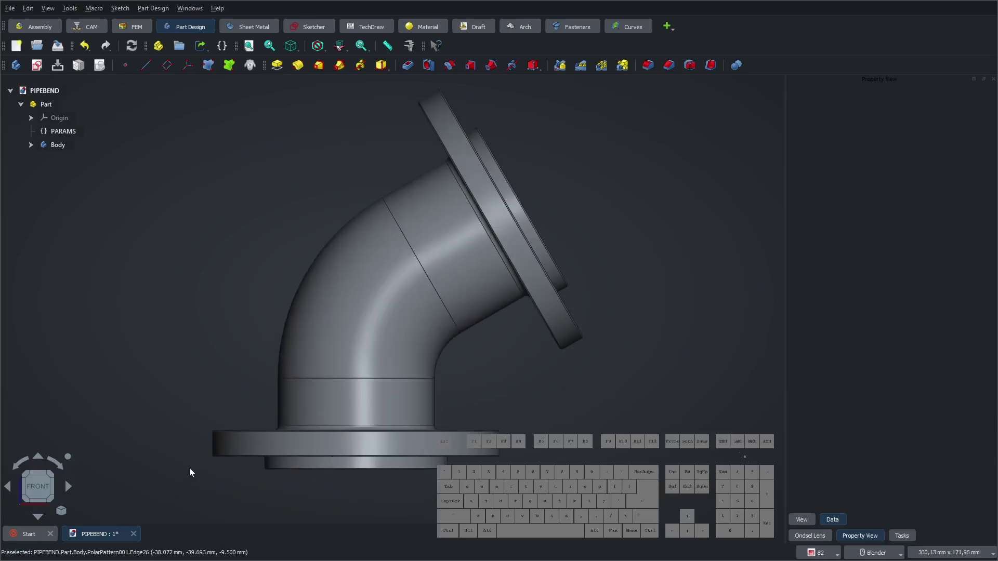
# - Set the bend angle pipe_alpha to 45° in the PARAMS properties
pyautogui.click(61, 133)
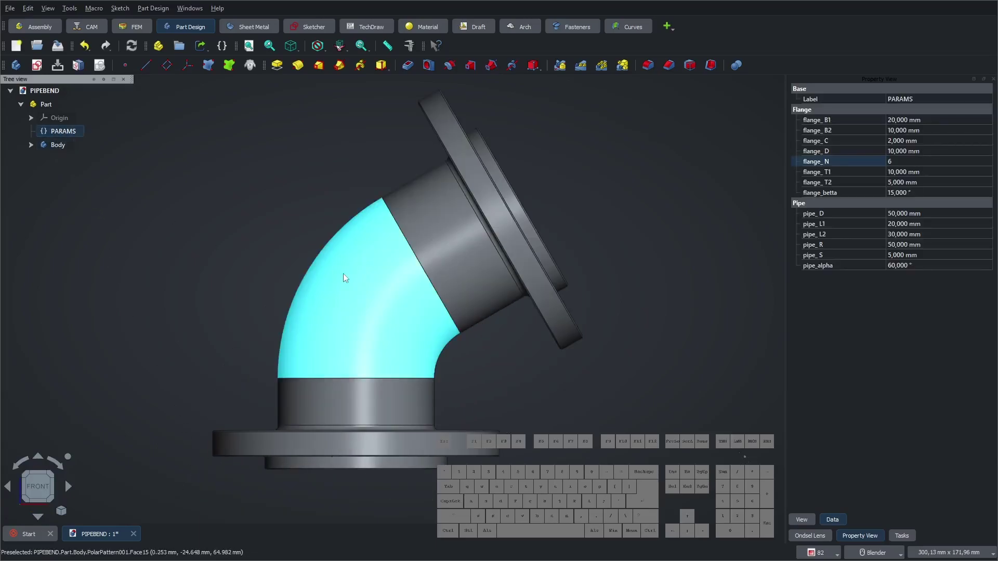
pyautogui.click(905, 269)
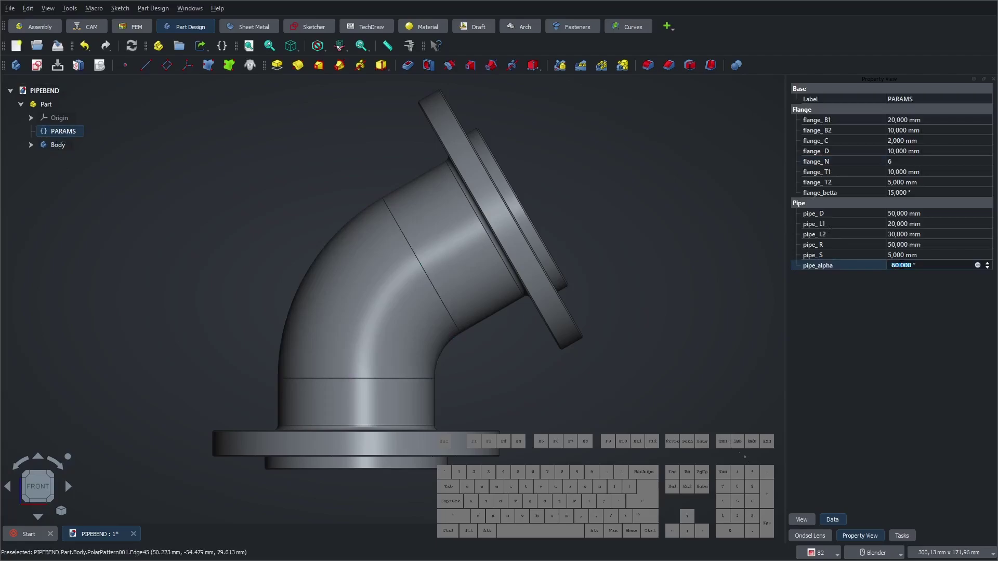
pyautogui.press('KP_4')
pyautogui.press('KP_5')
pyautogui.press('KP_Enter')
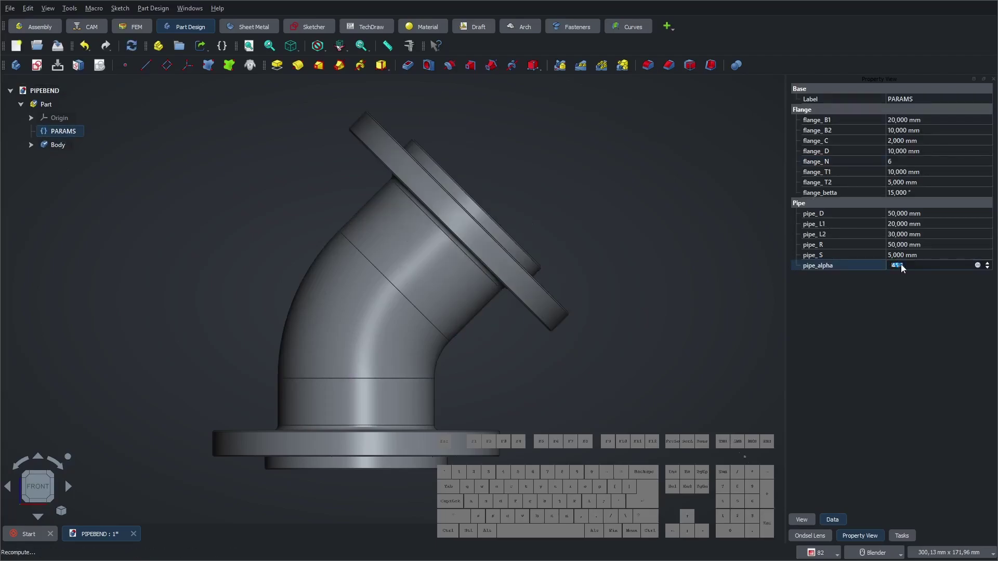
# - Change pipe_alpha again to 90° so the pipe becomes a right-angle elbow
pyautogui.click(905, 268)
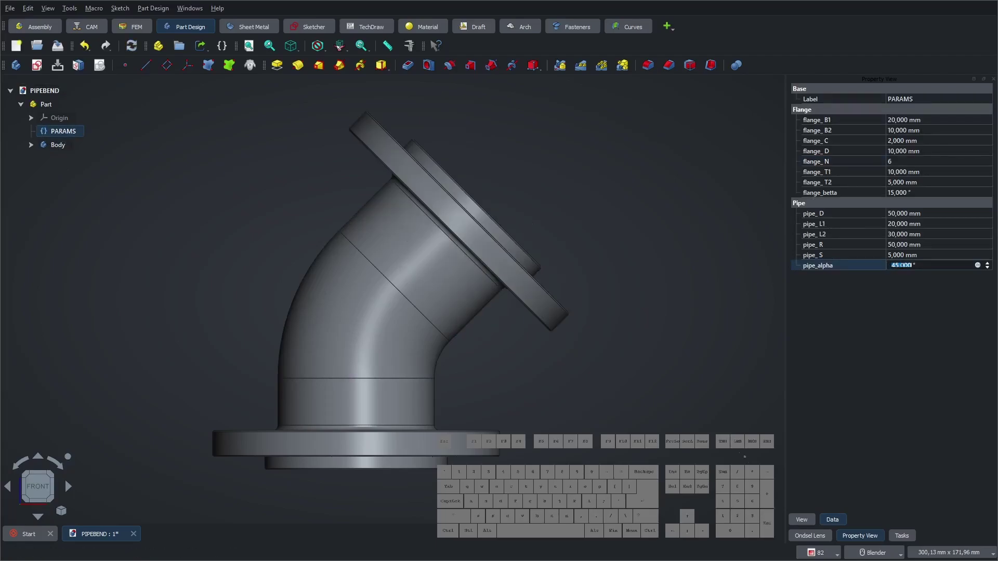
pyautogui.press('KP_9')
pyautogui.press('KP_0')
pyautogui.press('KP_Enter')
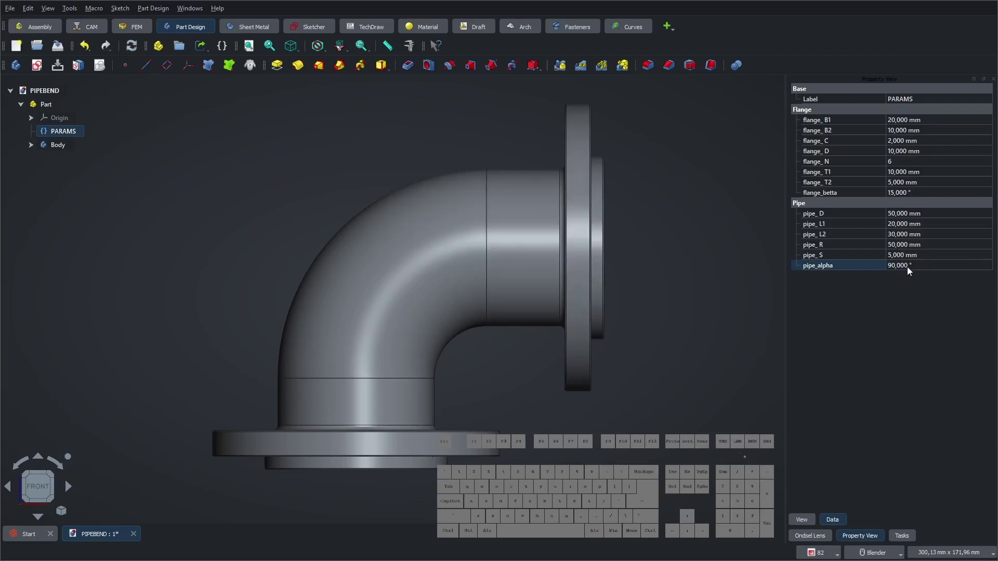
# - Enlarge the bend radius pipe_R to 150 mm and orbit to view the elbow in 3D
pyautogui.click(906, 248)
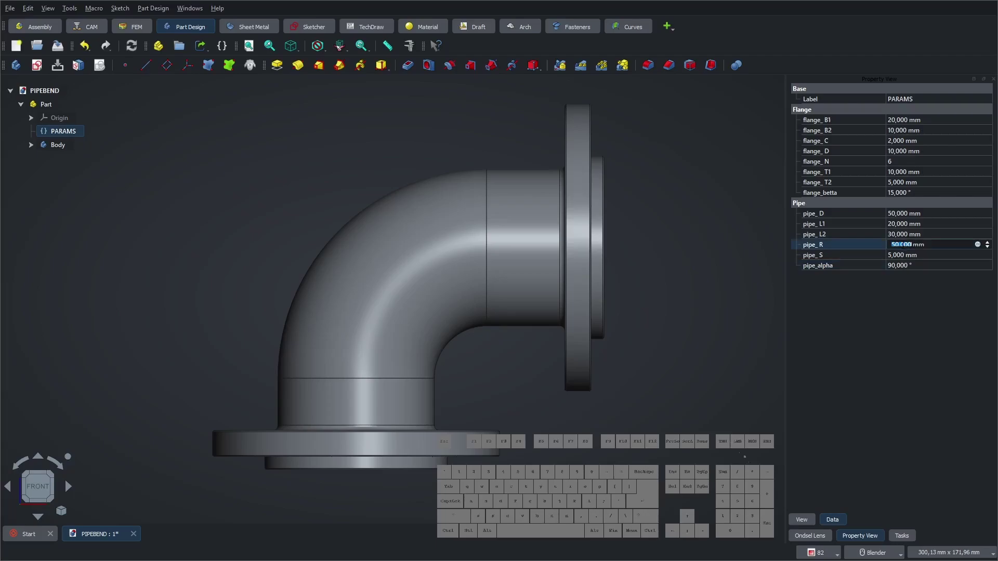
pyautogui.press('KP_1')
pyautogui.press('KP_5')
pyautogui.press('KP_0')
pyautogui.press('KP_Enter')
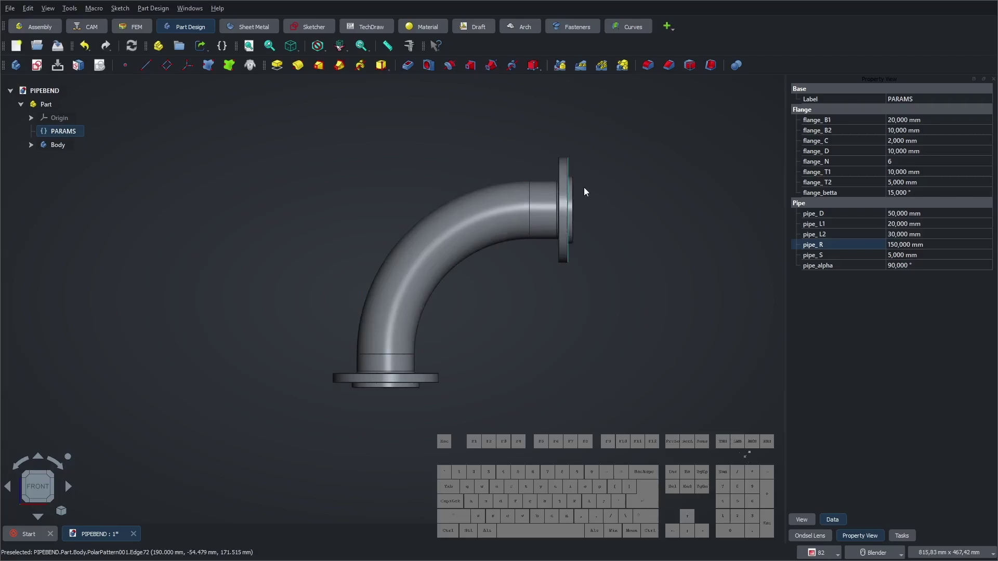
pyautogui.middleClick(513, 235)
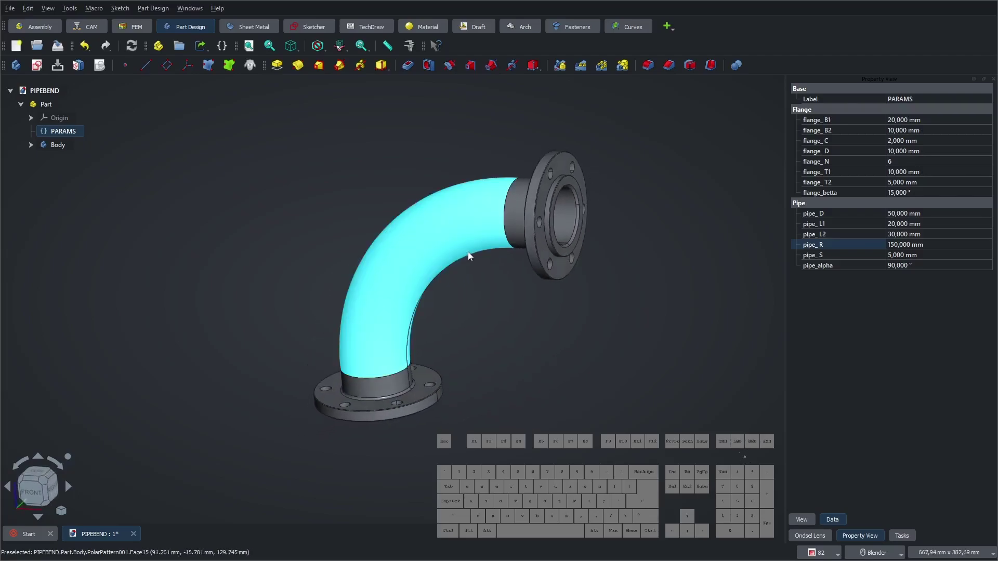
pyautogui.moveTo(600, 247); pyautogui.dragTo(610, 253)
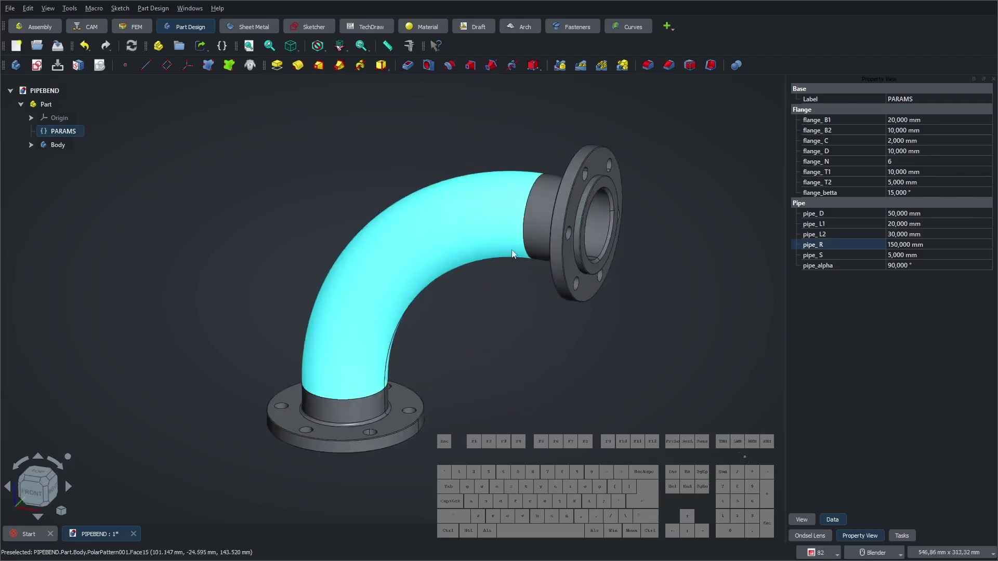
# - Lengthen the straight sections: pipe_L1 to 50 mm and pipe_L2 to 150 mm
pyautogui.click(901, 230)
pyautogui.press('KP_5')
pyautogui.press('KP_0')
pyautogui.press('KP_Enter')
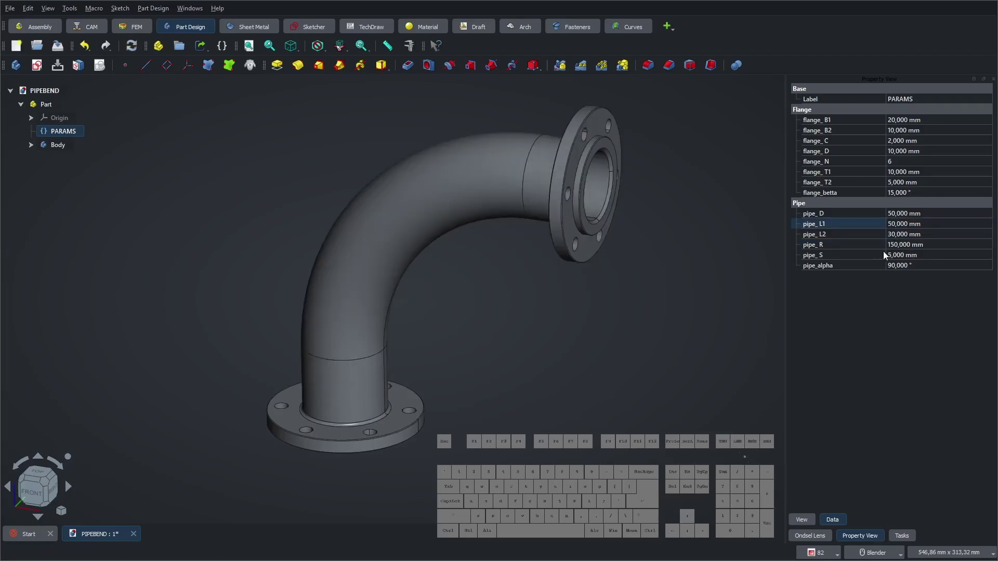
pyautogui.click(899, 238)
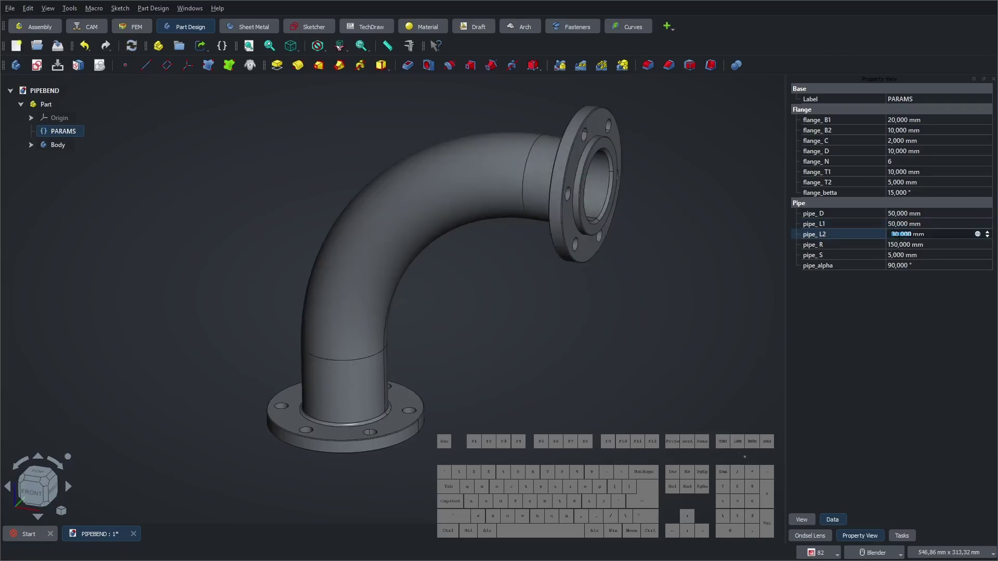
pyautogui.press('KP_1')
pyautogui.press('KP_5')
pyautogui.press('KP_0')
pyautogui.press('KP_Enter')
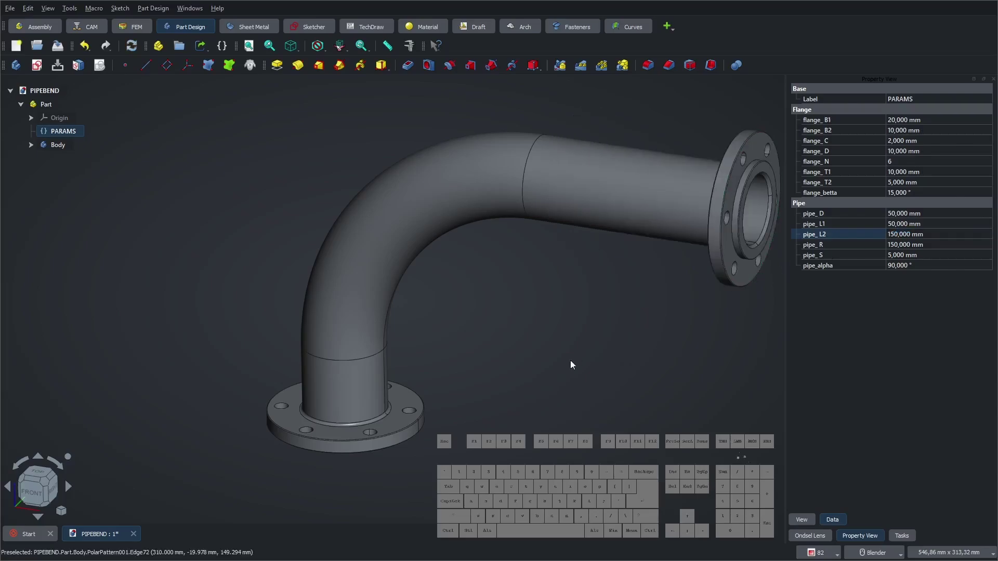
# - Set the pipe diameter pipe_D to 100 mm
pyautogui.click(900, 219)
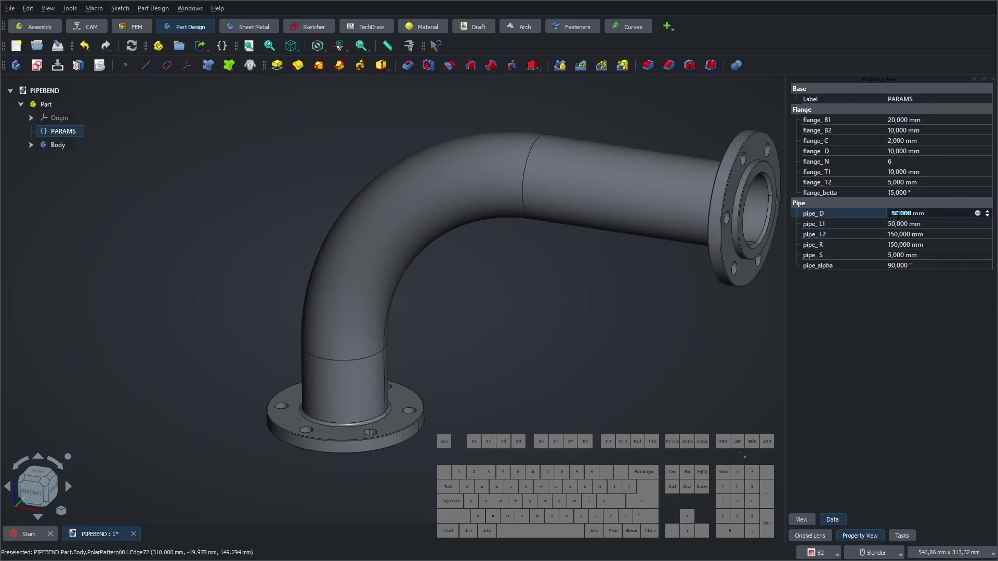
pyautogui.press('KP_1')
pyautogui.press('KP_0')
pyautogui.press('KP_0')
pyautogui.press('KP_Enter')
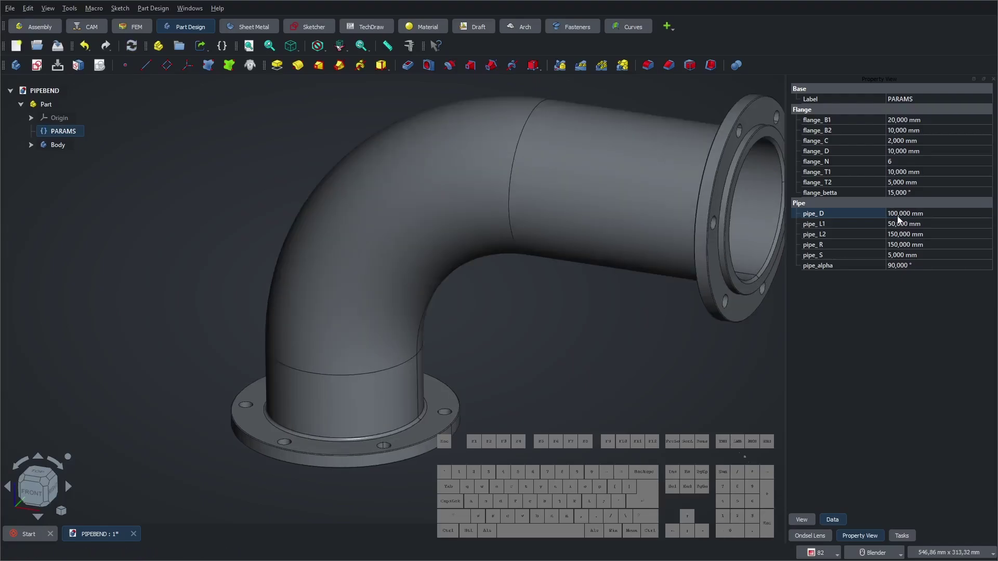
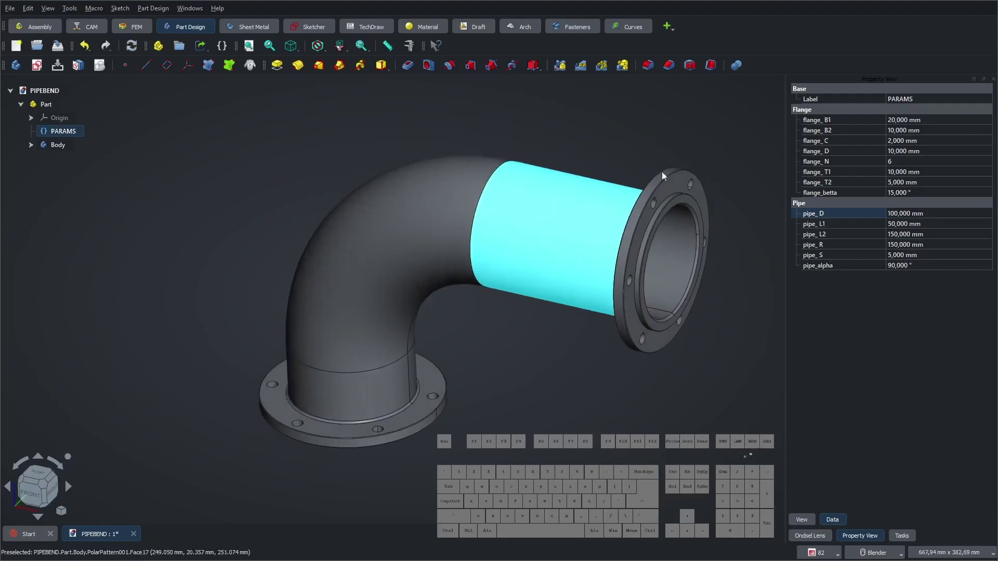
# - Raise the flange bolt count flange_N to 10 holes
pyautogui.click(907, 167)
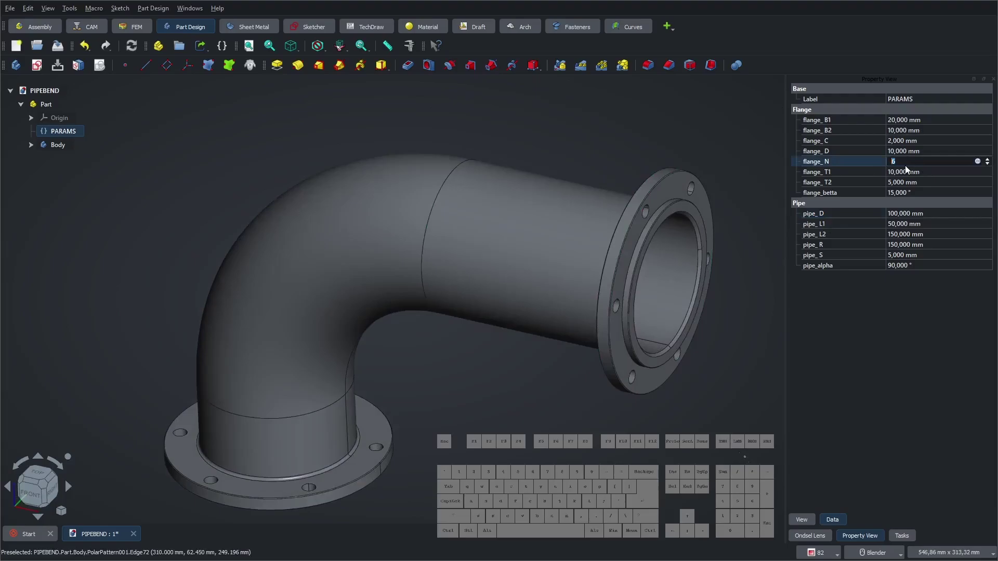
pyautogui.press('KP_1')
pyautogui.press('KP_0')
pyautogui.press('KP_Enter')
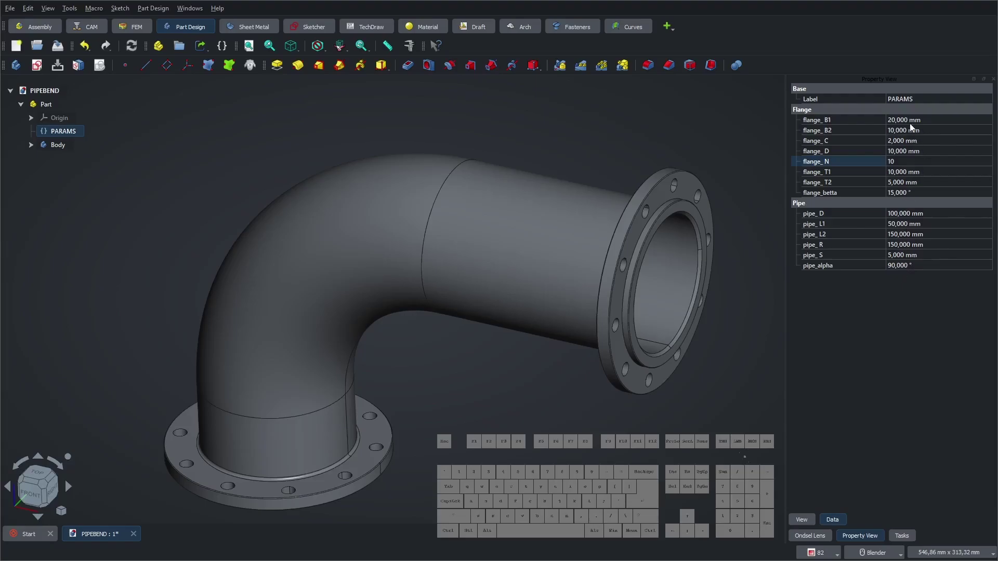
# - Set flange width flange_B1 to 30 mm and bolt hole size flange_D to 15 mm
pyautogui.click(906, 126)
pyautogui.press('KP_3')
pyautogui.press('KP_0')
pyautogui.press('KP_Enter')
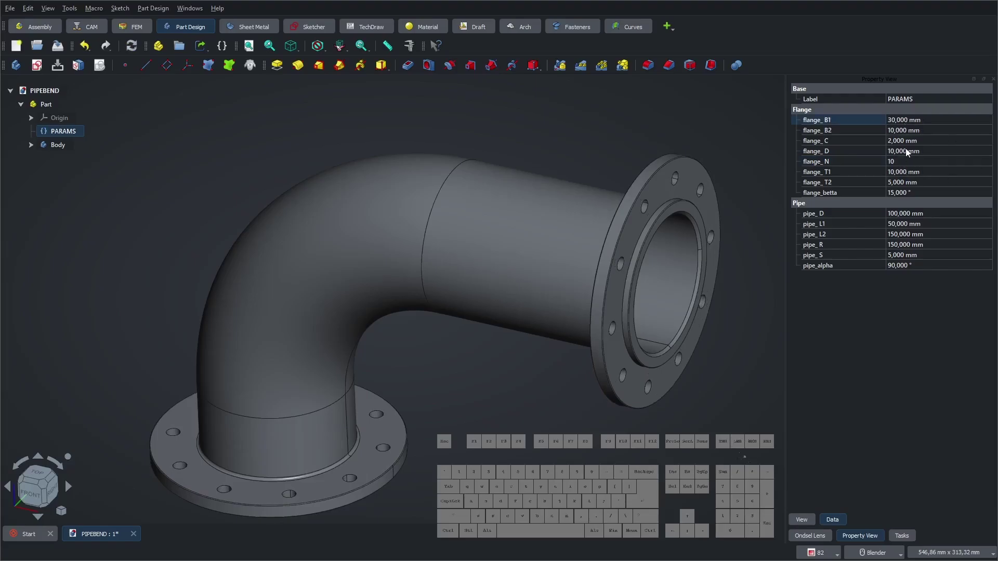
pyautogui.click(907, 155)
pyautogui.press('KP_1')
pyautogui.press('KP_5')
pyautogui.press('KP_Enter')
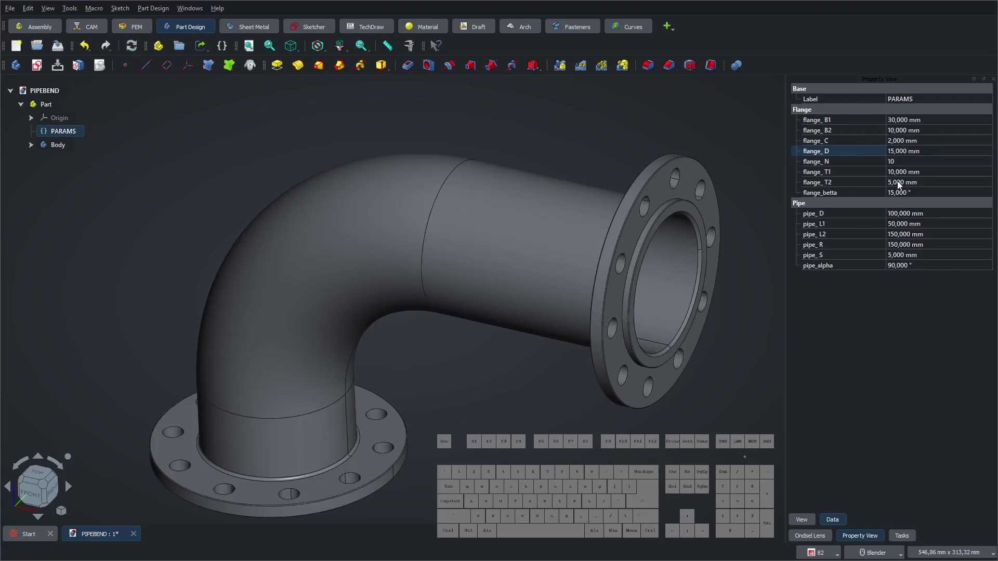
# - Set flange_B2 to 15 mm and flange_C to 3 mm
pyautogui.click(898, 136)
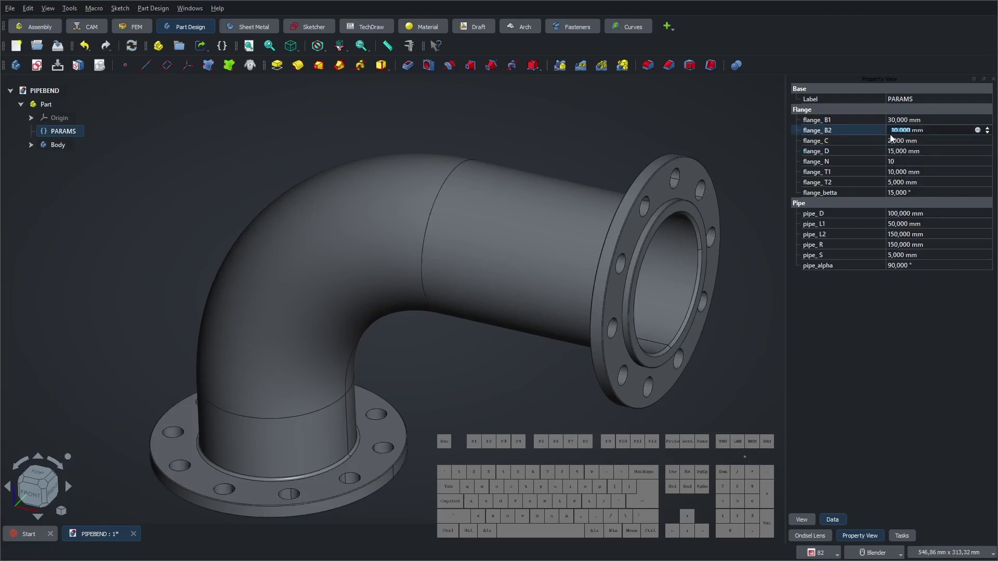
pyautogui.press('KP_1')
pyautogui.press('KP_5')
pyautogui.press('KP_Enter')
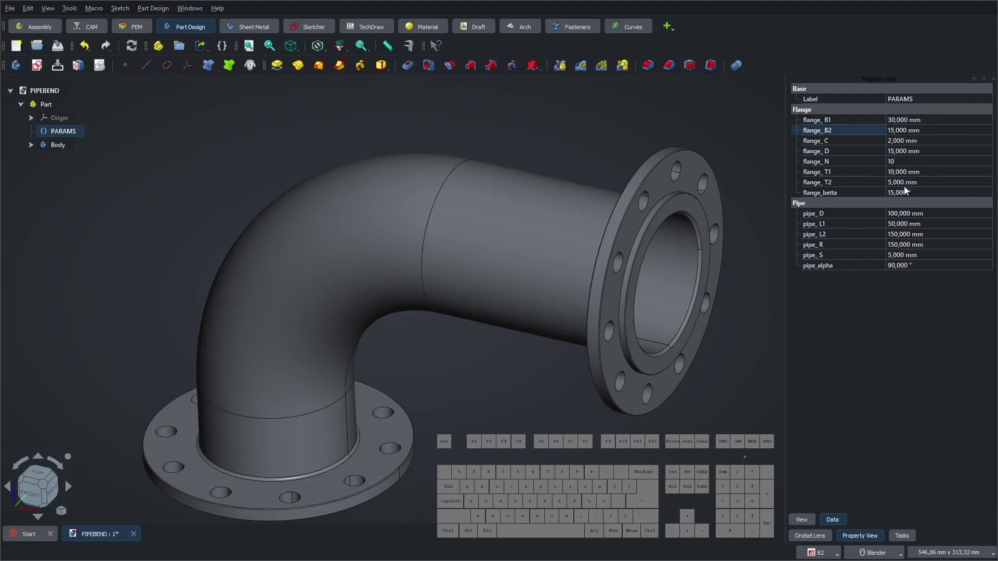
pyautogui.click(905, 142)
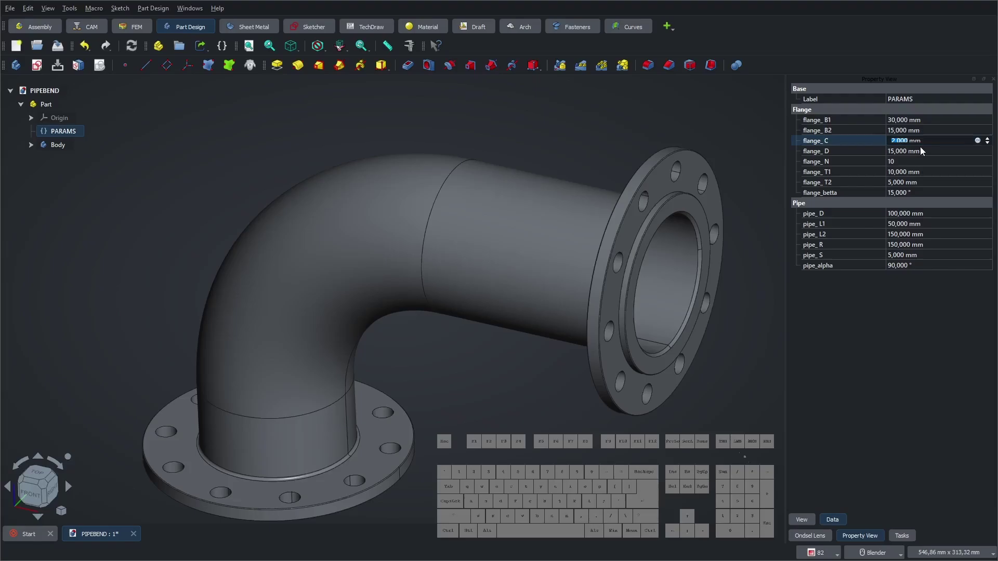
pyautogui.press('KP_3')
pyautogui.press('KP_Enter')
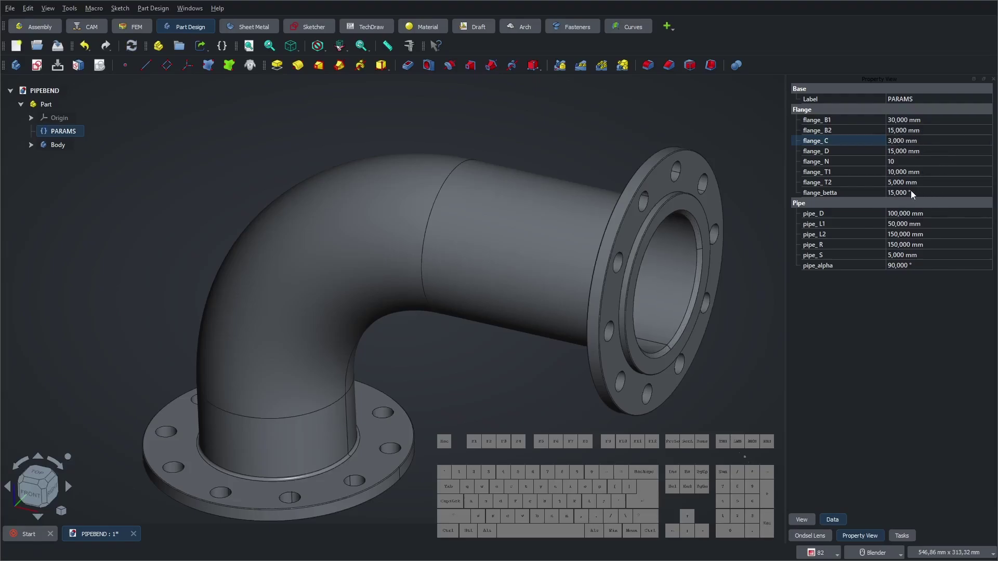
# - Set the bolt pattern angle flange_betta to 30°, then back to 0°
pyautogui.click(916, 194)
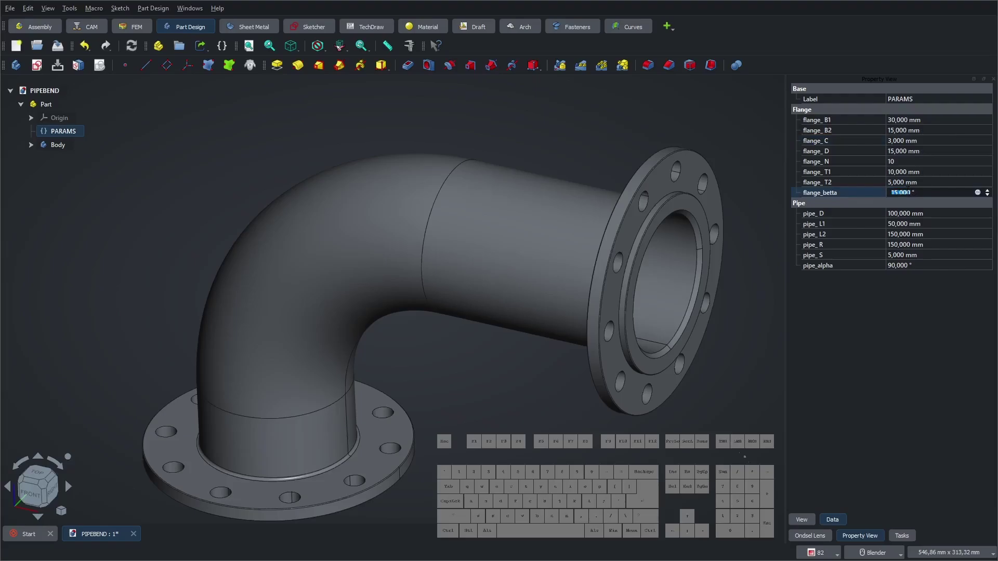
pyautogui.press('KP_3')
pyautogui.press('KP_0')
pyautogui.press('KP_Enter')
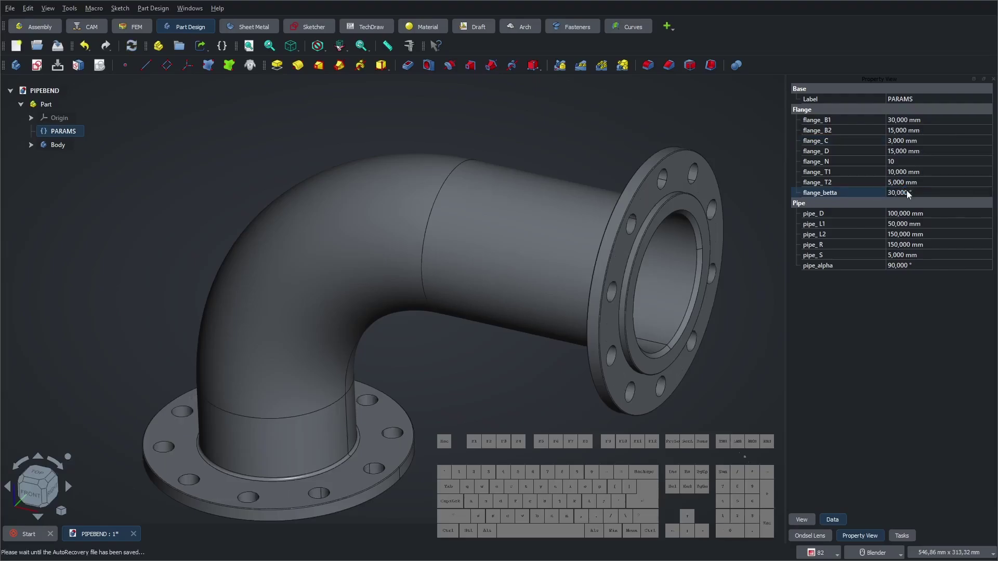
pyautogui.click(910, 194)
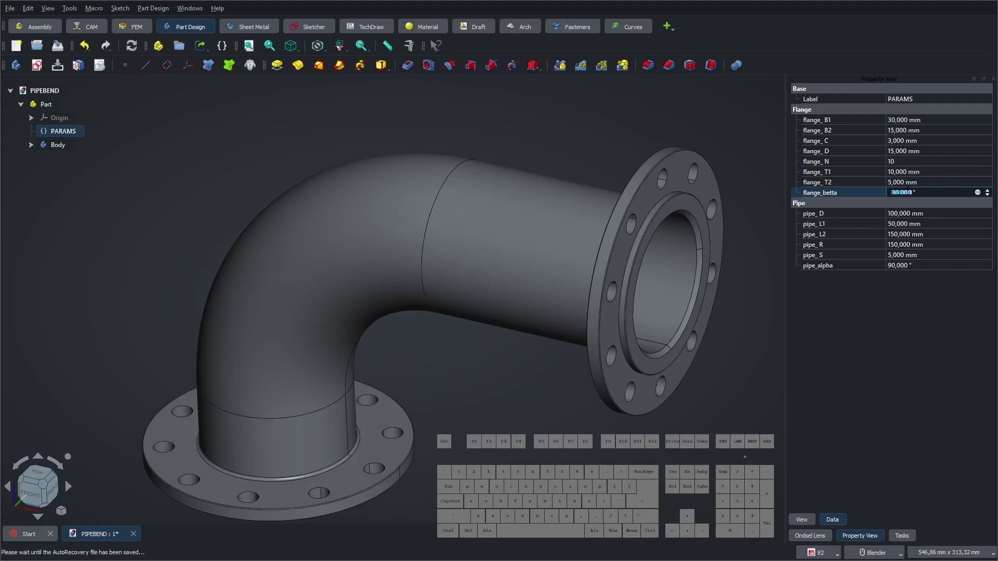
pyautogui.press('KP_0')
pyautogui.press('KP_Enter')
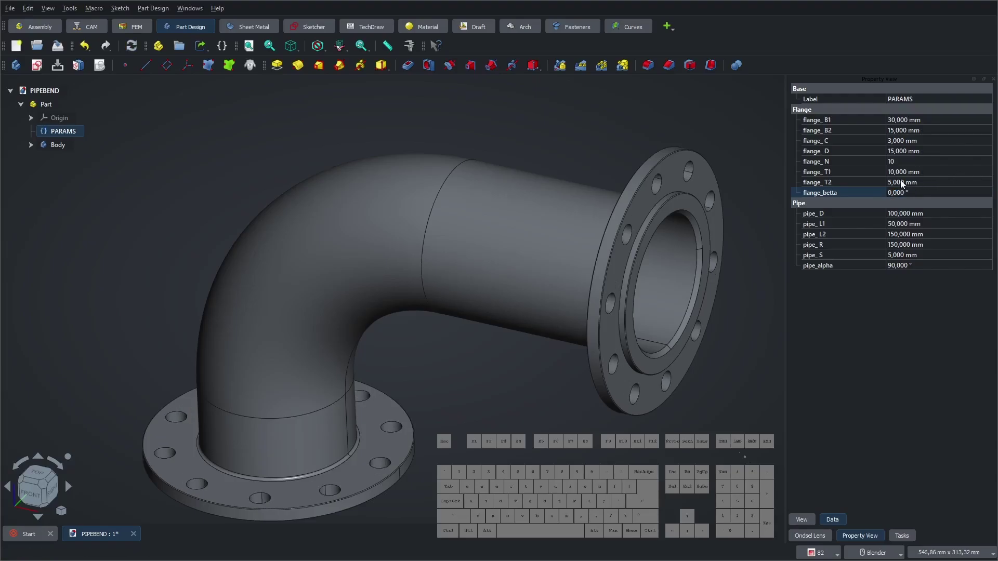
# - Thicken the flanges to flange_T2 10 mm and flange_T1 15 mm, then close the PIPEBEND document
pyautogui.click(904, 183)
pyautogui.press('KP_1')
pyautogui.press('KP_0')
pyautogui.press('KP_Enter')
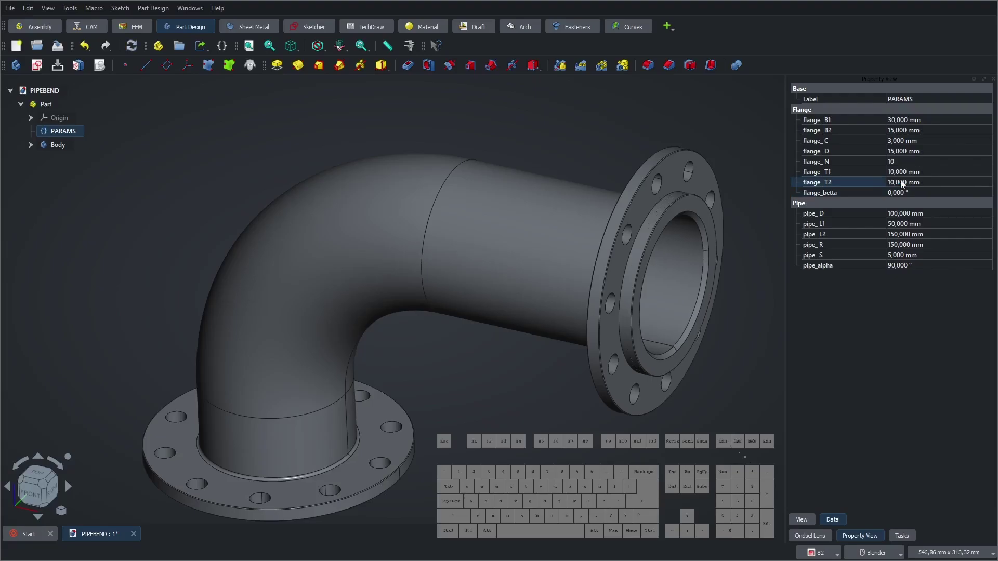
pyautogui.click(909, 178)
pyautogui.press('KP_1')
pyautogui.press('KP_5')
pyautogui.press('KP_Enter')
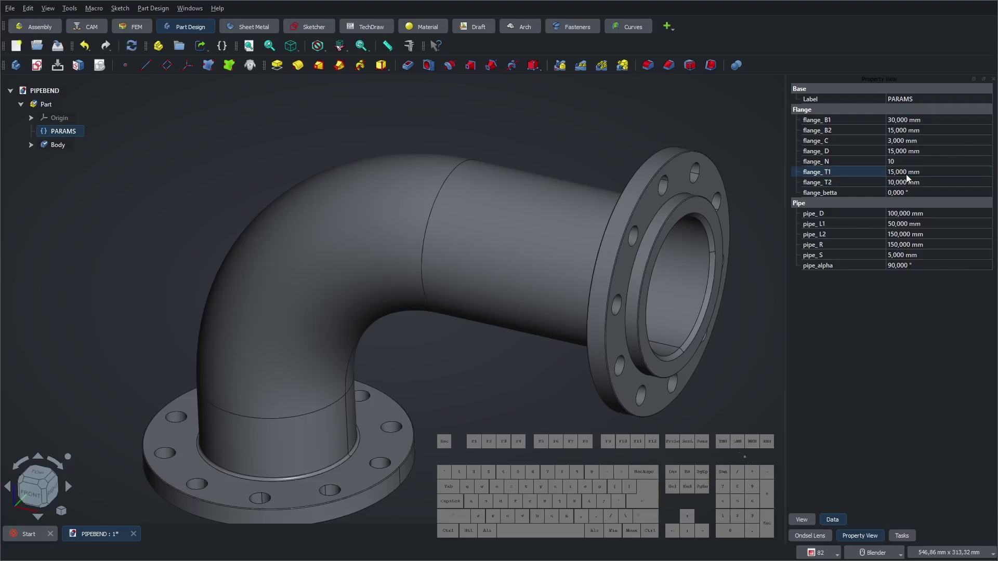
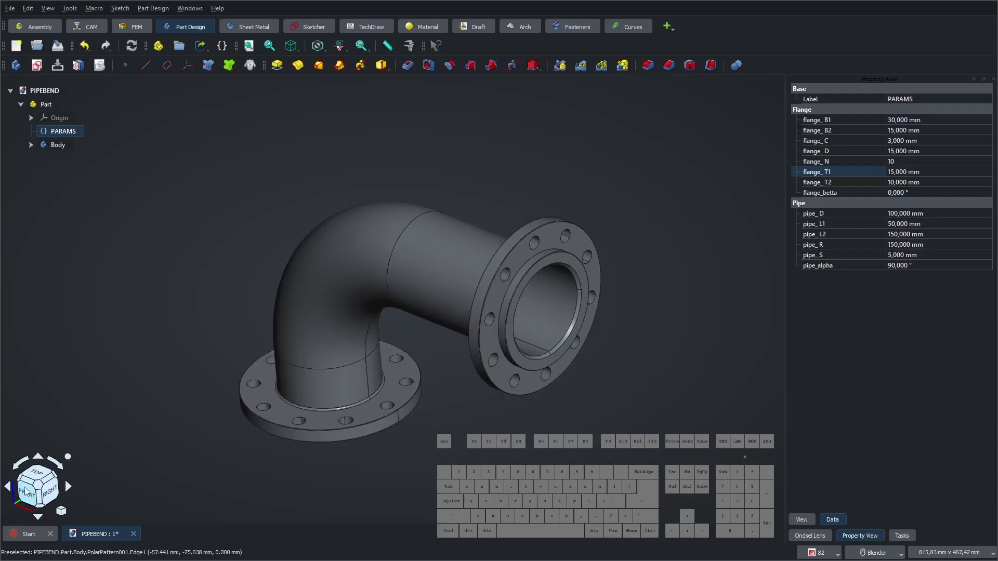
pyautogui.click(41, 489)
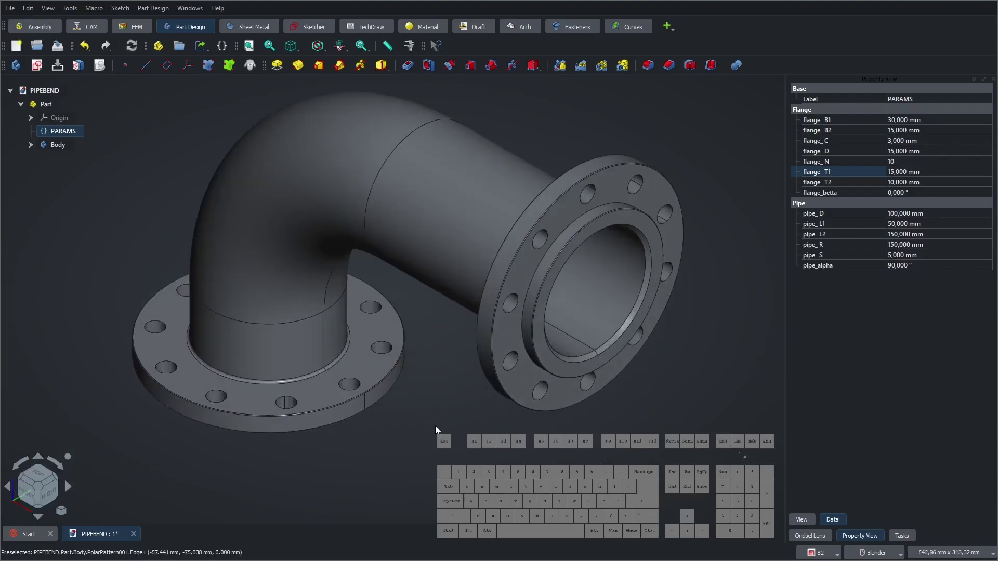
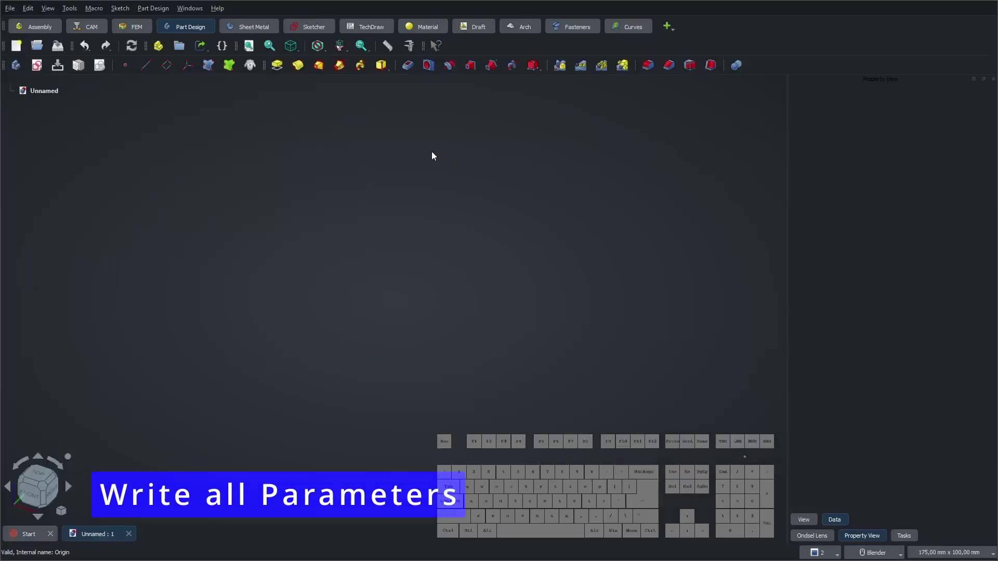
# - Create a Part container holding a new variable set
pyautogui.click(163, 47)
pyautogui.click(228, 50)
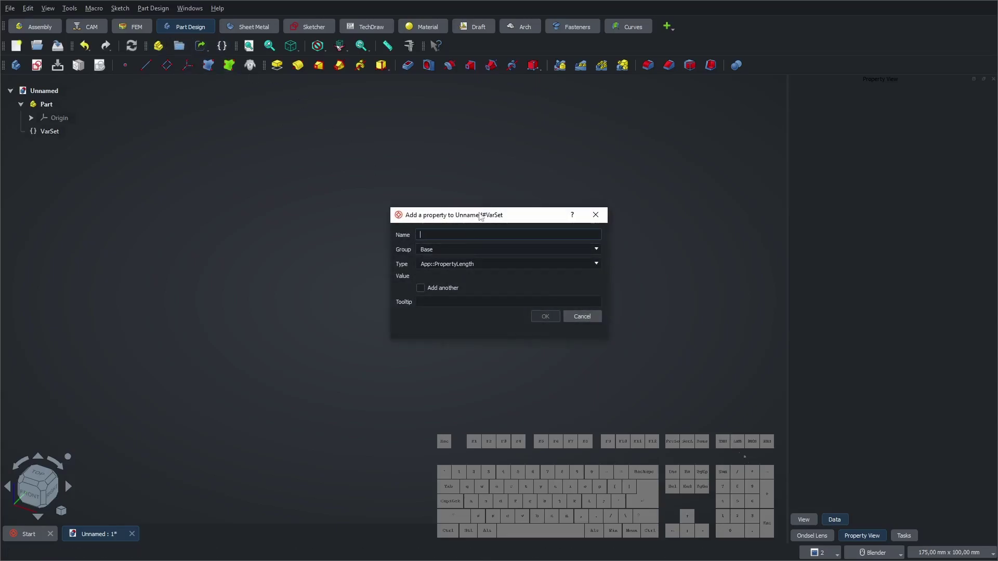
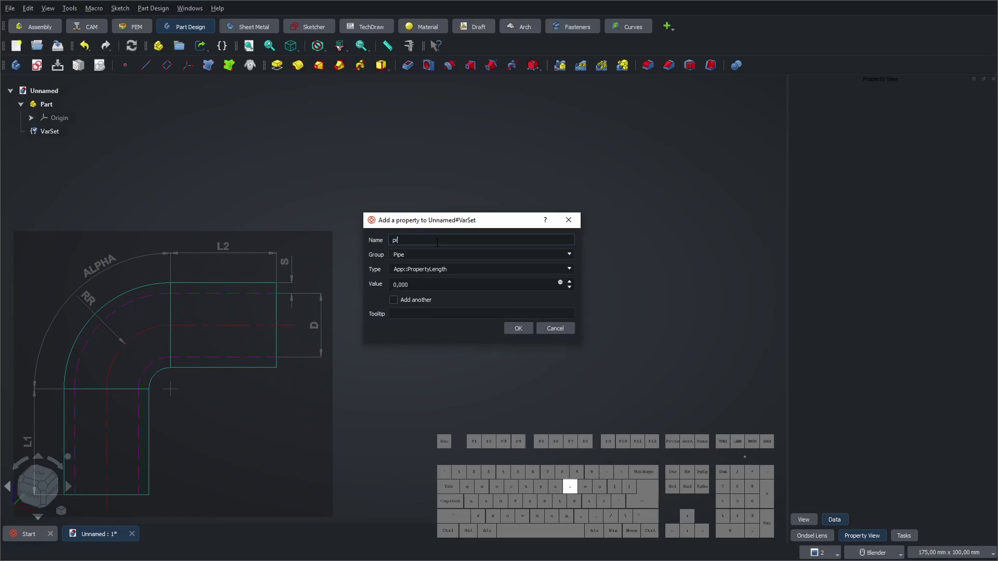
# - Add a PropertyLength named pipe_D in group Pipe to the variable set
pyautogui.press('shift+-')
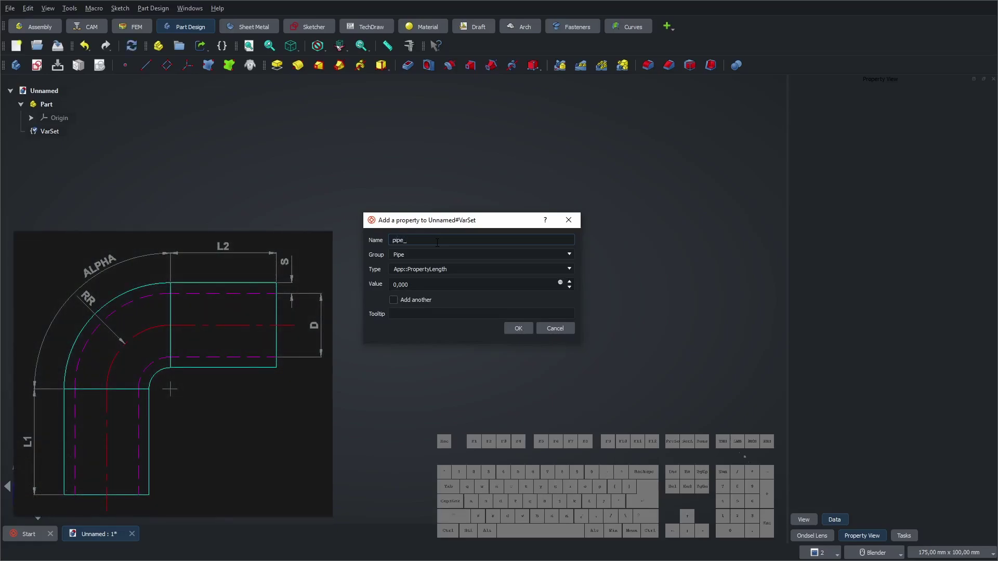
pyautogui.press('shift+d')
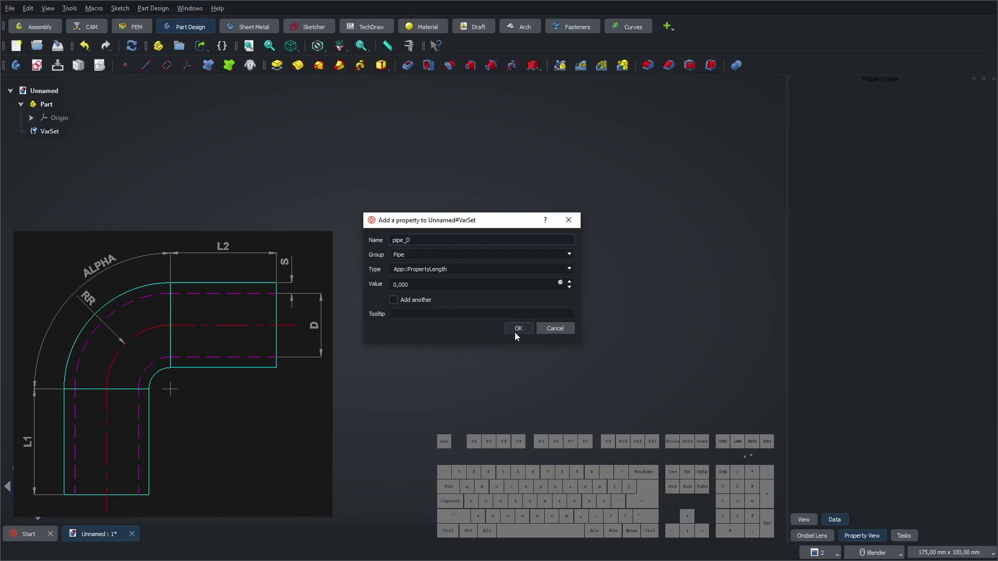
pyautogui.click(522, 334)
pyautogui.click(57, 135)
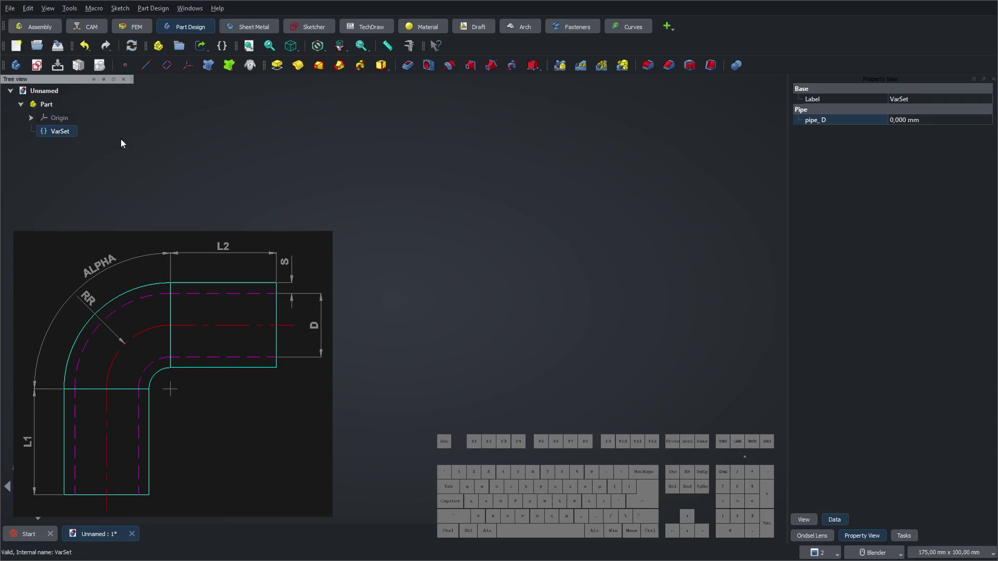
# - Rename the variable set to PARAMS and add a pipe_S length of 5 mm
pyautogui.click(919, 103)
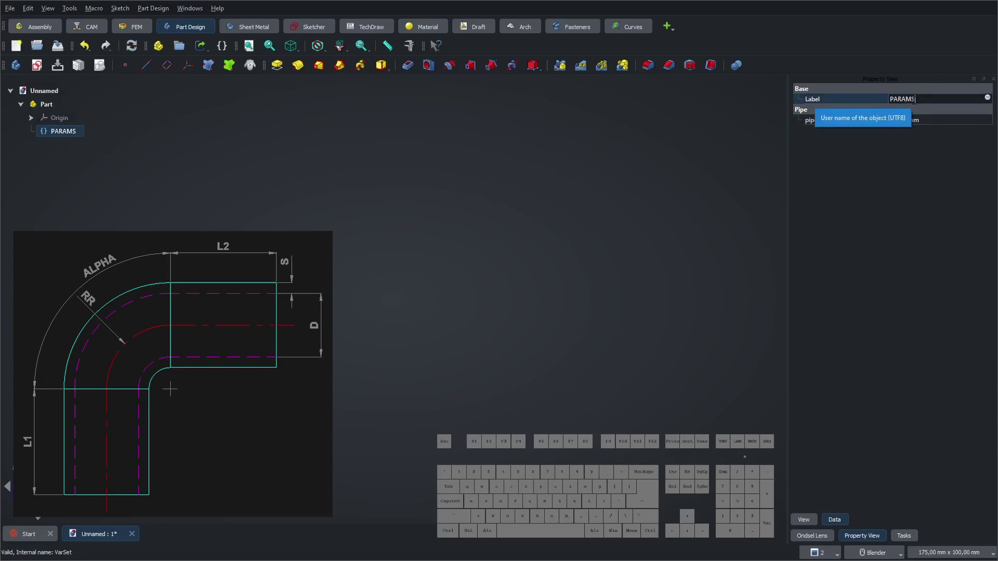
pyautogui.click(896, 195)
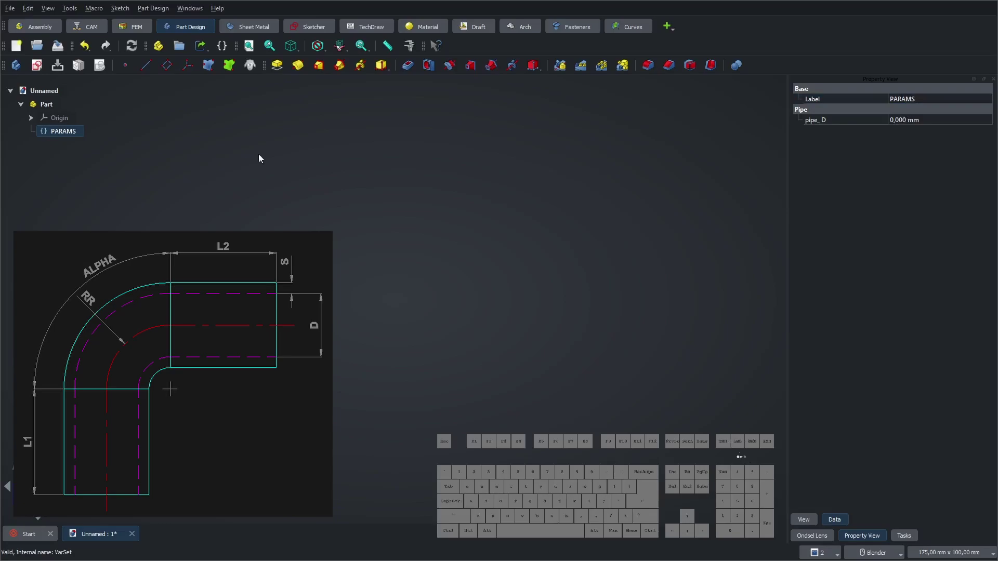
pyautogui.doubleClick(58, 136)
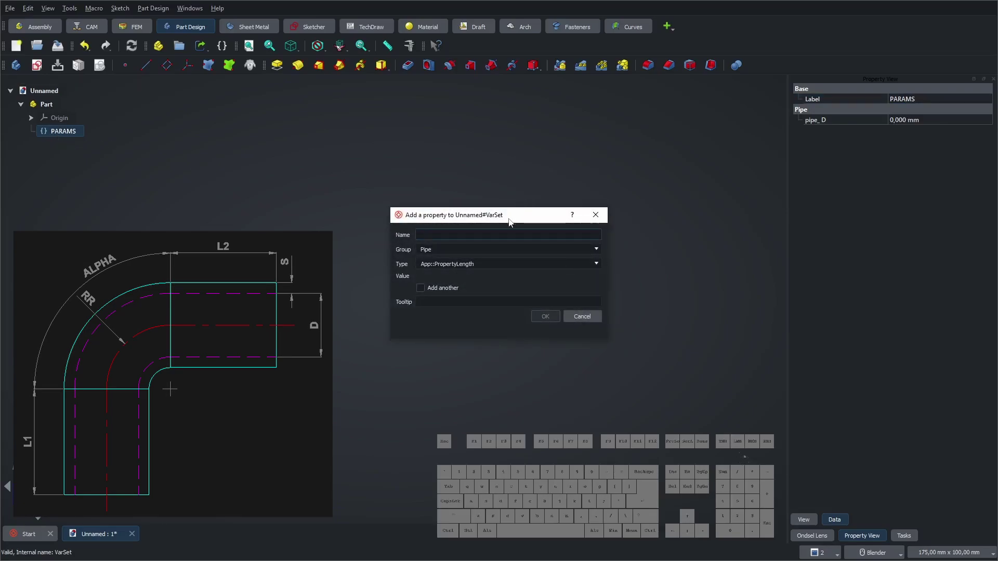
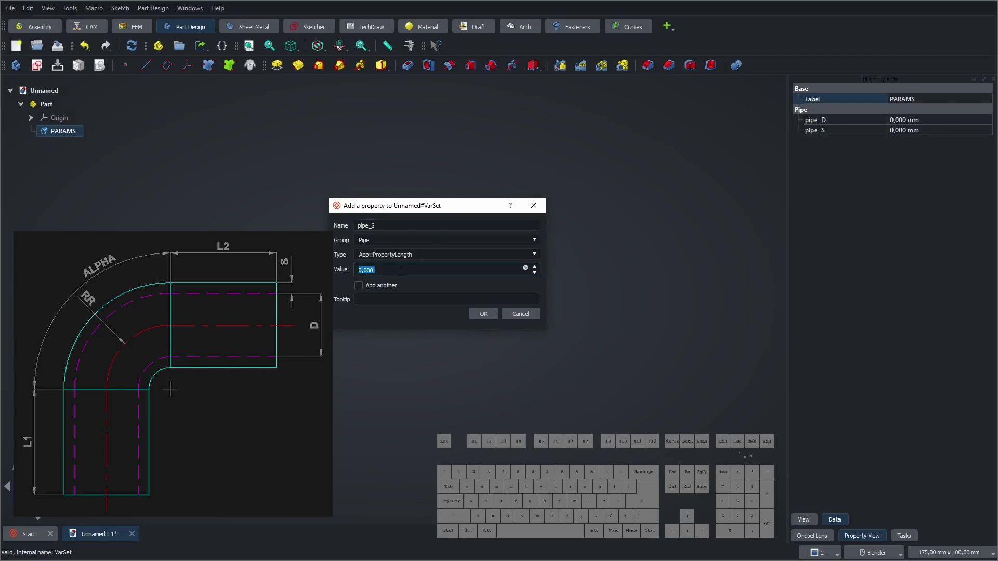
pyautogui.press('KP_5')
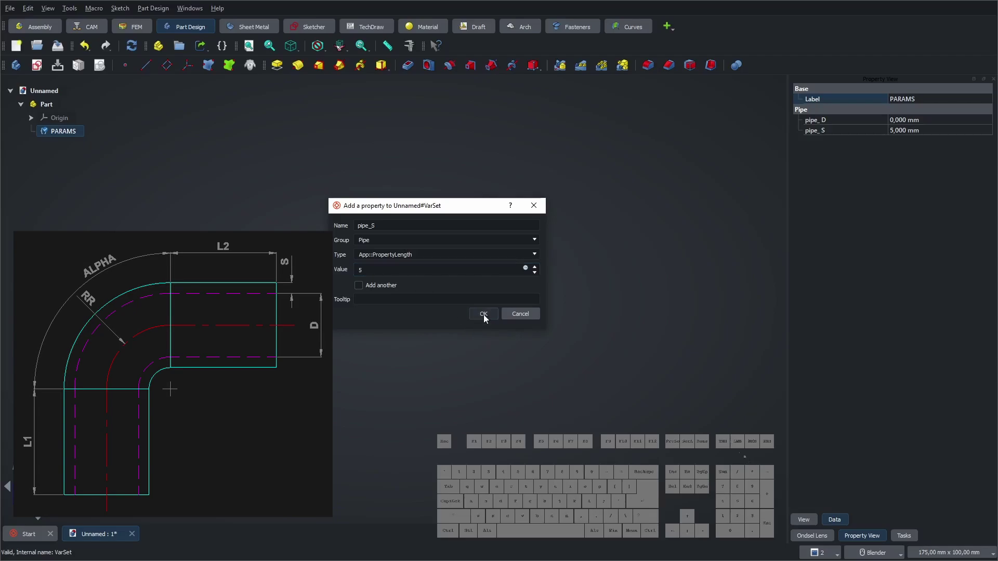
pyautogui.click(487, 320)
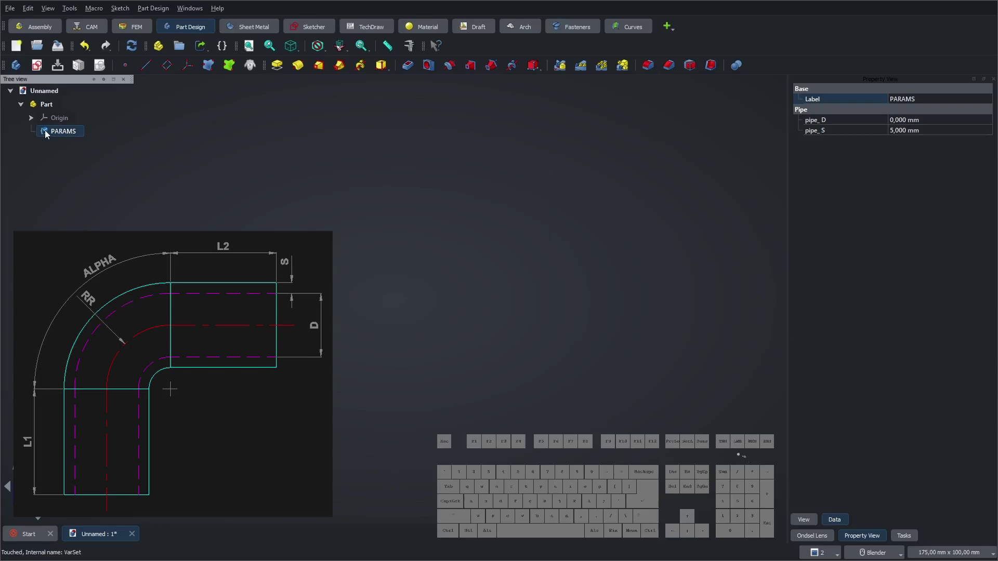
# - Add a pipe_R length property of 50 mm to PARAMS
pyautogui.doubleClick(58, 135)
pyautogui.click(451, 220)
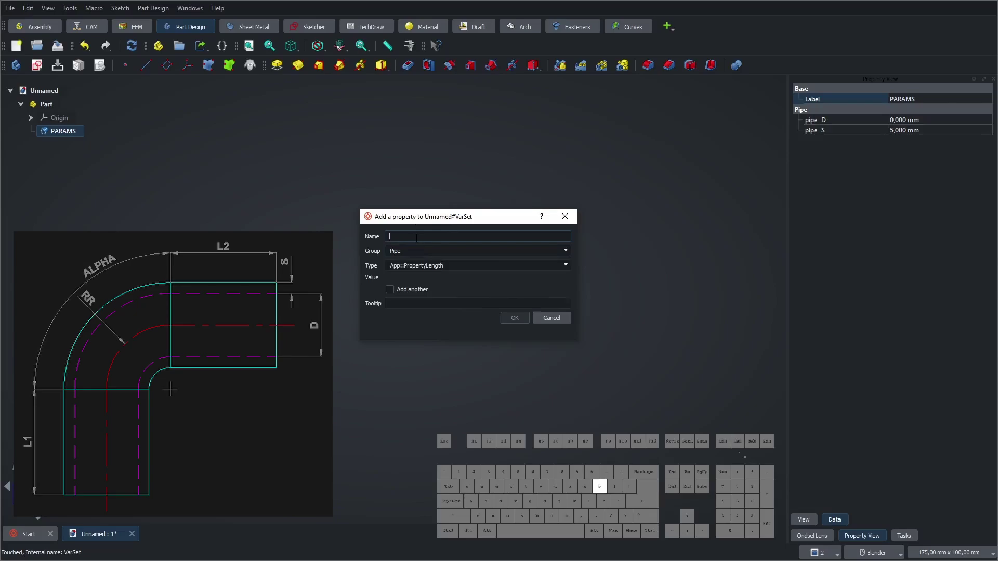
pyautogui.press('shift+-')
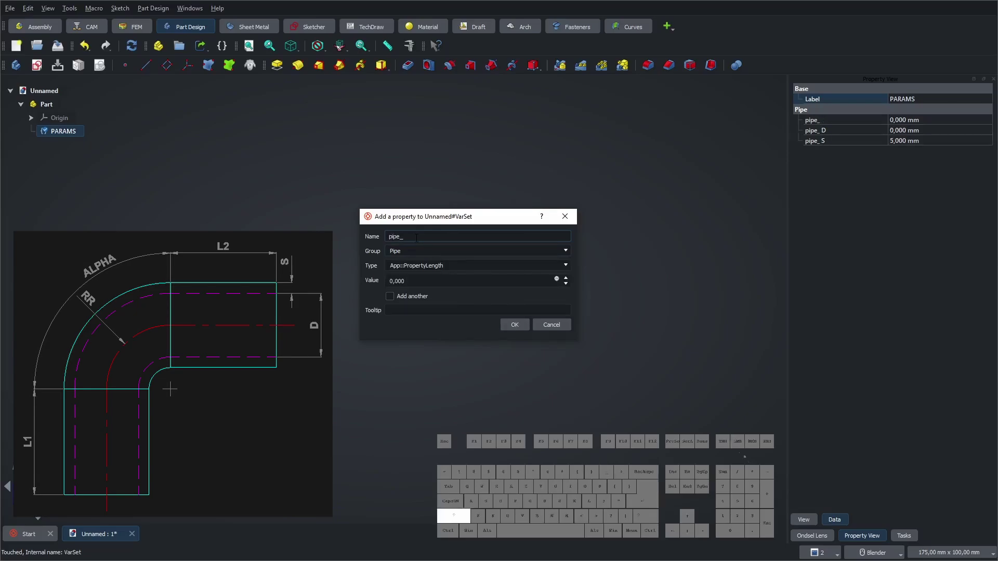
pyautogui.press('shift+r')
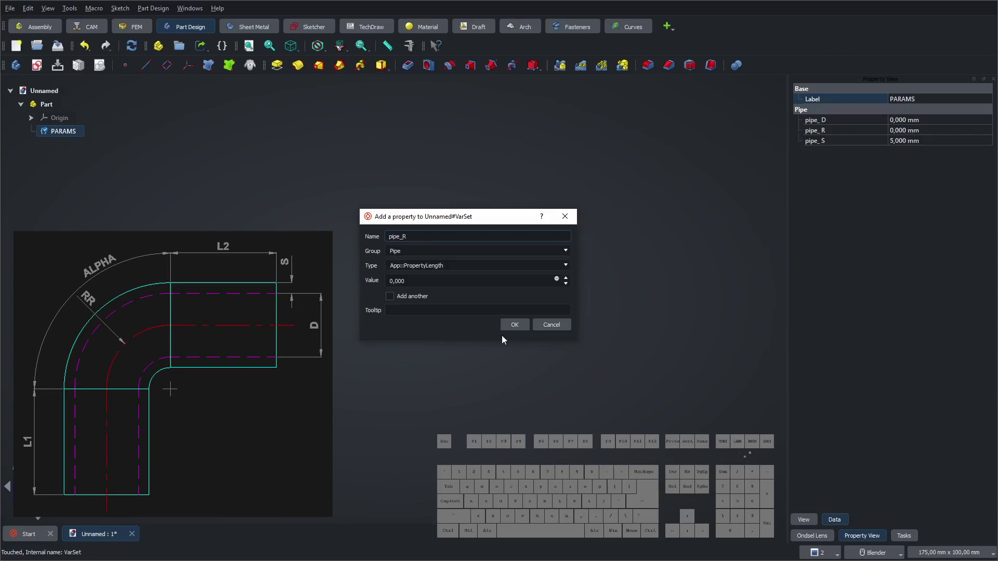
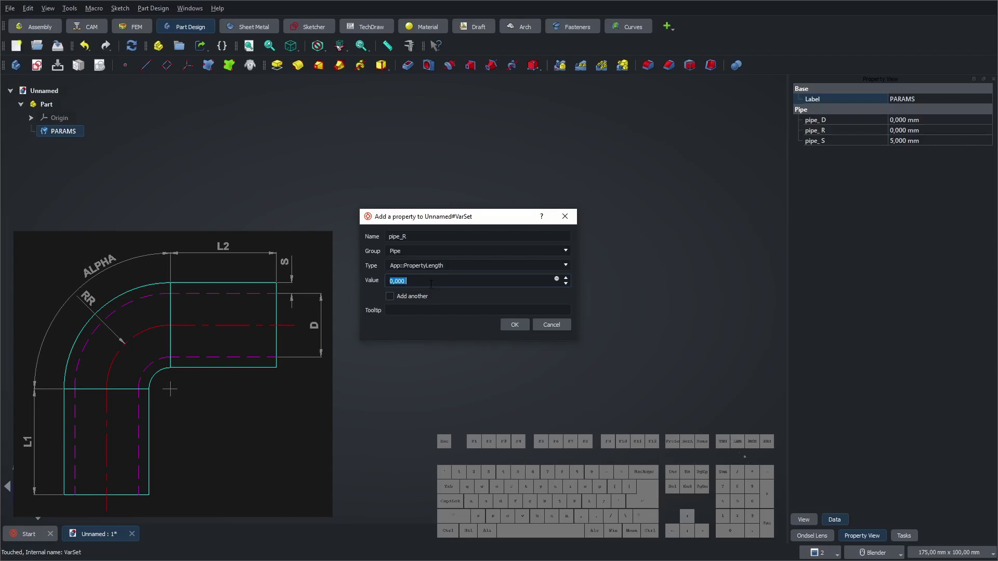
pyautogui.press('KP_5')
pyautogui.press('KP_0')
pyautogui.click(515, 324)
# - Set the pipe_D value to 50 mm in the Property View
pyautogui.click(902, 120)
pyautogui.press('KP_5')
pyautogui.press('KP_0')
pyautogui.press('KP_Enter')
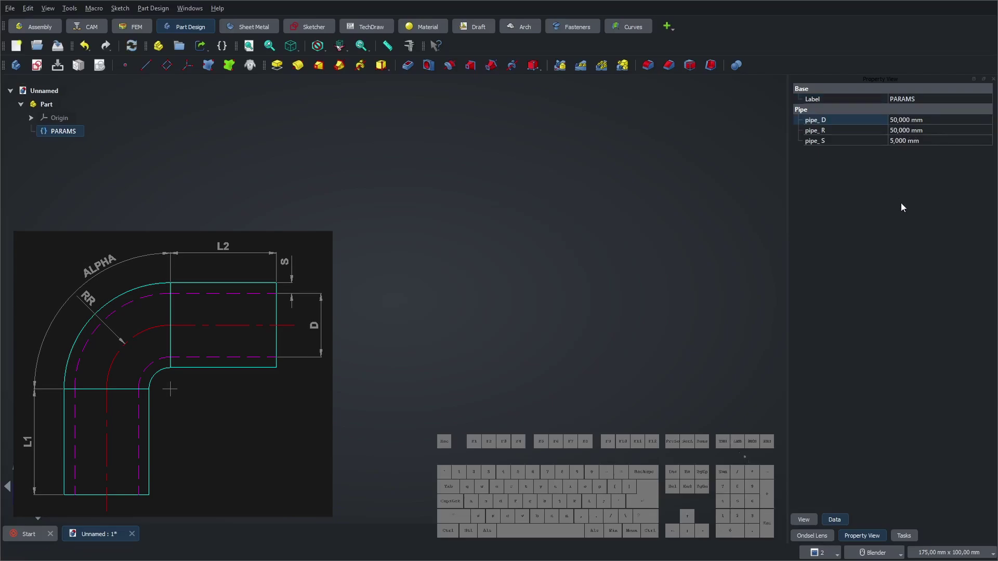
pyautogui.click(636, 221)
# - Add lengths pipe_L1 of 20 mm and pipe_L2 of 30 mm to PARAMS
pyautogui.doubleClick(61, 133)
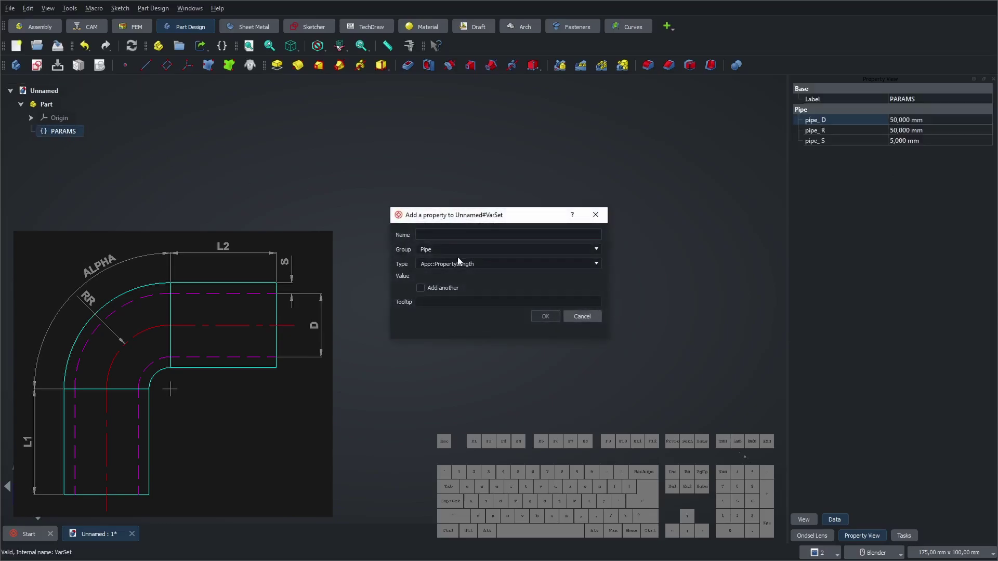
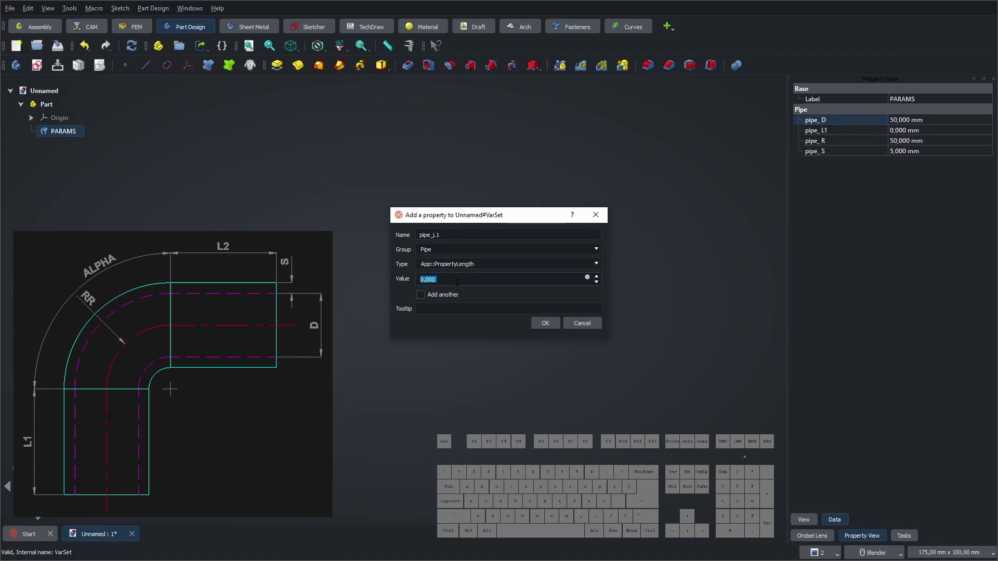
pyautogui.press('KP_2')
pyautogui.press('KP_0')
pyautogui.click(543, 328)
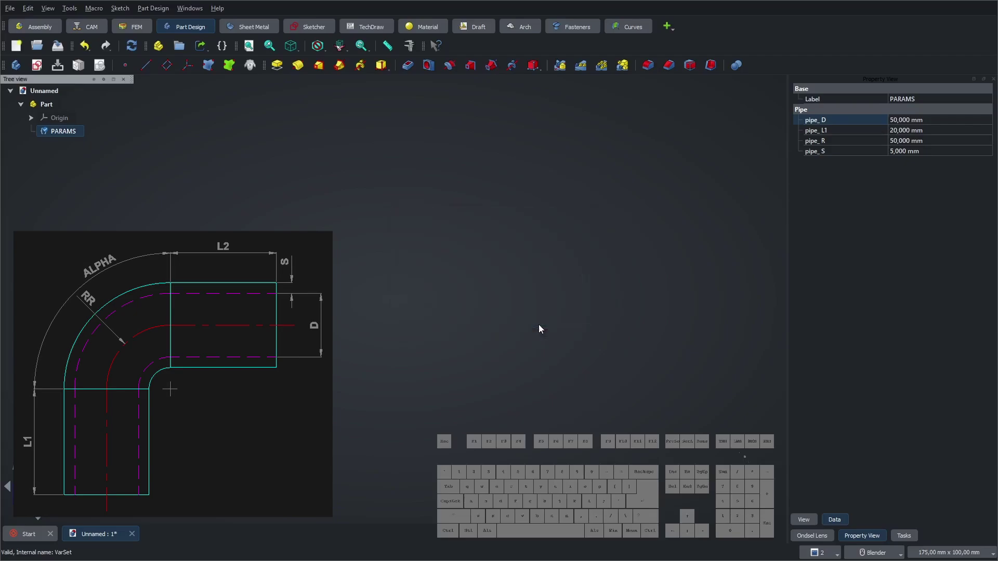
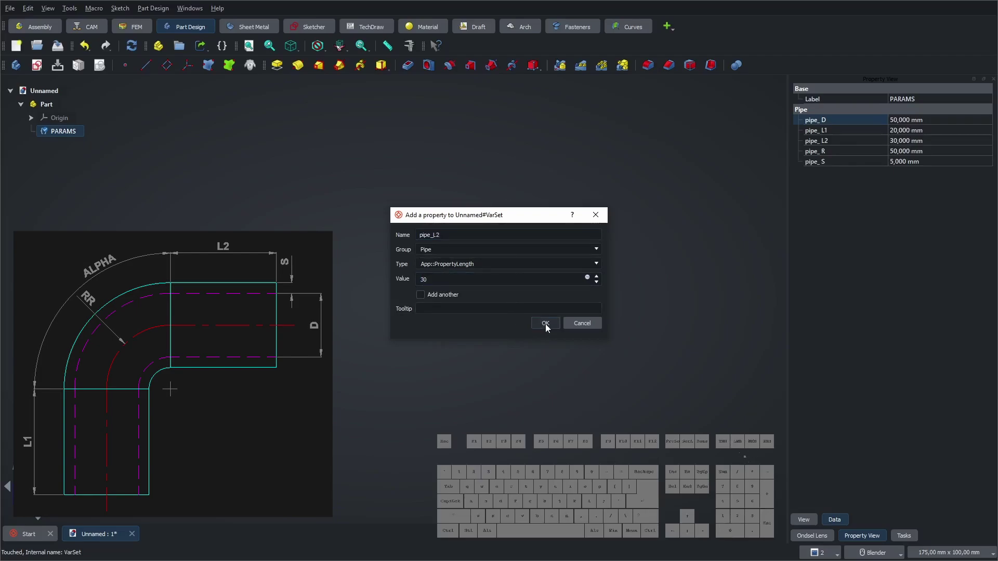
pyautogui.click(550, 329)
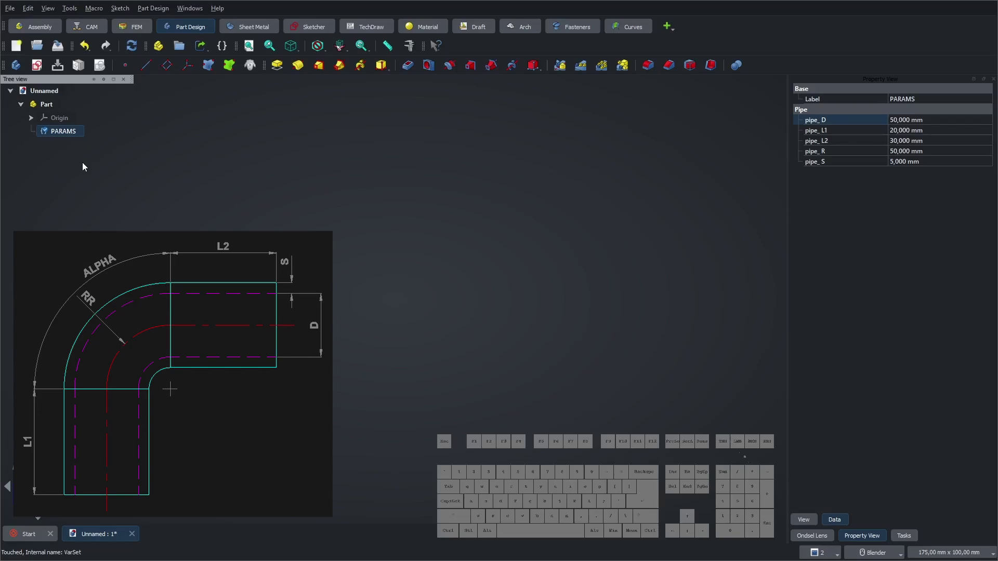
# - Add Flange-group lengths flange_B1 of 20 mm and flange_B2 of 10 mm to PARAMS
pyautogui.doubleClick(58, 131)
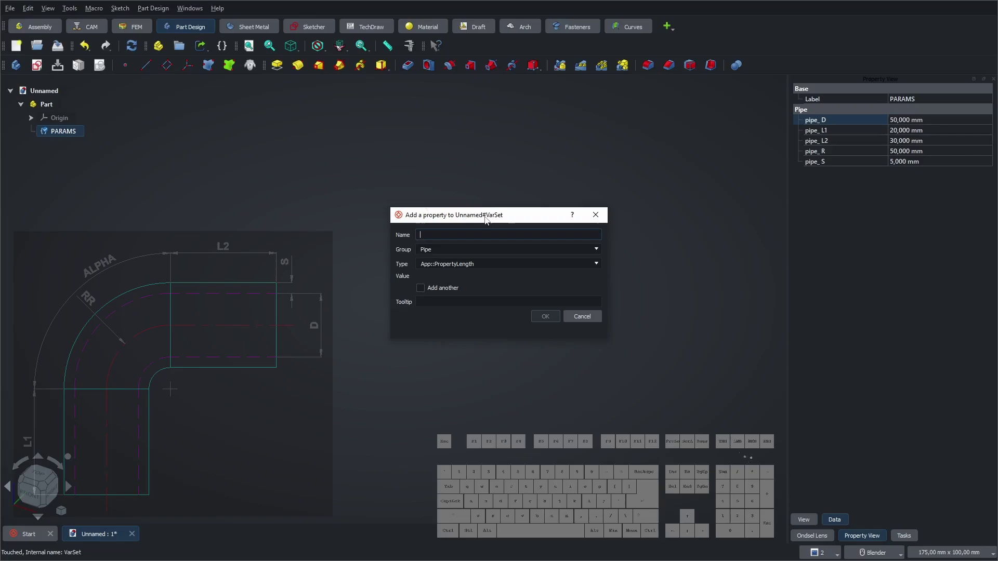
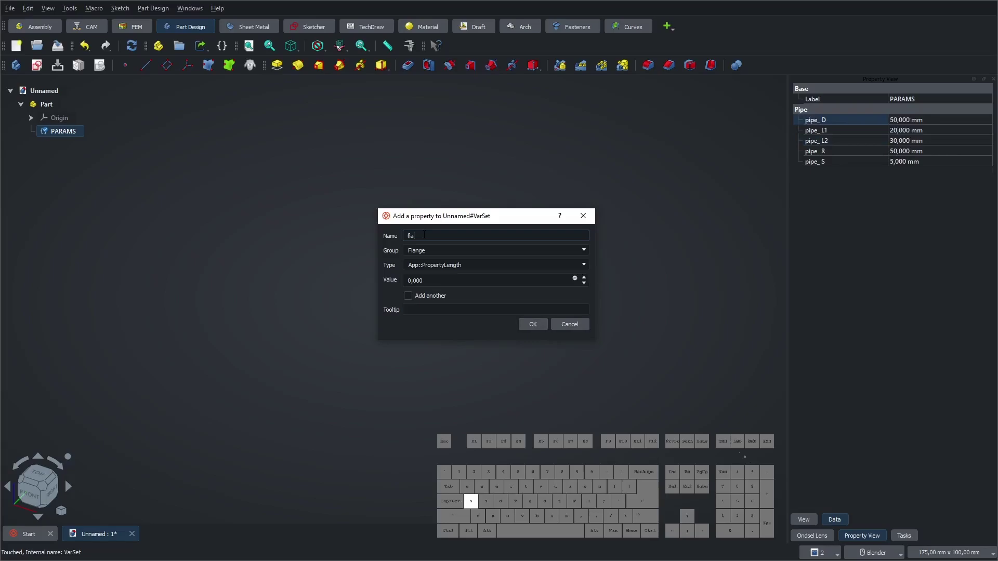
pyautogui.press('shift+-')
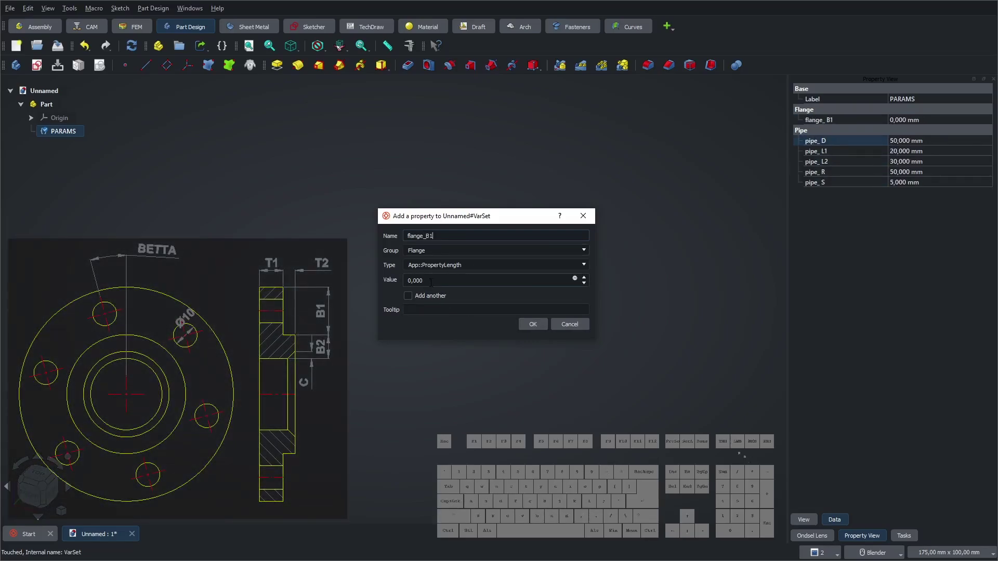
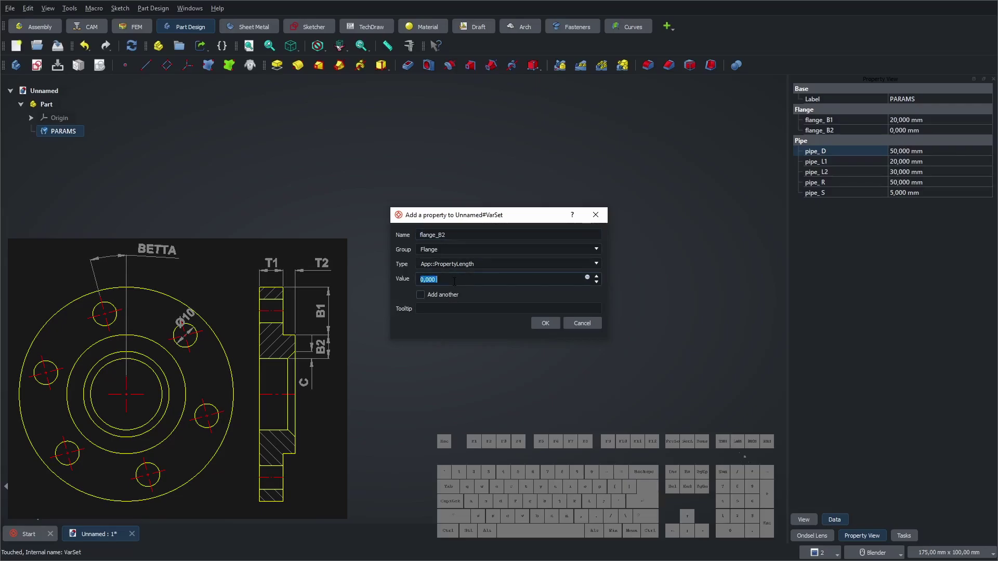
pyautogui.press('KP_1')
pyautogui.press('KP_0')
pyautogui.press('KP_Enter')
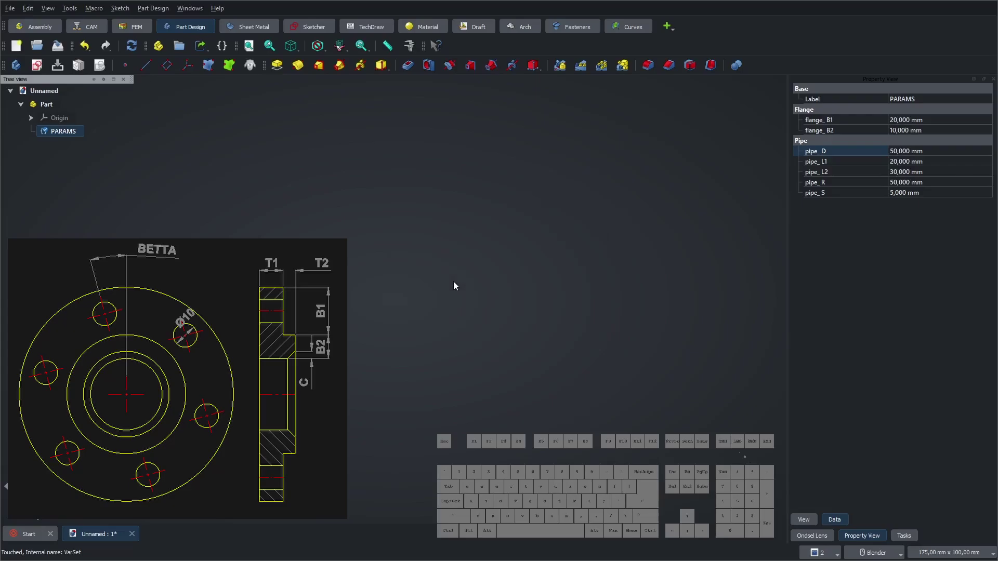
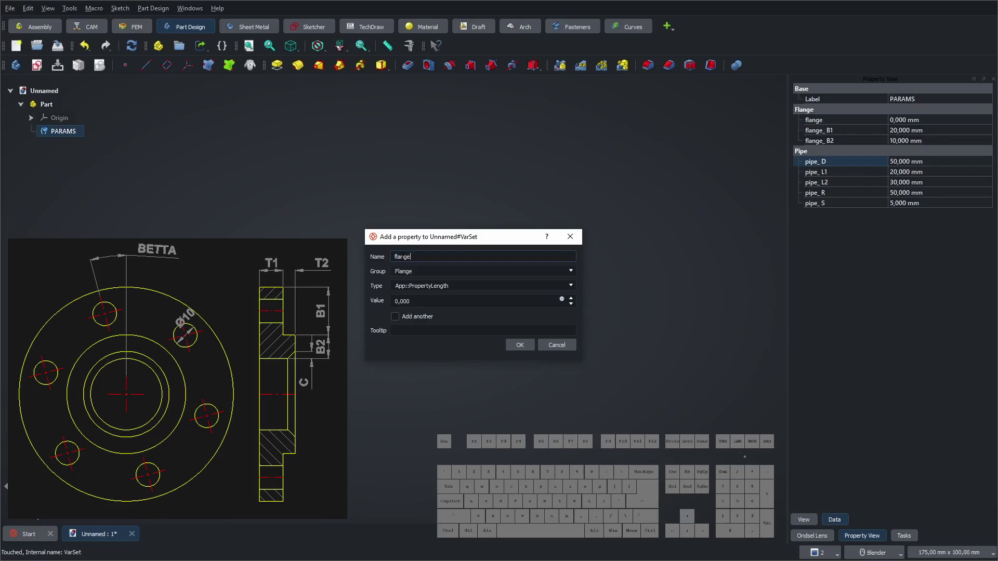
# - Add Flange-group lengths flange_C and flange_D of 10 mm to PARAMS
pyautogui.press('shift+-')
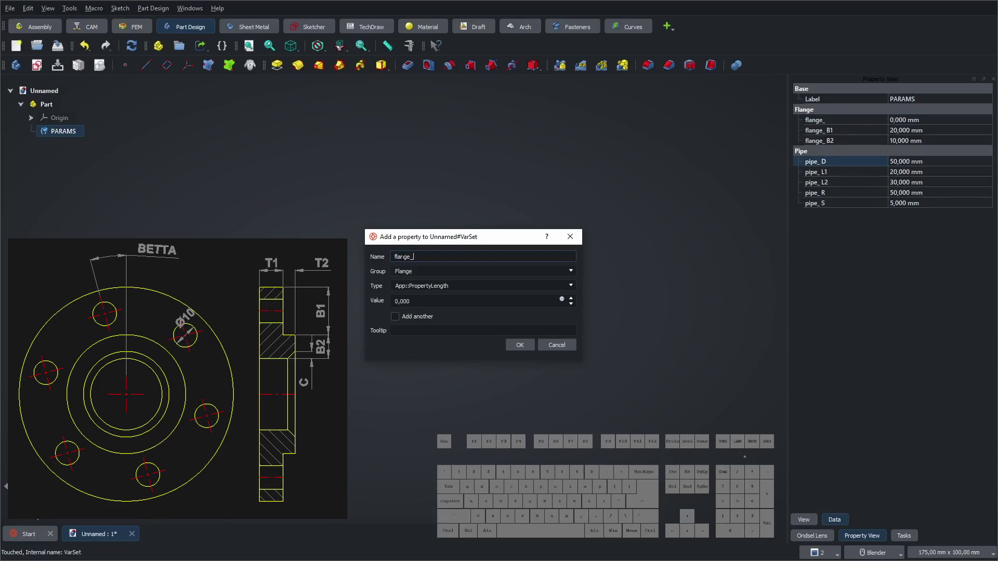
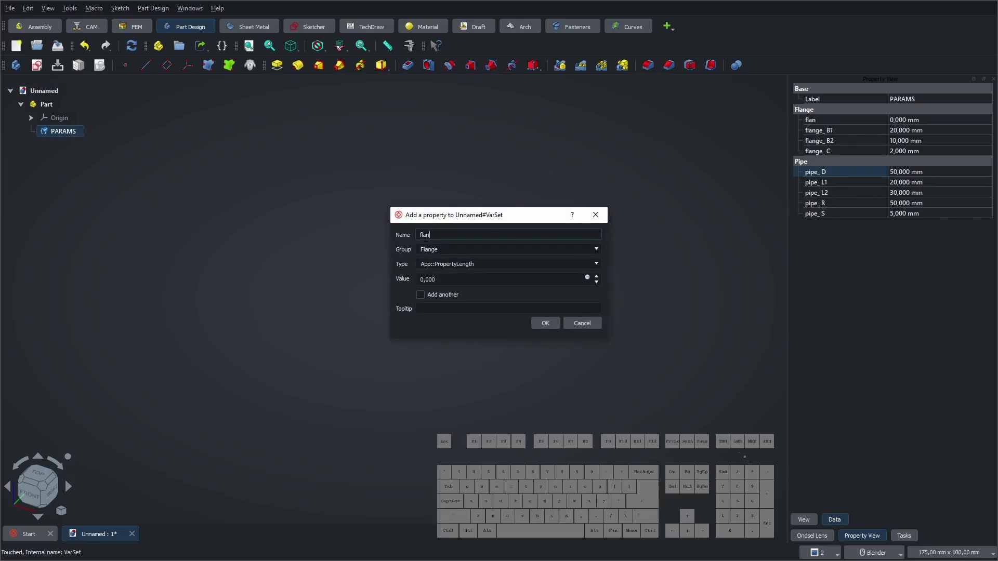
pyautogui.press('shift+-')
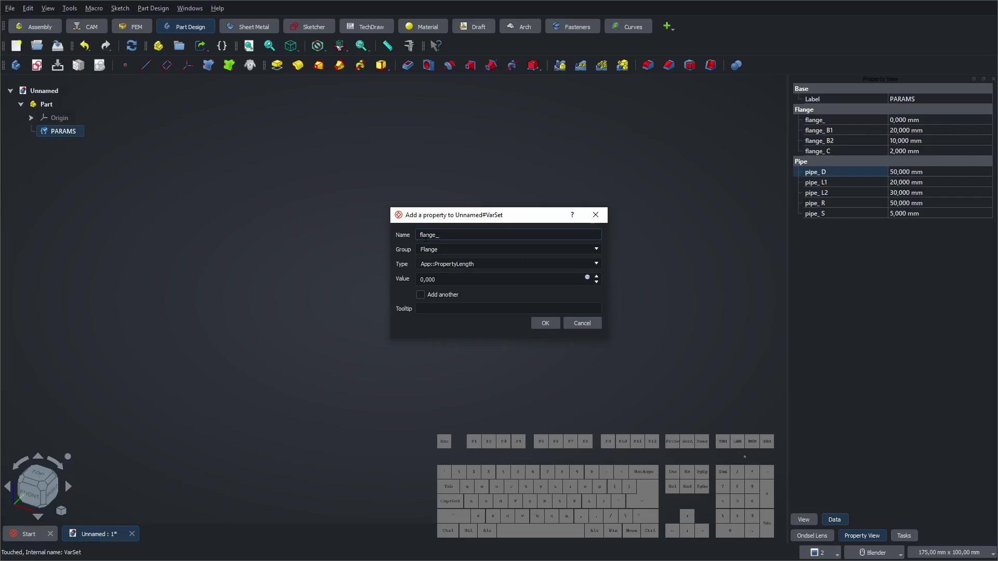
pyautogui.press('shift+d')
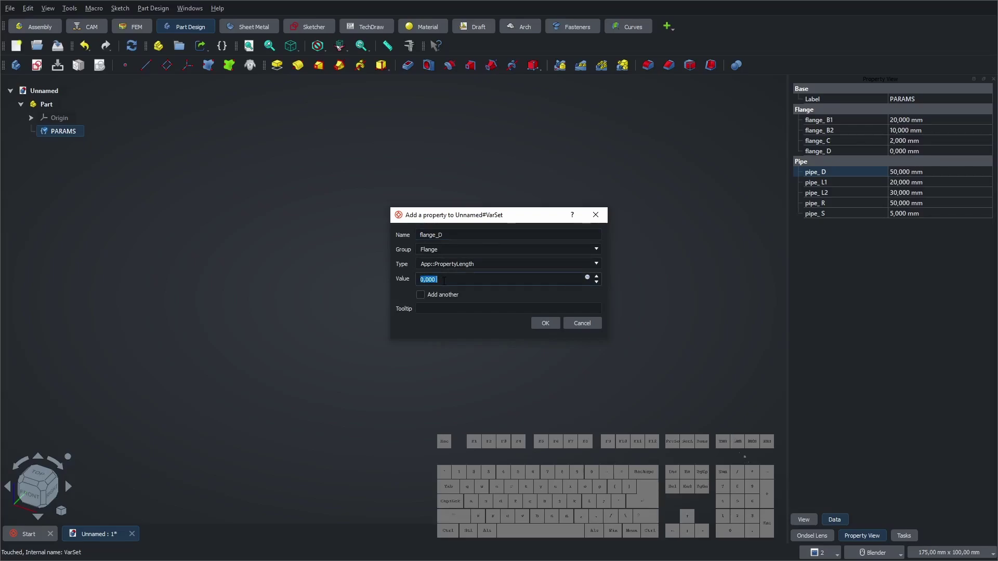
pyautogui.press('KP_1')
pyautogui.press('KP_0')
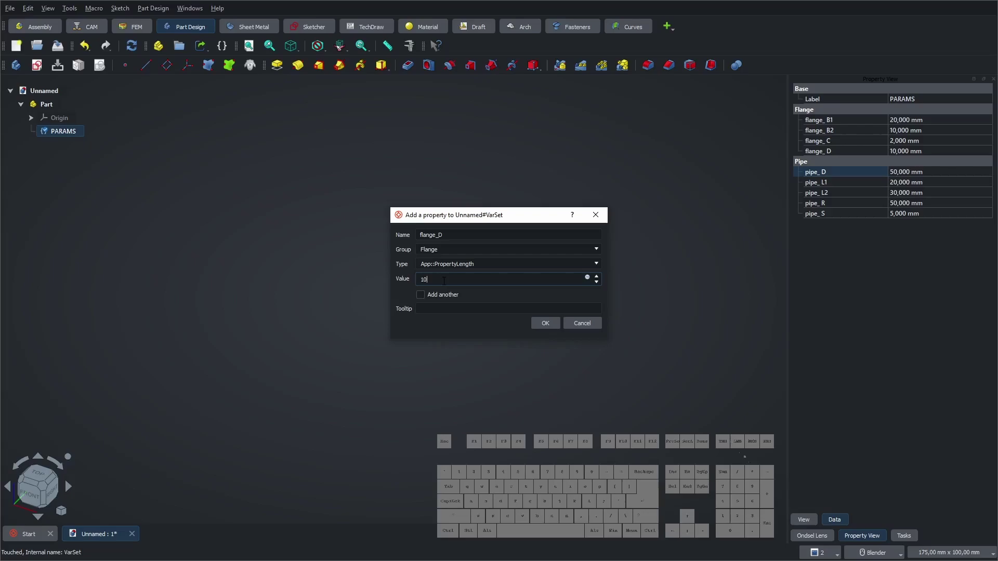
pyautogui.press('KP_Enter')
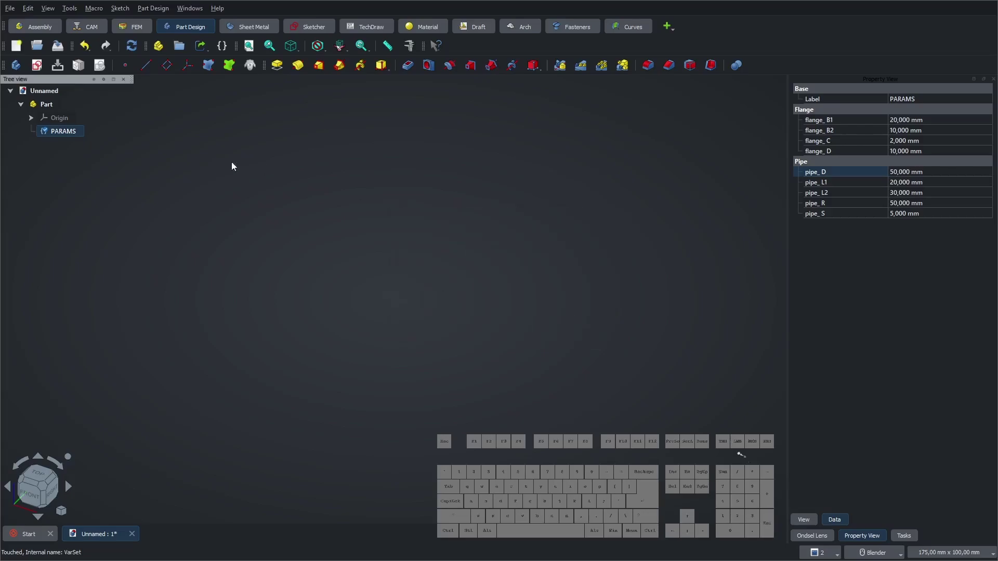
# - Add a Flange-group length flange_T1 of 10 mm to PARAMS
pyautogui.doubleClick(73, 136)
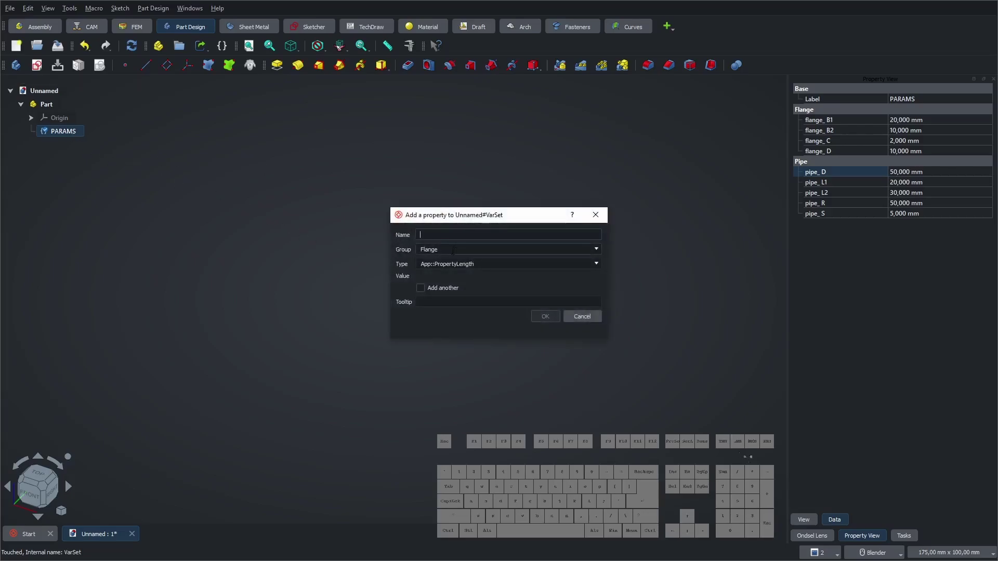
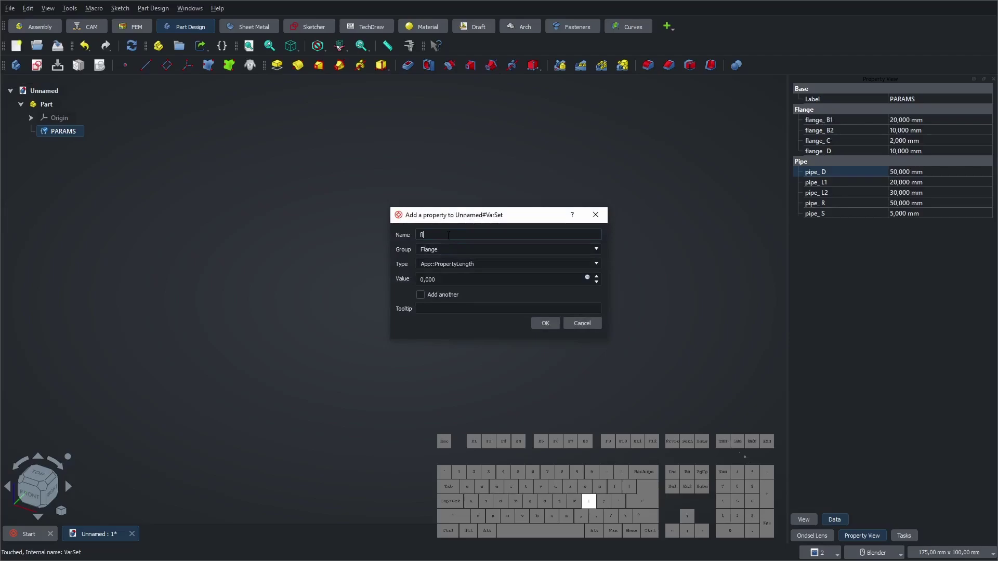
pyautogui.press('shift+-')
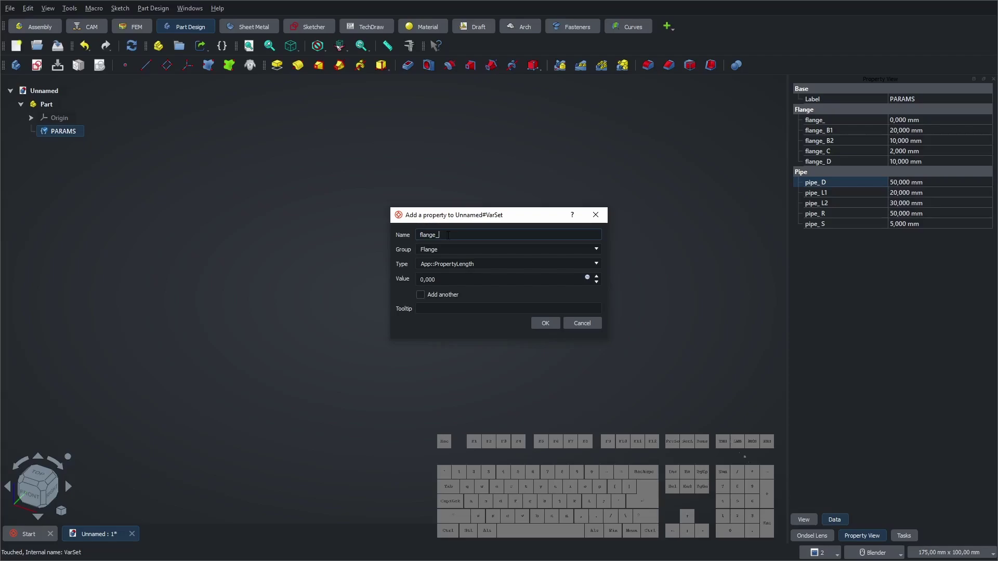
pyautogui.press('shift+t')
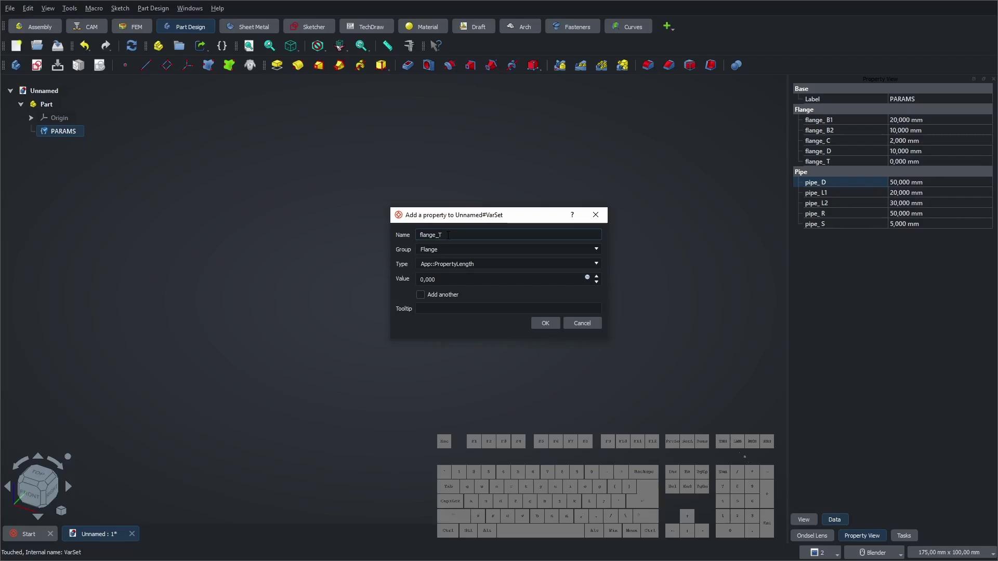
pyautogui.press('1')
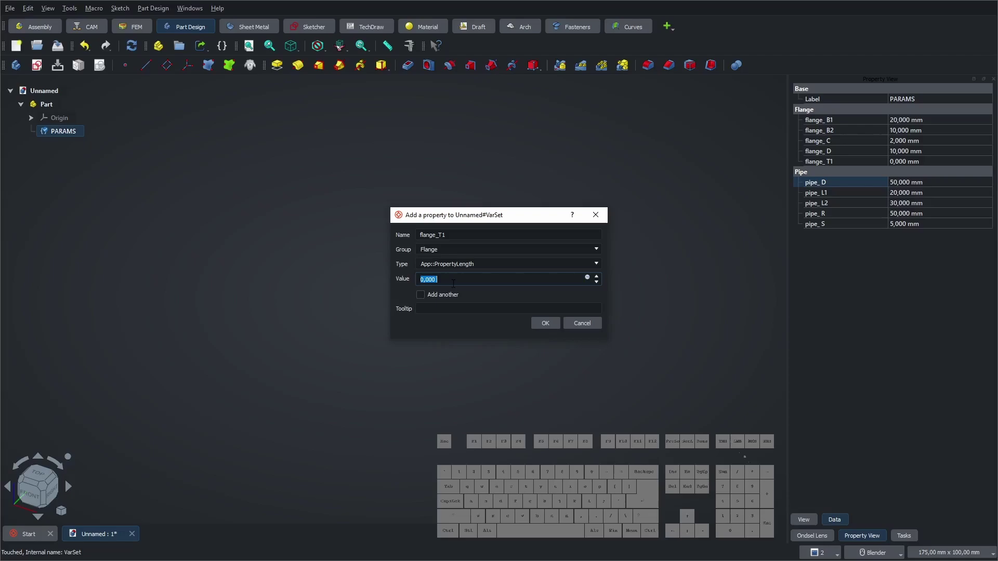
pyautogui.press('KP_1')
pyautogui.press('KP_0')
pyautogui.press('KP_Enter')
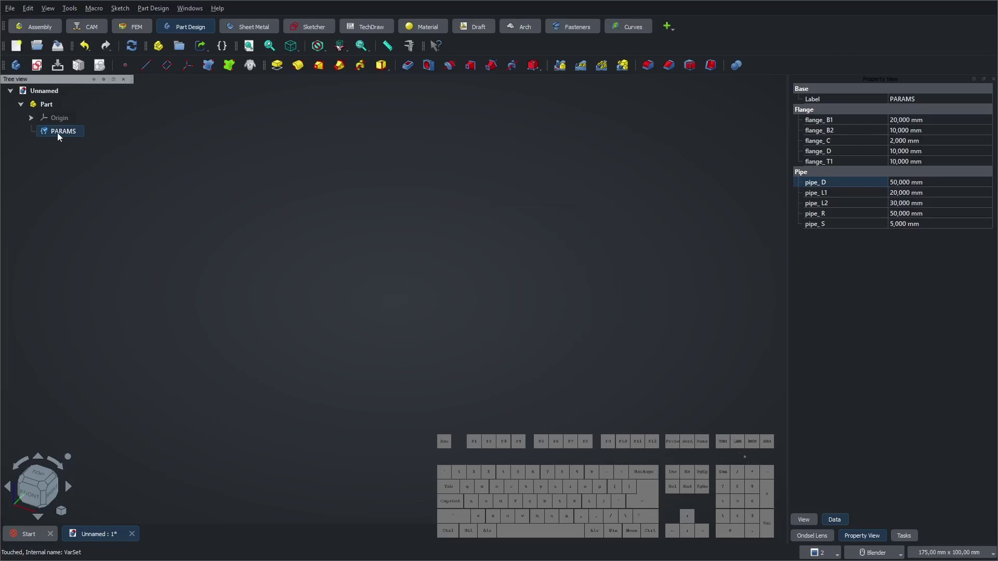
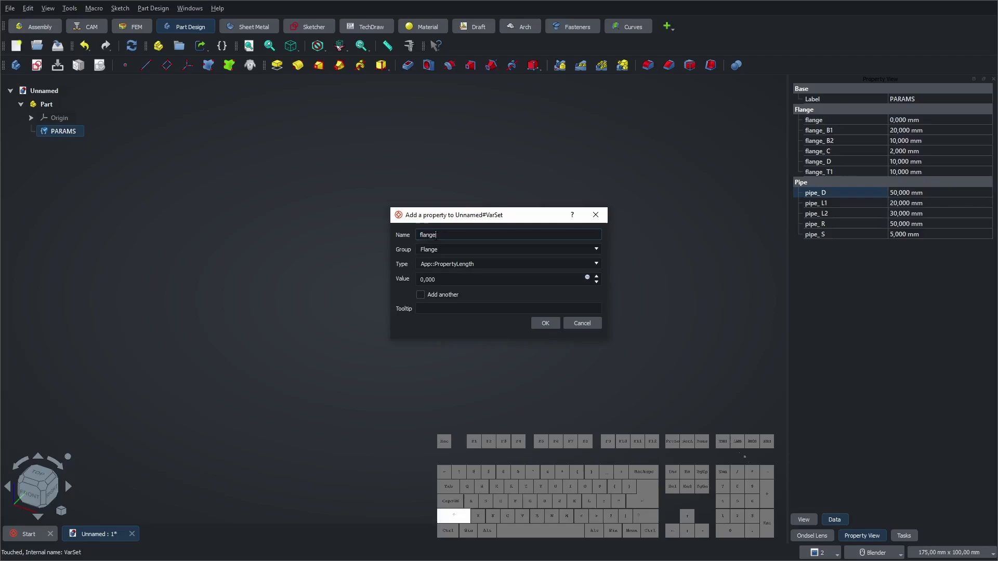
# - Add a Flange-group length flange_T2 of 5 mm to PARAMS
pyautogui.press('shift+-')
pyautogui.press('t')
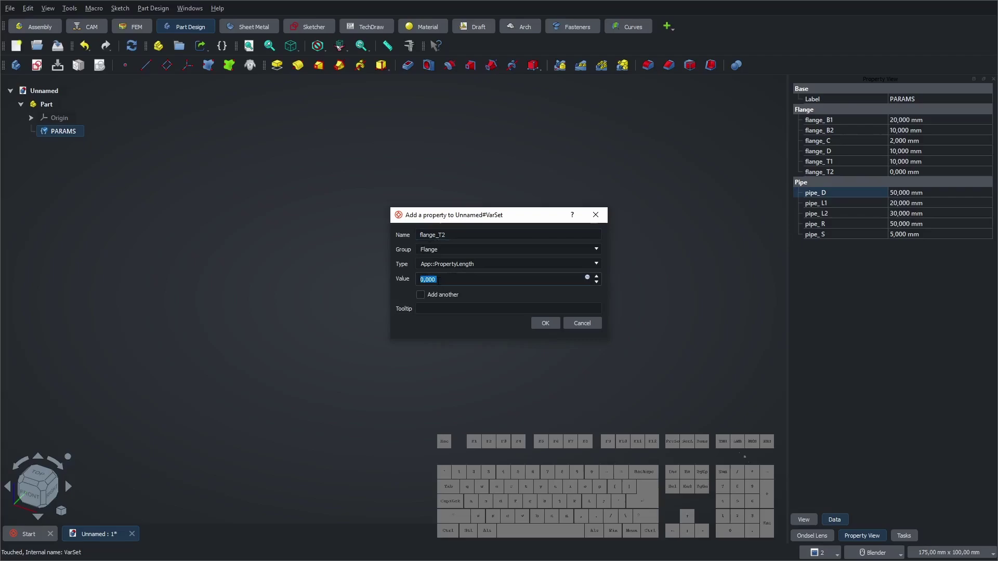
pyautogui.press('KP_5')
pyautogui.press('KP_Enter')
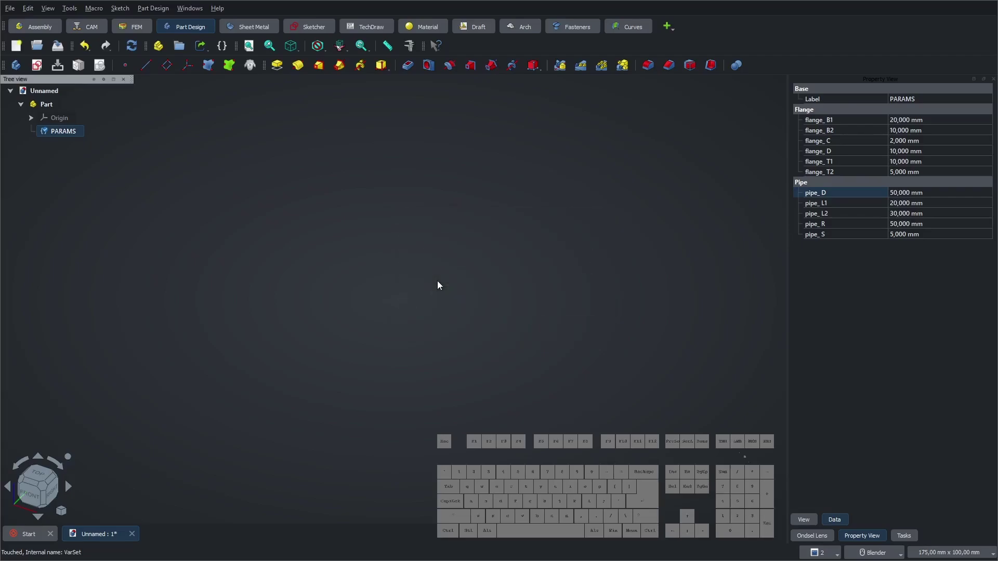
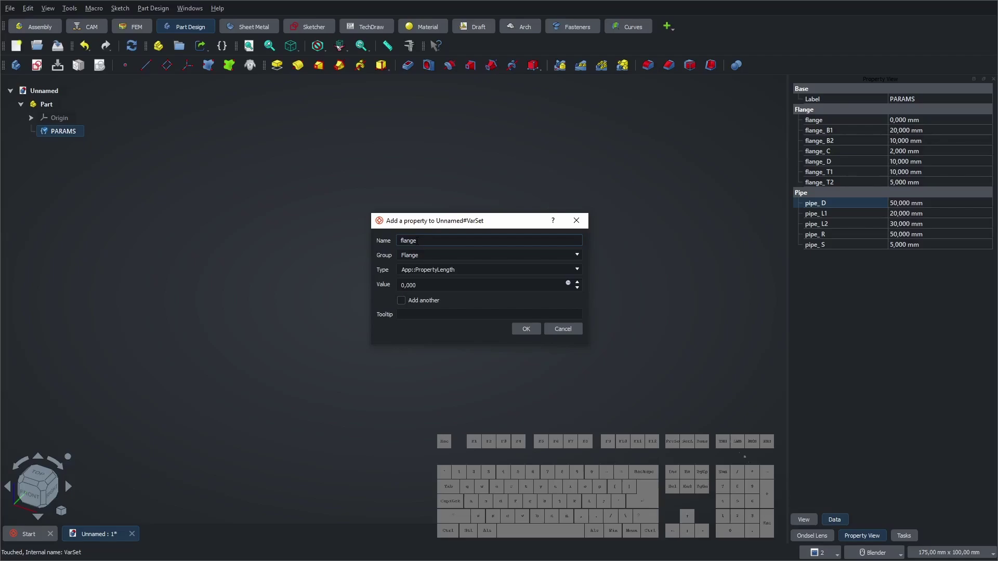
# - Add angle parameter flange_betta of 15° to the Flange group of PARAMS
pyautogui.press('shift+-')
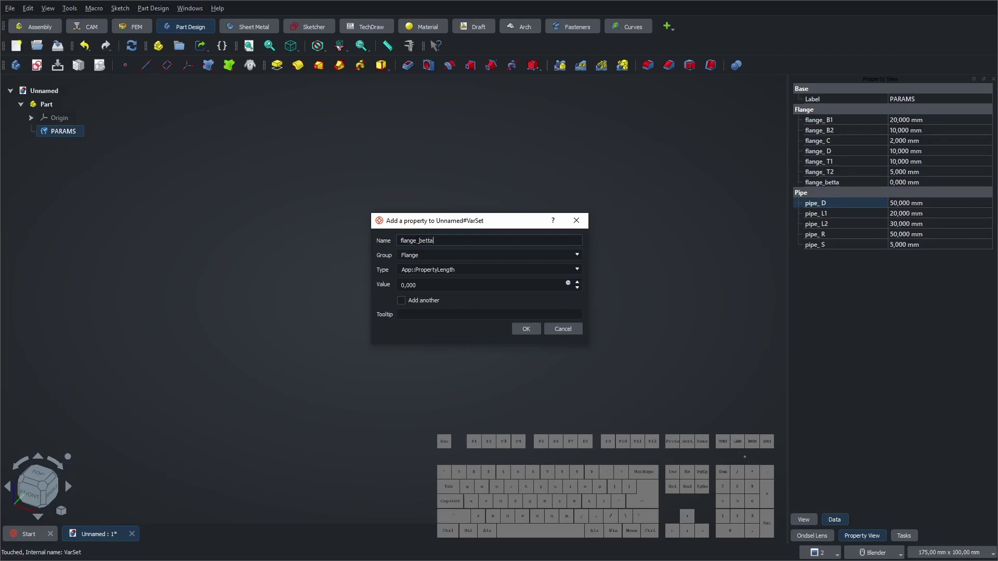
pyautogui.click(579, 273)
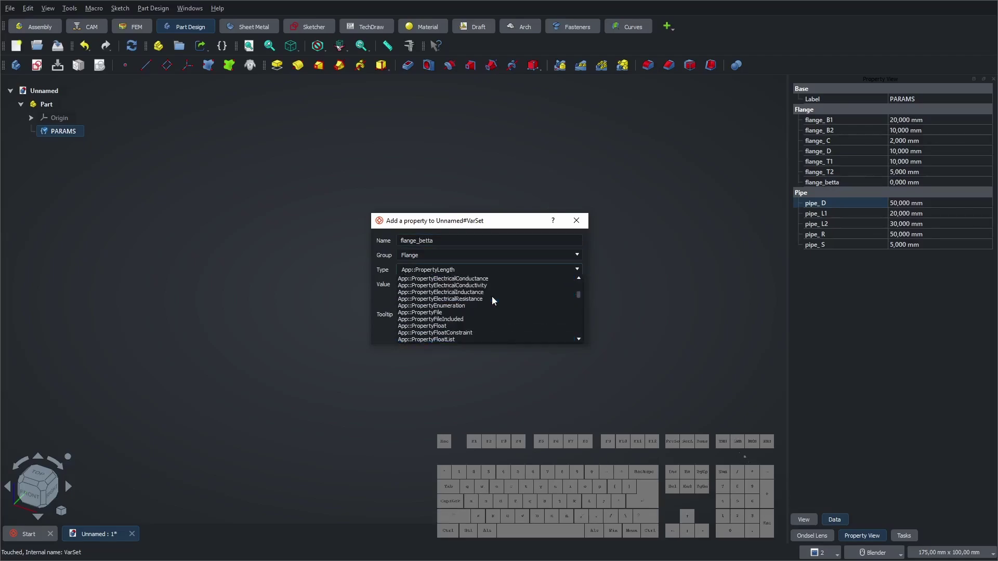
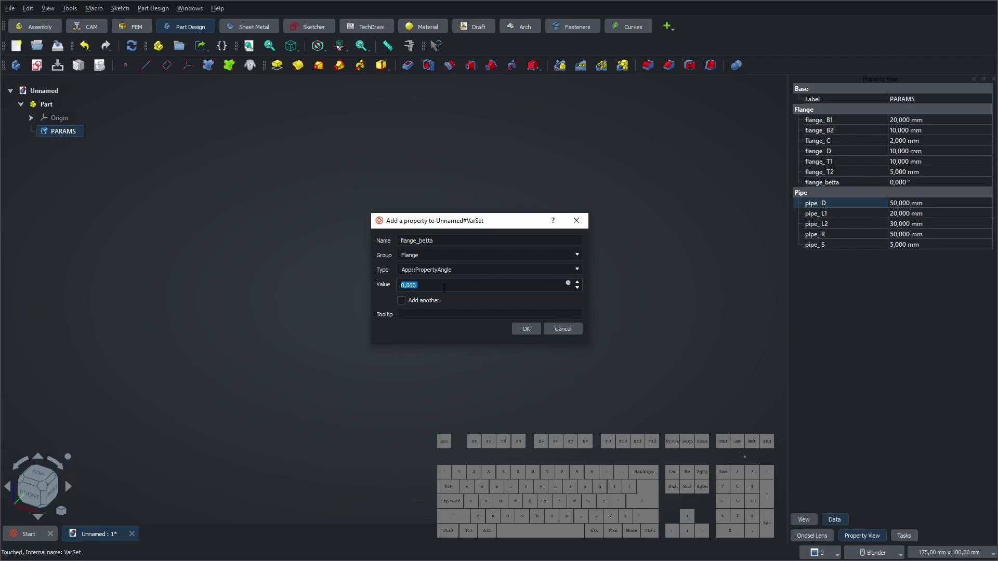
pyautogui.press('KP_4')
pyautogui.press('KP_5')
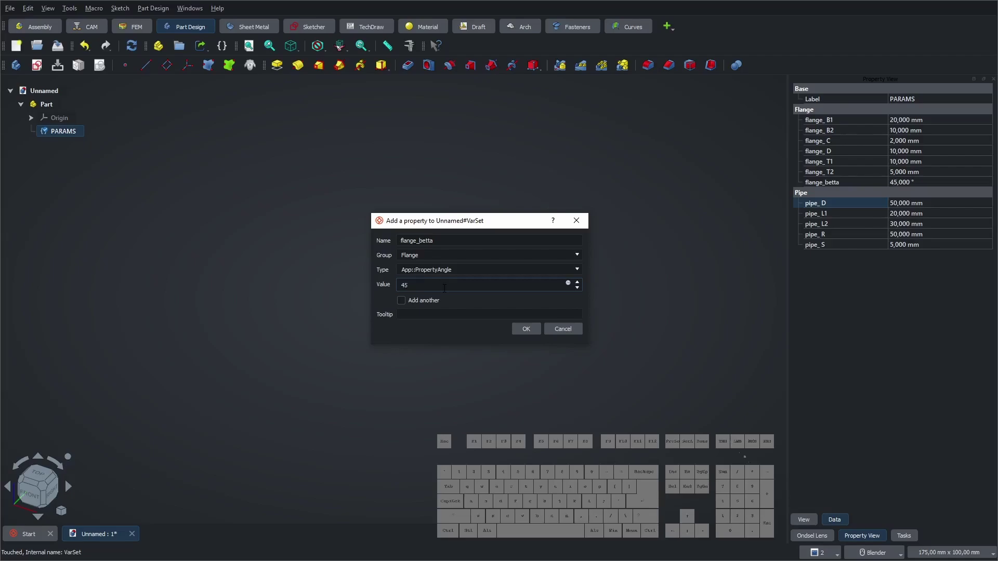
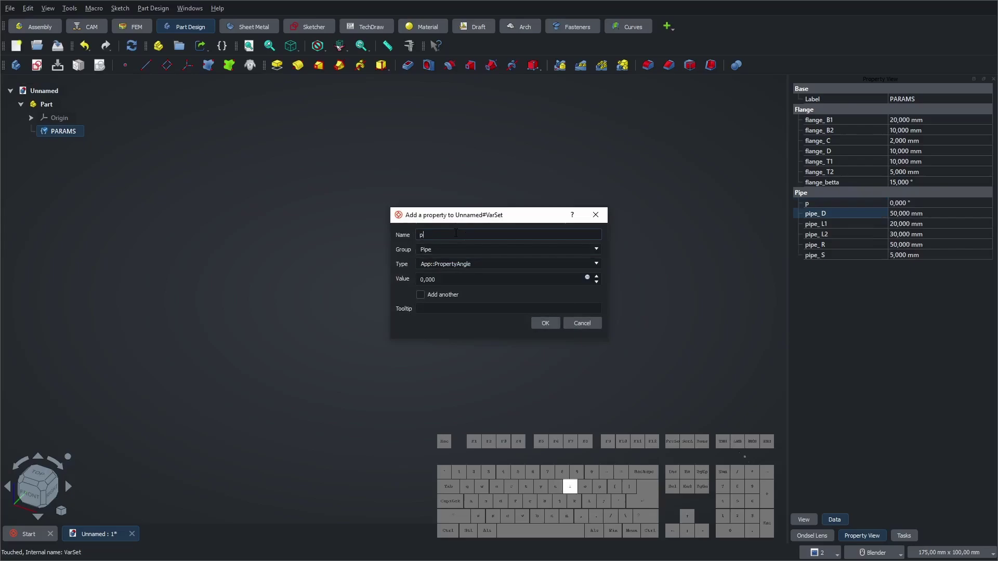
# - Add angle parameter pipe_alpha of 45° to the Pipe group of PARAMS
pyautogui.press('shift+-')
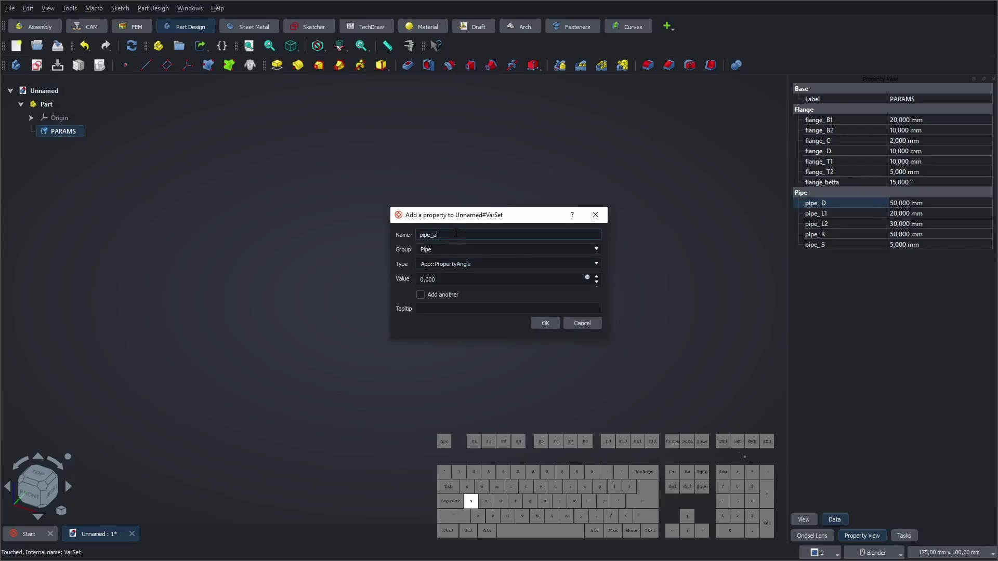
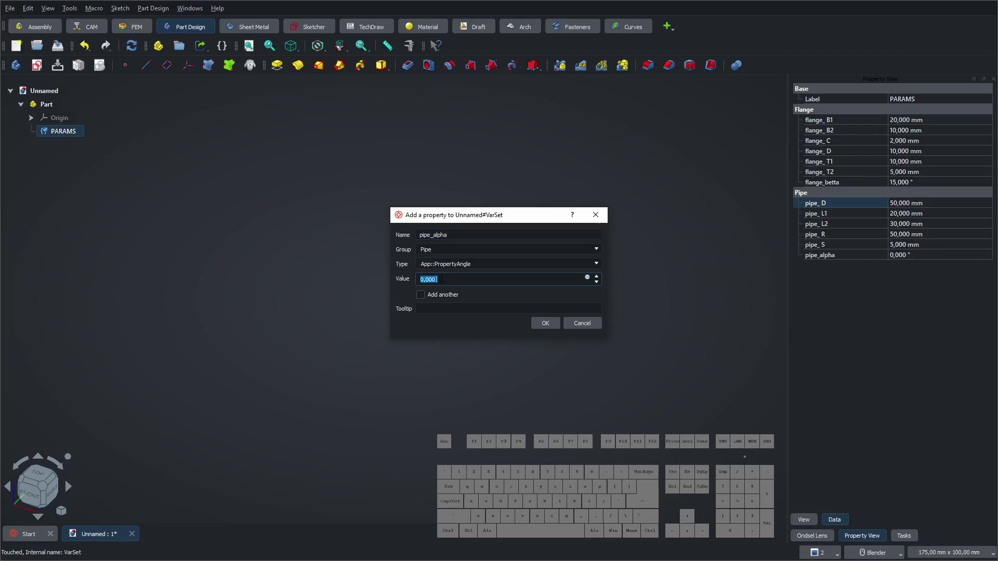
pyautogui.press('KP_4')
pyautogui.press('KP_5')
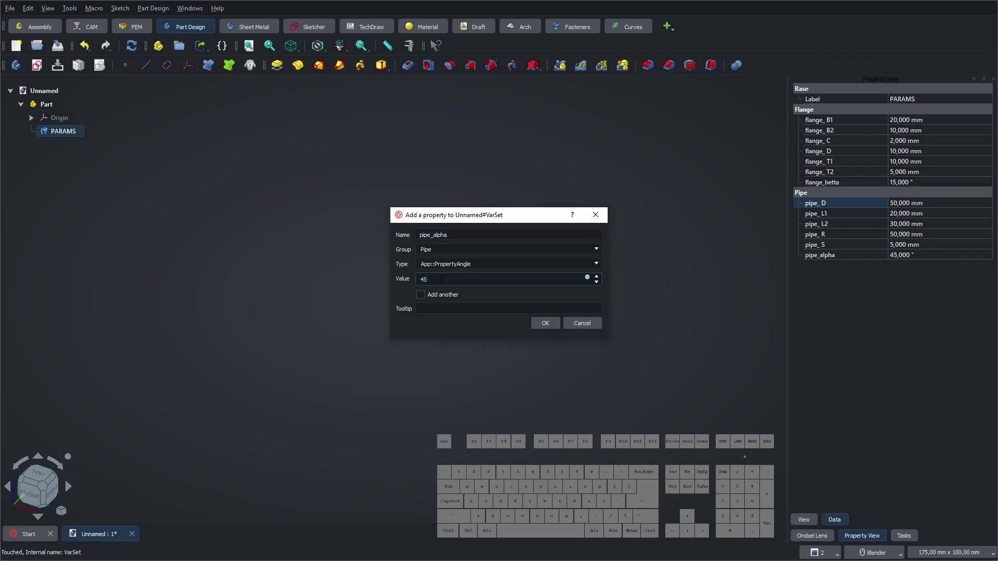
pyautogui.click(545, 327)
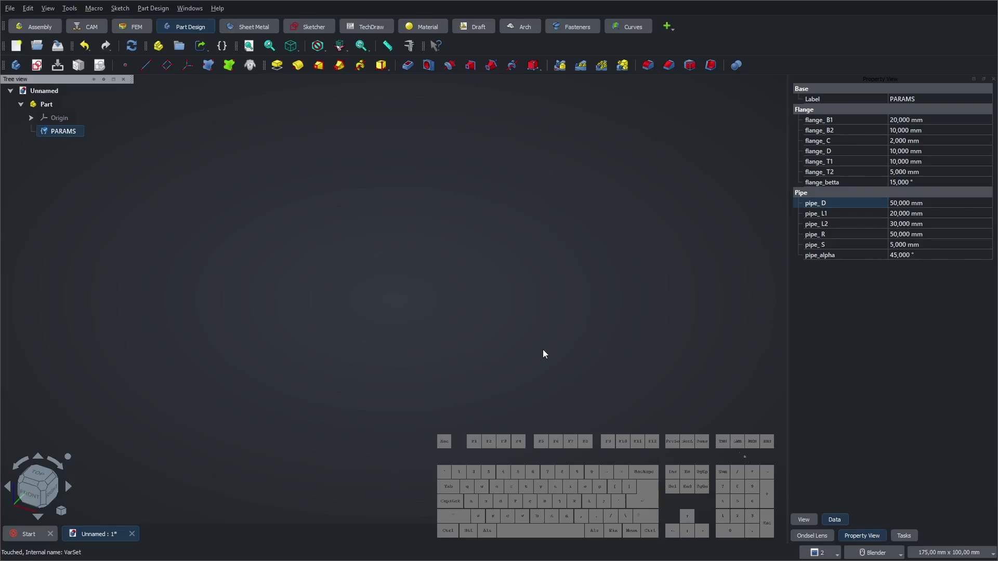
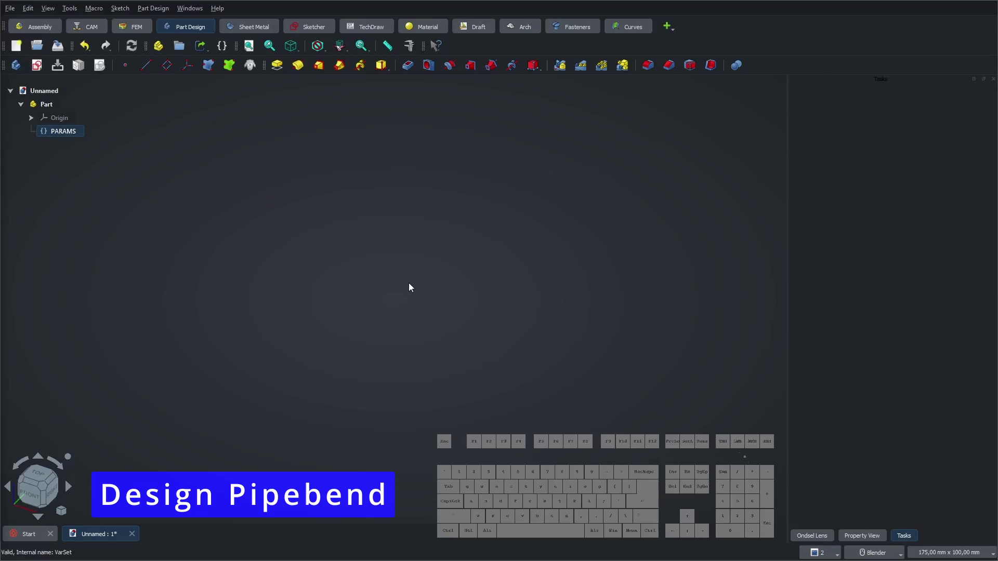
# - Create a new Body inside Part and start a sketch on the base plane
pyautogui.click(41, 108)
pyautogui.click(18, 74)
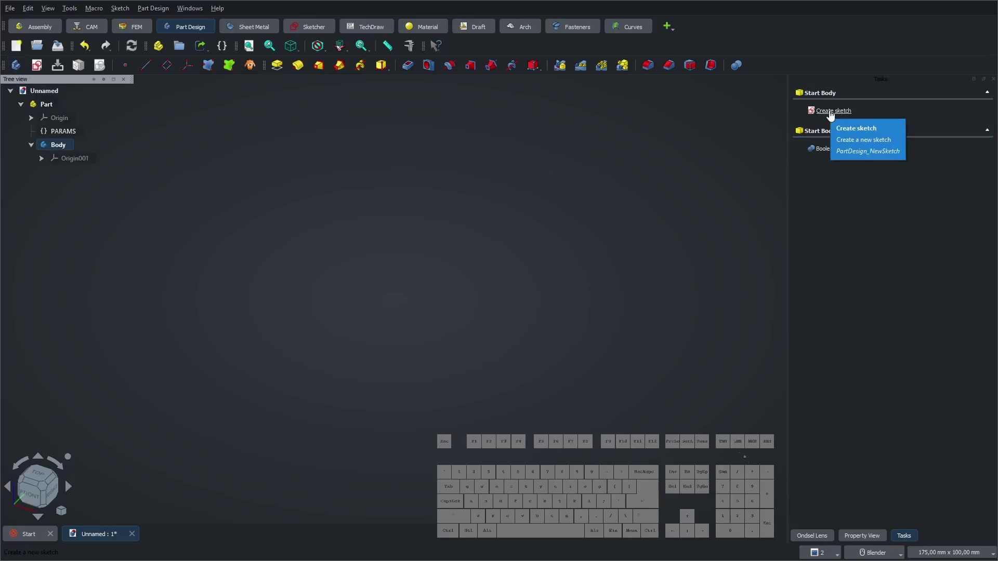
pyautogui.click(834, 115)
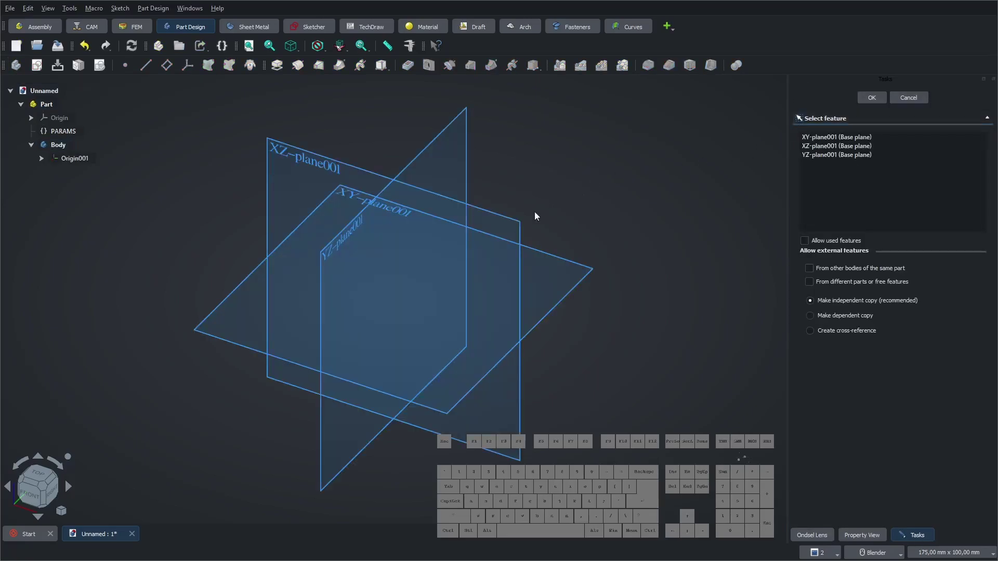
pyautogui.click(522, 228)
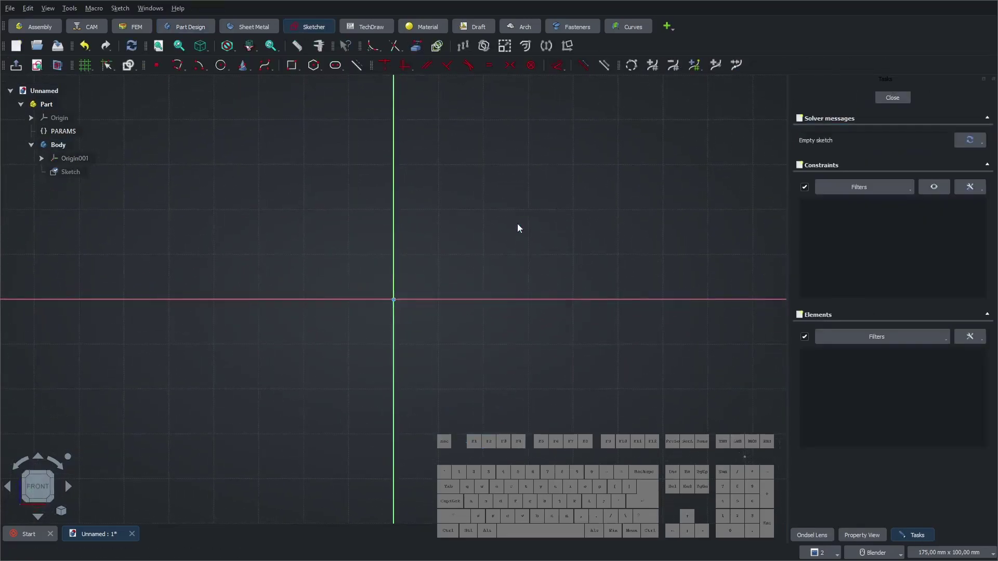
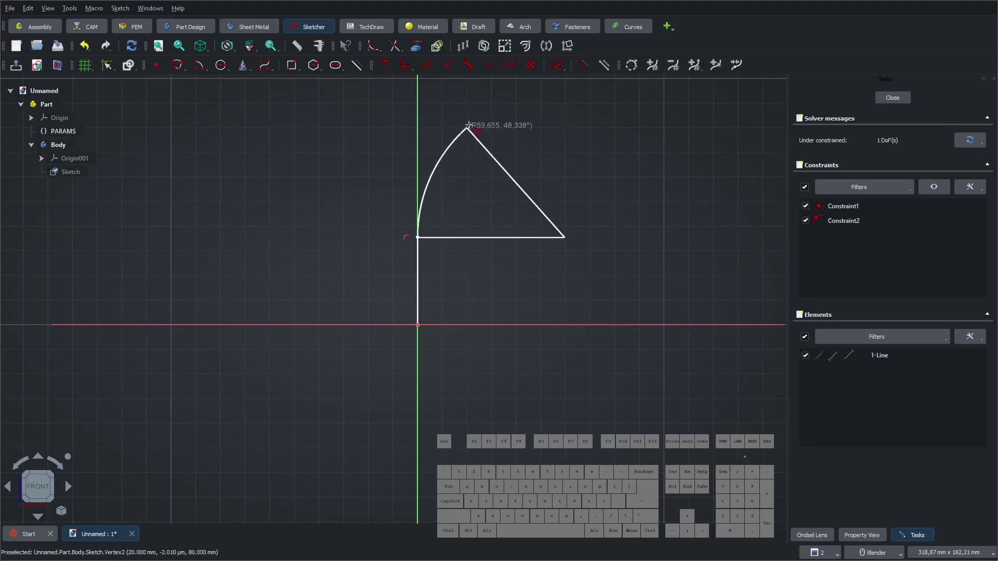
# - Draw the bend profile and link the arc end to its centre with a construction line
pyautogui.click(476, 132)
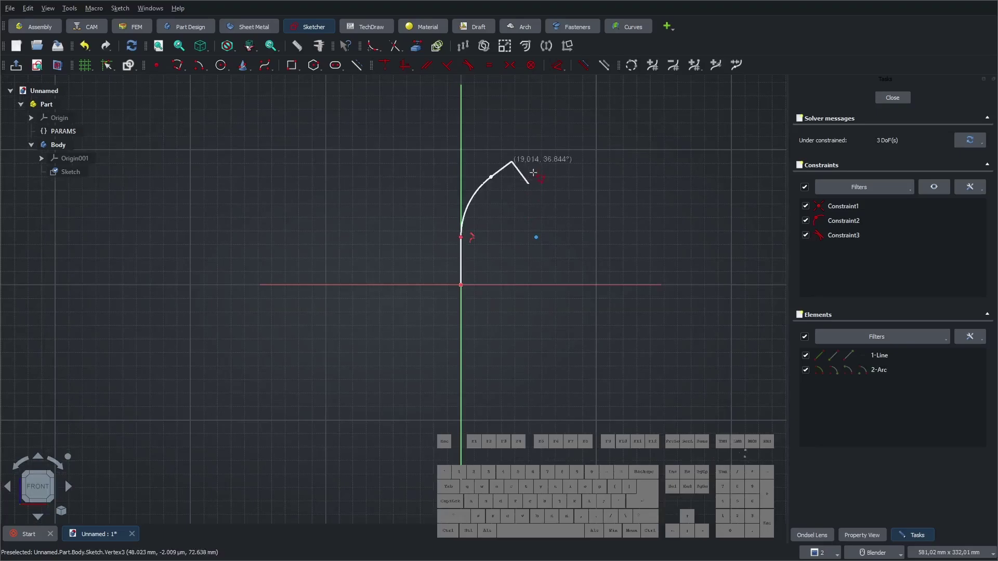
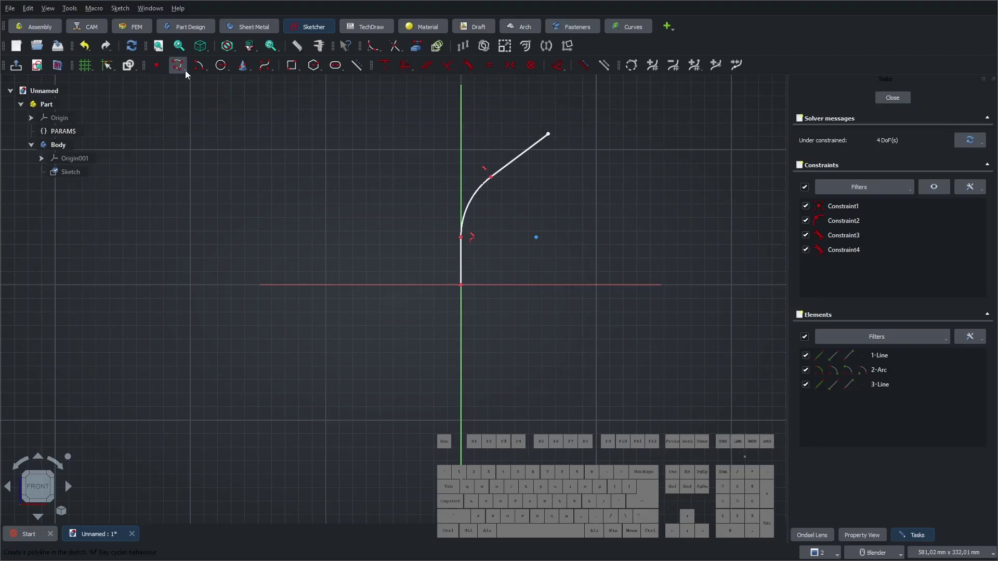
pyautogui.click(187, 71)
pyautogui.click(189, 95)
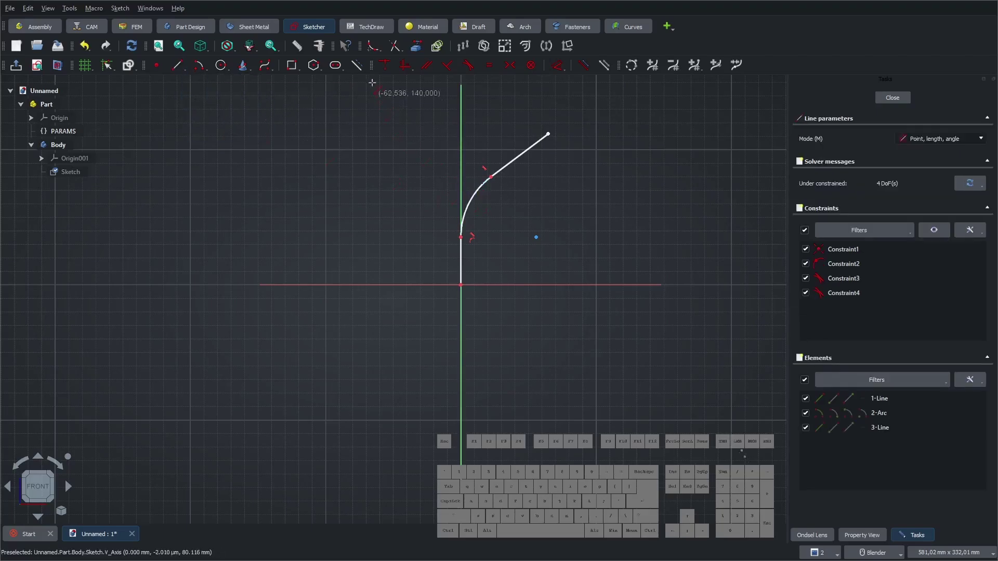
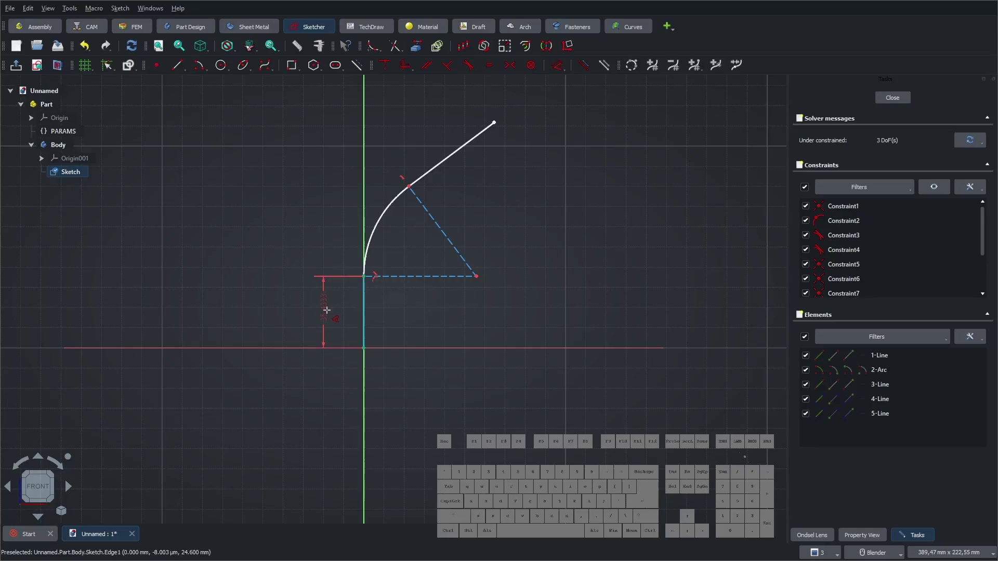
# - Constrain the first straight length with expression PARAMS.pipe_L1
pyautogui.click(332, 315)
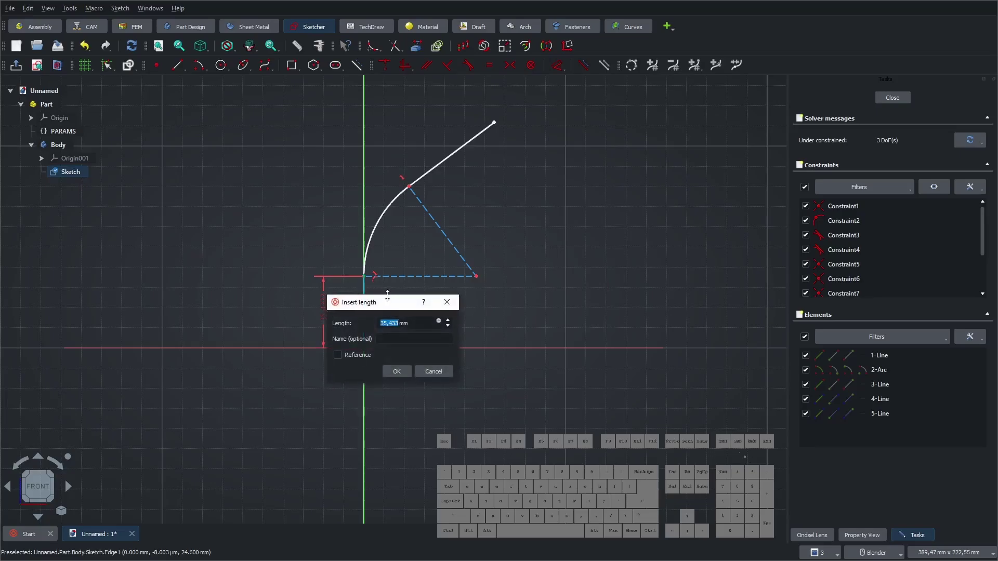
pyautogui.click(387, 308)
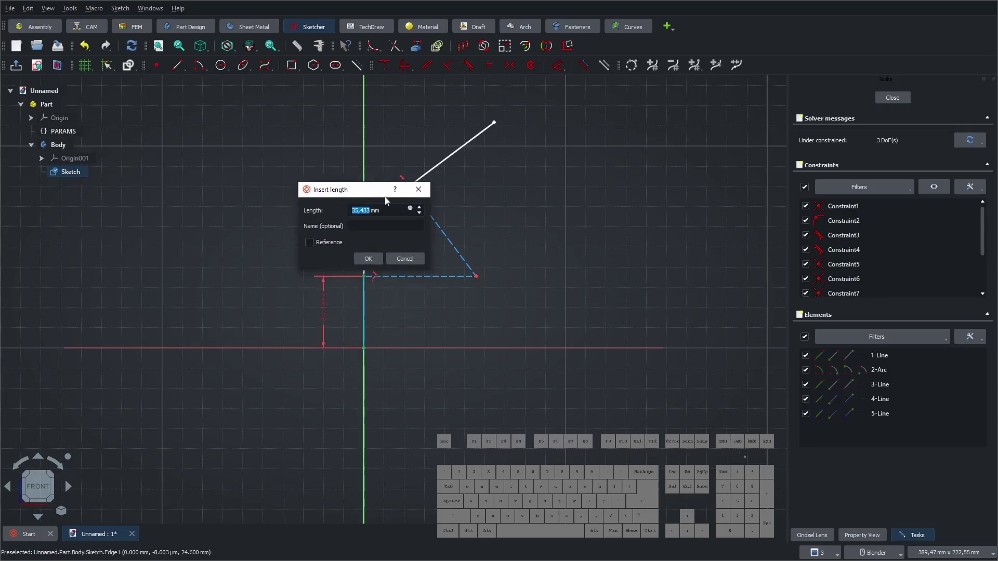
pyautogui.click(413, 210)
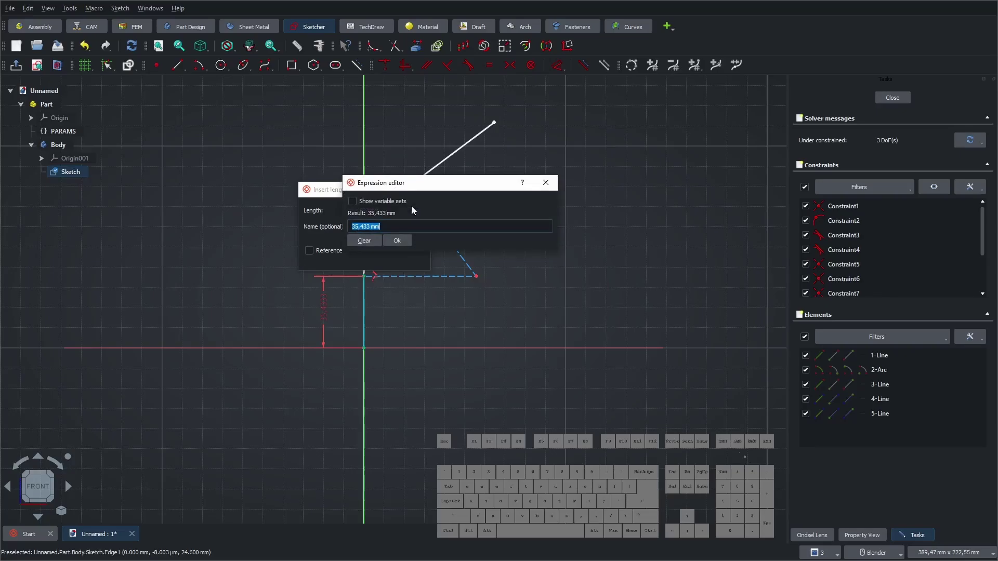
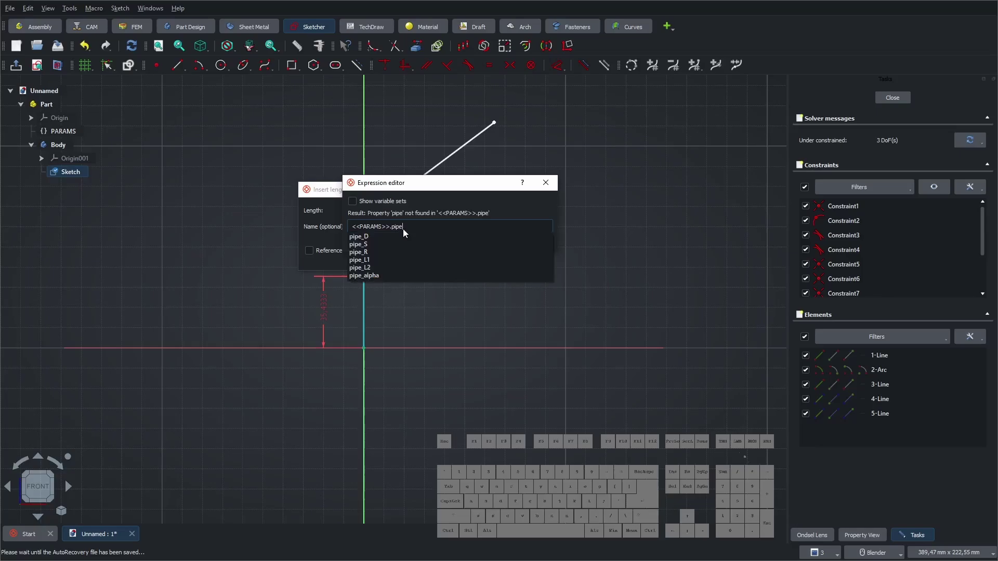
pyautogui.click(368, 263)
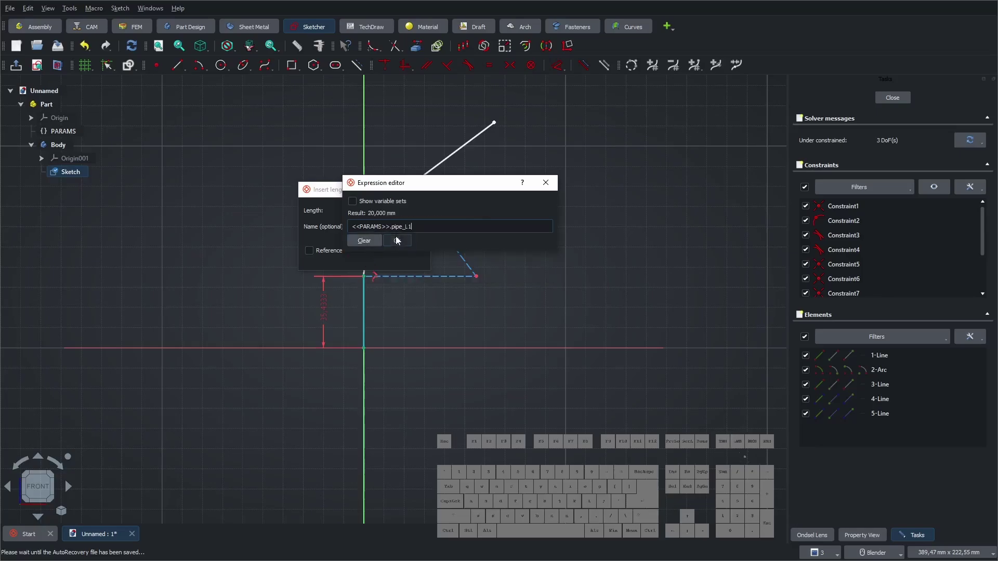
pyautogui.click(399, 242)
pyautogui.click(370, 261)
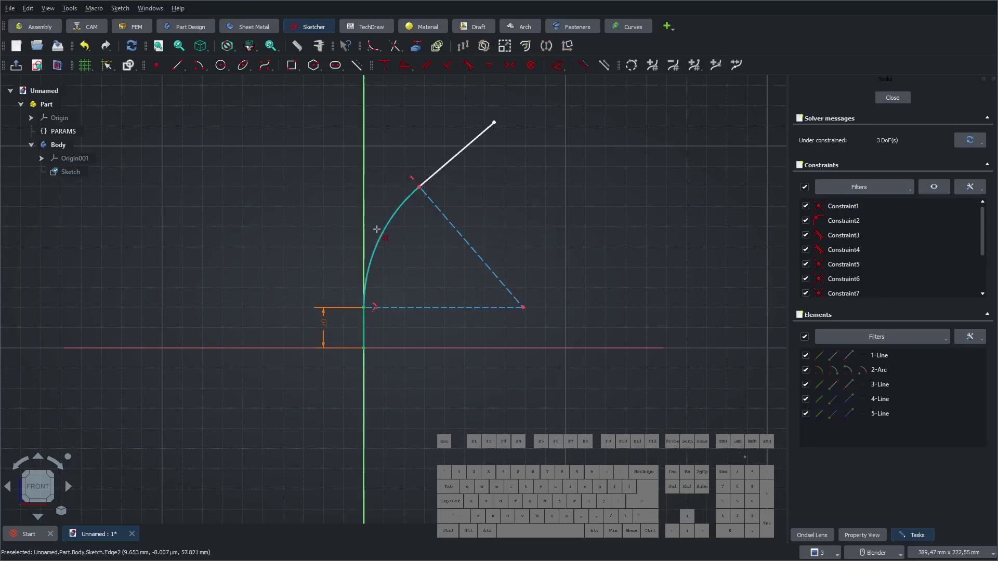
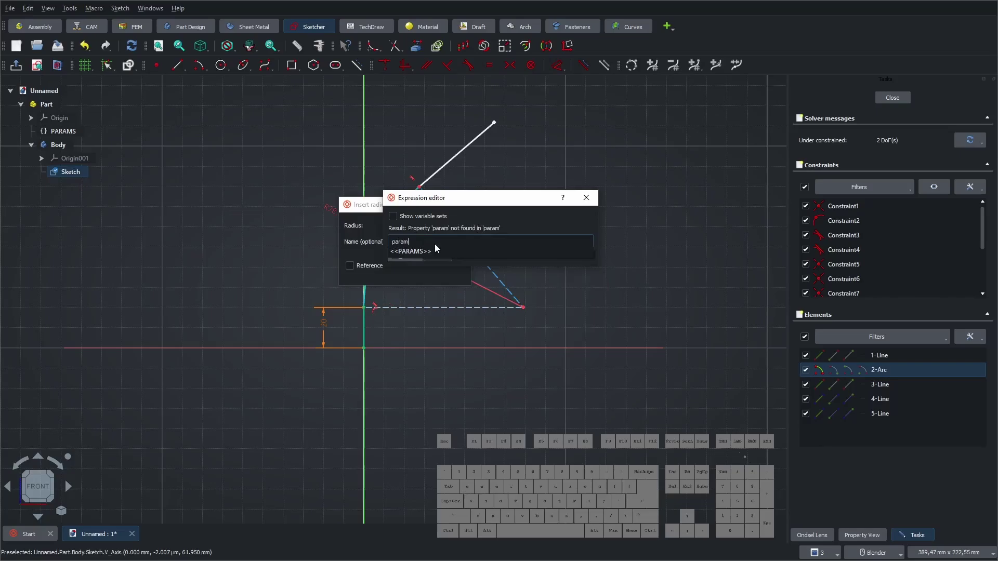
# - Constrain the bend radius with expression PARAMS.pipe_R
pyautogui.click(433, 253)
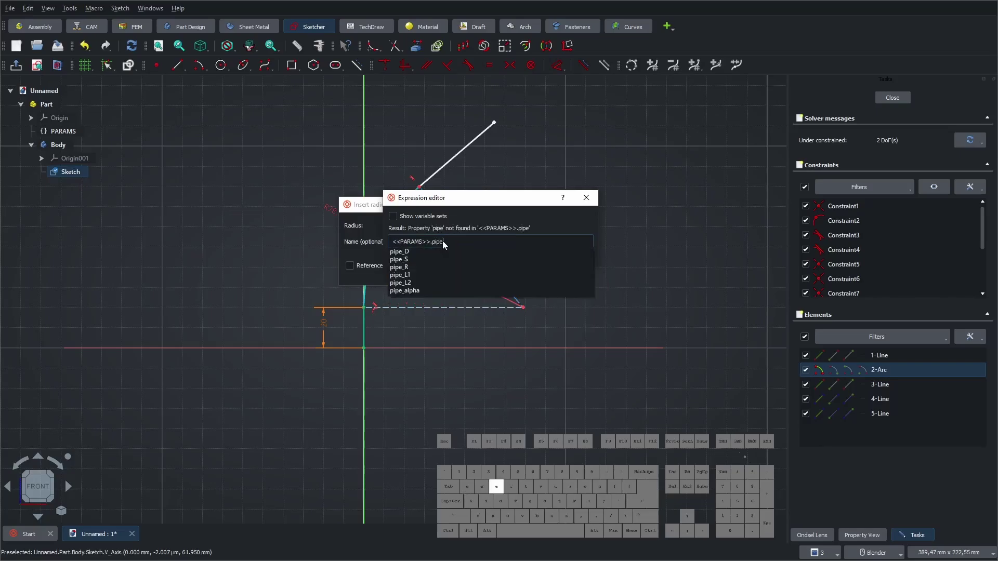
pyautogui.click(405, 273)
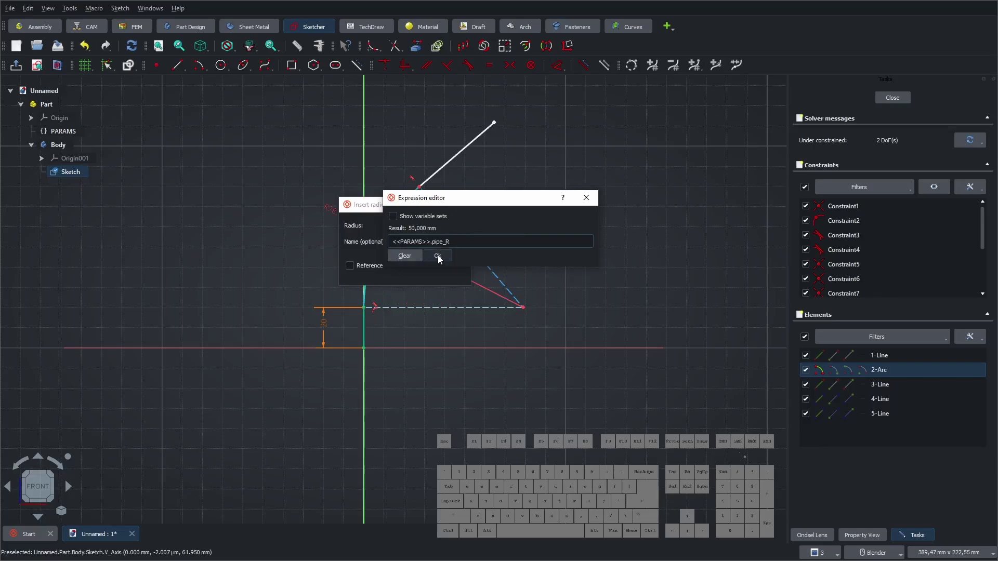
pyautogui.click(442, 259)
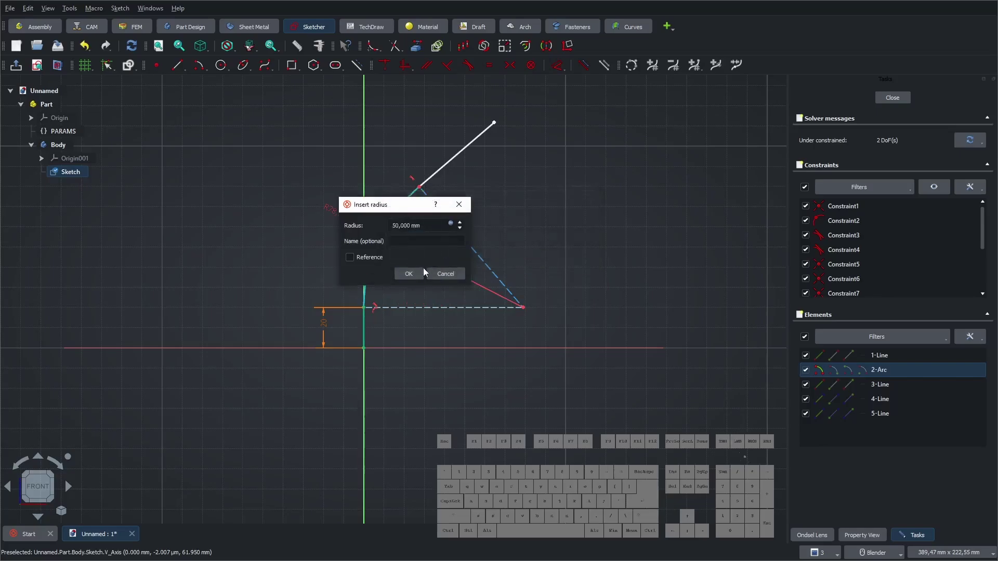
pyautogui.click(418, 278)
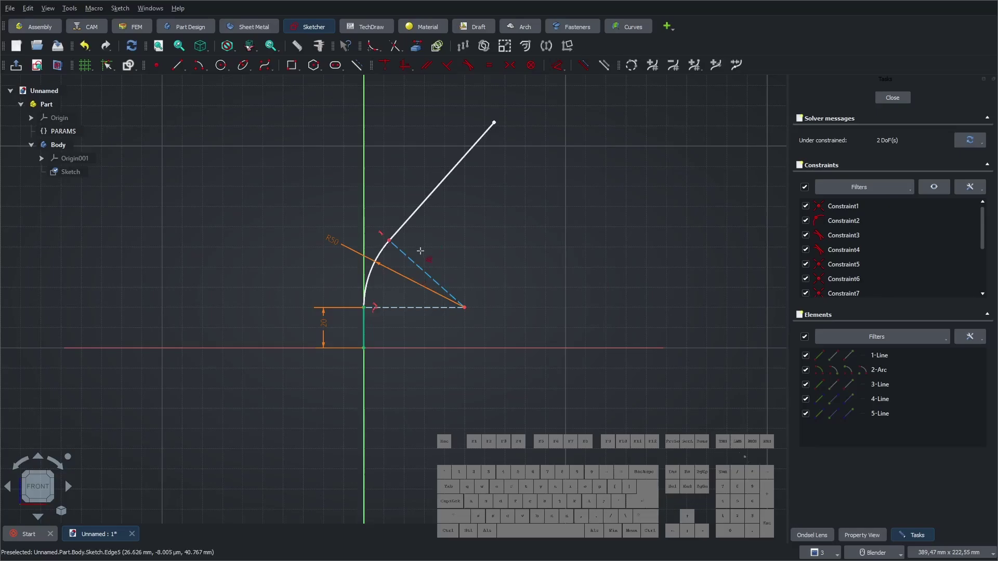
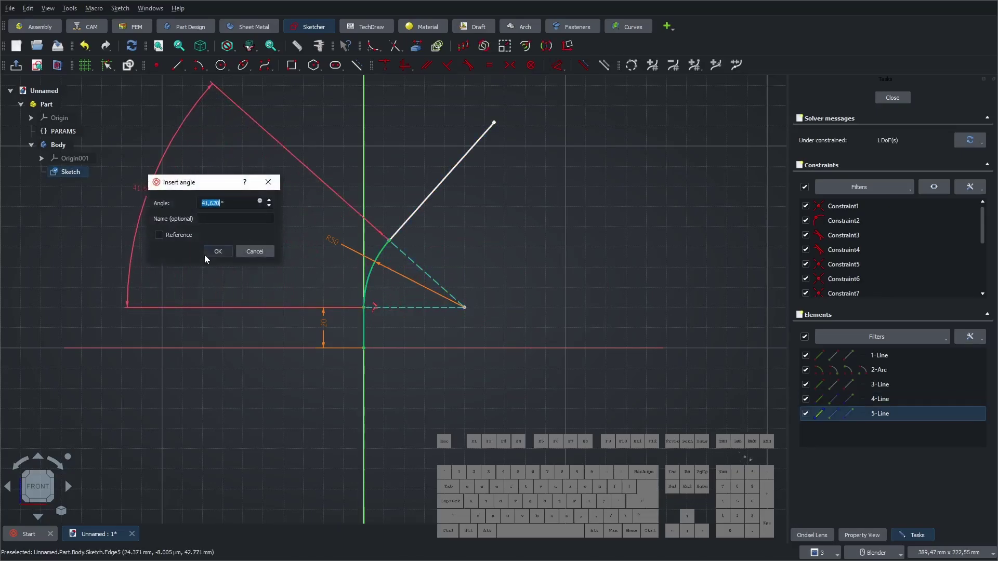
# - Constrain the bend angle to 45° via expression PARAMS.pipe_alpha
pyautogui.click(217, 188)
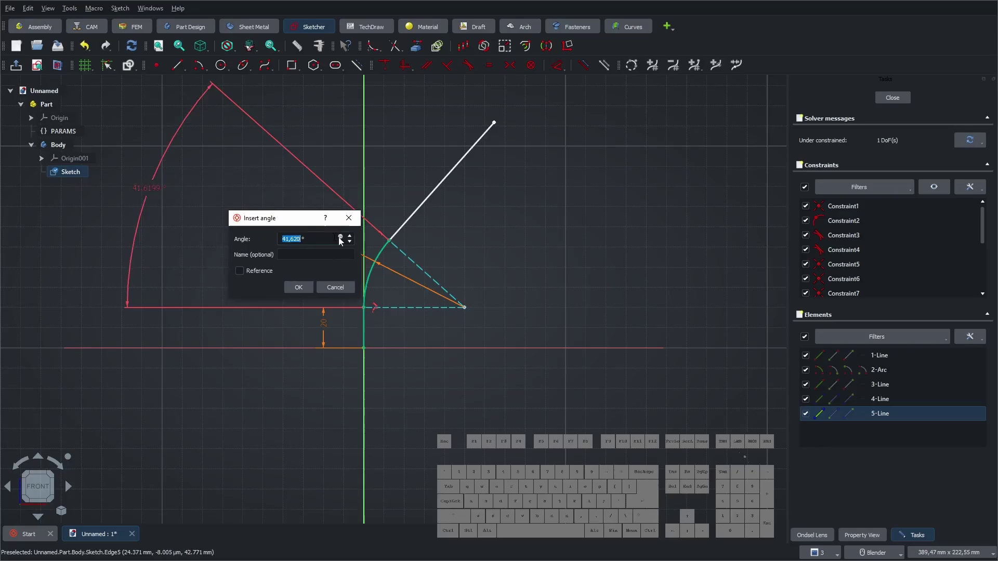
pyautogui.click(343, 240)
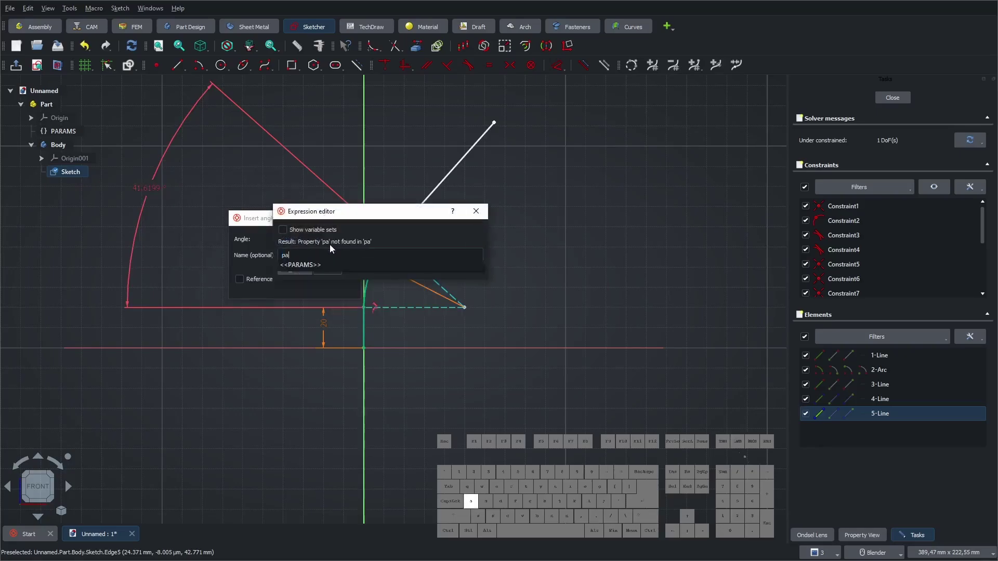
pyautogui.click(297, 273)
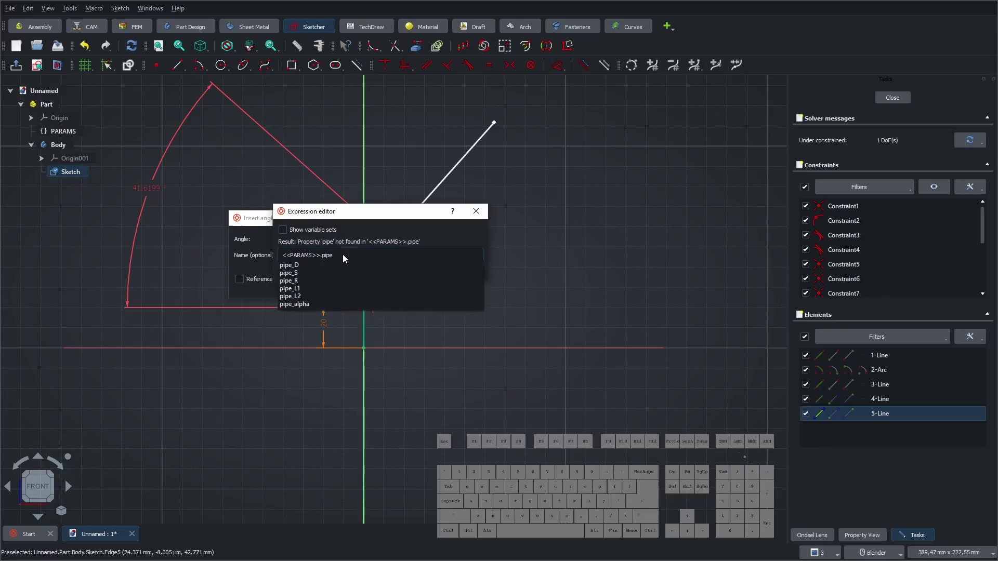
pyautogui.click(298, 306)
pyautogui.click(332, 271)
pyautogui.click(303, 290)
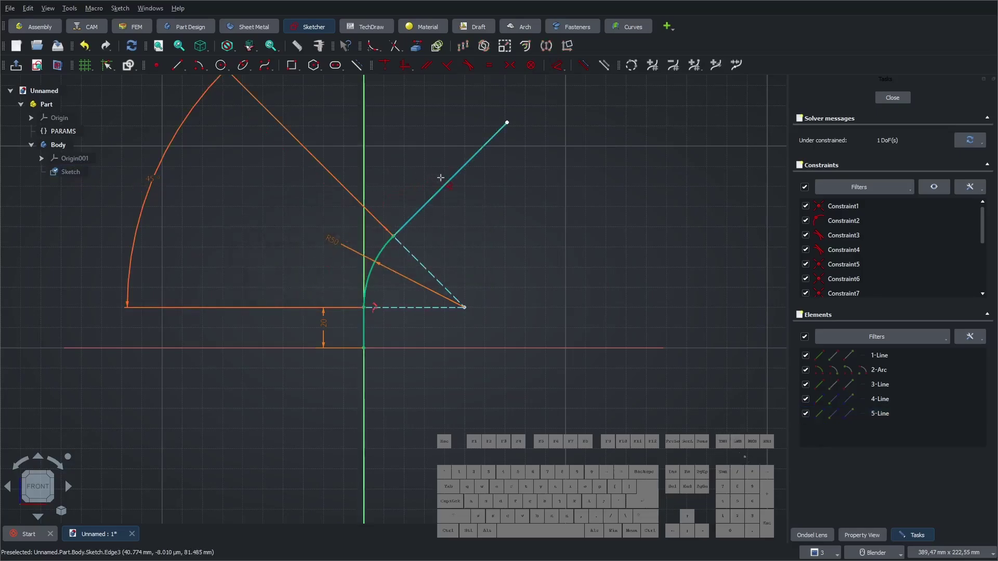
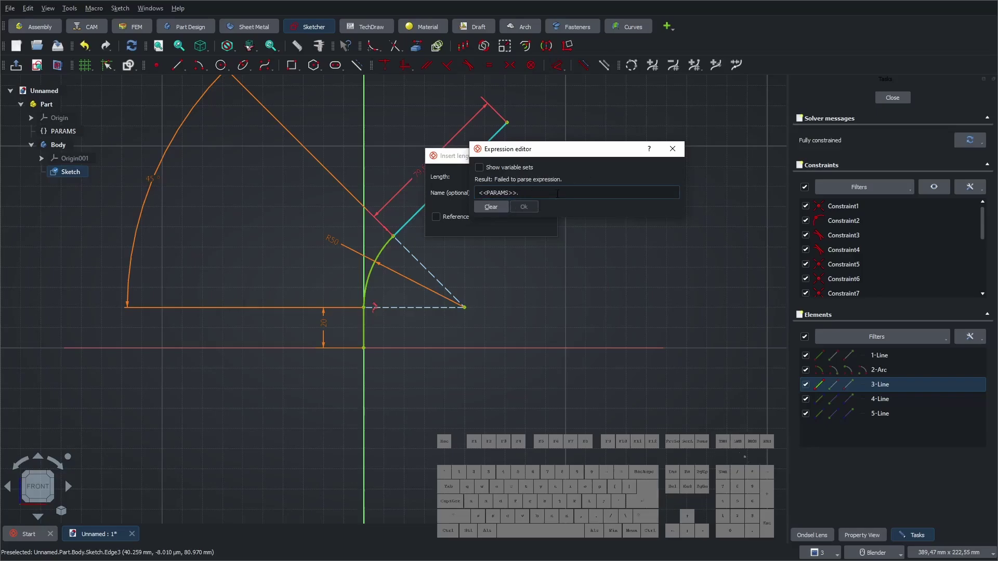
# - Constrain the outlet length to PARAMS.pipe_L2 (30 mm), fully constraining the path, and close the sketch
pyautogui.press('p')
pyautogui.press('i')
pyautogui.press('p')
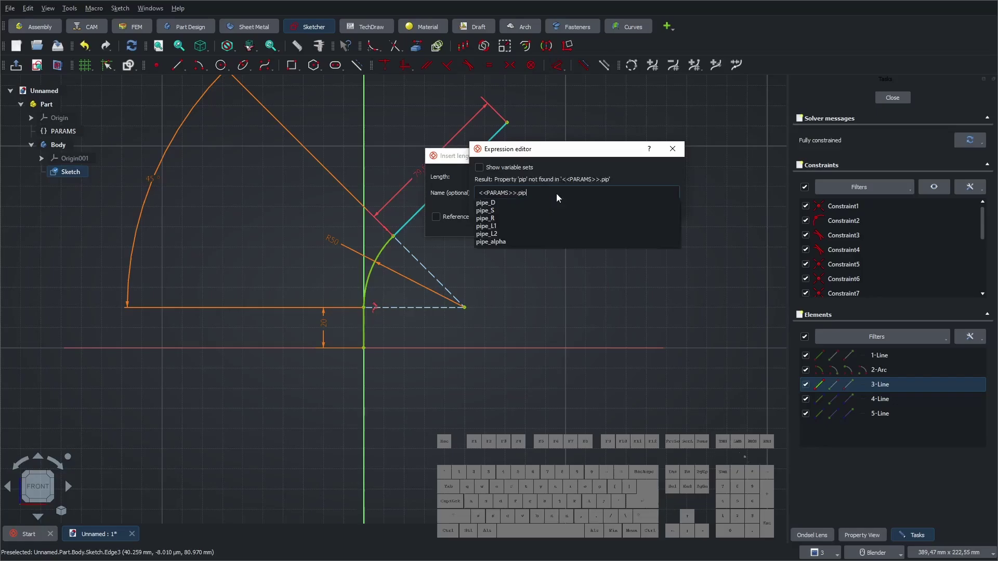
pyautogui.click(482, 235)
pyautogui.click(528, 211)
pyautogui.click(503, 225)
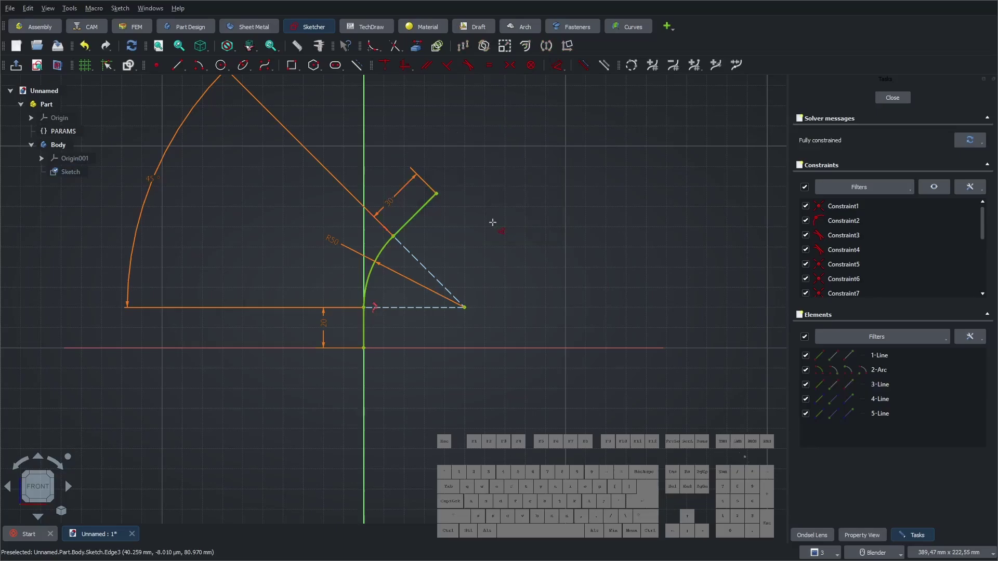
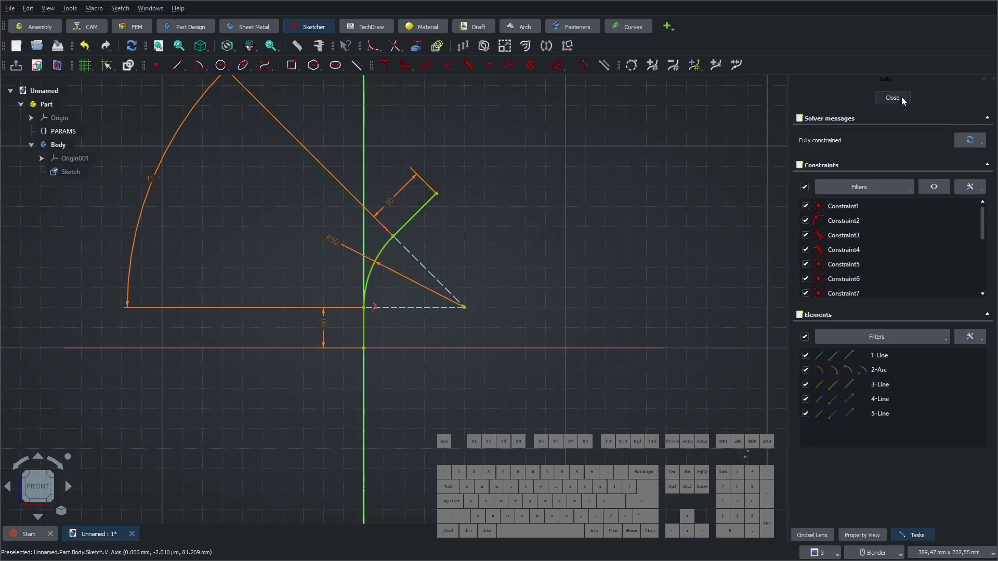
pyautogui.click(898, 101)
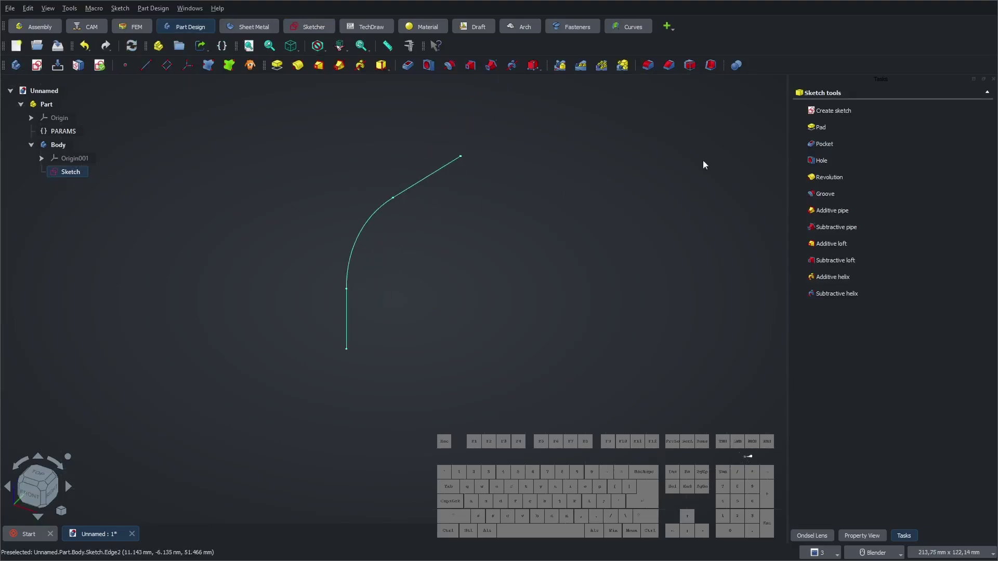
# - Create Sketch001 on the XY plane with two concentric circles whose gap is PARAMS.pipe_S
pyautogui.click(833, 116)
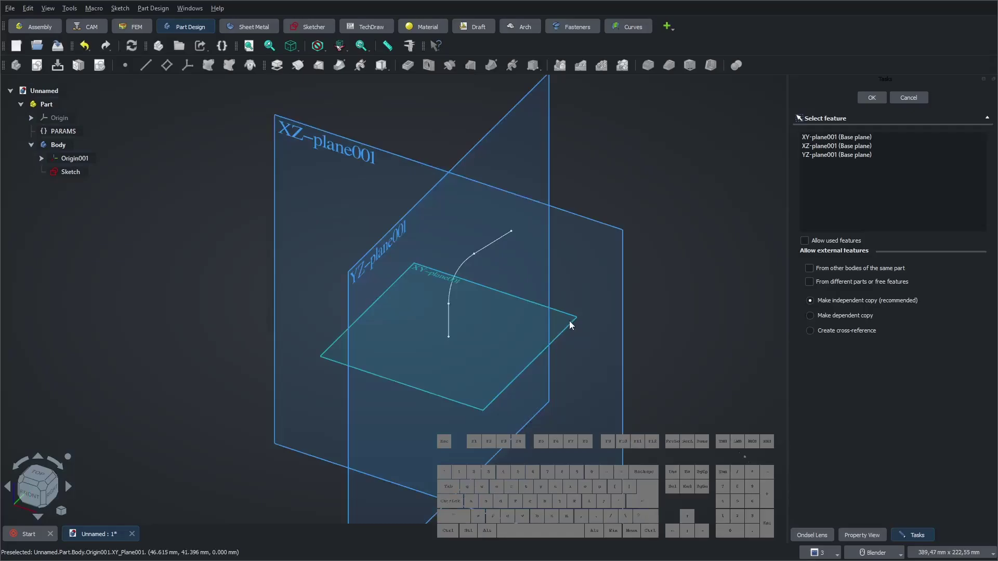
pyautogui.click(426, 394)
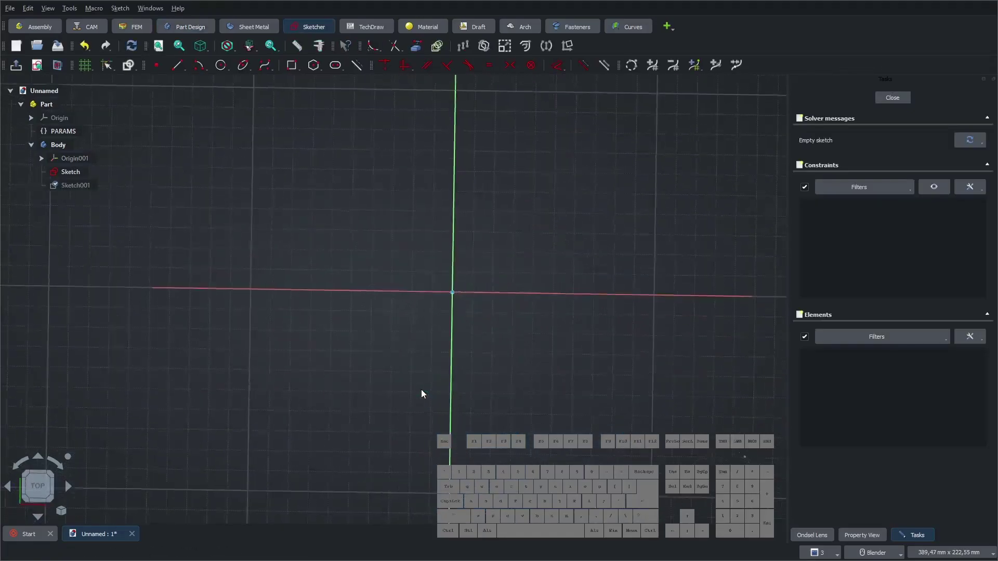
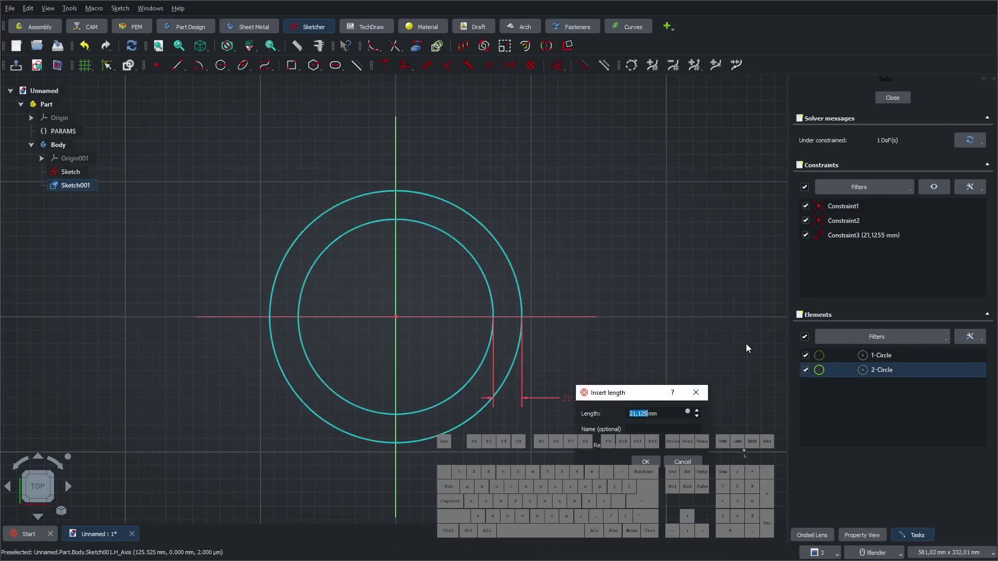
pyautogui.click(691, 415)
pyautogui.click(683, 391)
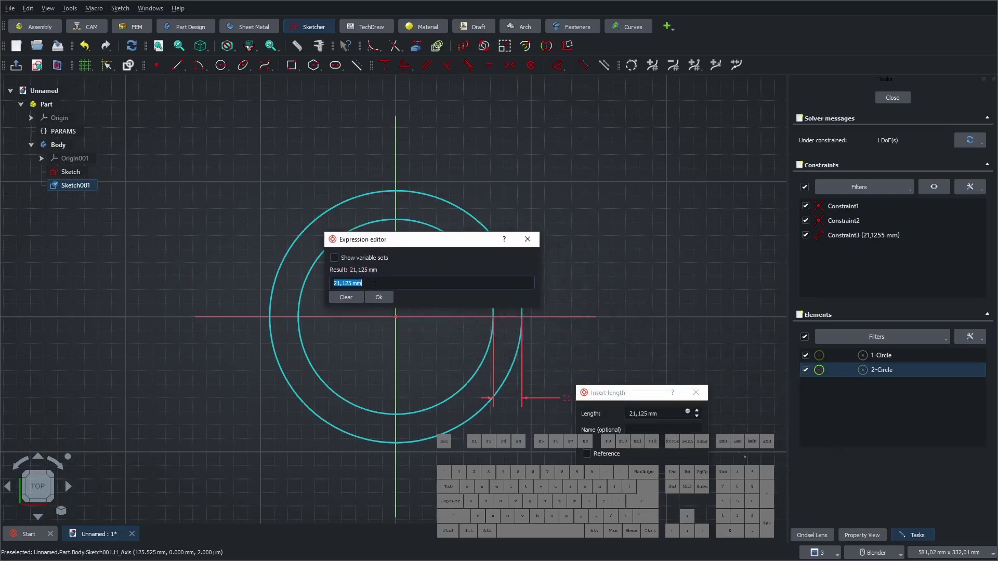
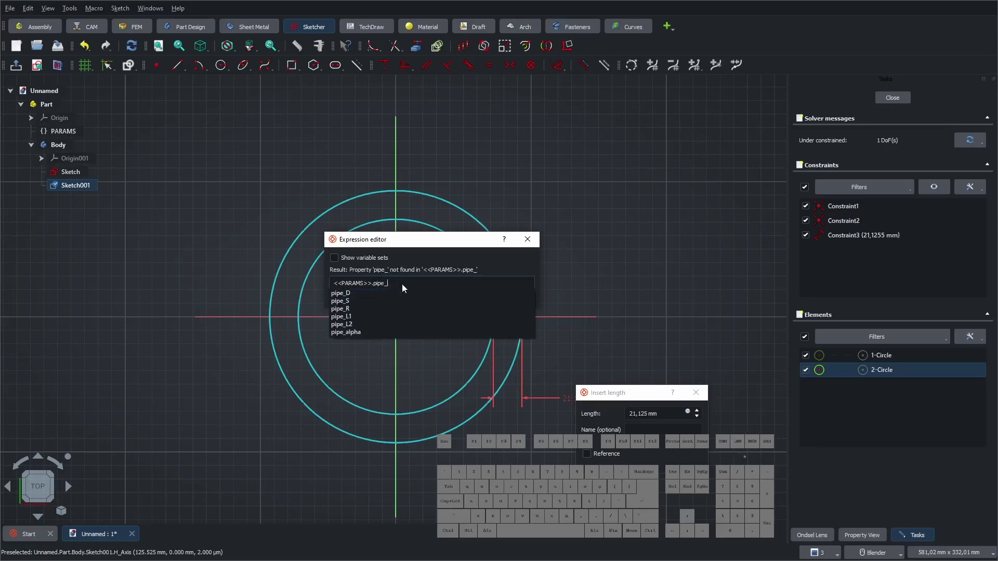
pyautogui.click(350, 303)
pyautogui.click(381, 301)
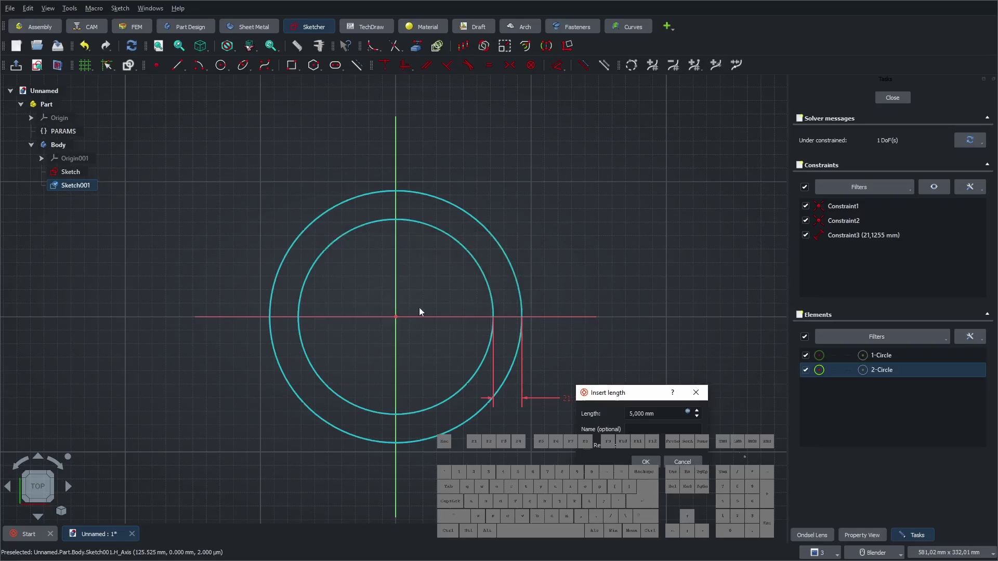
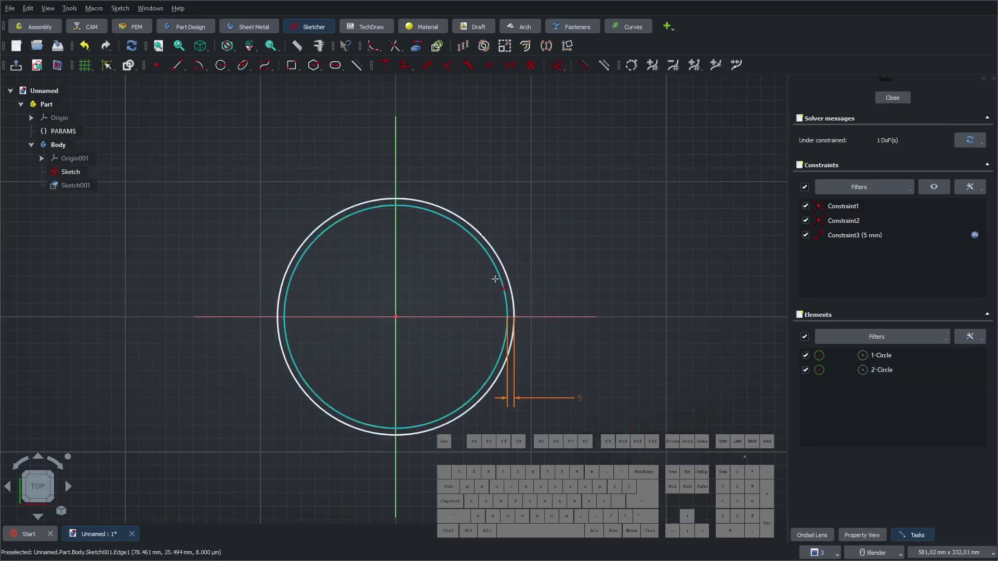
# - Constrain the circle's diameter with a PARAMS pipe expression
pyautogui.click(499, 285)
pyautogui.click(526, 207)
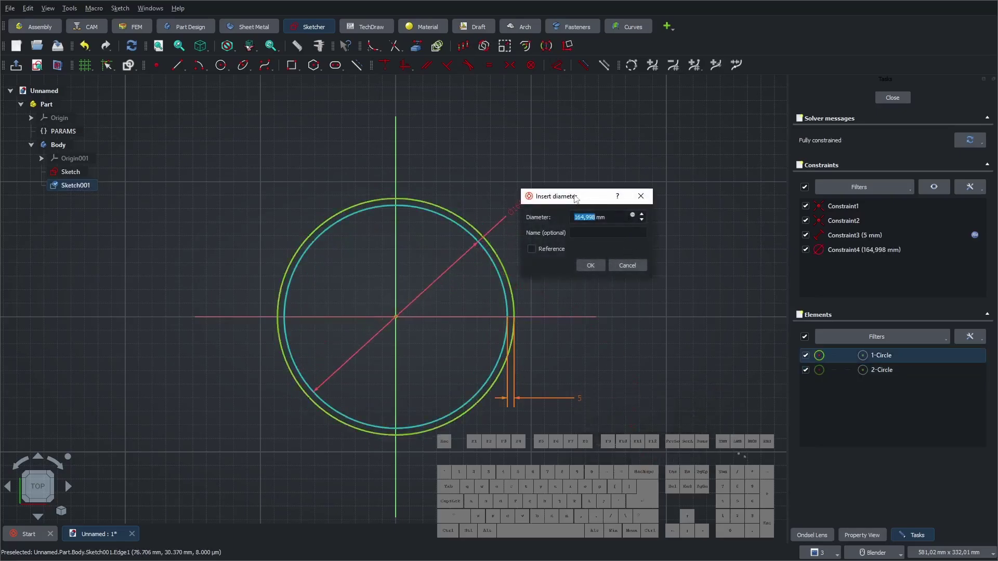
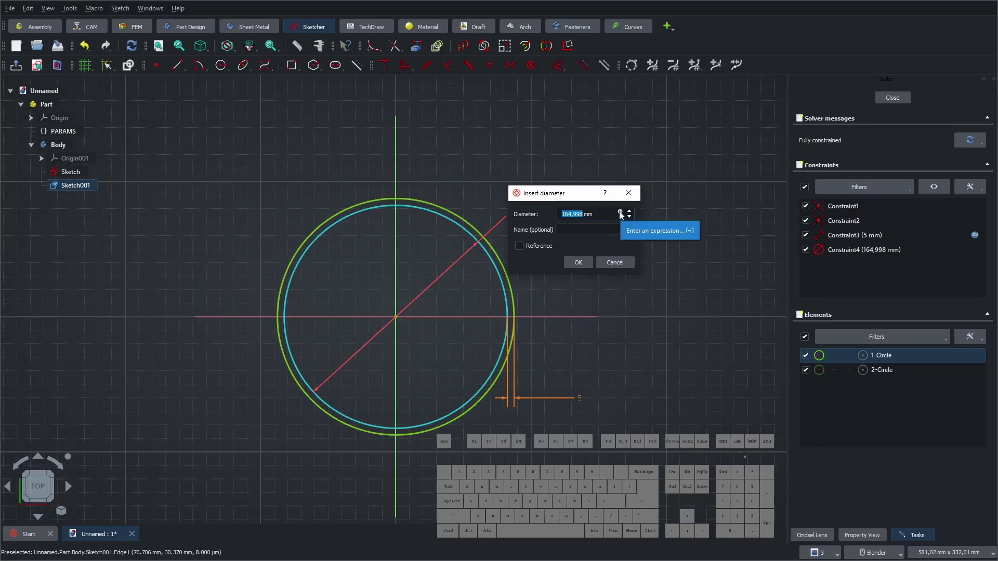
pyautogui.click(623, 214)
pyautogui.click(612, 194)
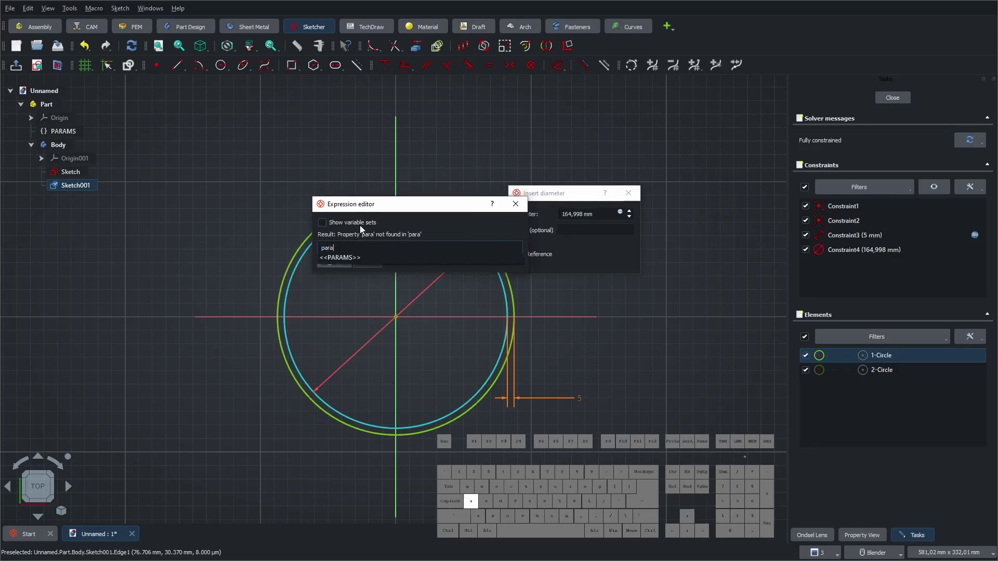
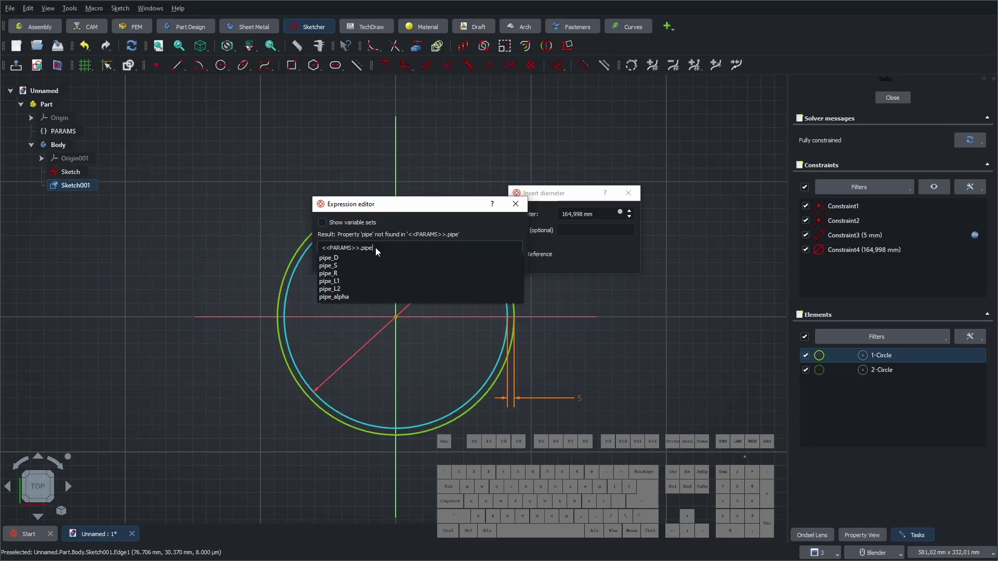
pyautogui.click(337, 261)
pyautogui.click(372, 264)
pyautogui.click(573, 264)
# - Close the sketch and start an Additive pipe with Sketch001 as profile
pyautogui.click(894, 99)
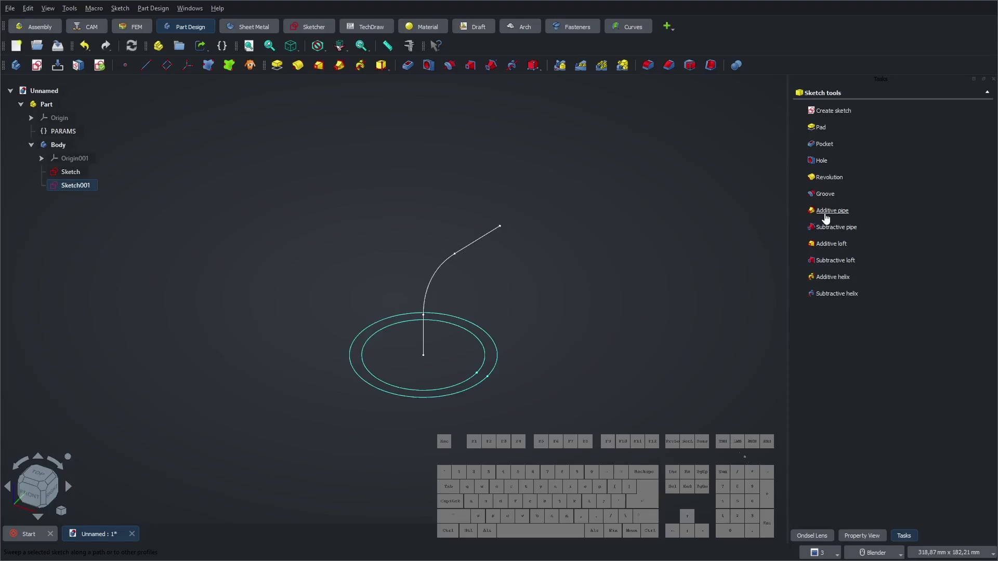
pyautogui.click(830, 217)
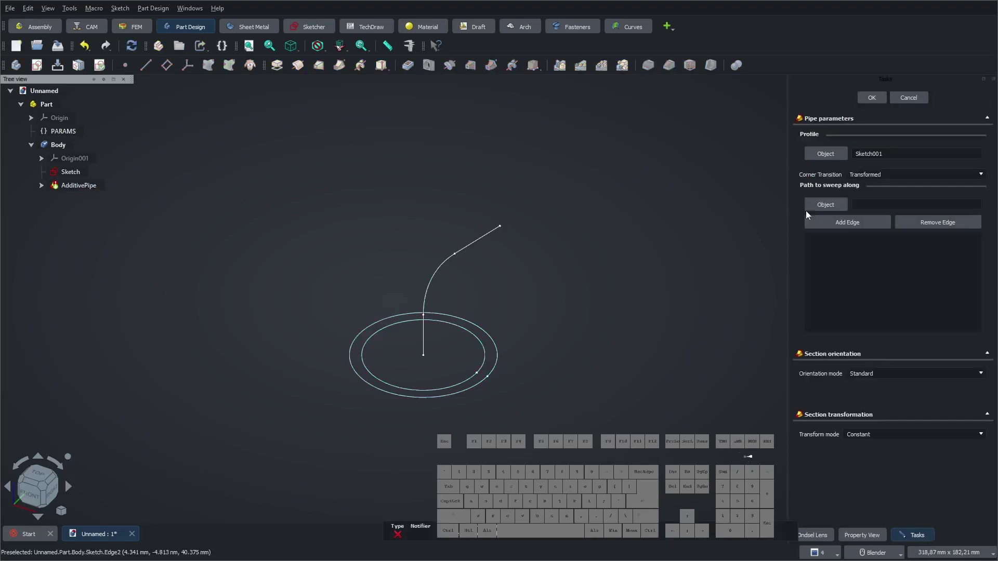
pyautogui.click(829, 209)
# - Sweep the ring along the path Sketch into an AdditivePipe and start Save As in the Pipebend folder
pyautogui.click(74, 176)
pyautogui.click(874, 103)
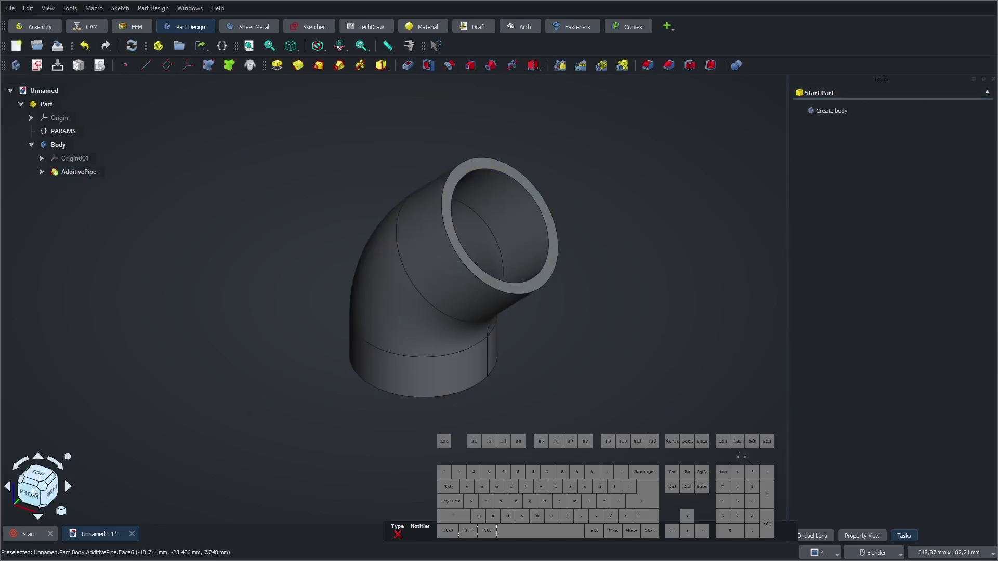
pyautogui.click(46, 492)
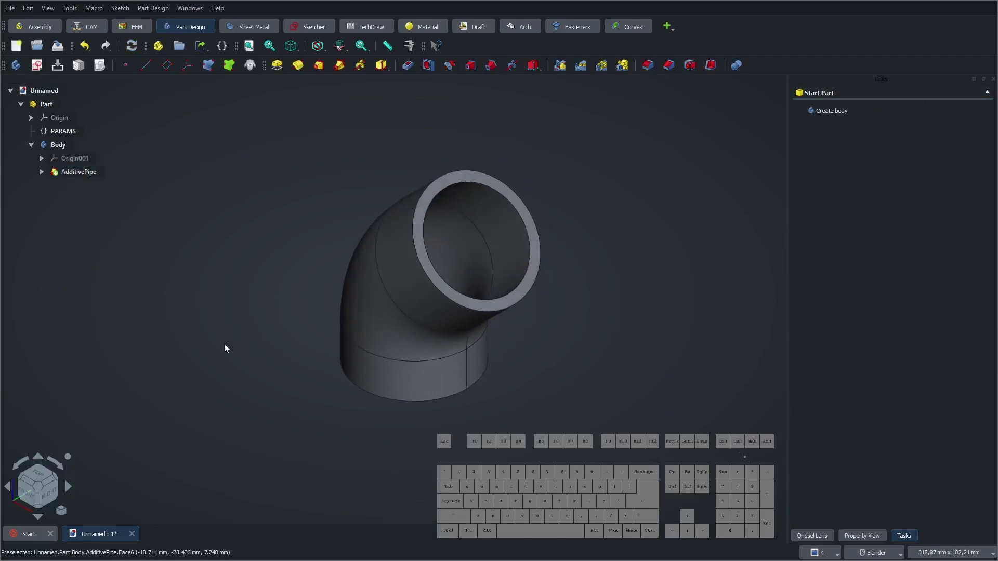
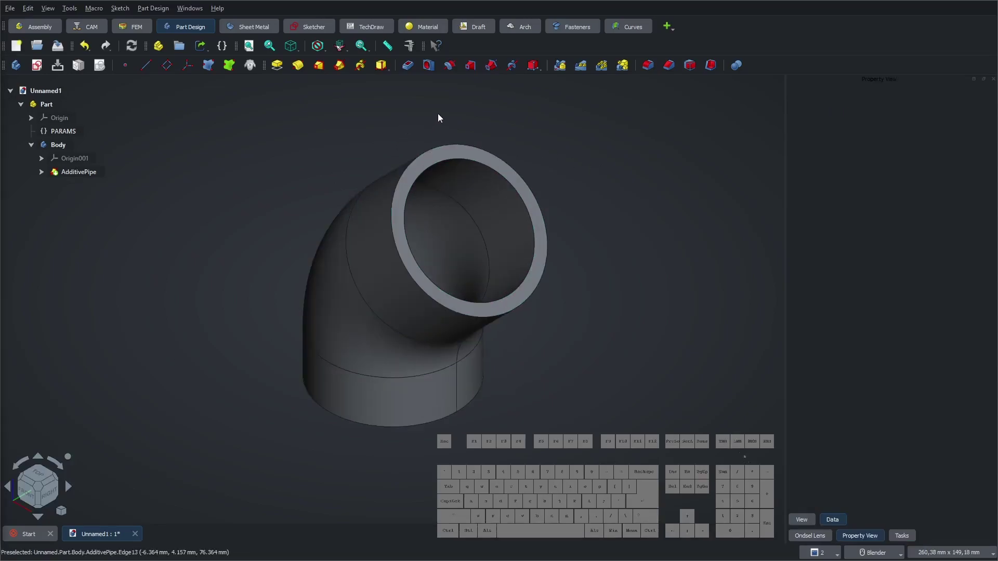
pyautogui.click(61, 50)
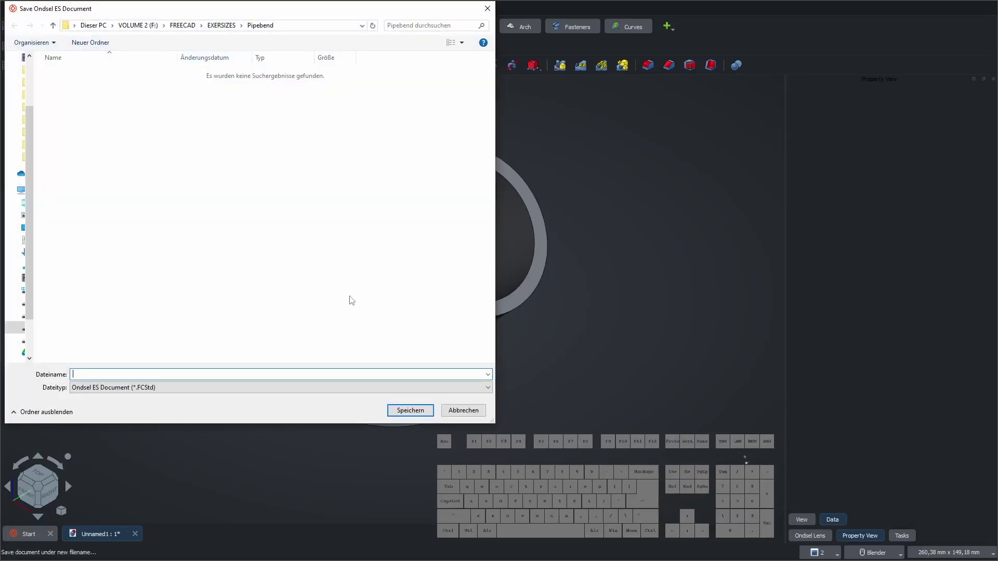
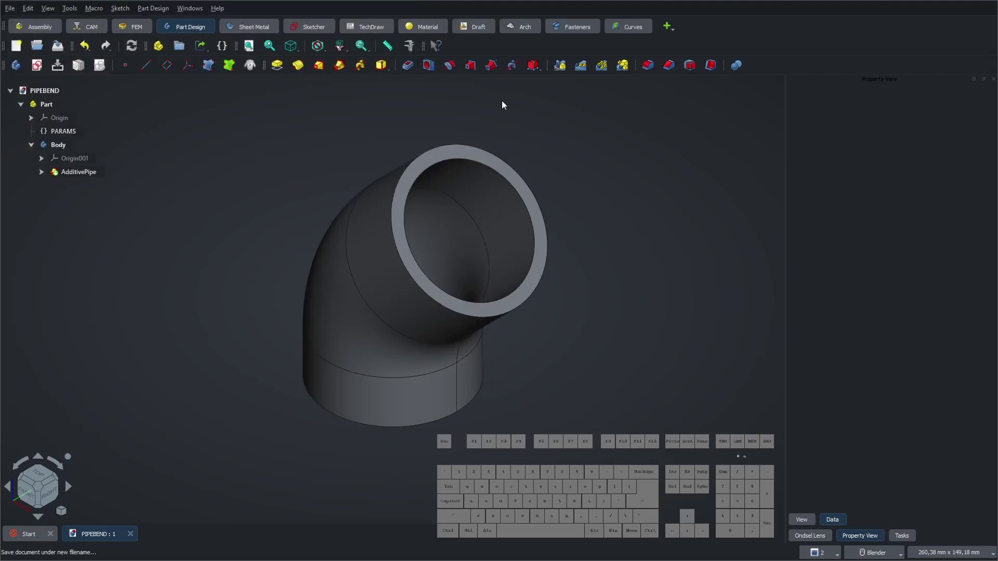
# - Make the path sketch inside the pipe feature visible again
pyautogui.click(49, 175)
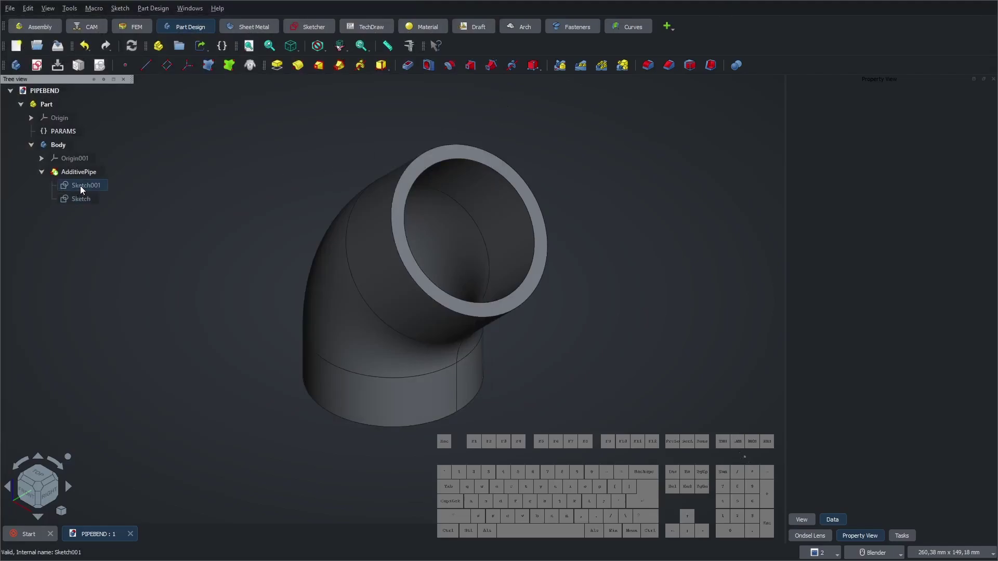
pyautogui.click(83, 200)
pyautogui.press('space')
pyautogui.click(645, 237)
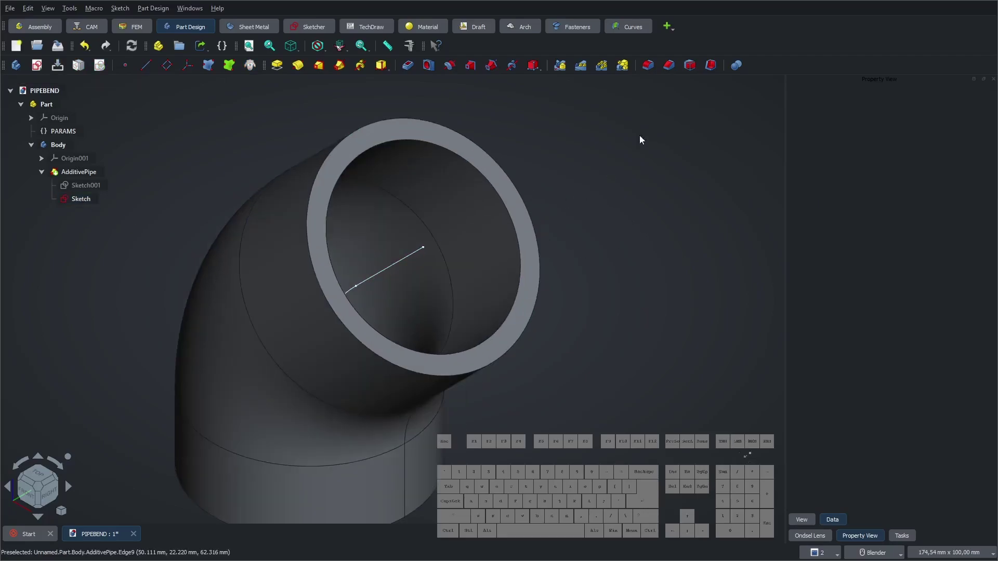
# - Create a DatumPlane normal to the path's outlet edge at its end vertex
pyautogui.click(167, 69)
pyautogui.click(419, 257)
pyautogui.click(429, 252)
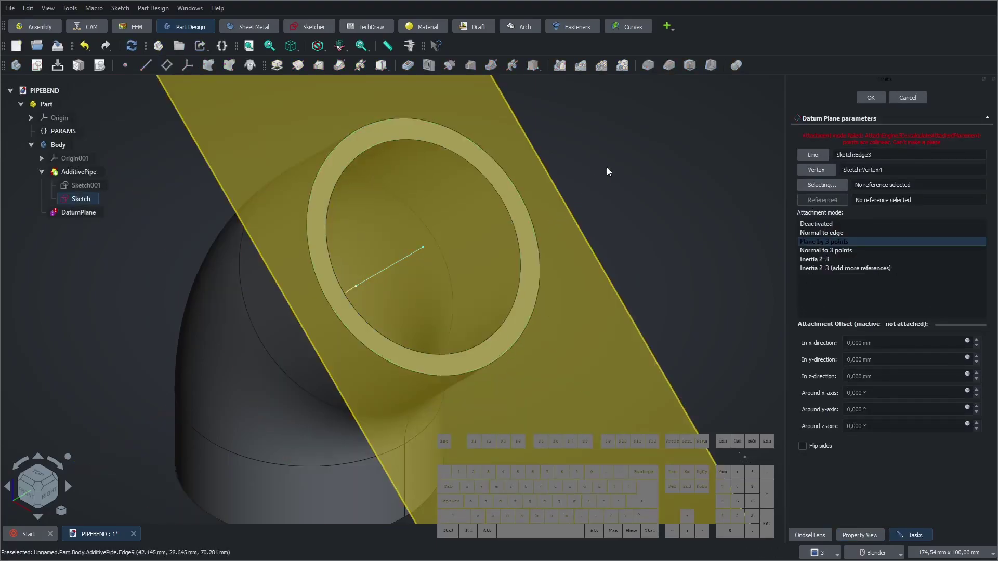
pyautogui.click(844, 239)
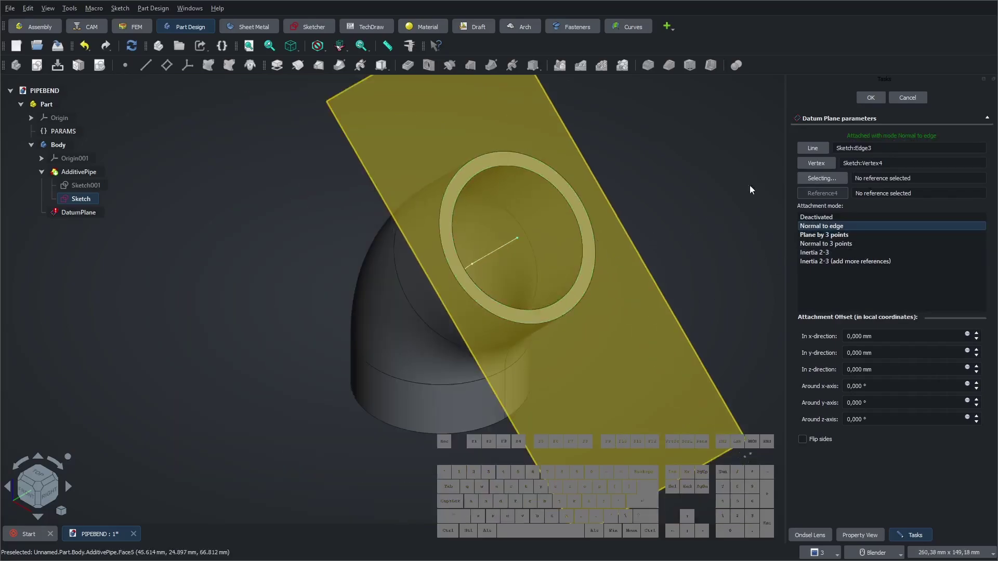
pyautogui.click(874, 103)
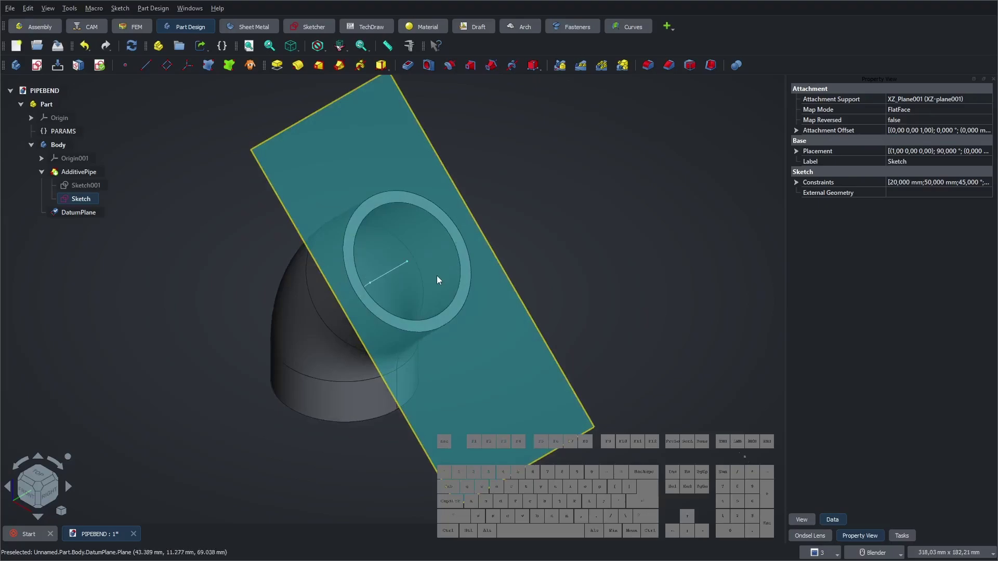
pyautogui.click(64, 130)
pyautogui.click(895, 265)
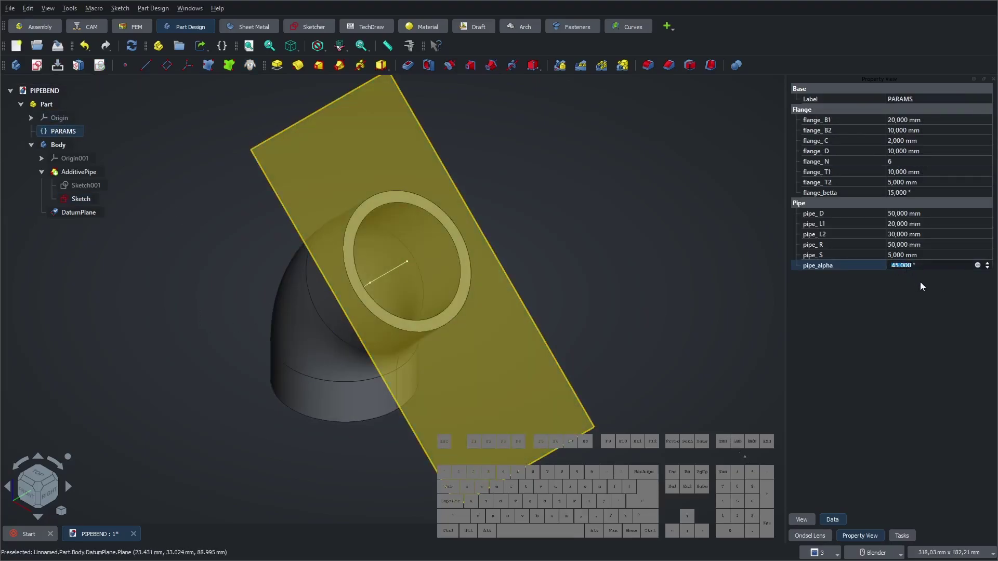
pyautogui.press('KP_6')
pyautogui.press('KP_0')
pyautogui.press('KP_Enter')
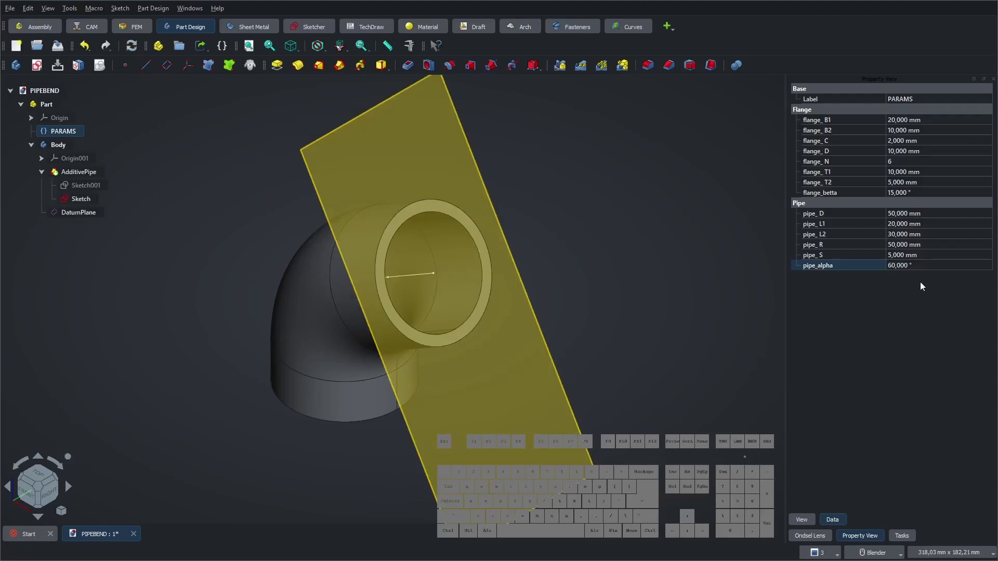
pyautogui.click(904, 271)
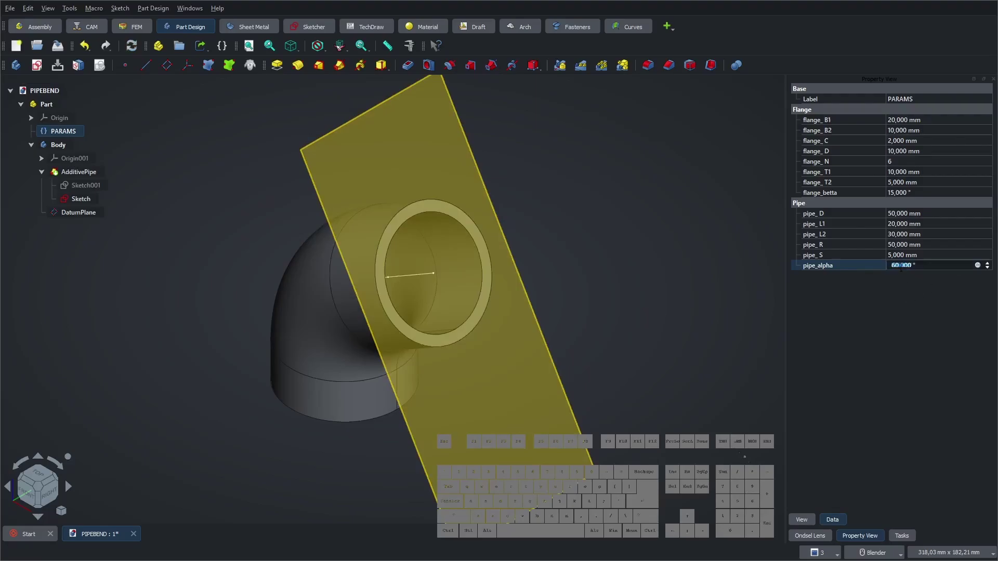
pyautogui.press('KP_9')
pyautogui.press('KP_0')
pyautogui.press('KP_Enter')
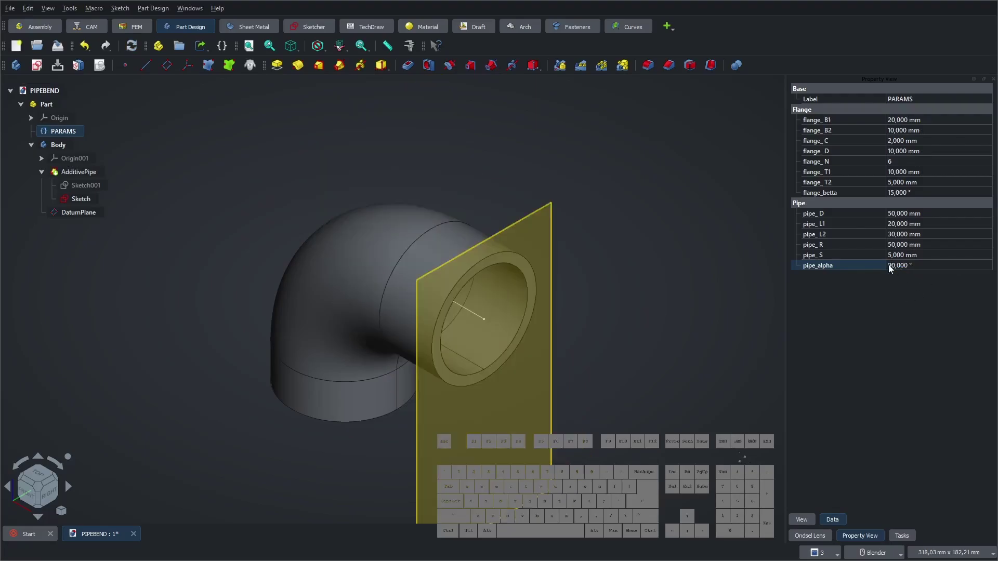
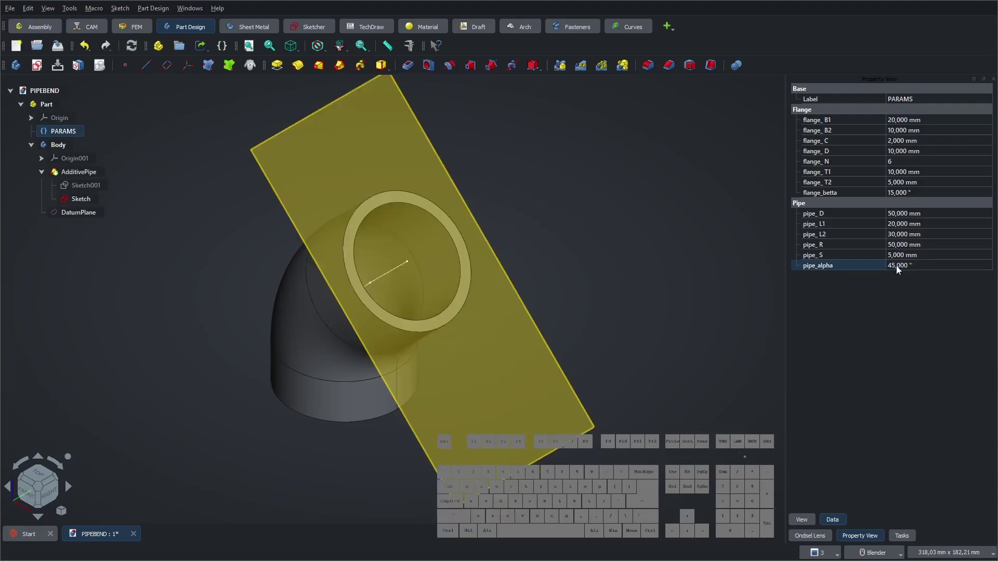
pyautogui.click(87, 203)
pyautogui.press('space')
pyautogui.click(169, 279)
pyautogui.click(47, 178)
# - Start a new datum plane attached to the first DatumPlane
pyautogui.click(141, 265)
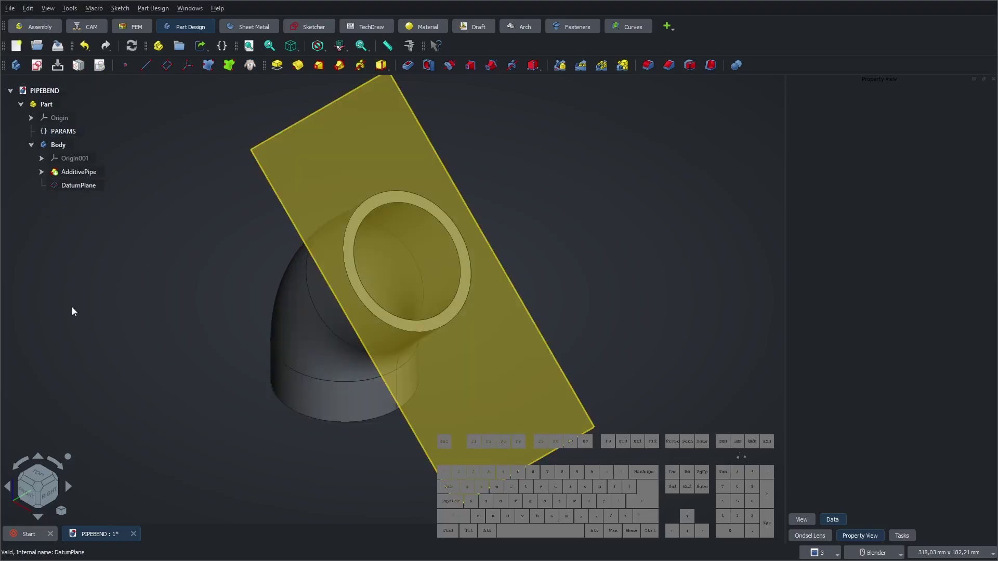
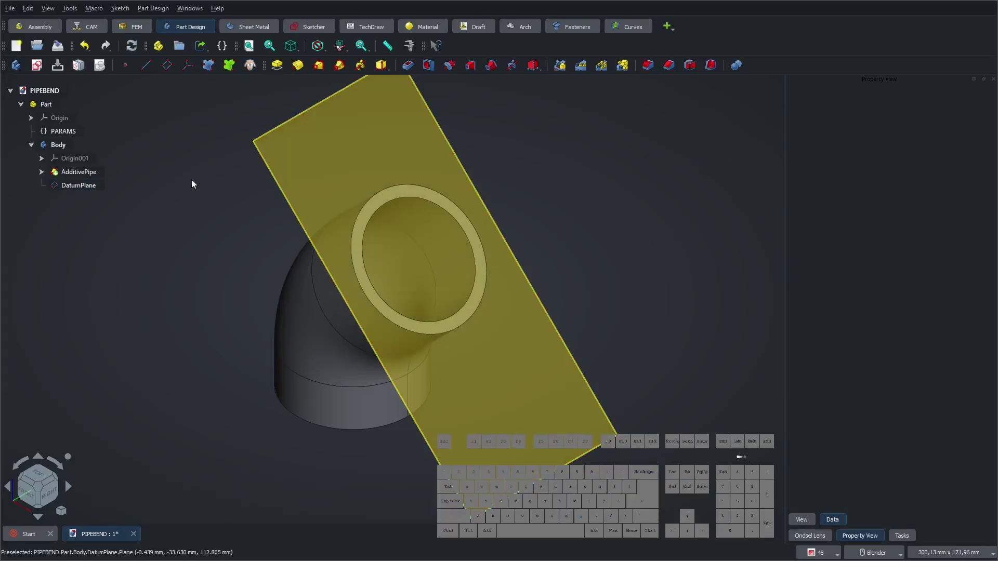
pyautogui.click(174, 67)
pyautogui.click(513, 241)
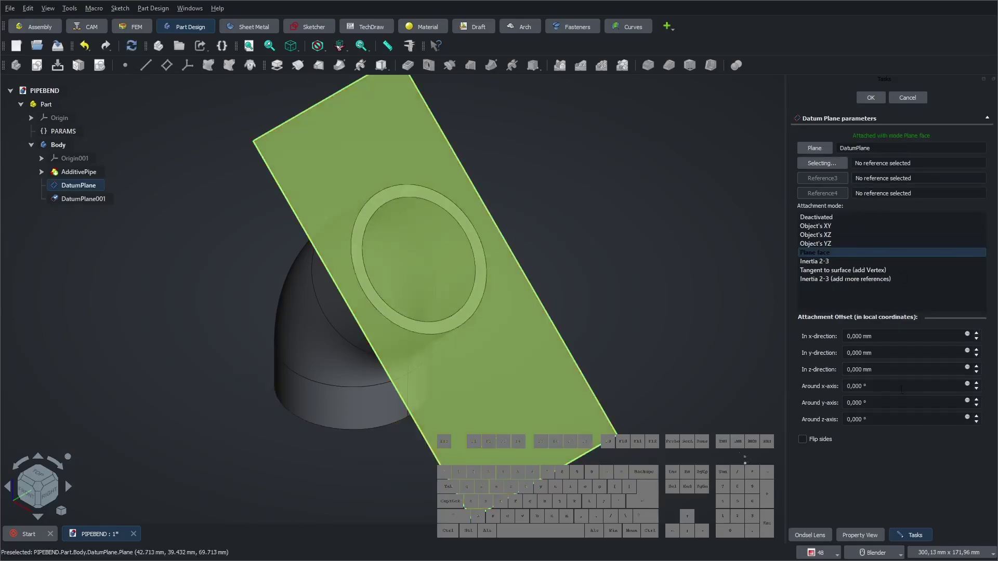
# - Offset DatumPlane001 by PARAMS.flange_T1 (10 mm) along its normal and confirm it
pyautogui.click(969, 373)
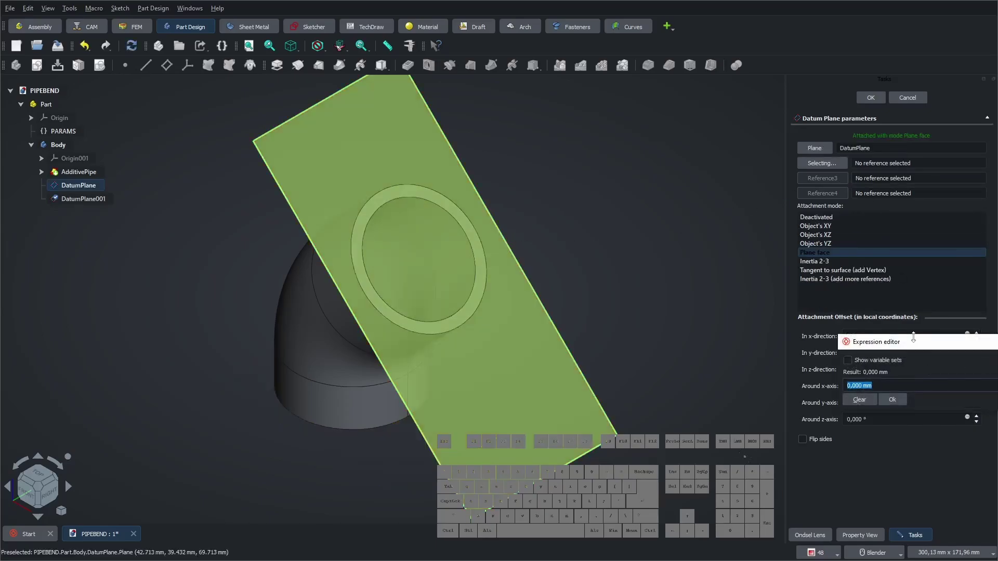
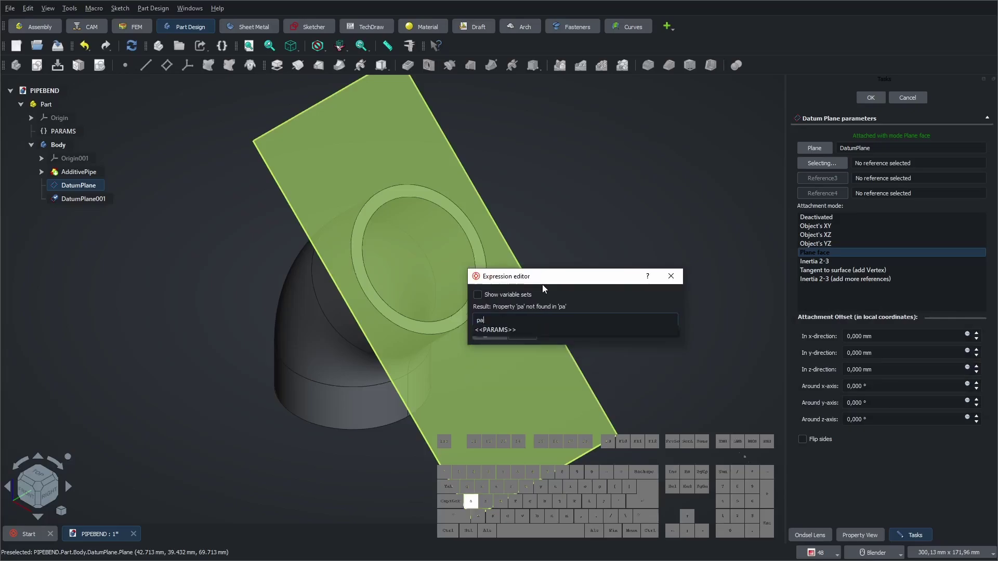
pyautogui.press('Down')
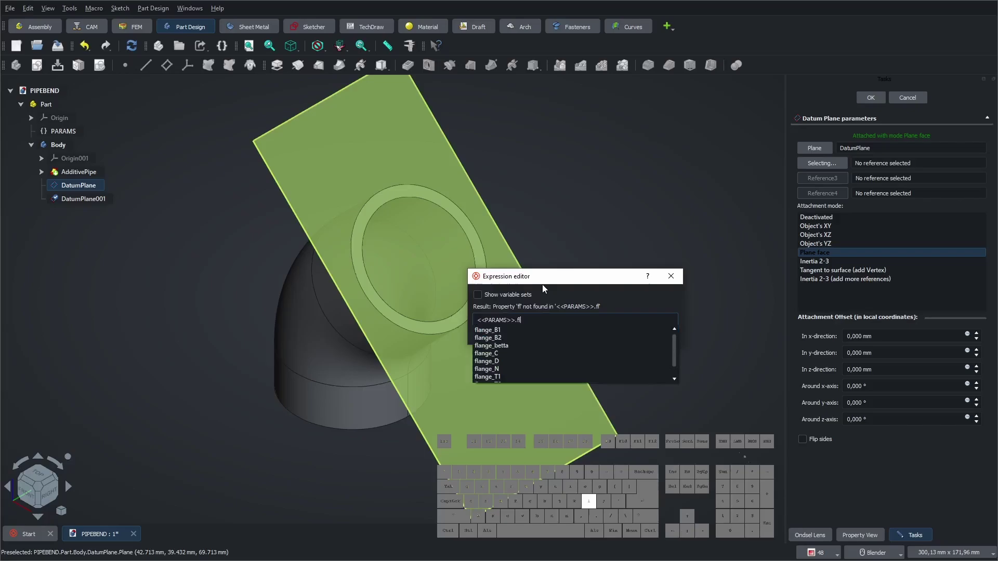
pyautogui.press('Down')
pyautogui.press('Down')
pyautogui.press('Down')
pyautogui.press('Down')
pyautogui.press('Down')
pyautogui.press('Down')
pyautogui.press('Down')
pyautogui.press('Return')
pyautogui.click(530, 337)
pyautogui.click(868, 100)
pyautogui.click(676, 194)
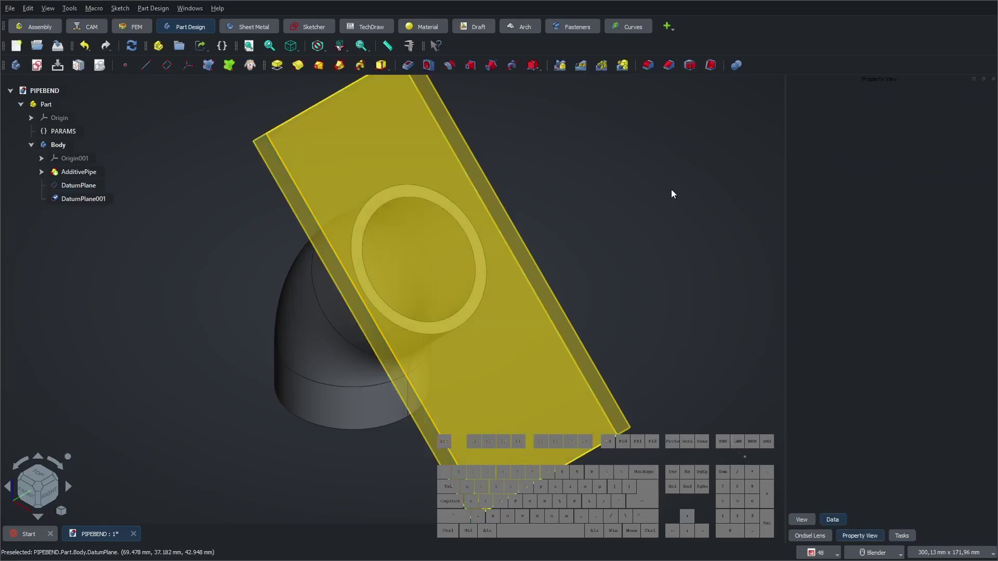
pyautogui.click(168, 195)
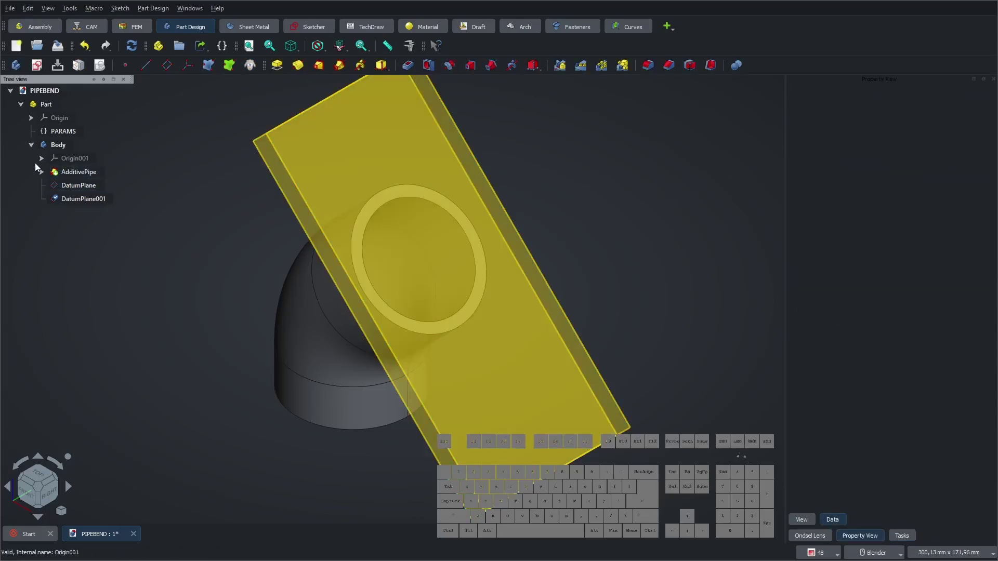
# - Start a third datum plane attached to XY_Plane001
pyautogui.click(166, 65)
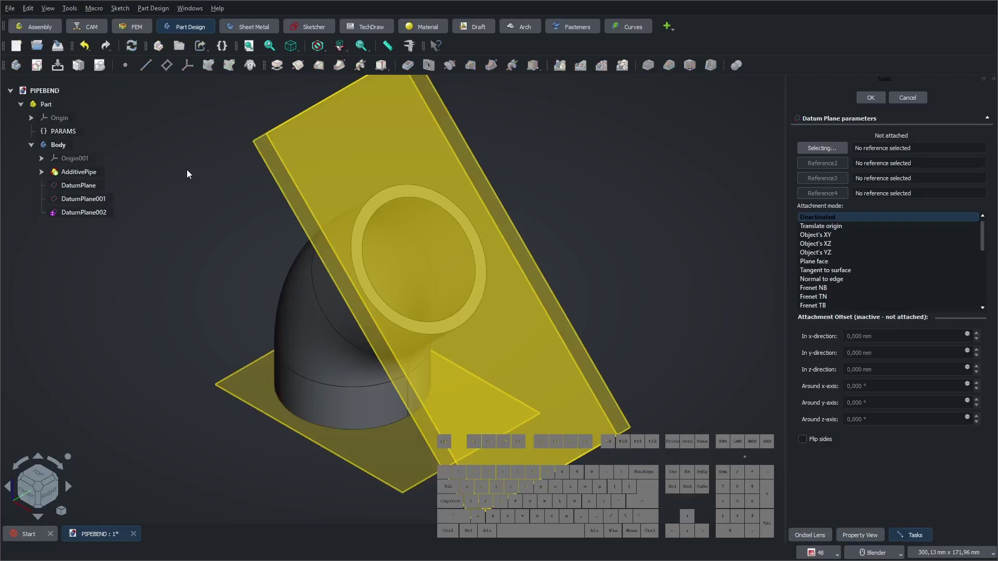
pyautogui.click(45, 159)
pyautogui.click(101, 214)
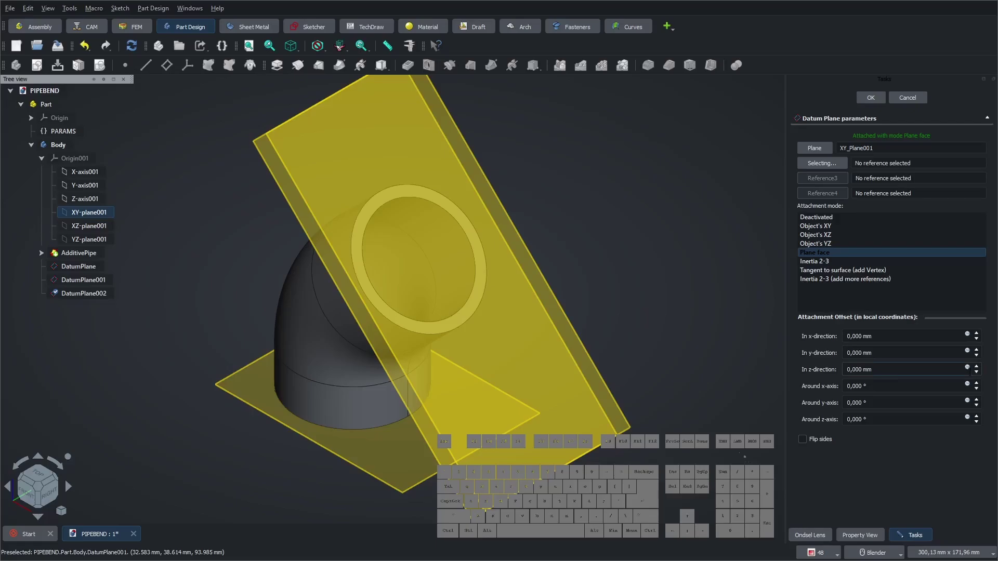
# - Offset DatumPlane002 by -PARAMS.flange_T1 (−10 mm) and confirm it
pyautogui.click(971, 371)
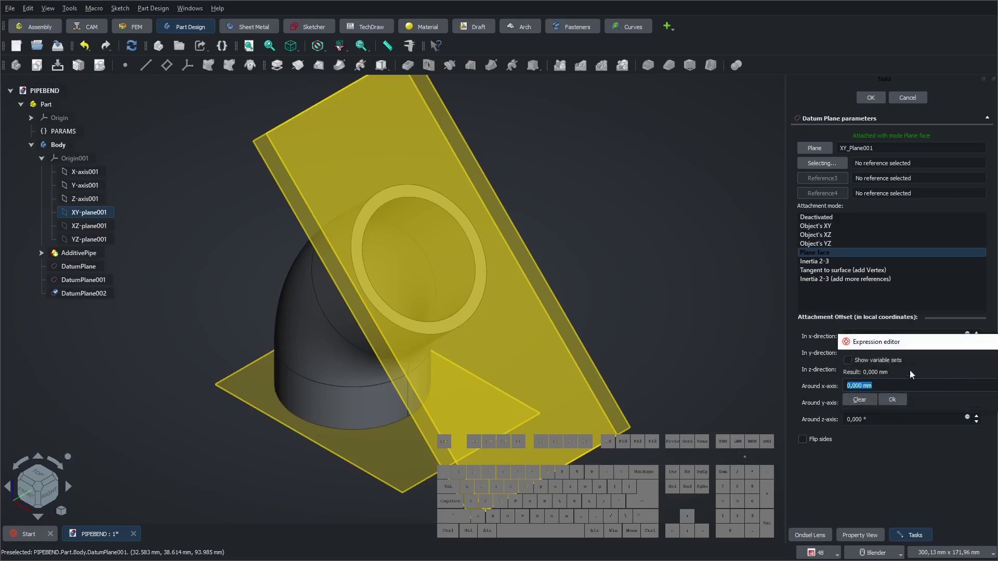
pyautogui.click(930, 347)
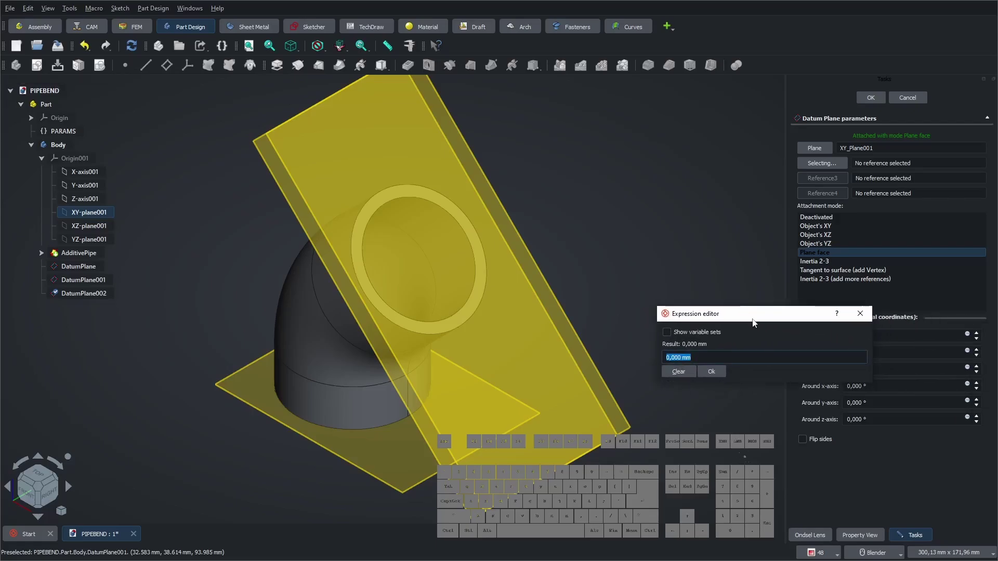
pyautogui.press('KP_Subtract')
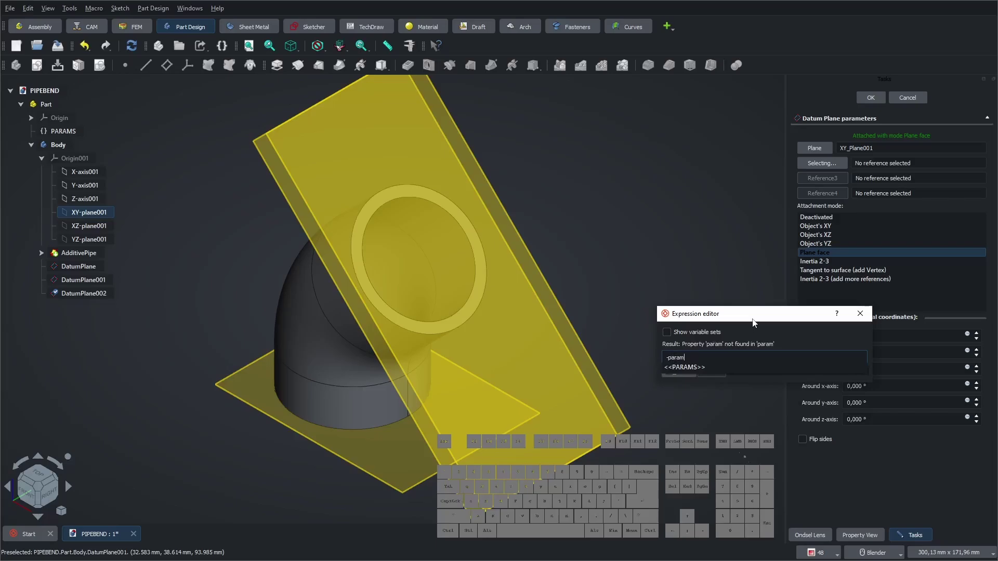
pyautogui.press('Down')
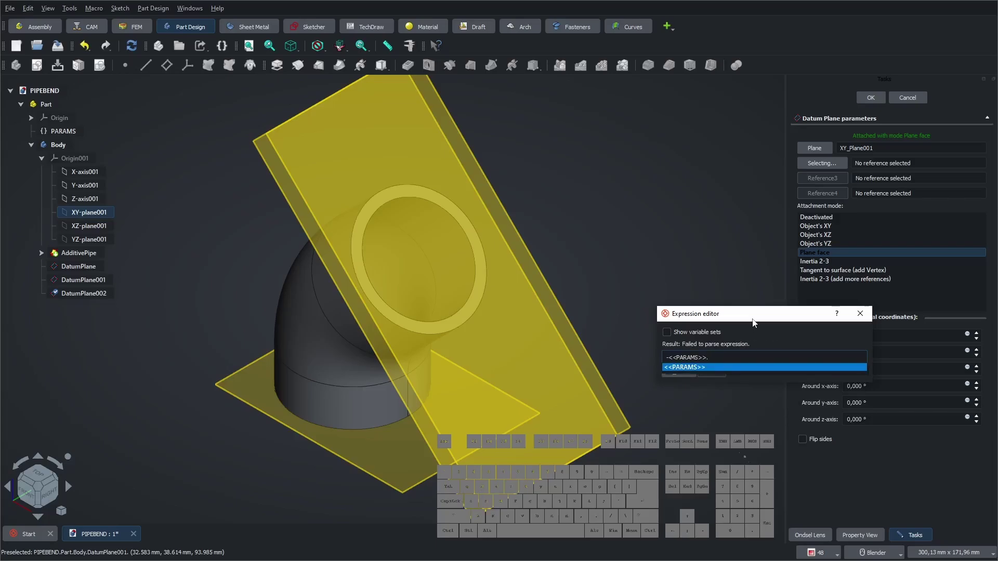
pyautogui.press('Down')
pyautogui.press('Down')
pyautogui.press('Down')
pyautogui.press('Down')
pyautogui.press('Down')
pyautogui.press('Down')
pyautogui.press('Down')
pyautogui.press('Return')
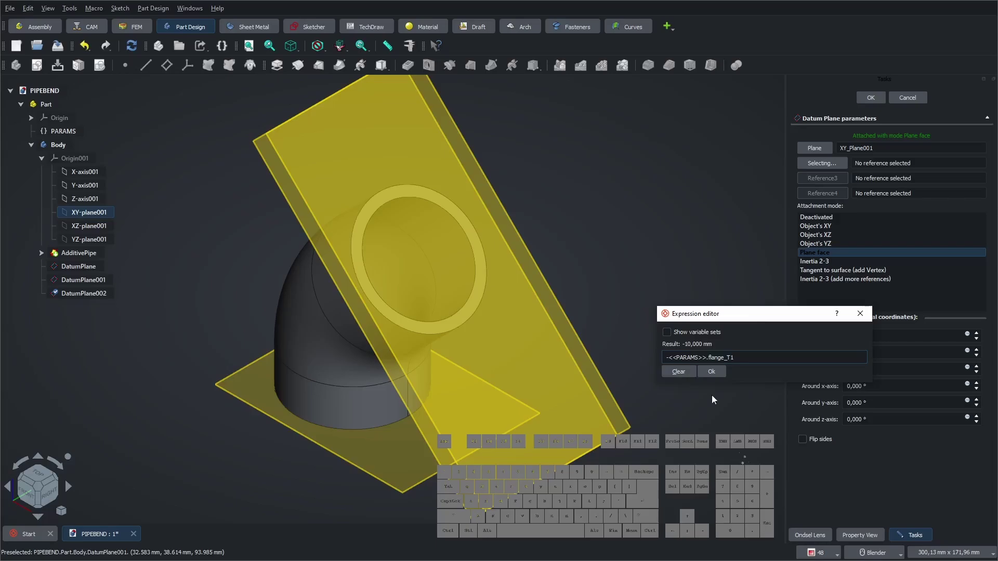
pyautogui.click(717, 372)
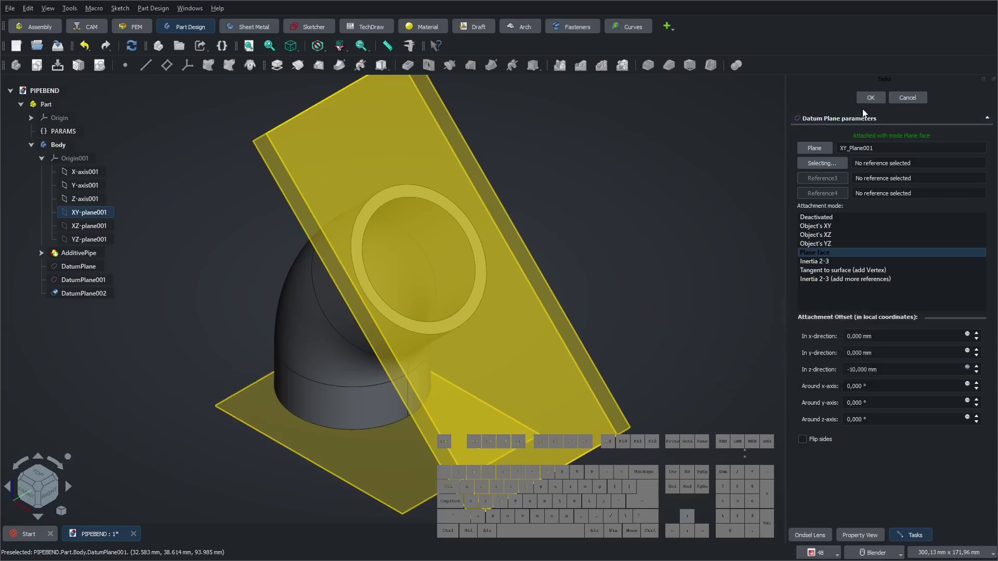
pyautogui.click(873, 99)
# - Hide the three datum planes in the tree
pyautogui.click(696, 190)
pyautogui.click(46, 161)
pyautogui.click(74, 213)
pyautogui.press('space')
pyautogui.click(76, 202)
pyautogui.press('space')
pyautogui.click(78, 191)
pyautogui.press('space')
# - Show the path sketch again and begin a new datum line
pyautogui.click(270, 237)
pyautogui.click(46, 178)
pyautogui.click(84, 202)
pyautogui.press('space')
pyautogui.click(570, 171)
# - Create a datum line attached through two points of the path sketch's outlet edge
pyautogui.click(146, 66)
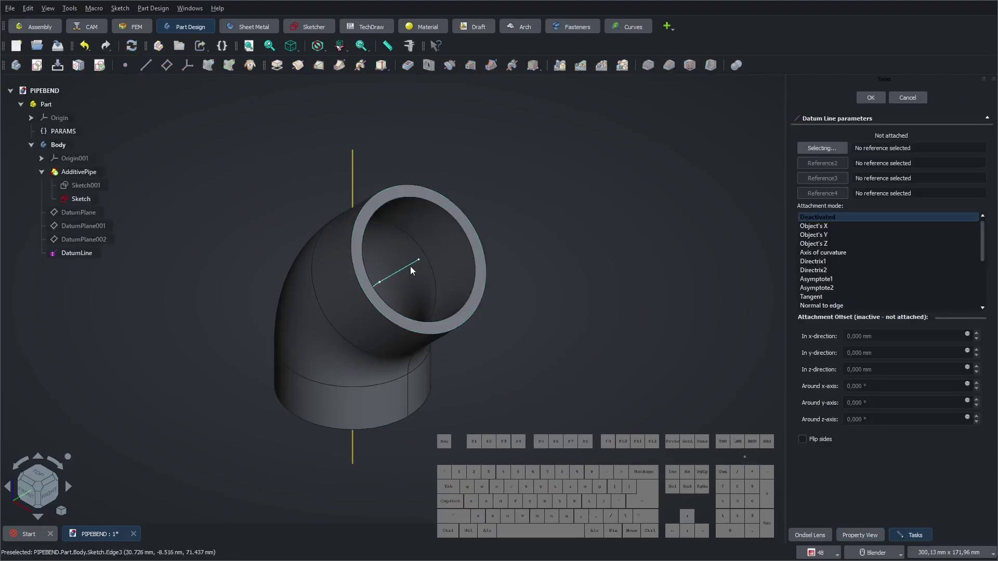
pyautogui.click(415, 271)
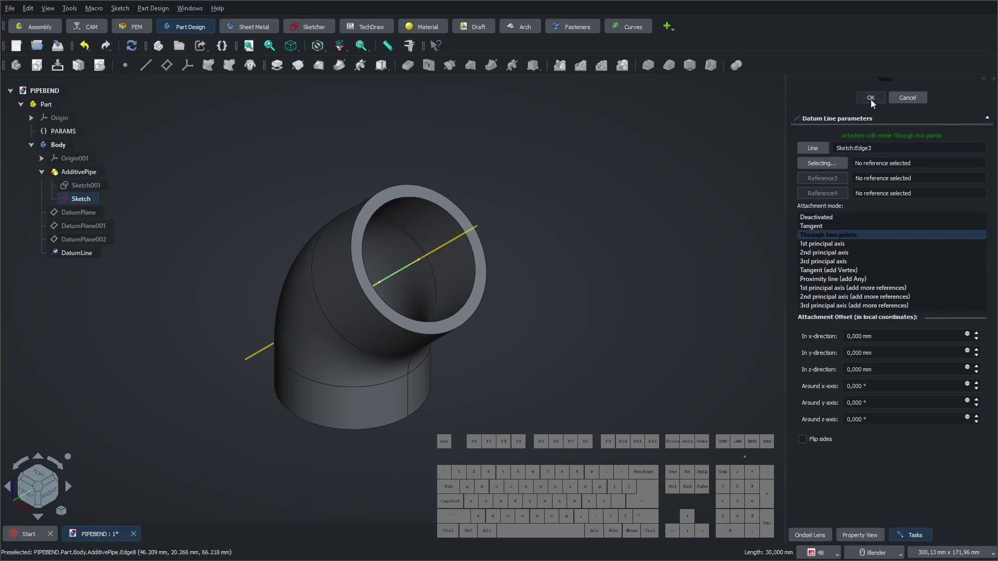
pyautogui.click(873, 103)
pyautogui.click(657, 207)
# - Hide the path sketch again after confirming the datum line
pyautogui.click(89, 202)
pyautogui.press('space')
pyautogui.click(227, 184)
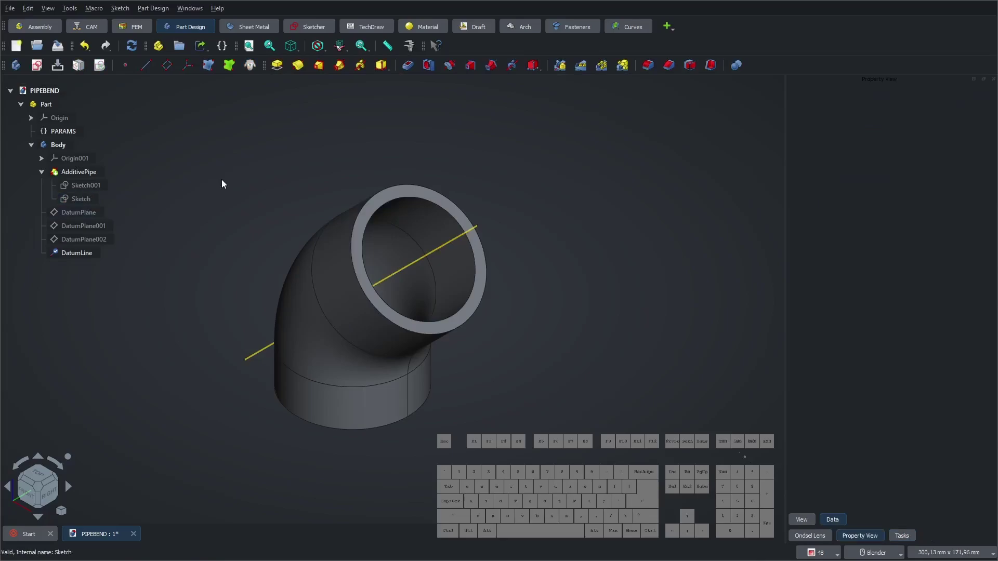
# - Collapse the AdditivePipe feature and hide the new DatumLine, leaving only the hollow elbow visible
pyautogui.click(184, 192)
pyautogui.click(45, 175)
pyautogui.click(244, 173)
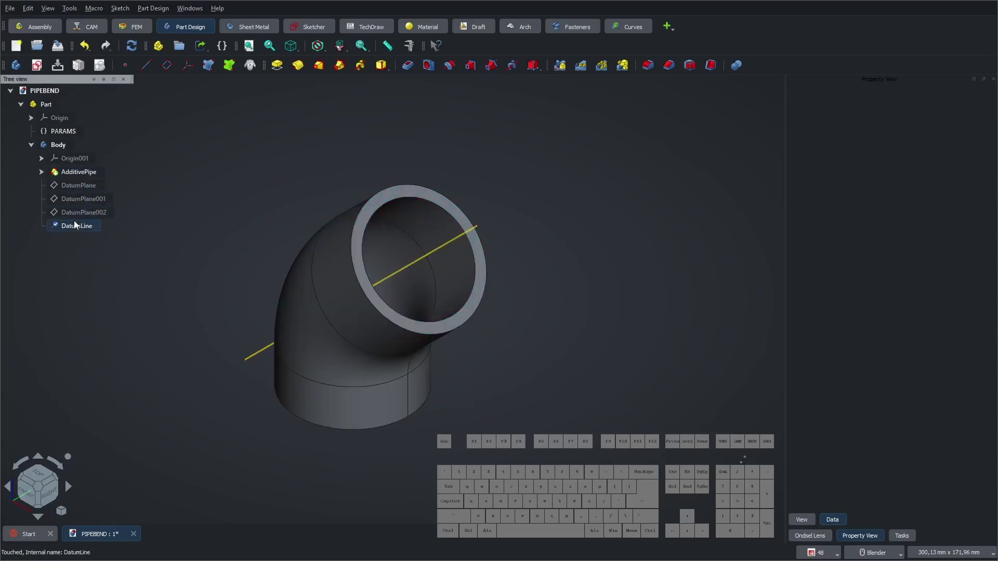
pyautogui.click(73, 230)
pyautogui.press('space')
pyautogui.click(207, 184)
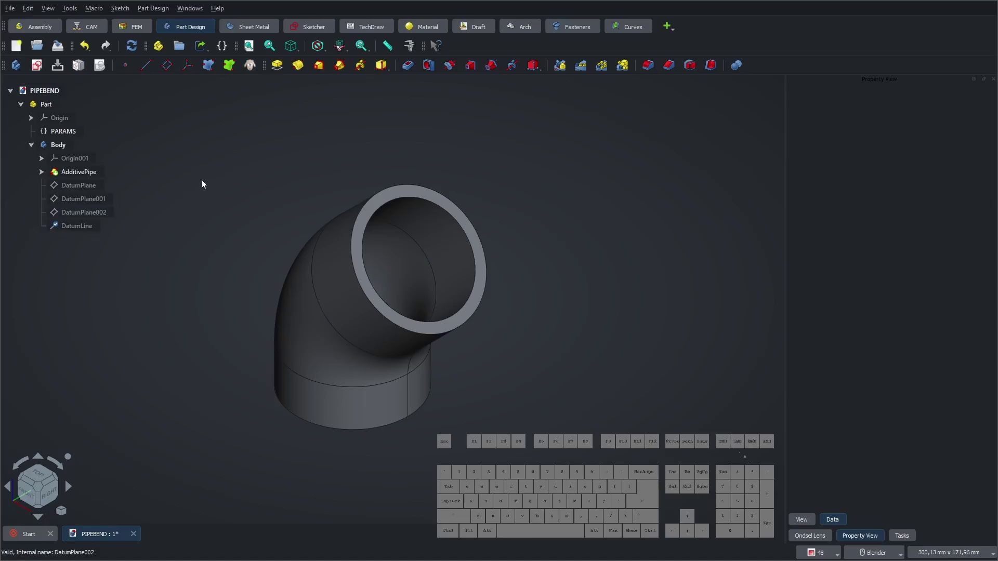
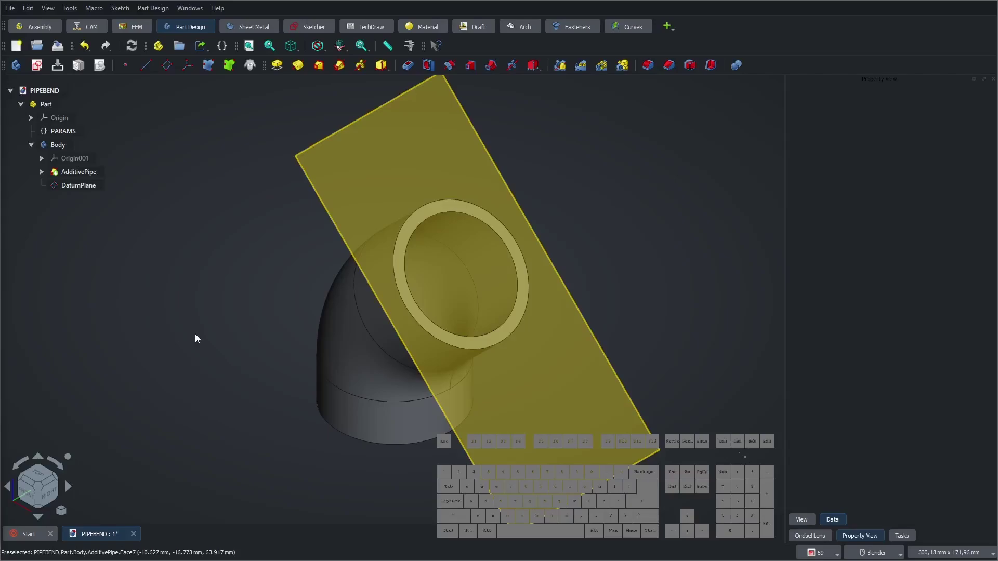
# - Start a second datum plane based on the first DatumPlane at the pipe end
pyautogui.click(205, 335)
pyautogui.click(167, 70)
pyautogui.click(522, 200)
pyautogui.click(972, 371)
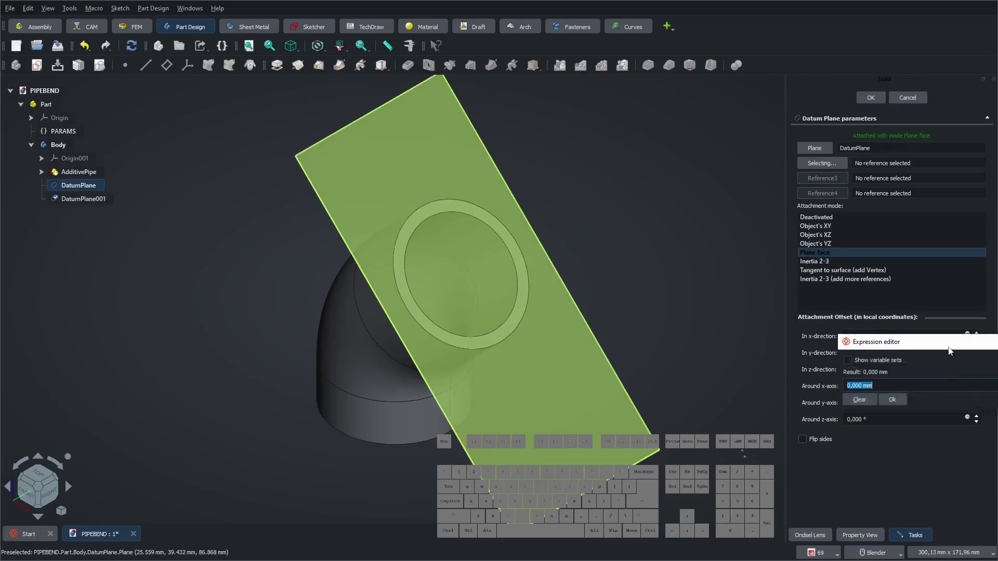
# - Bind DatumPlane001's offset to PARAMS.flange_T1 (10 mm) via the expression editor and confirm it
pyautogui.click(949, 346)
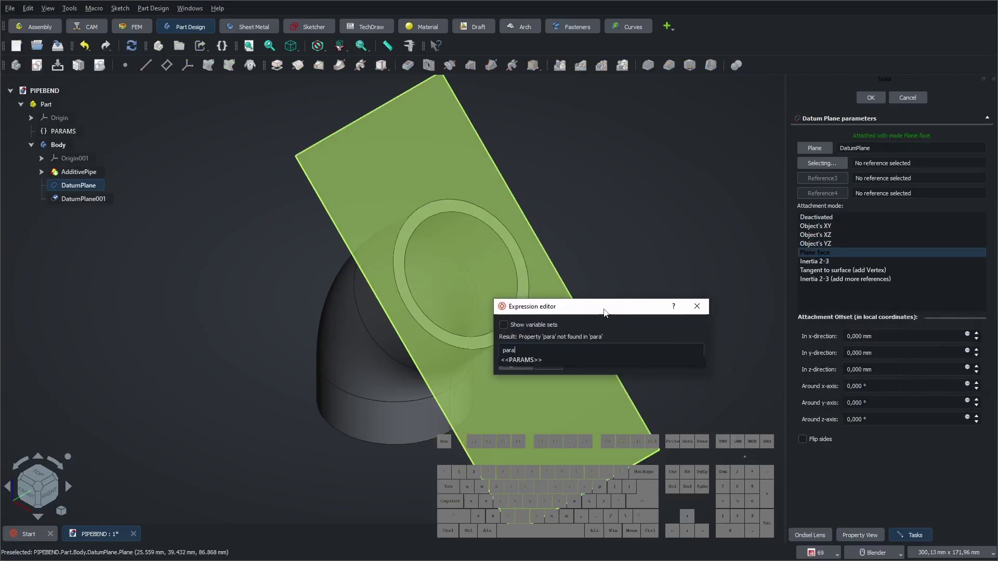
pyautogui.press('Down')
pyautogui.press('d')
pyautogui.press('BackSpace')
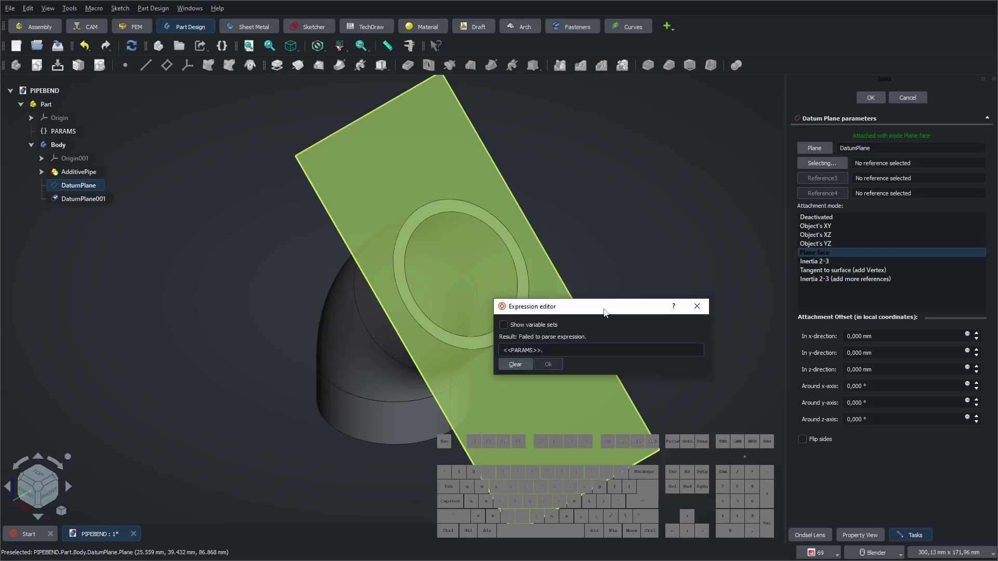
pyautogui.press('Down')
pyautogui.press('Down')
pyautogui.press('Down')
pyautogui.press('Down')
pyautogui.press('Down')
pyautogui.press('Down')
pyautogui.press('Down')
pyautogui.press('Return')
pyautogui.press('KP_Enter')
pyautogui.click(869, 101)
pyautogui.click(680, 202)
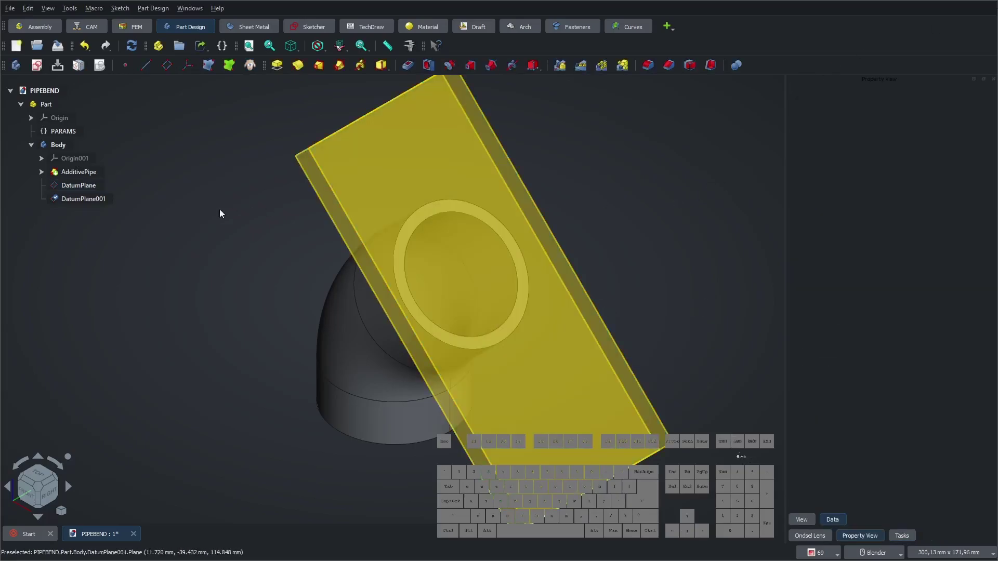
# - Begin a third datum plane, DatumPlane002, still unattached
pyautogui.click(46, 163)
pyautogui.click(212, 205)
# - Attach DatumPlane002 to the body's XY_Plane001 and start an expression for its z offset
pyautogui.click(164, 71)
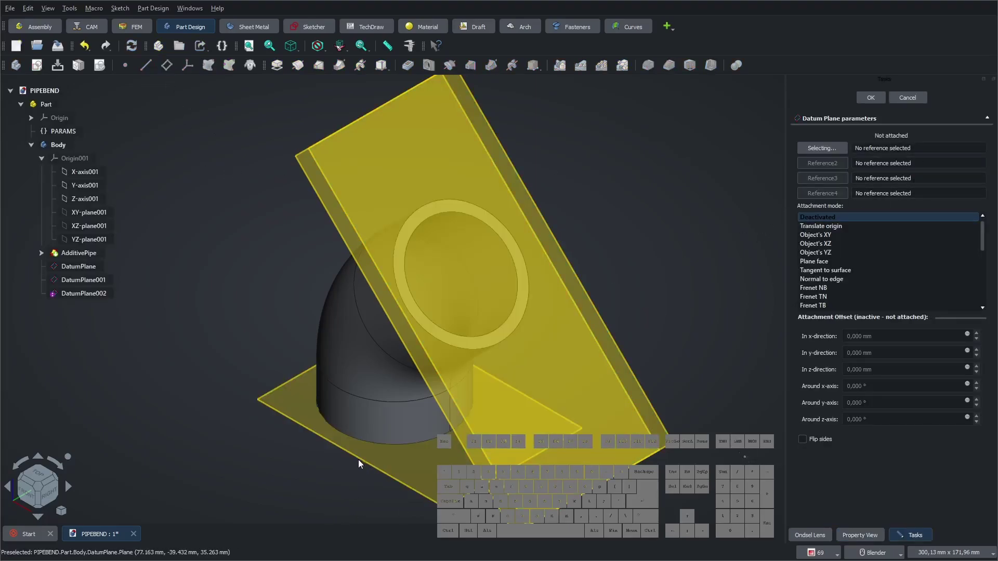
pyautogui.click(100, 217)
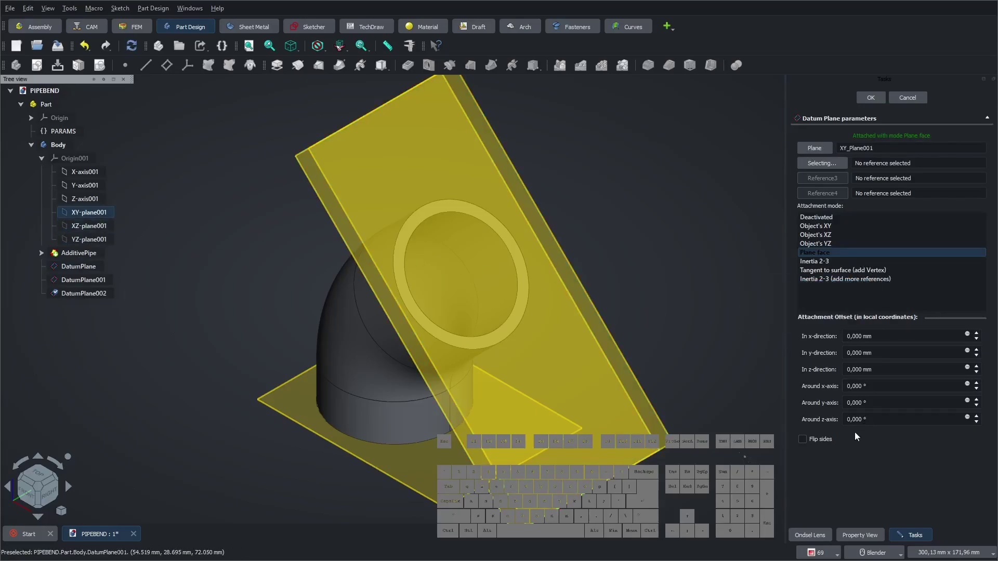
pyautogui.click(971, 373)
pyautogui.click(905, 347)
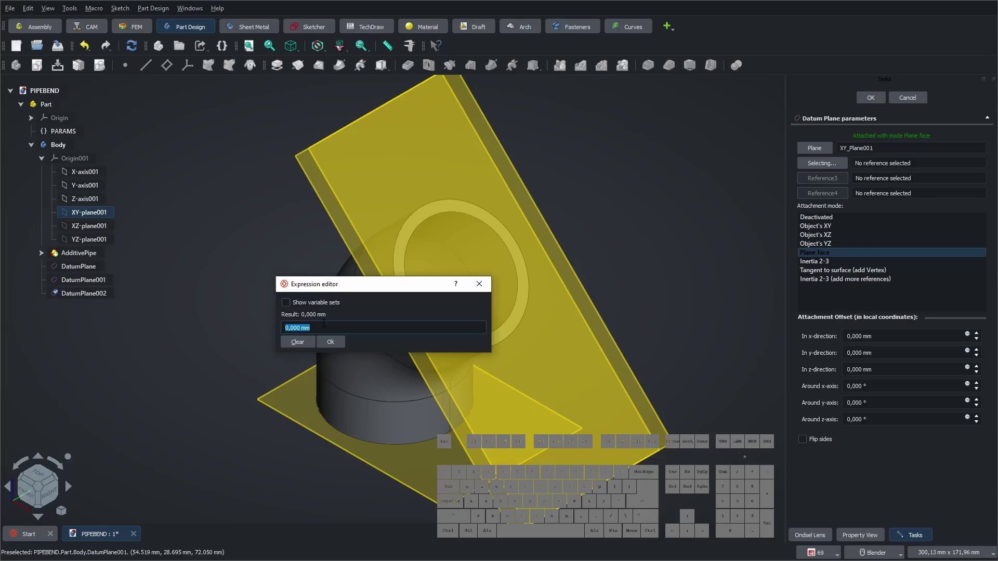
# - Set the z offset to -PARAMS.flange_T1 (−10 mm) and confirm DatumPlane002
pyautogui.press('KP_Subtract')
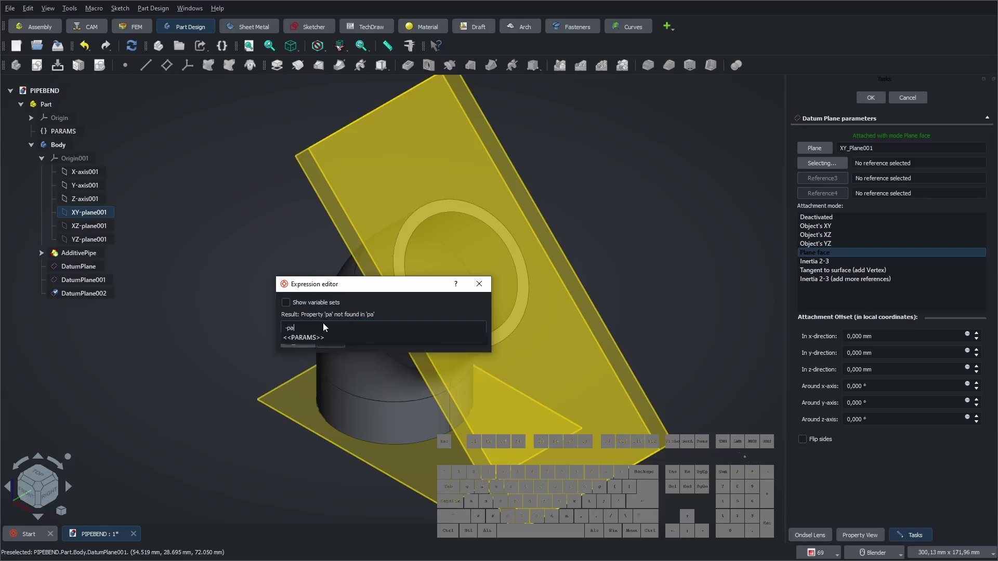
pyautogui.press('Down')
pyautogui.press('Down')
pyautogui.press('Down')
pyautogui.press('Down')
pyautogui.press('Down')
pyautogui.press('Down')
pyautogui.press('Down')
pyautogui.press('Down')
pyautogui.press('Return')
pyautogui.click(331, 350)
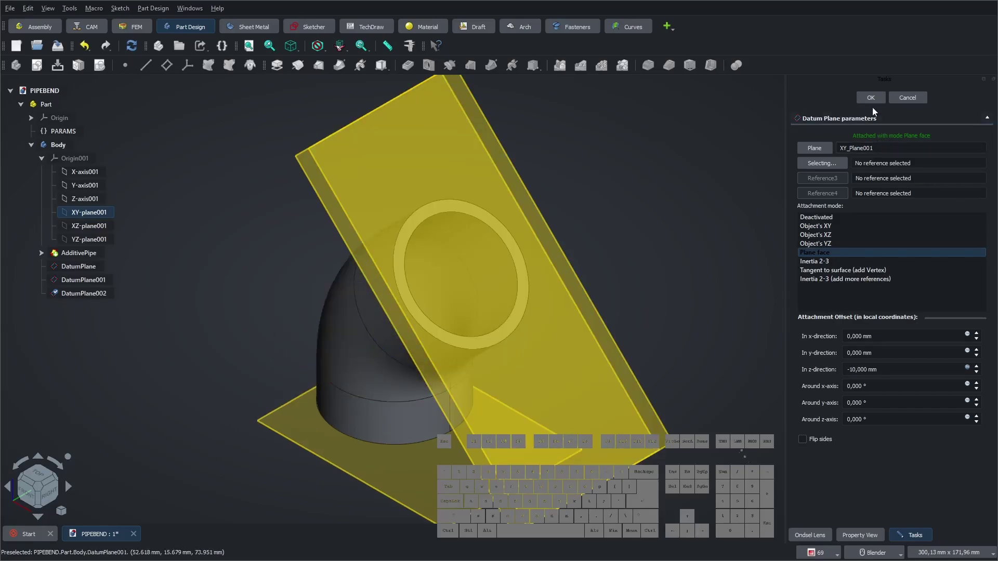
pyautogui.click(875, 101)
pyautogui.click(668, 177)
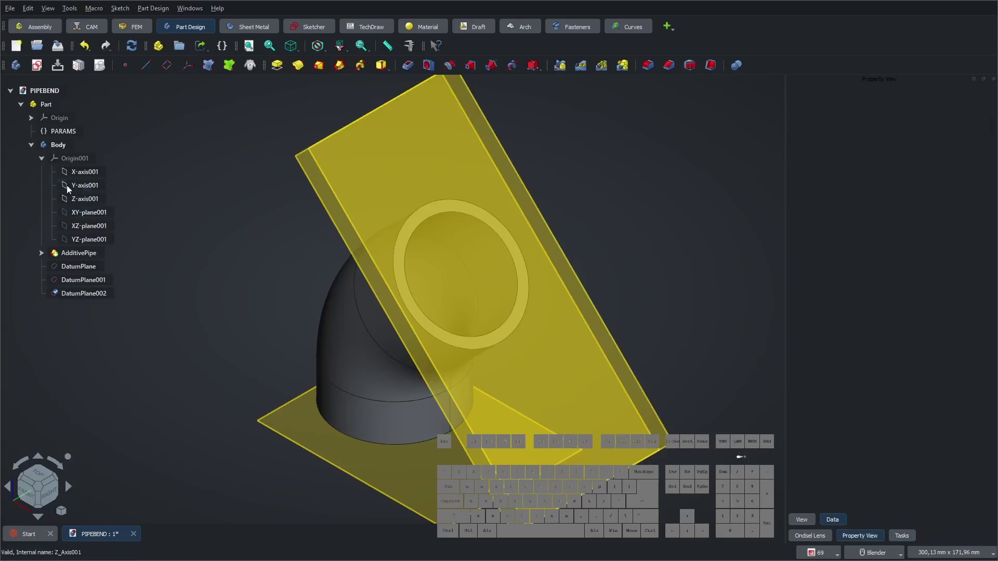
# - Hide all three datum planes one after another in the model tree
pyautogui.click(44, 159)
pyautogui.click(220, 182)
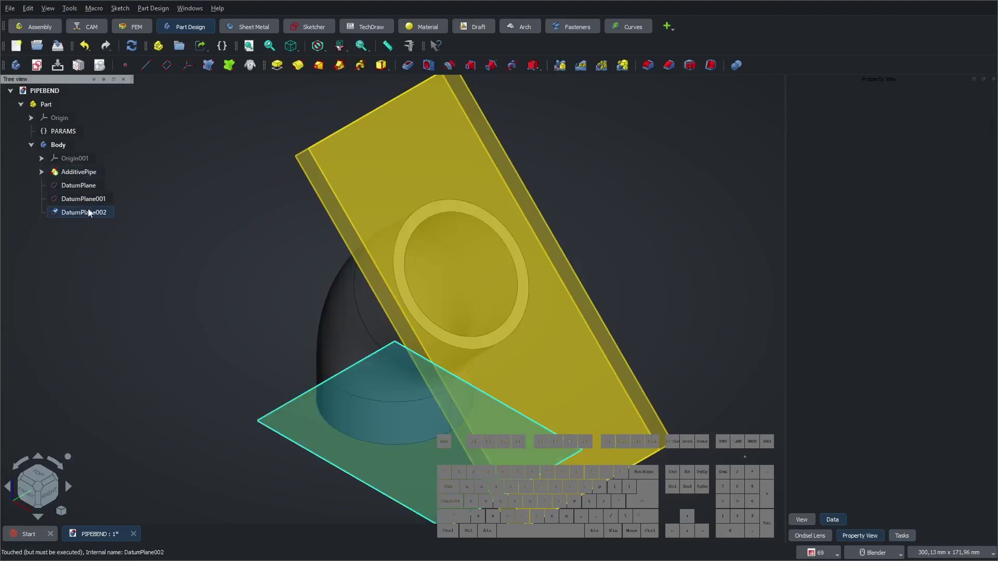
pyautogui.click(90, 213)
pyautogui.click(206, 214)
pyautogui.click(71, 213)
pyautogui.press('space')
pyautogui.click(73, 204)
pyautogui.press('space')
pyautogui.click(74, 191)
pyautogui.press('space')
# - Show the path sketch and create a DatumLine through two points of its outlet edge (Edge3)
pyautogui.click(237, 200)
pyautogui.click(49, 175)
pyautogui.click(85, 204)
pyautogui.press('space')
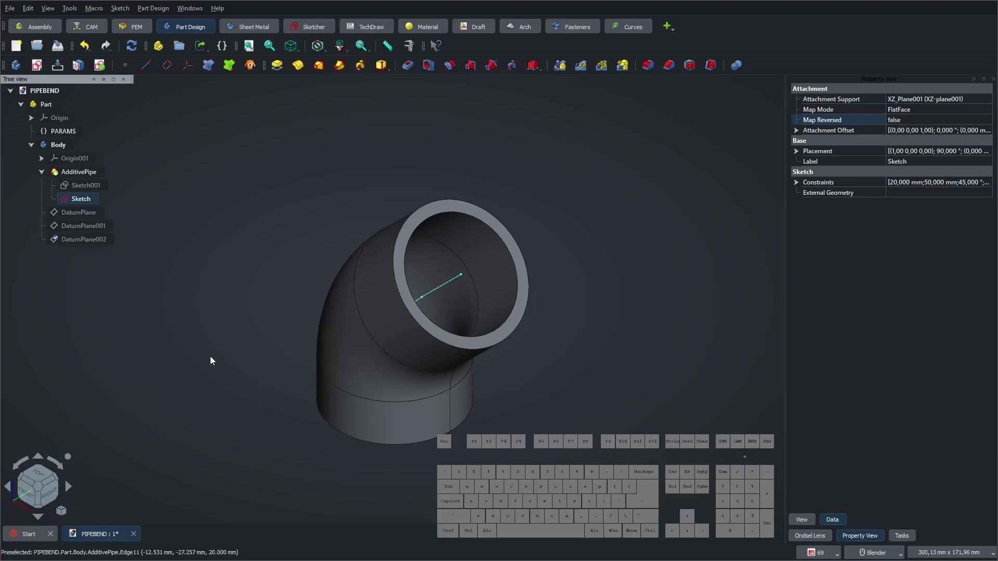
pyautogui.click(199, 339)
pyautogui.click(152, 69)
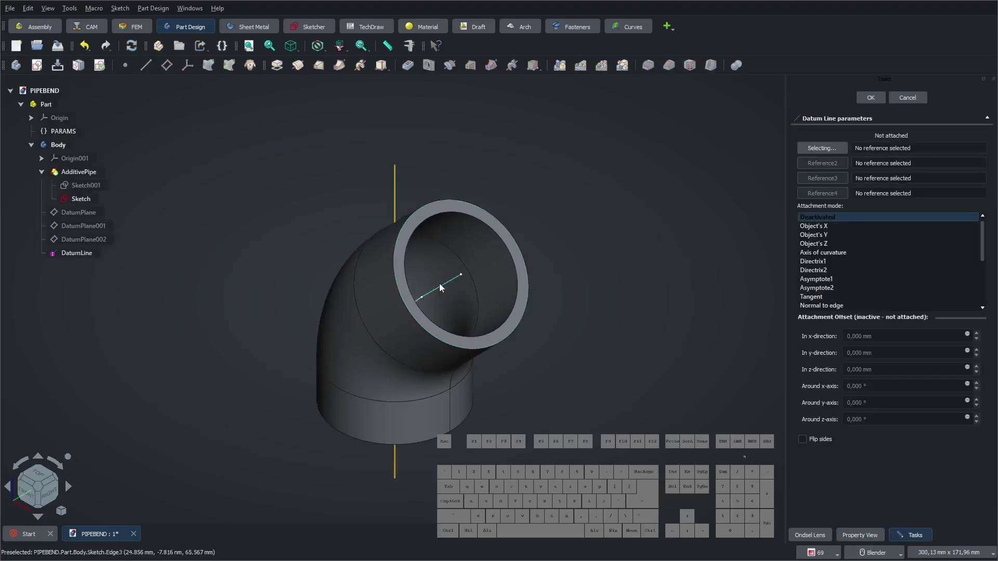
pyautogui.click(444, 291)
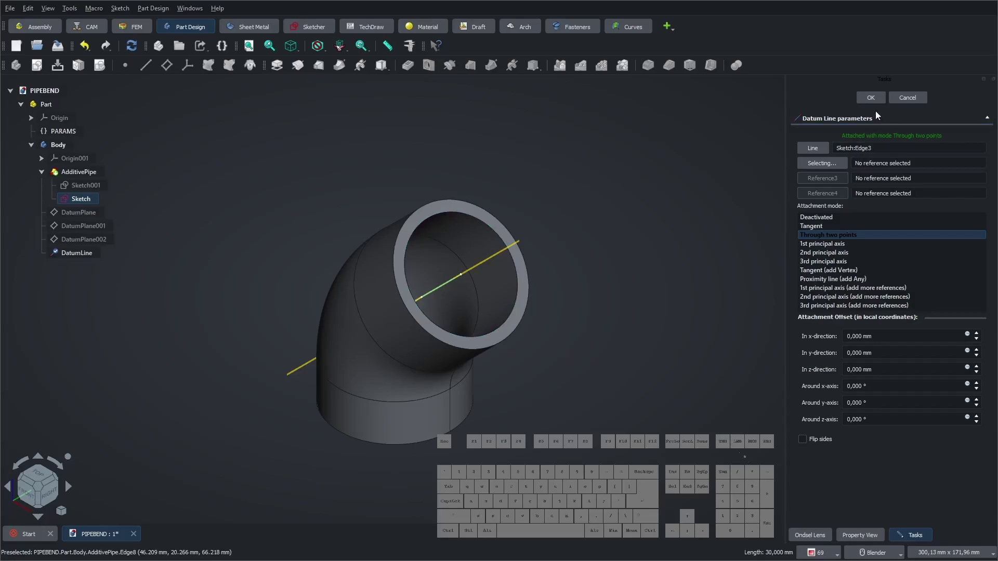
pyautogui.click(874, 101)
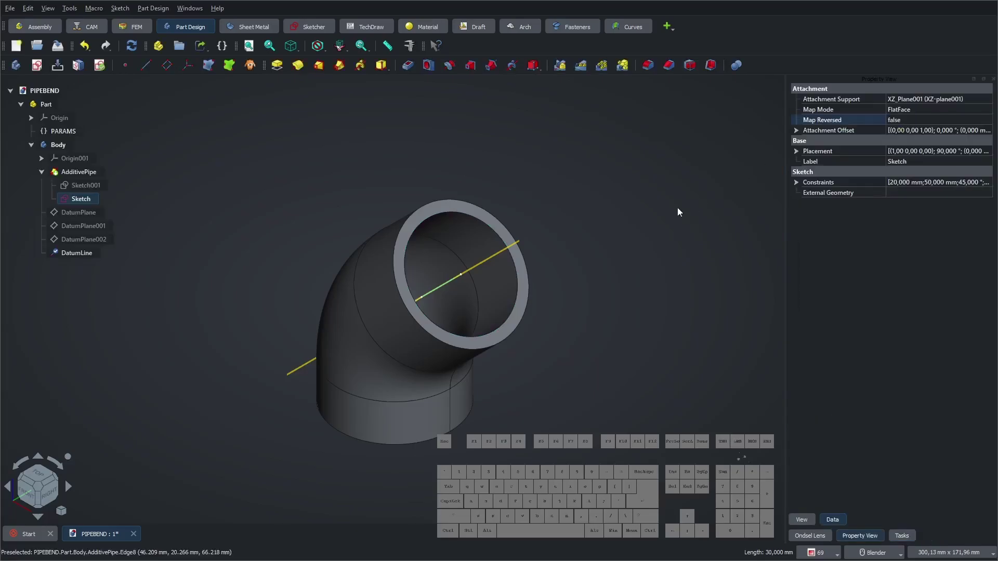
pyautogui.click(646, 228)
# - Hide the path sketch and the new DatumLine again
pyautogui.click(83, 203)
pyautogui.press('space')
pyautogui.click(79, 255)
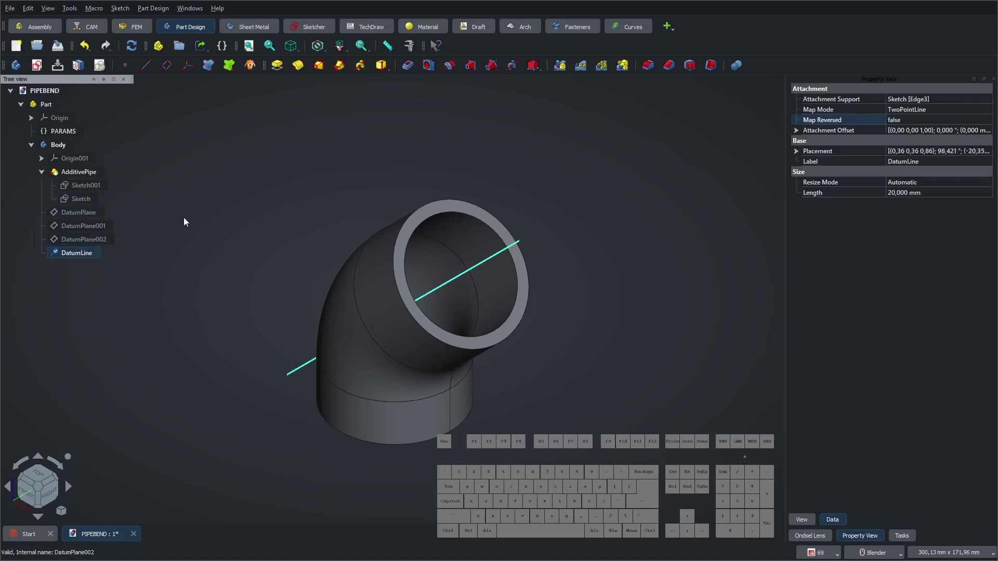
pyautogui.press('space')
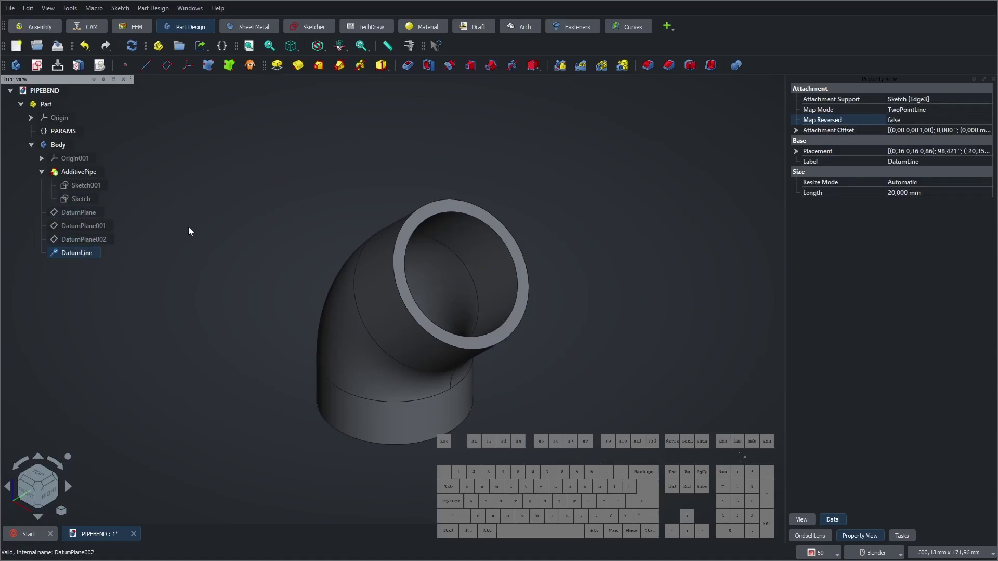
pyautogui.click(214, 235)
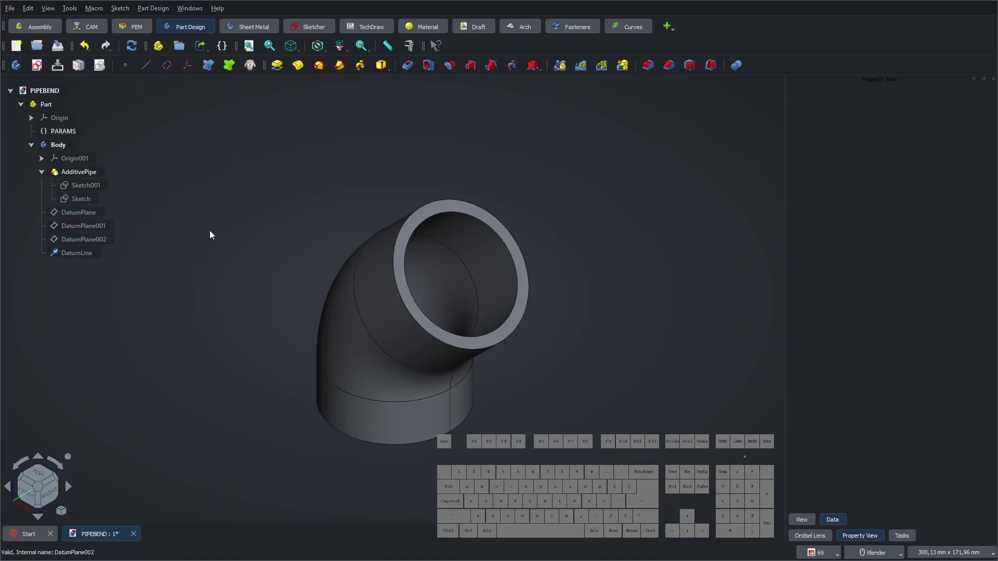
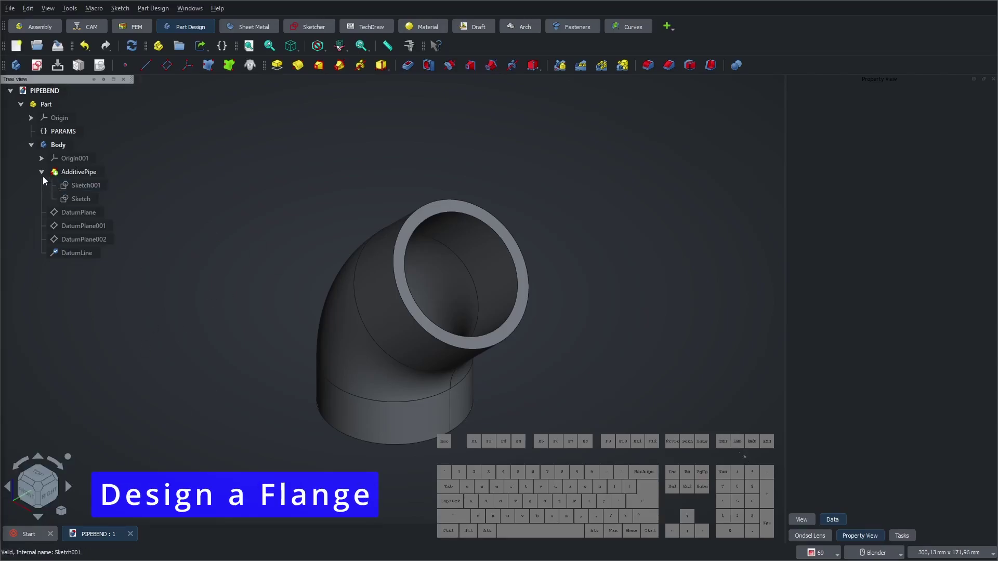
# - Collapse the pipe feature and start the bottom flange sketch Sketch002 of two concentric circles
pyautogui.click(48, 170)
pyautogui.click(293, 170)
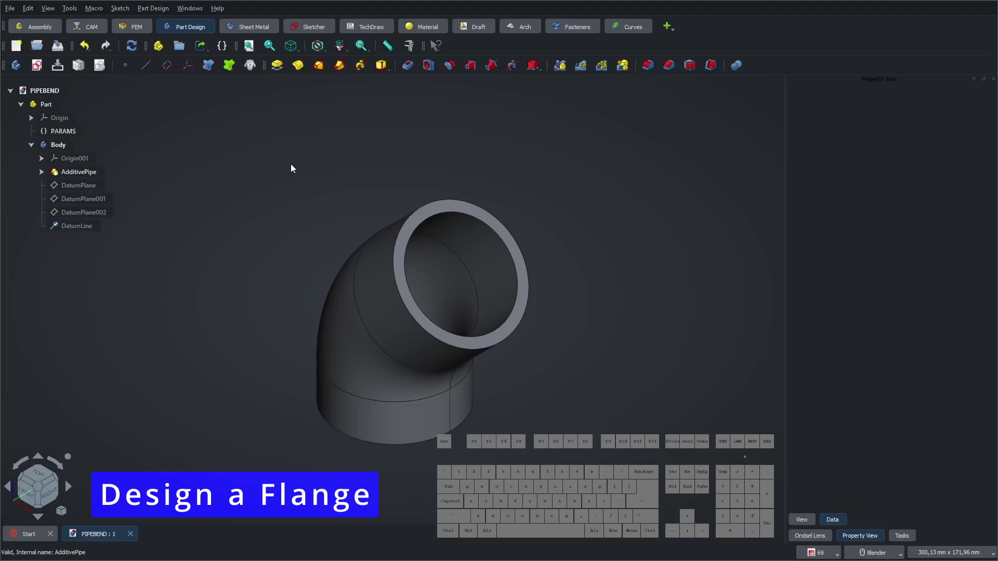
pyautogui.click(58, 147)
pyautogui.click(906, 538)
pyautogui.click(822, 114)
pyautogui.click(667, 411)
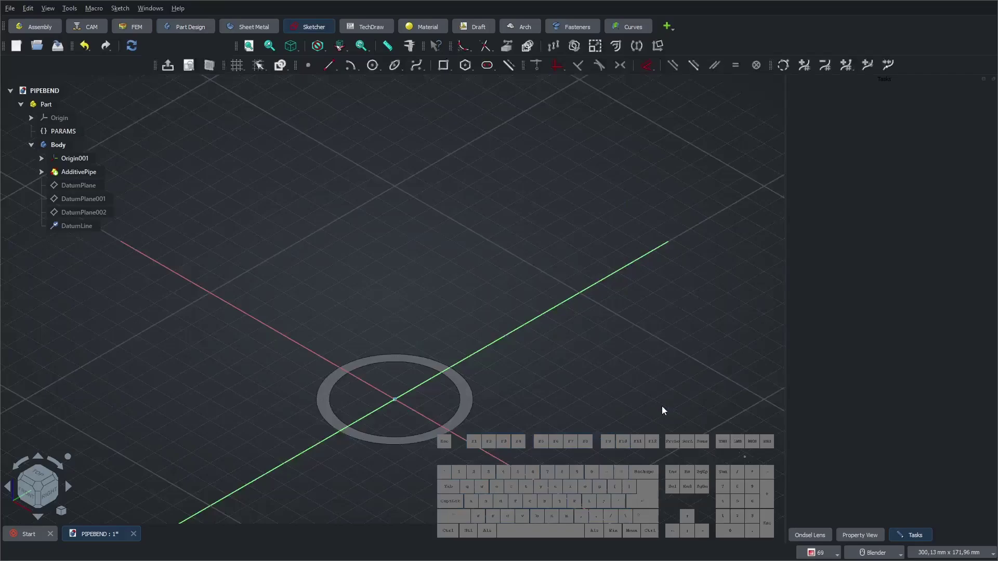
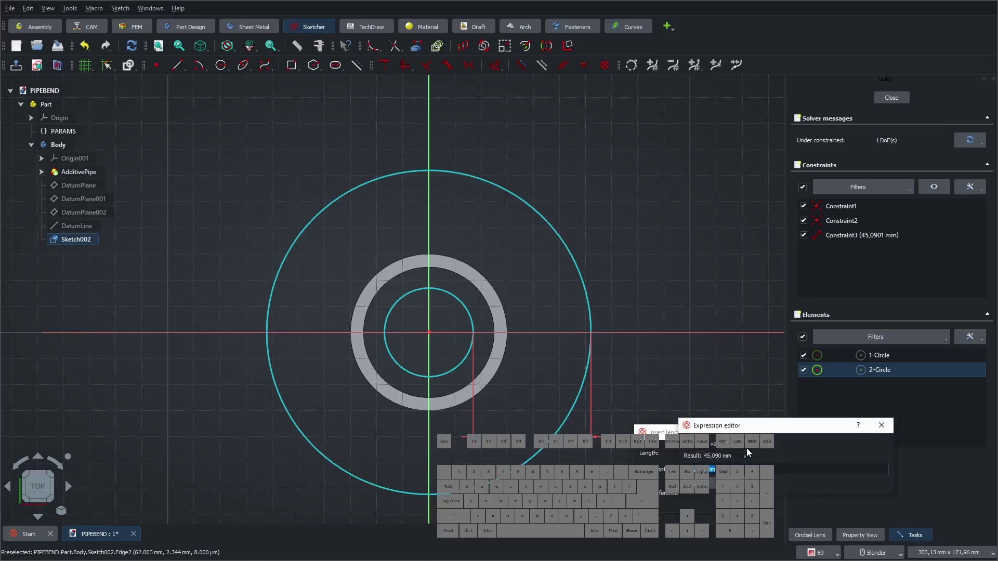
# - Drive the first circle dimension with a PARAMS expression combining two parameters
pyautogui.press('Down')
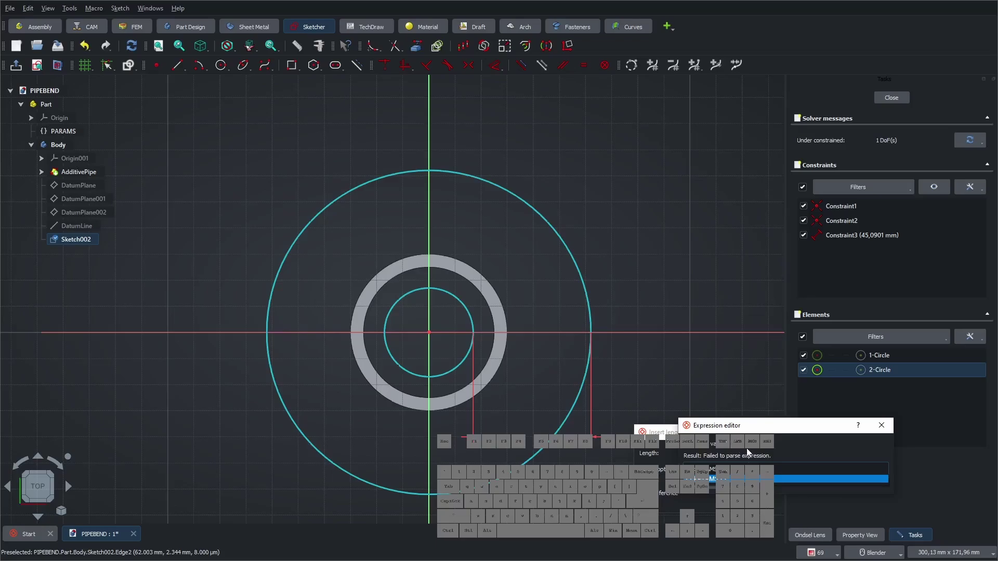
pyautogui.press('Down')
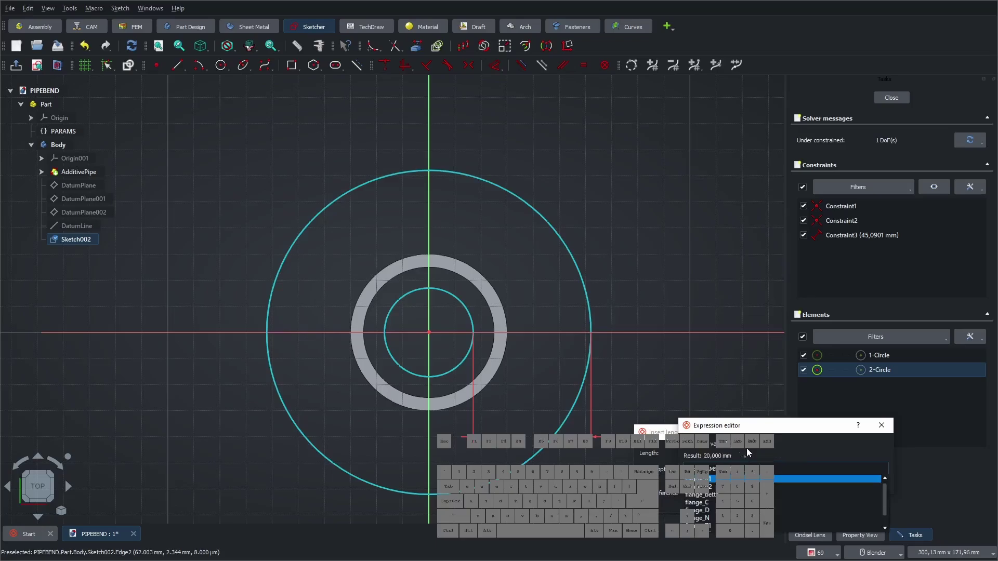
pyautogui.press('space')
pyautogui.press('KP_Add')
pyautogui.press('space')
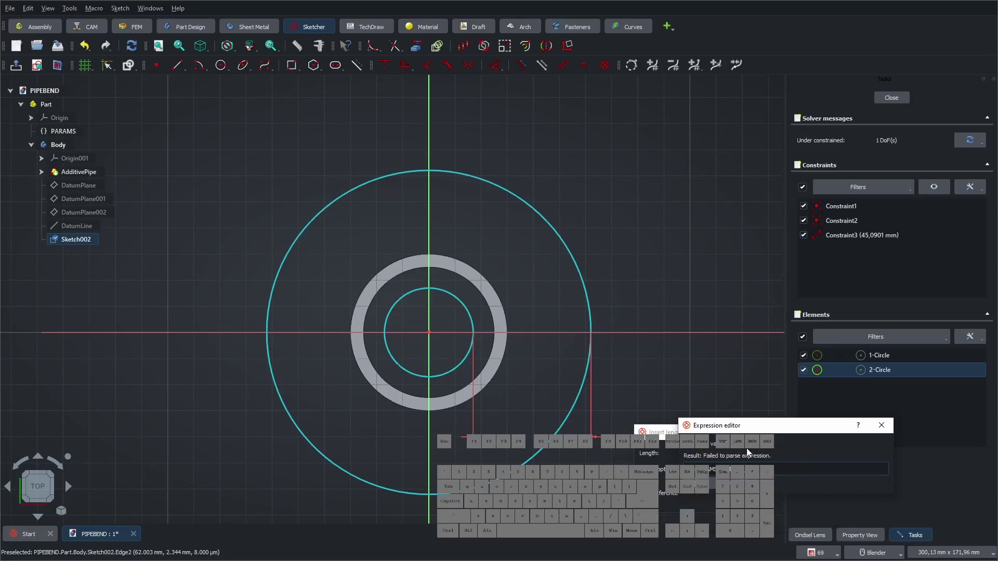
pyautogui.press('Down')
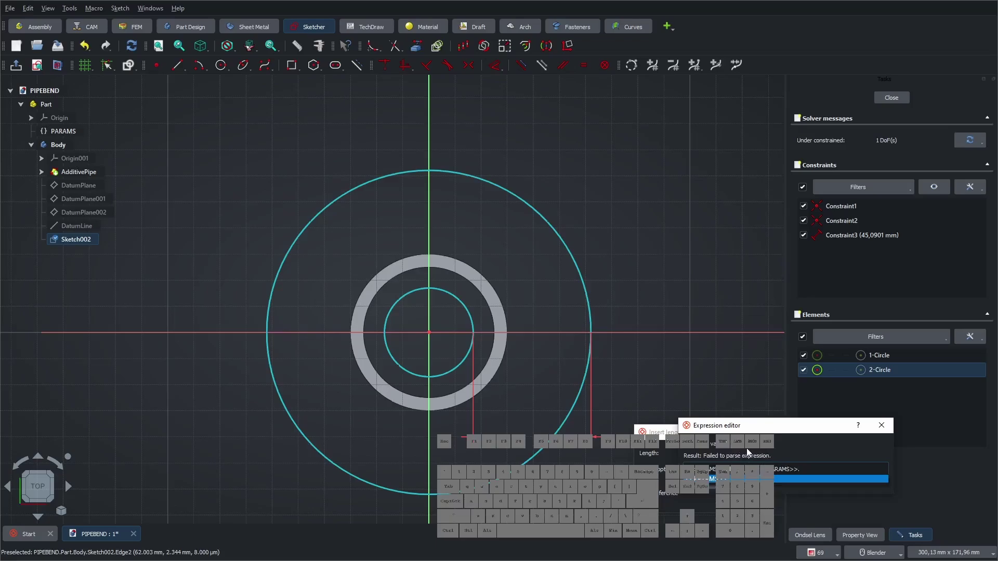
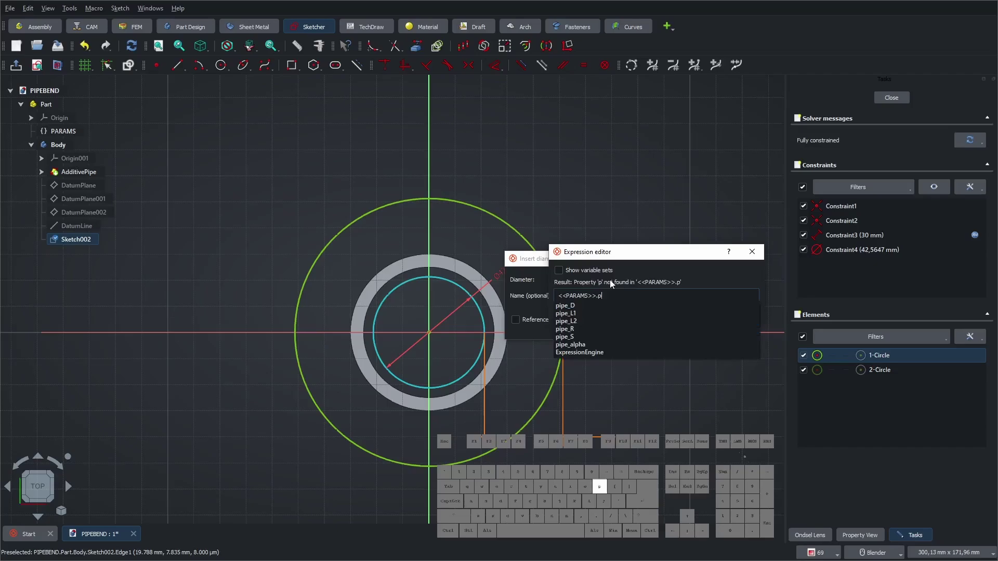
# - Bind the inner circle's diameter to PARAMS.pipe_D (50 mm), fully constraining Sketch002, and close it
pyautogui.press('Down')
pyautogui.press('KP_Divide')
pyautogui.press('BackSpace')
pyautogui.press('KP_Enter')
pyautogui.click(609, 315)
pyautogui.click(573, 331)
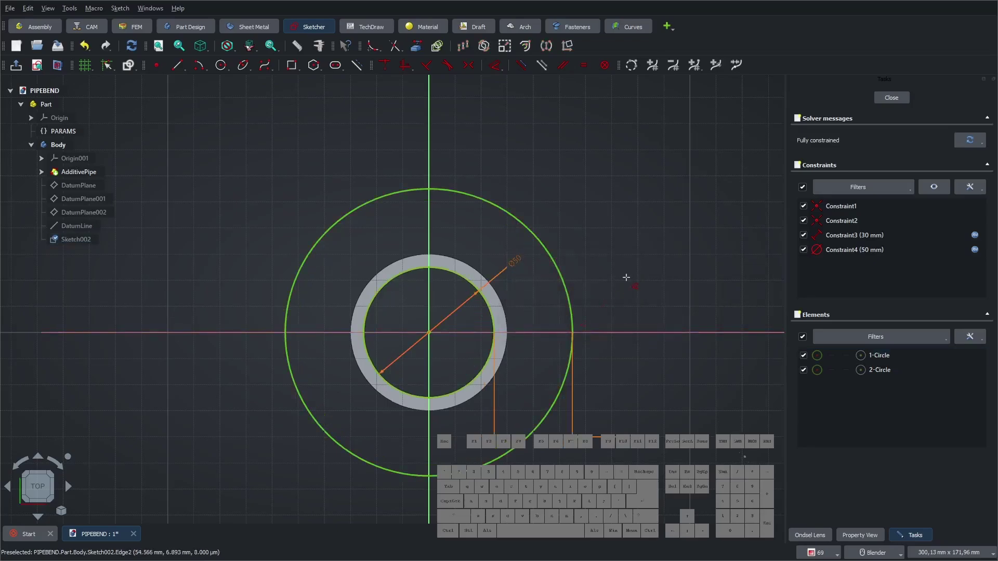
pyautogui.click(902, 99)
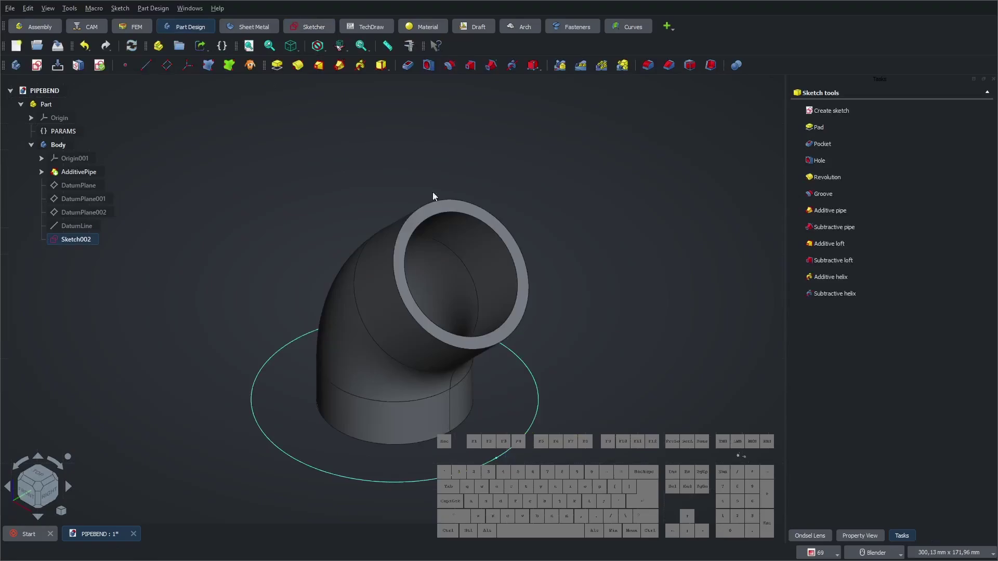
# - Create Sketch003 on the first DatumPlane and draw two concentric circles at the outlet end
pyautogui.click(196, 211)
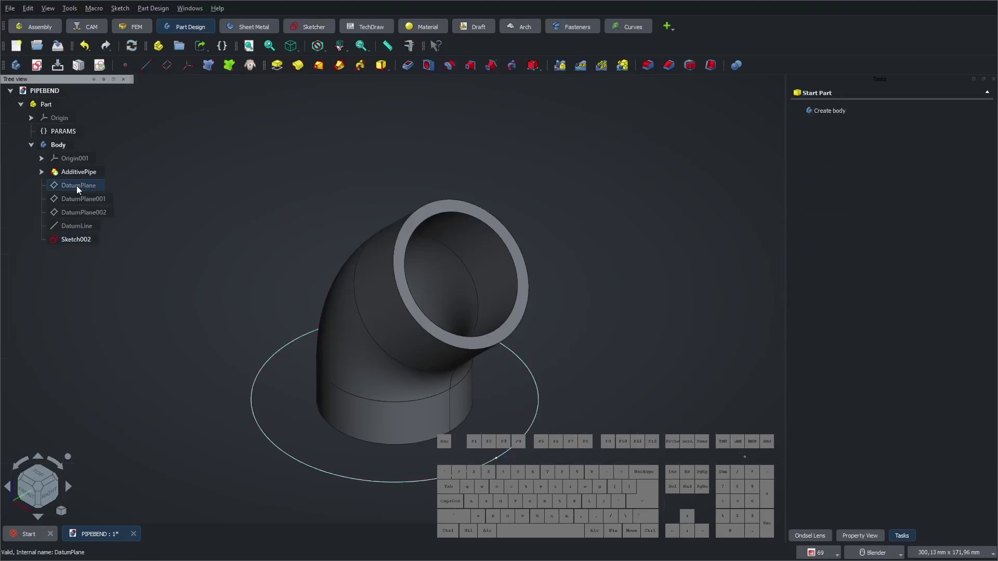
pyautogui.click(80, 190)
pyautogui.click(832, 112)
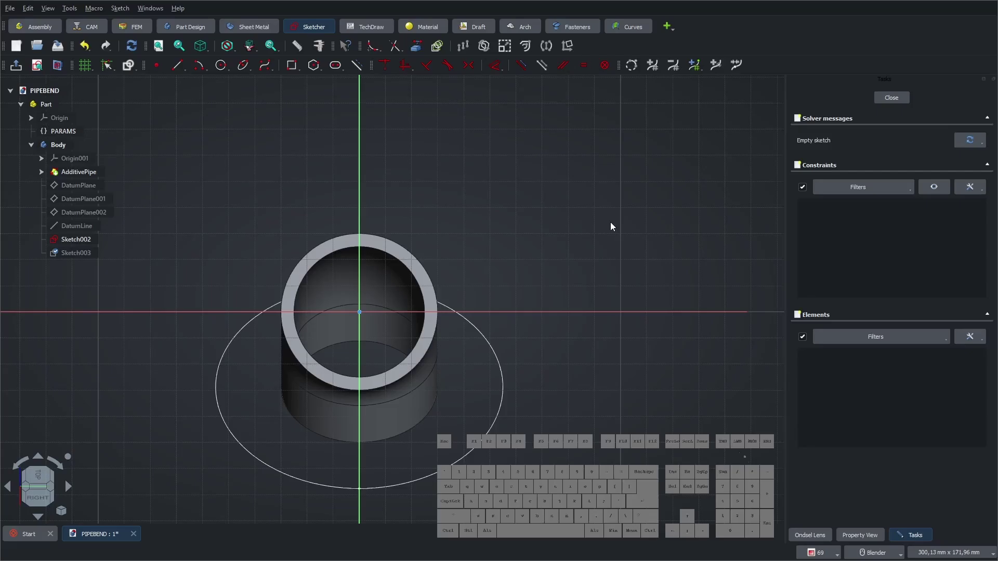
pyautogui.click(225, 65)
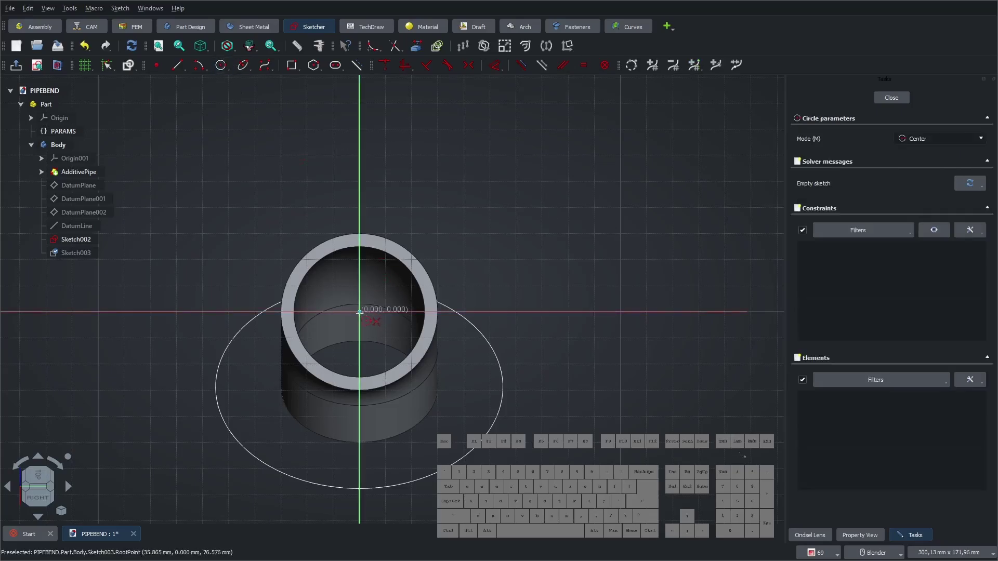
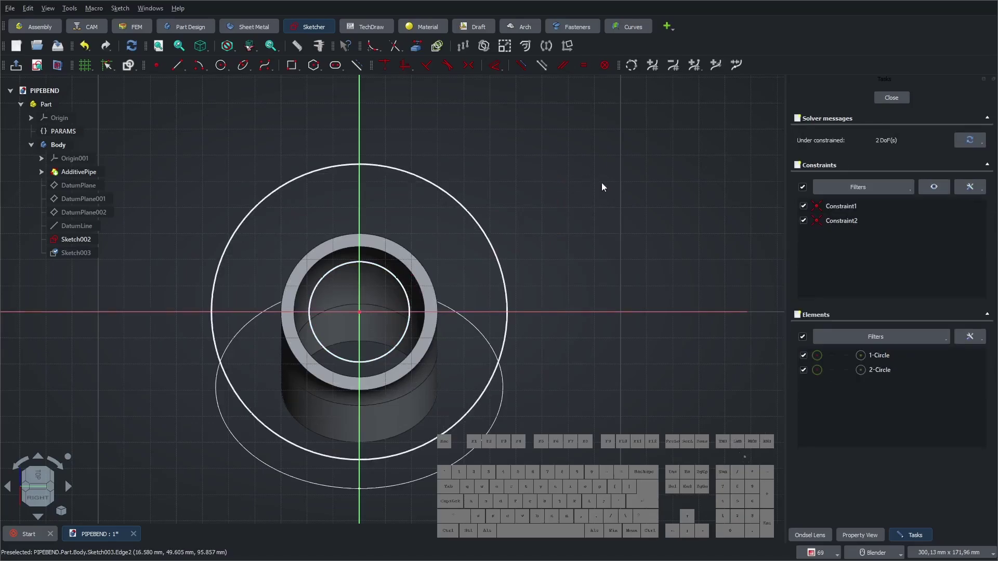
pyautogui.click(492, 71)
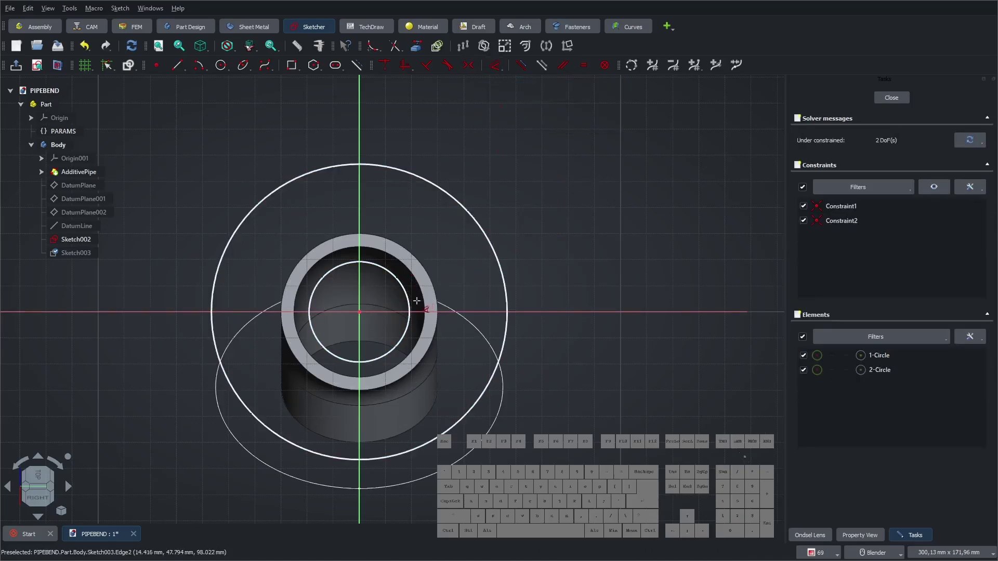
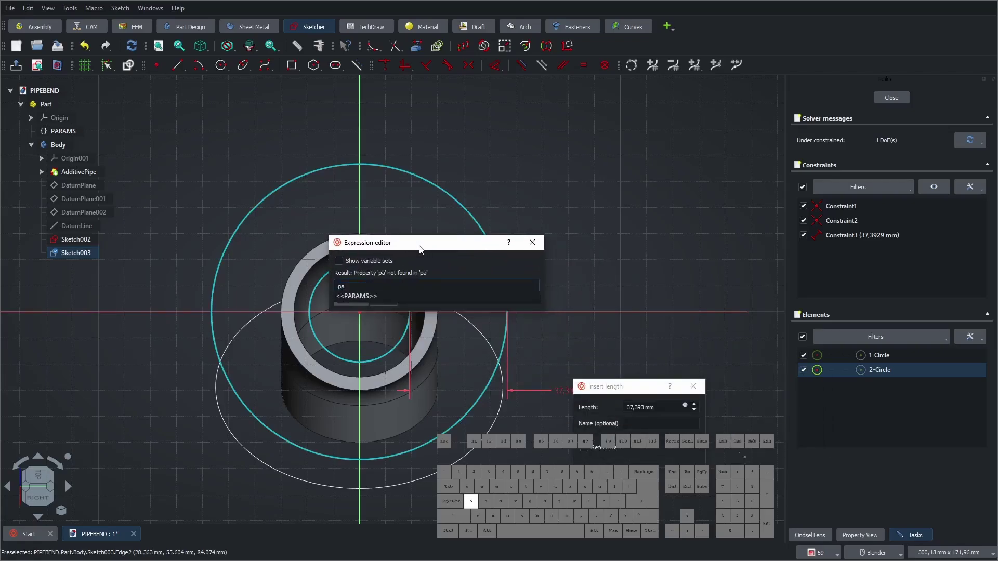
# - Dimension the outer circle with a PARAMS expression based on flange_B1
pyautogui.press('Down')
pyautogui.press('Down')
pyautogui.press('space')
pyautogui.press('KP_Add')
pyautogui.press('space')
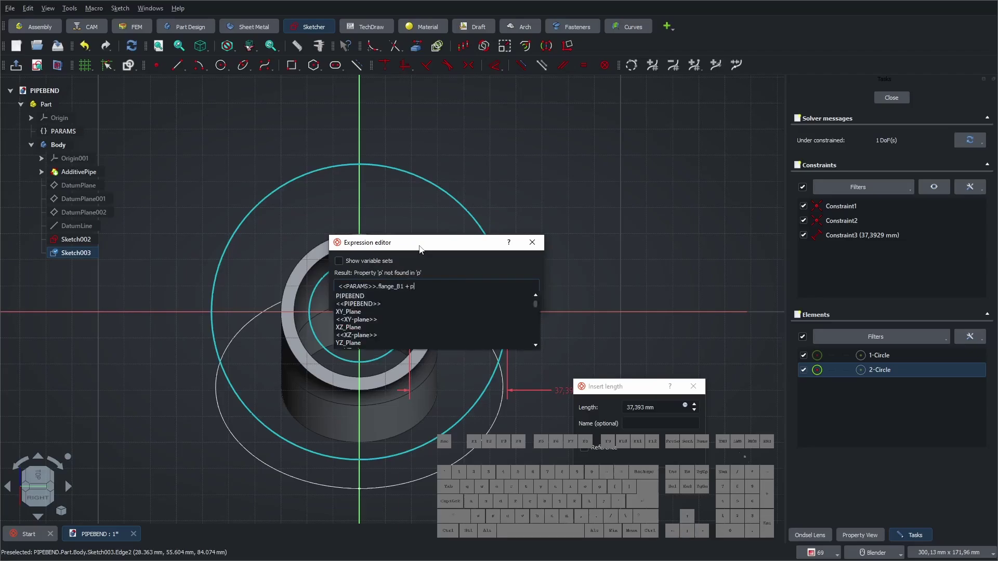
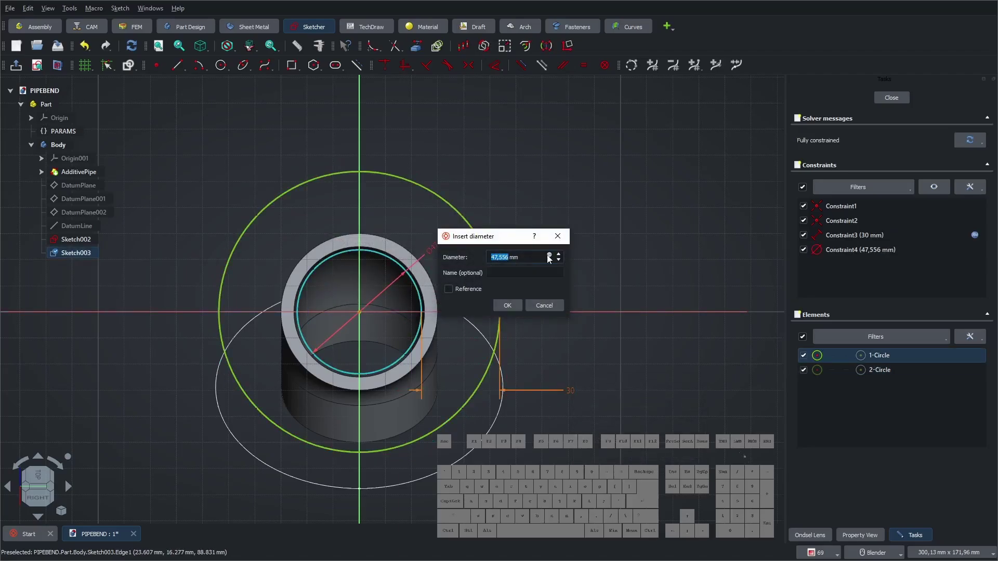
# - Bind the inner circle's 50 mm diameter to PARAMS.pipe_D and close Sketch003
pyautogui.click(551, 258)
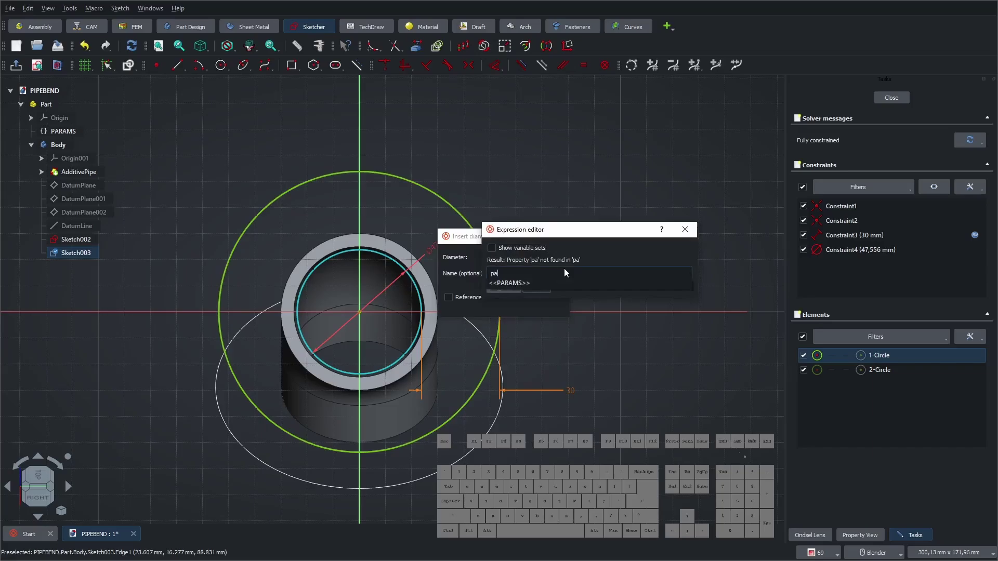
pyautogui.press('Down')
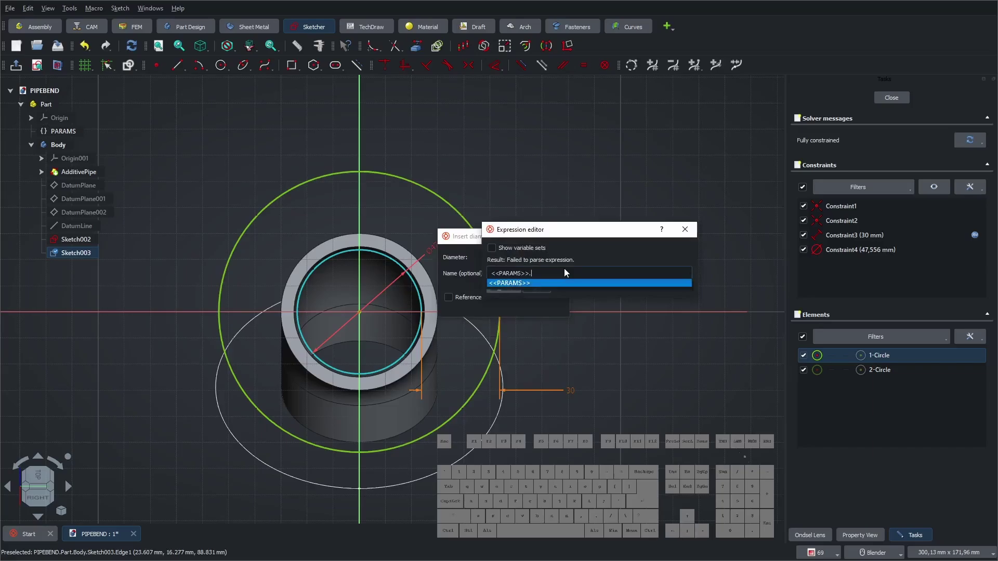
pyautogui.press('Down')
pyautogui.press('Return')
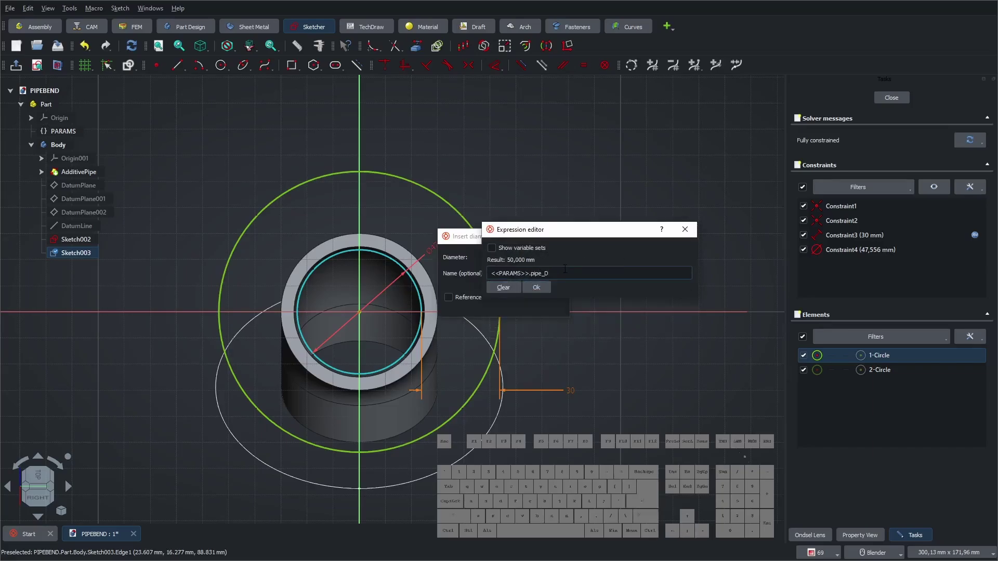
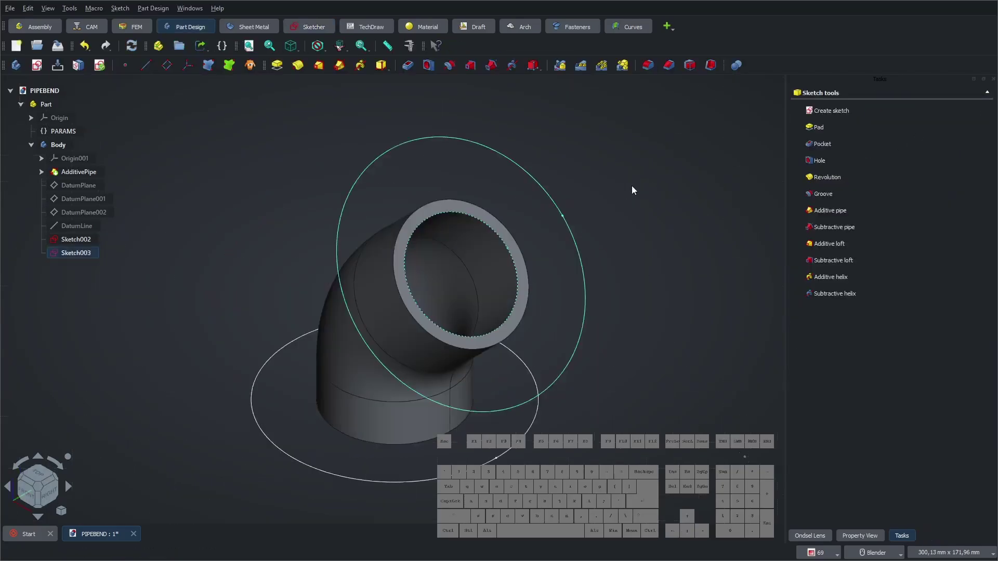
pyautogui.click(651, 188)
# - Create Sketch004 on DatumPlane002 for two more concentric circles
pyautogui.click(203, 242)
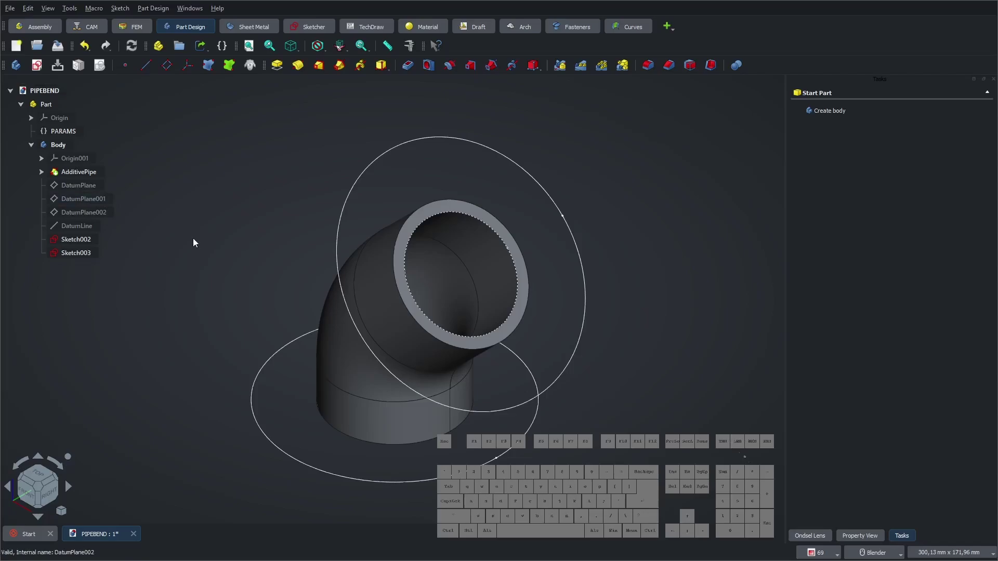
pyautogui.click(85, 205)
pyautogui.click(89, 220)
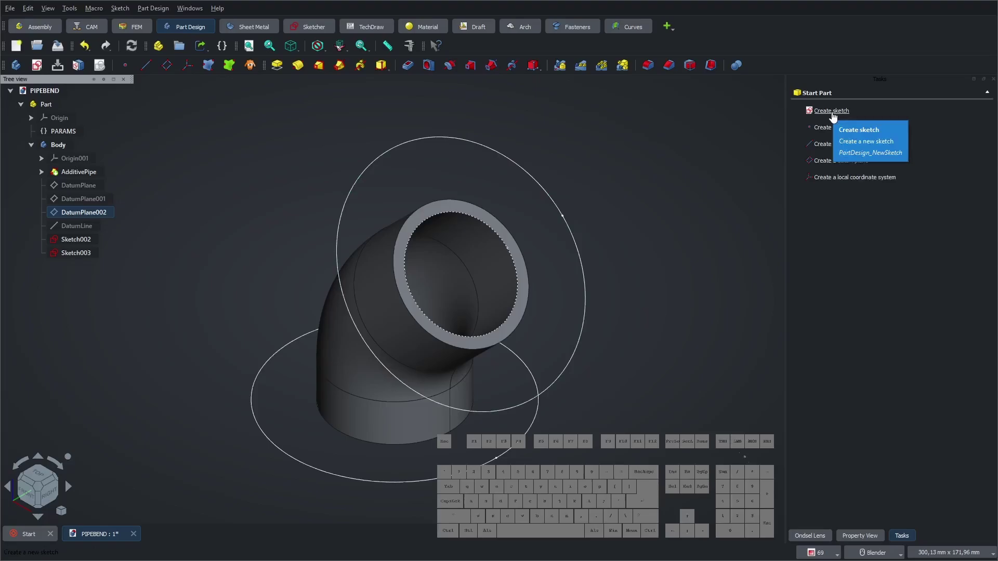
pyautogui.click(839, 116)
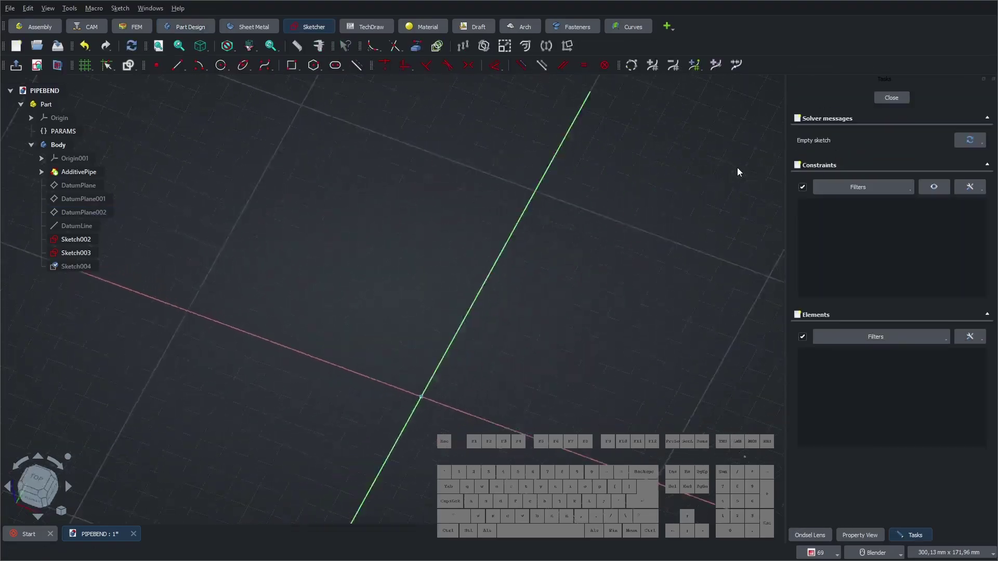
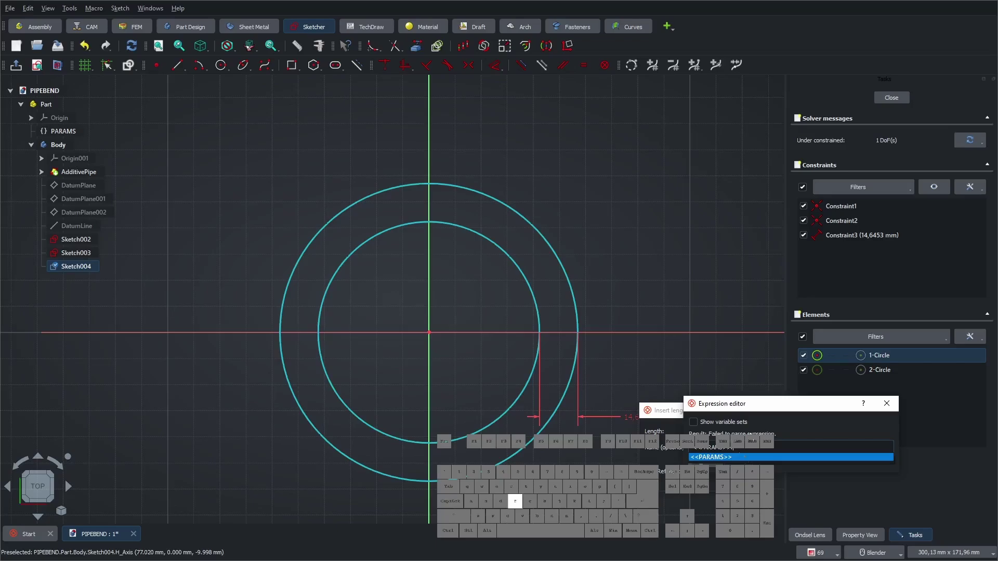
# - Constrain the 10 mm gap between the circles with the PARAMS.flange_B1 expression
pyautogui.press('Down')
pyautogui.press('Down')
pyautogui.press('Return')
pyautogui.press('Return')
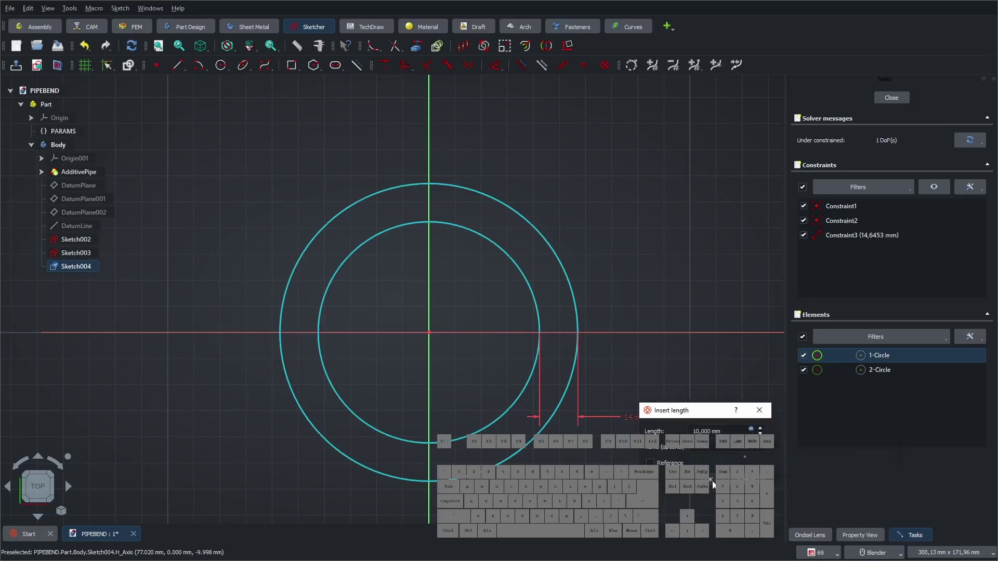
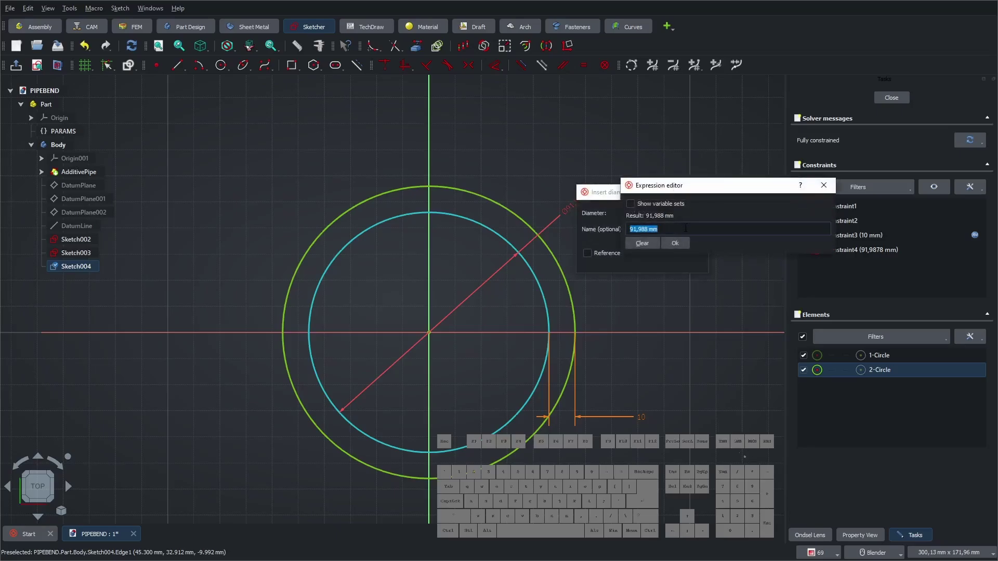
# - Replace the diameter value with PARAMS.pipe_D, giving a 50 mm inner circle
pyautogui.press('Down')
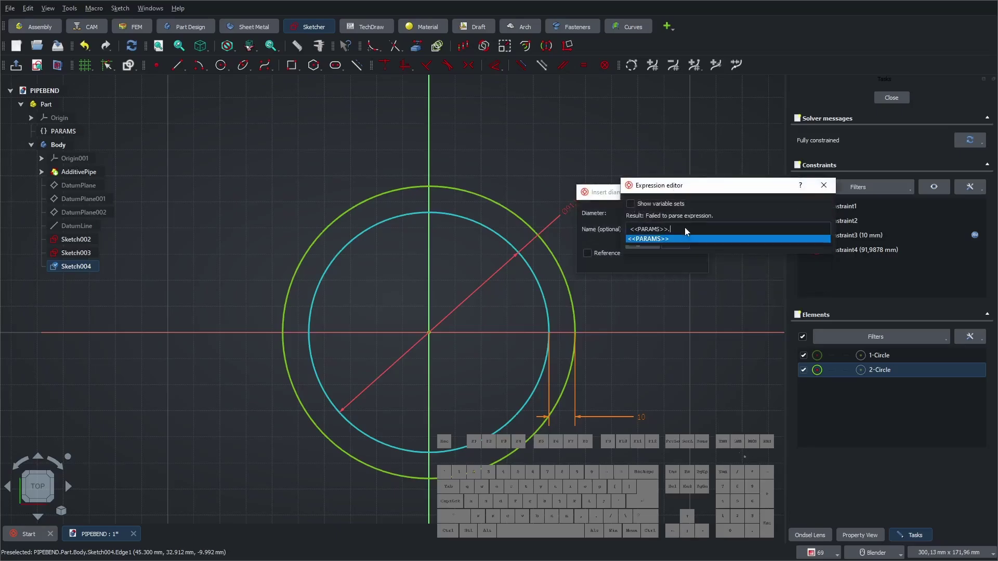
pyautogui.press('Down')
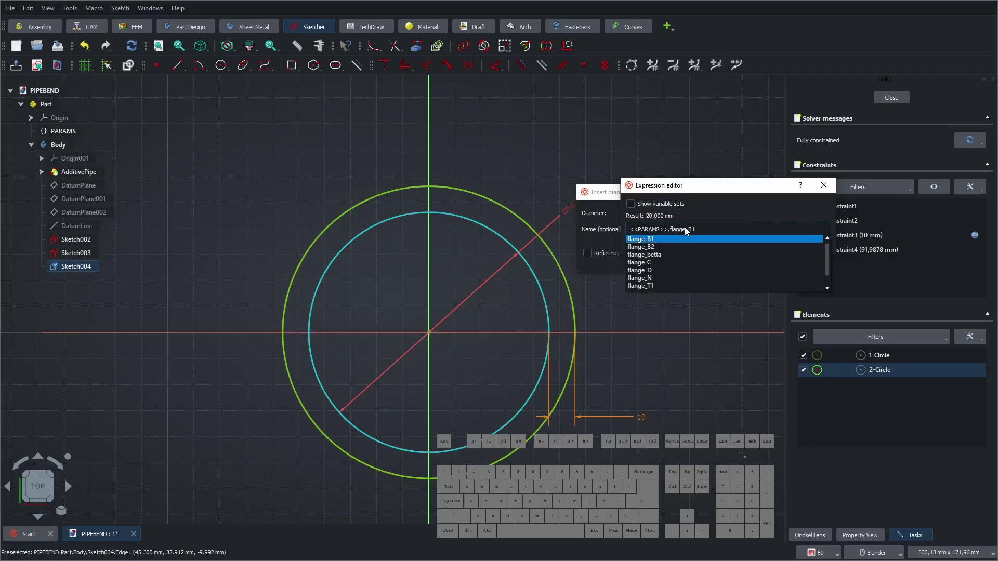
pyautogui.press('BackSpace')
pyautogui.press('BackSpace')
pyautogui.press('BackSpace')
pyautogui.press('BackSpace')
pyautogui.press('BackSpace')
pyautogui.press('BackSpace')
pyautogui.press('BackSpace')
pyautogui.press('BackSpace')
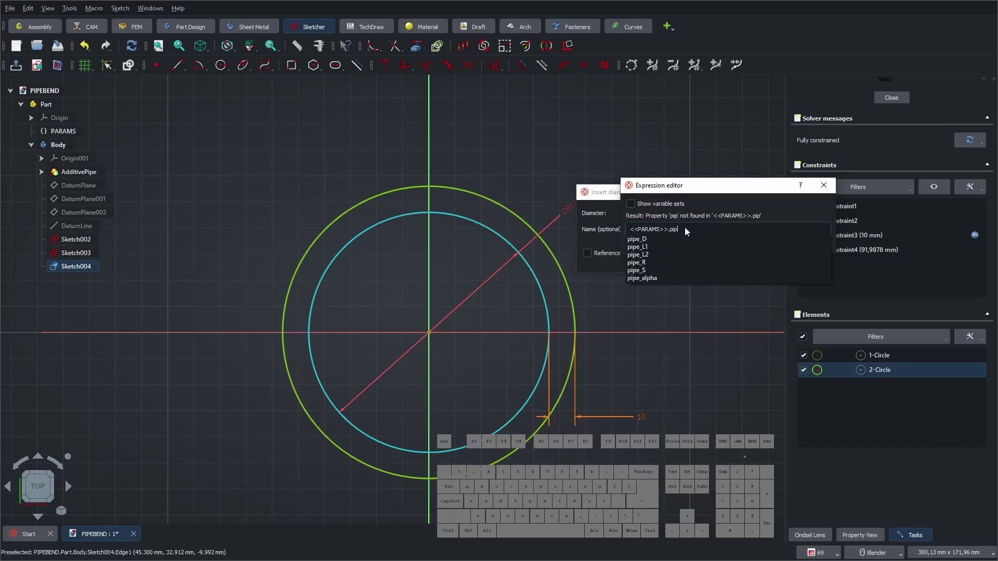
pyautogui.press('Down')
pyautogui.press('Return')
pyautogui.press('Return')
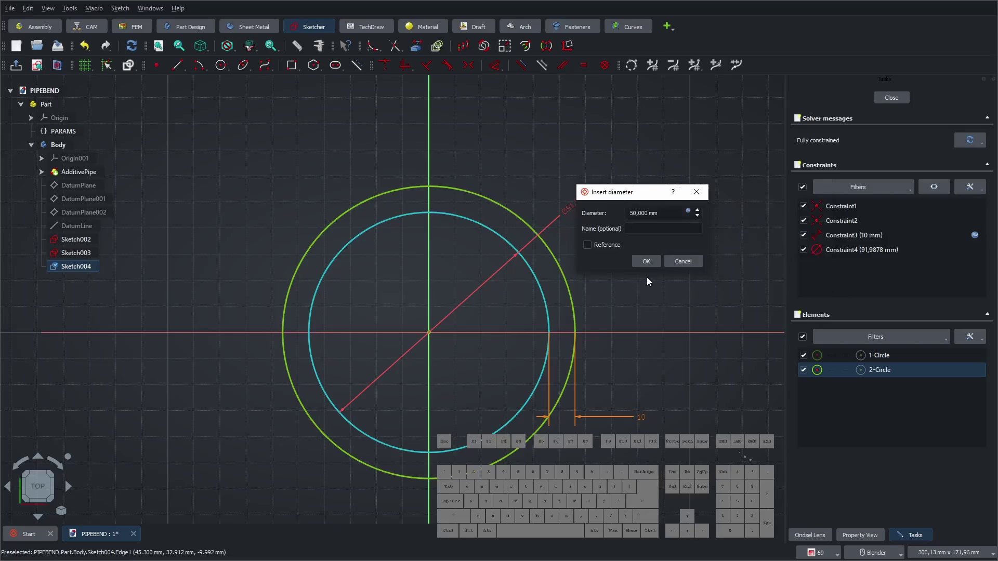
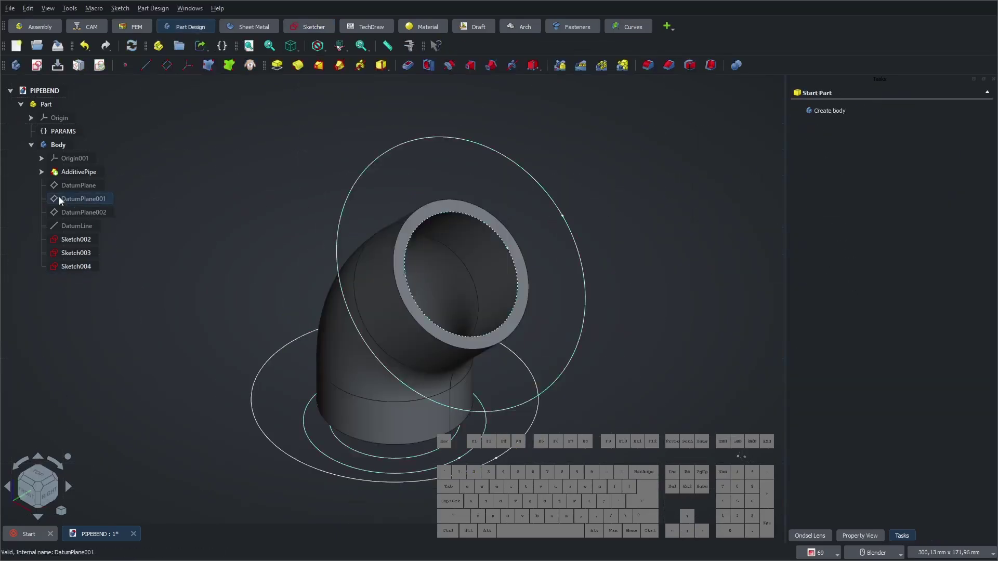
# - Begin Sketch005 on DatumPlane001
pyautogui.click(61, 200)
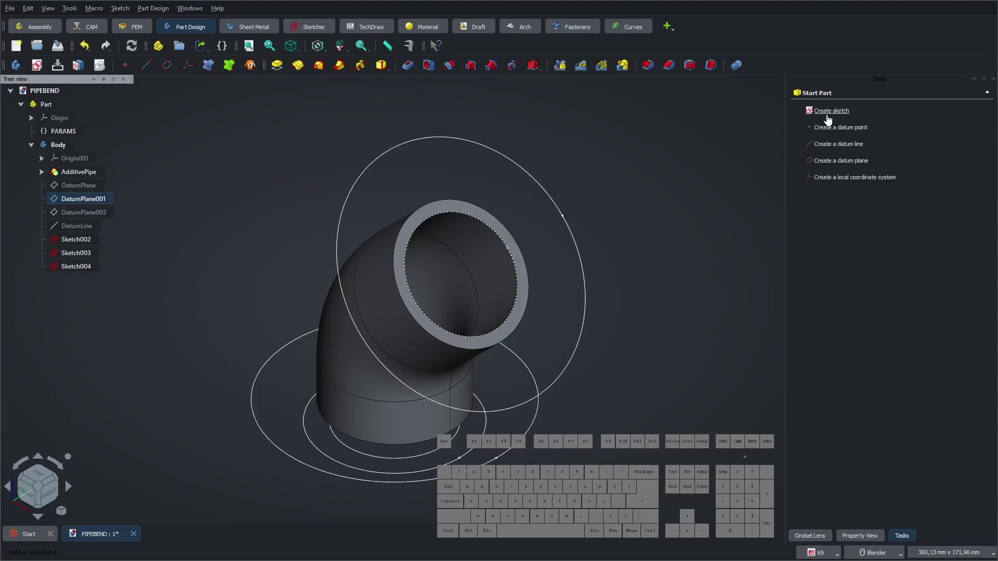
pyautogui.click(832, 119)
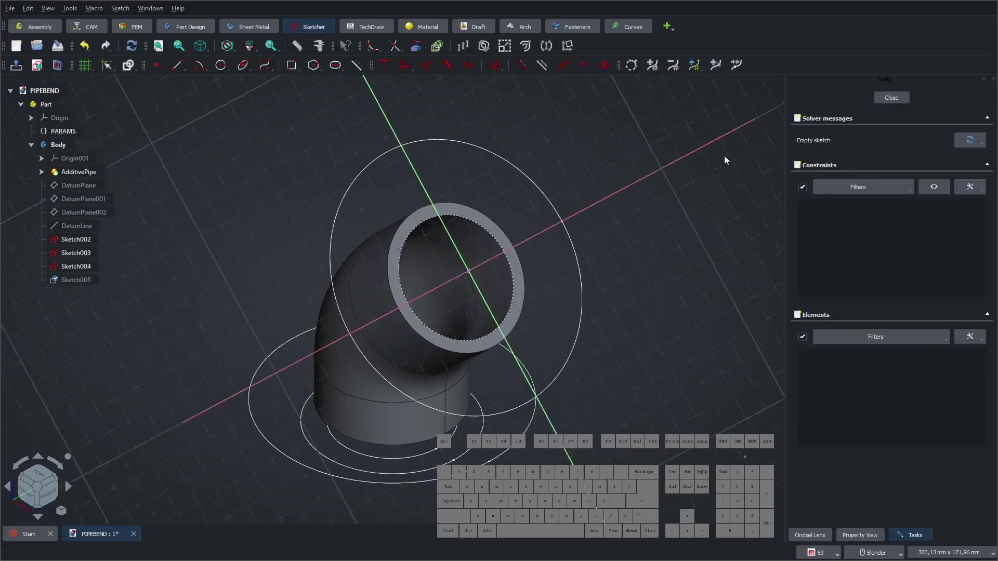
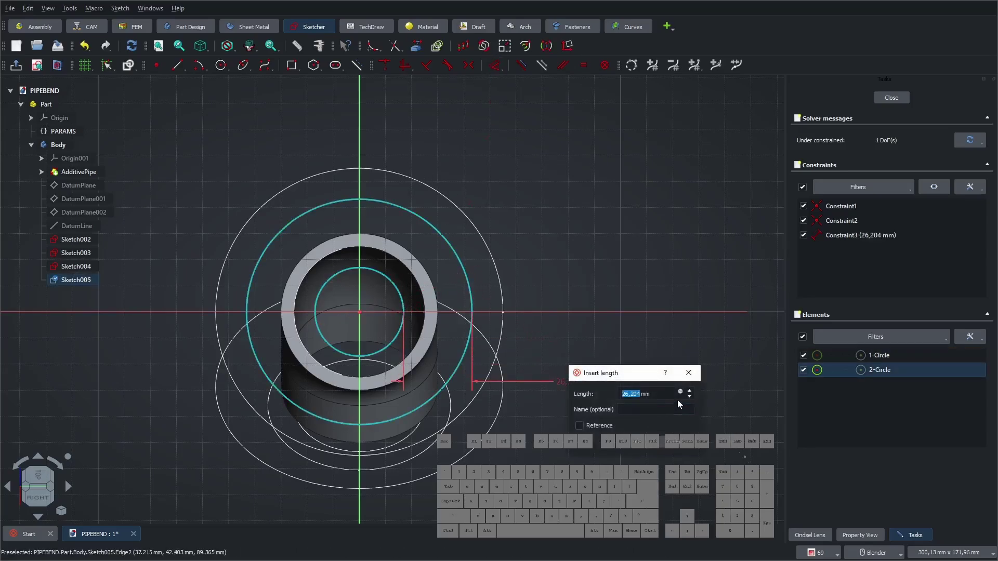
# - Bind the 10 mm gap and 50 mm circle diameter to PARAMS expressions
pyautogui.click(685, 394)
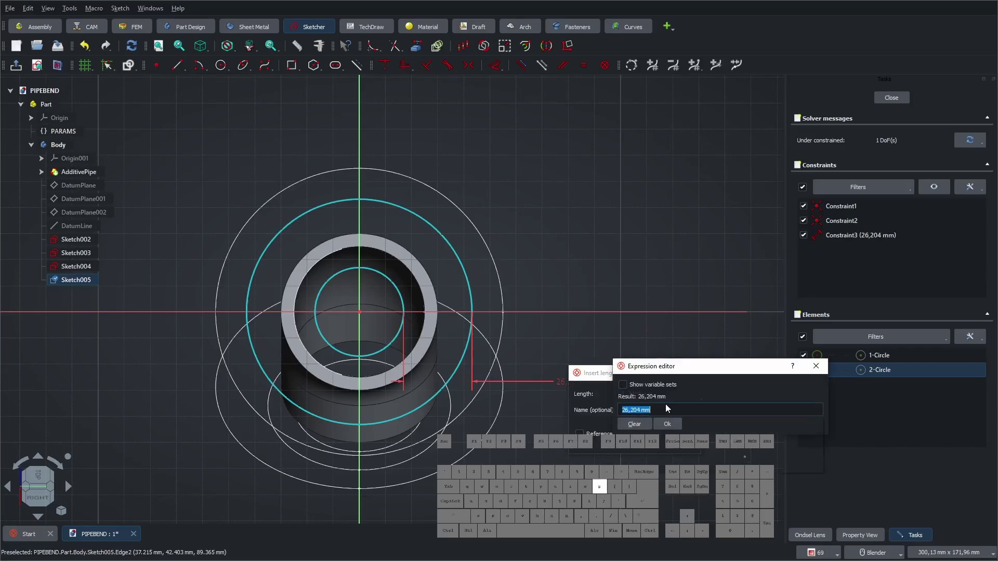
pyautogui.press('Down')
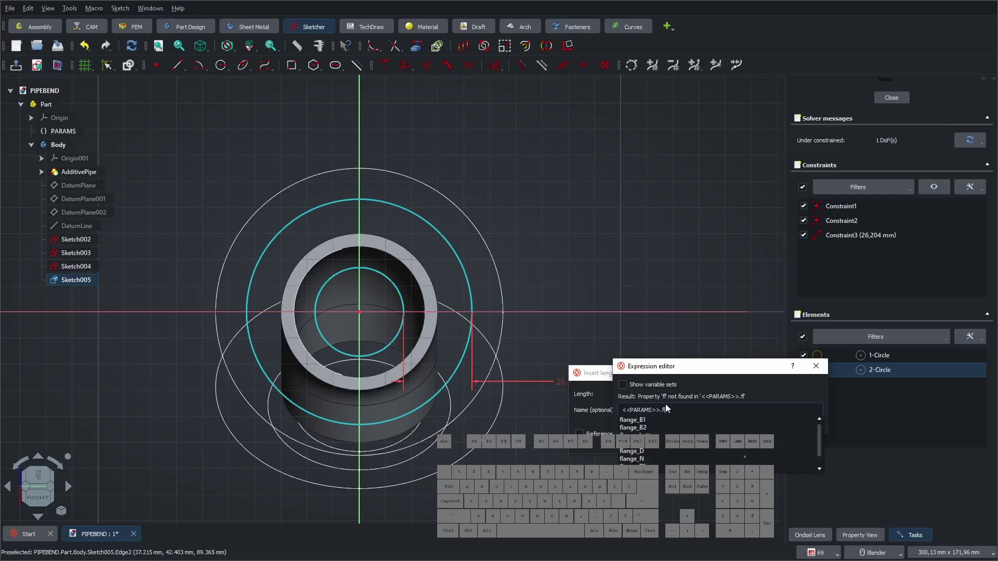
pyautogui.press('Down')
pyautogui.press('Down')
pyautogui.press('Return')
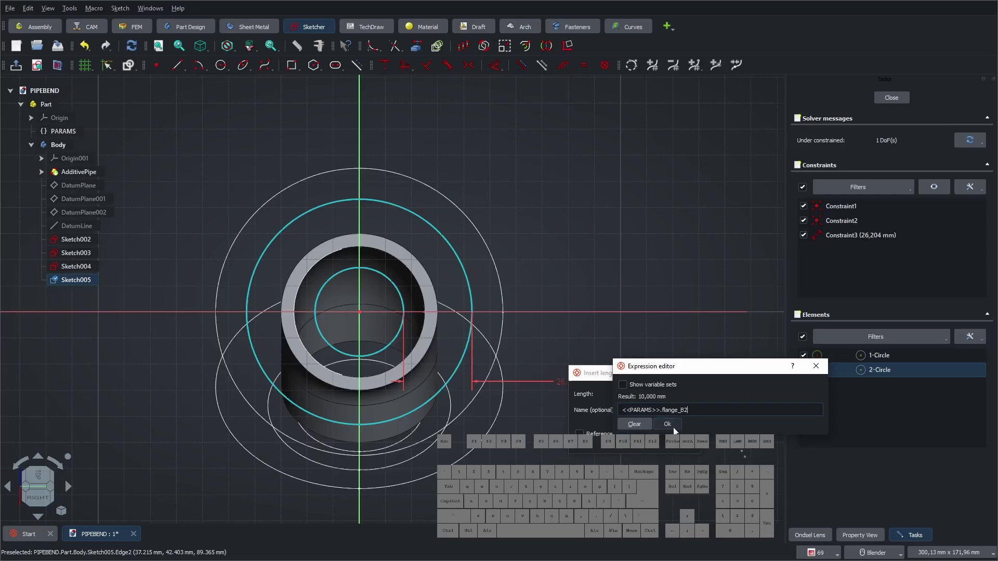
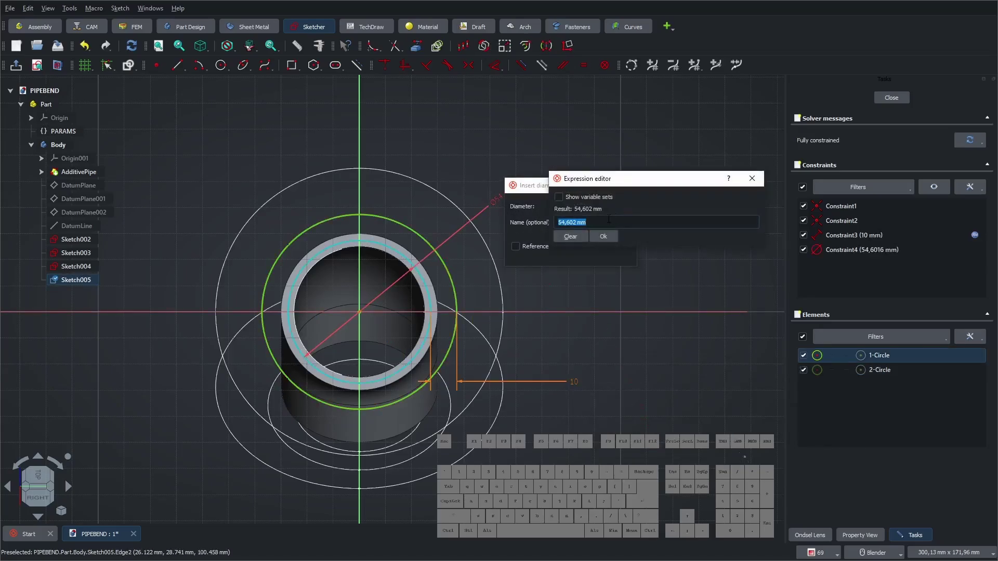
pyautogui.press('Down')
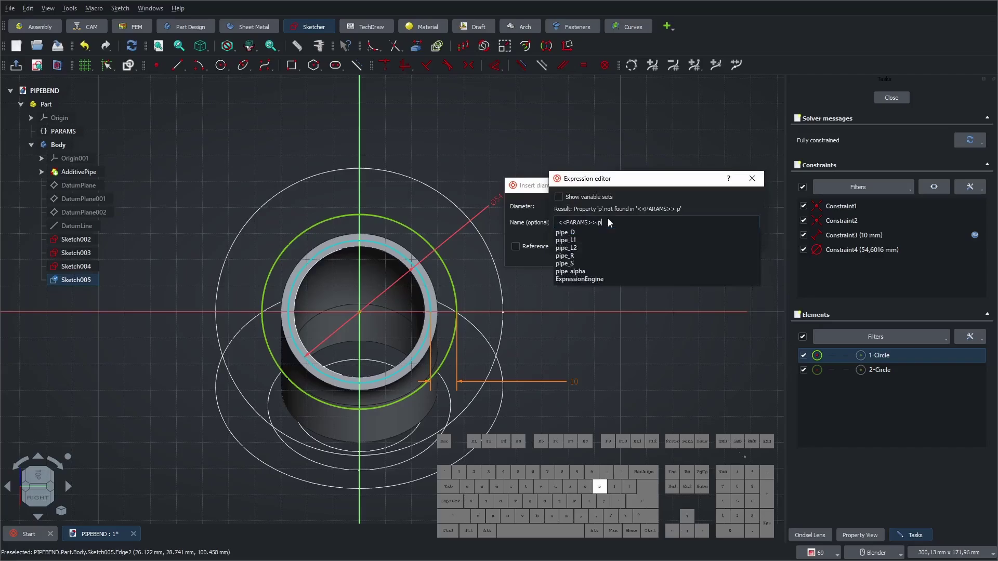
pyautogui.press('Down')
pyautogui.press('Return')
pyautogui.press('Return')
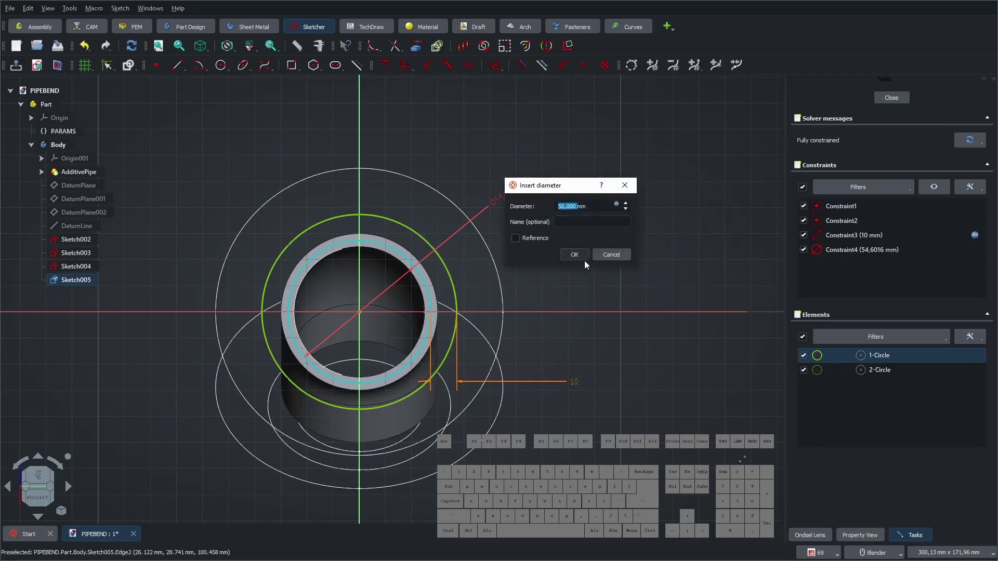
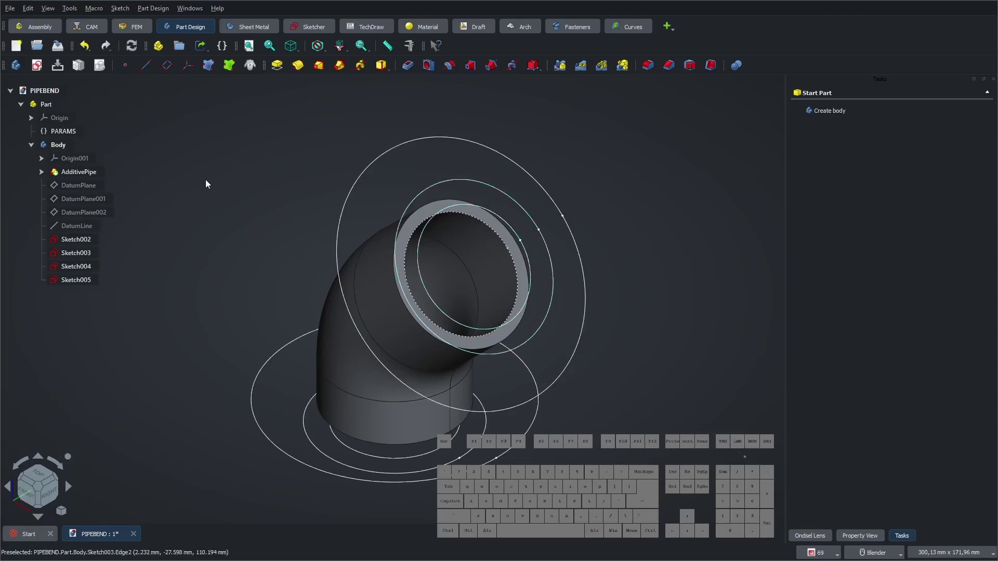
# - Pad Sketch002 into the bottom flange with Reversed enabled
pyautogui.click(83, 245)
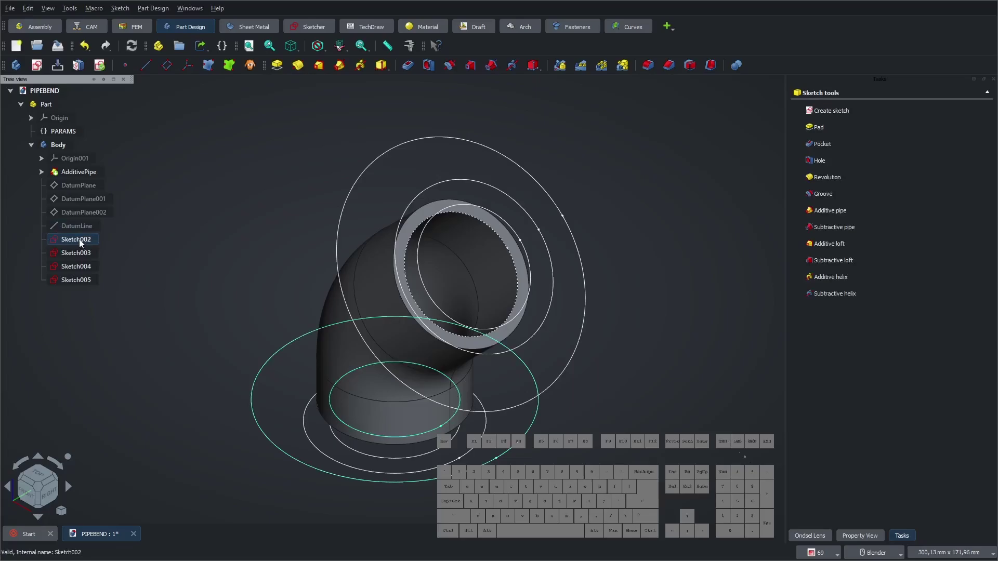
pyautogui.click(828, 133)
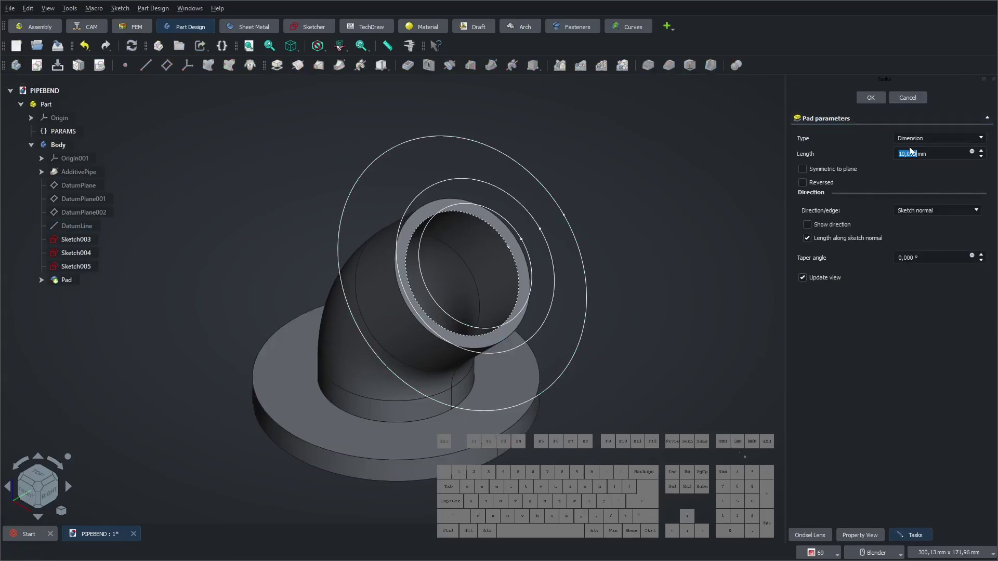
pyautogui.click(809, 187)
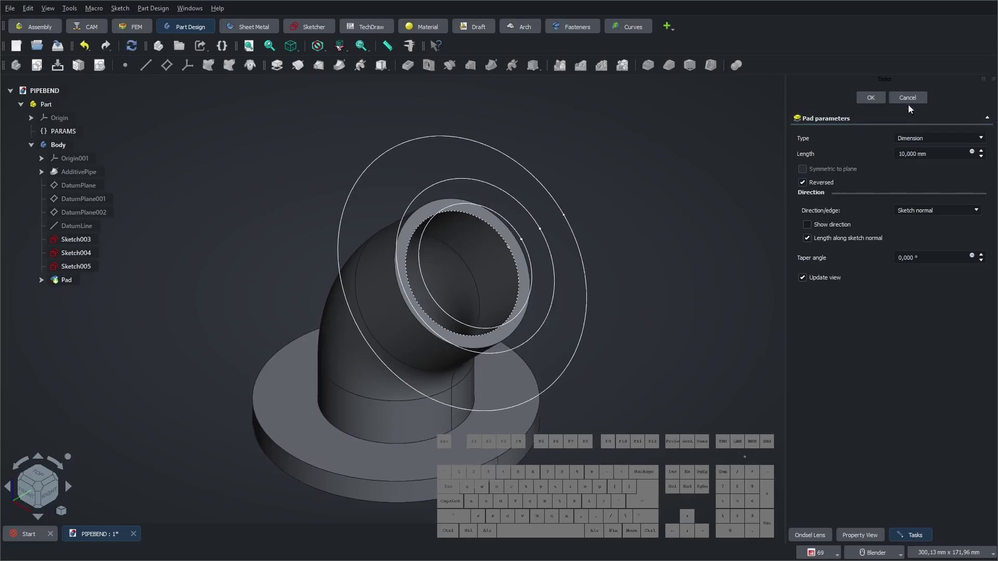
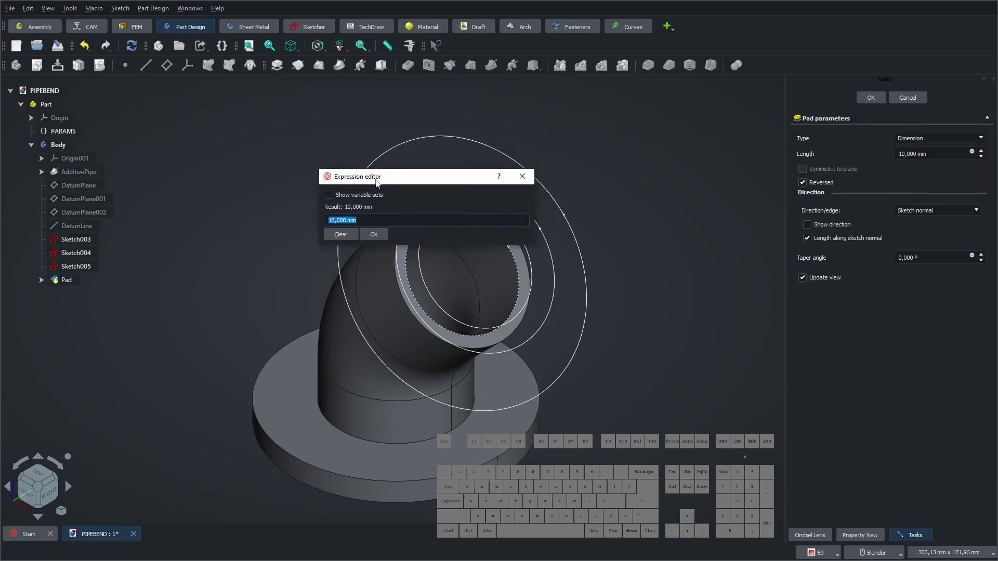
# - Drive the 10 mm pad length from a PARAMS expression and confirm the flange
pyautogui.press('Down')
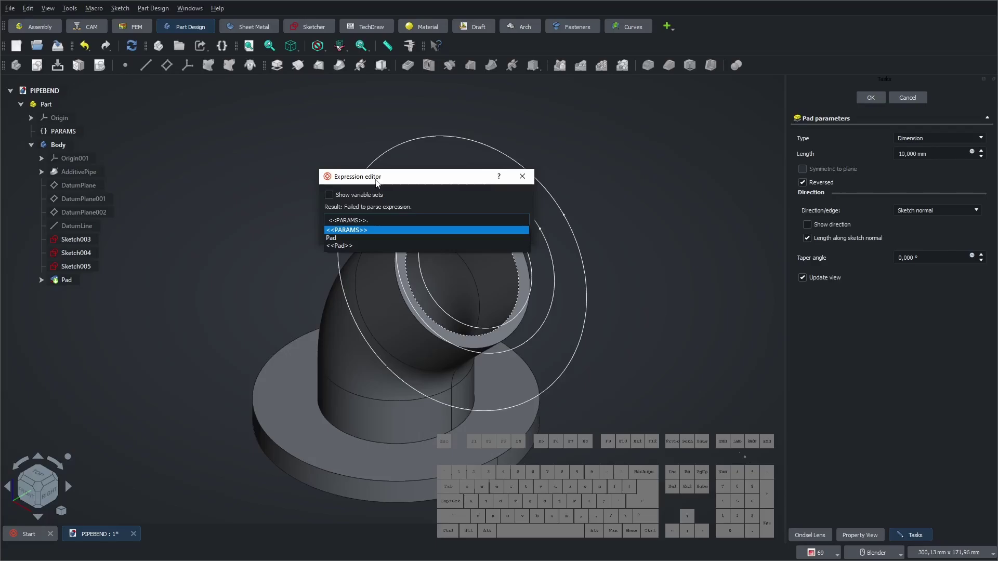
pyautogui.press('Down')
pyautogui.press('Down')
pyautogui.press('Down')
pyautogui.press('Down')
pyautogui.press('Down')
pyautogui.press('Down')
pyautogui.press('Return')
pyautogui.press('Return')
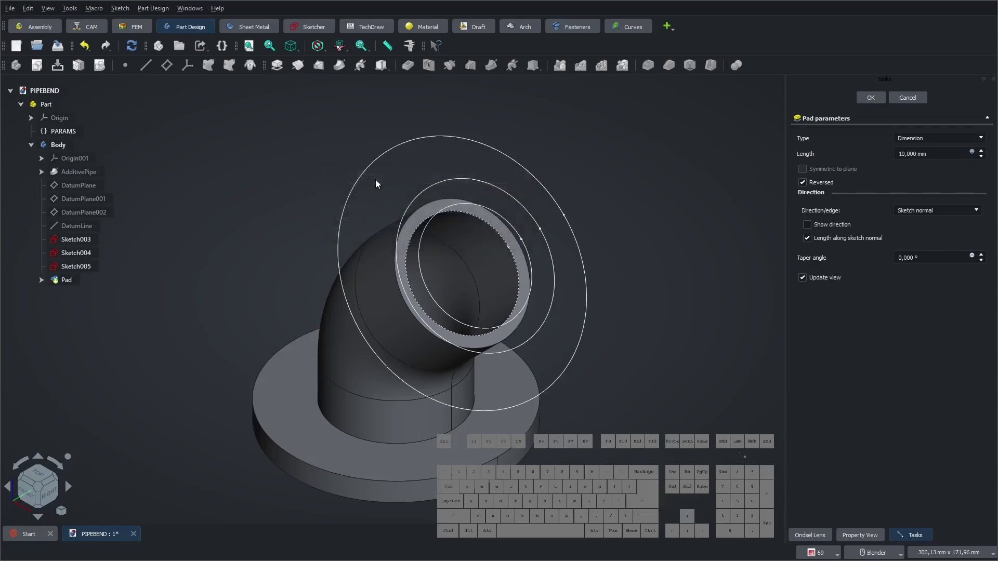
pyautogui.click(875, 99)
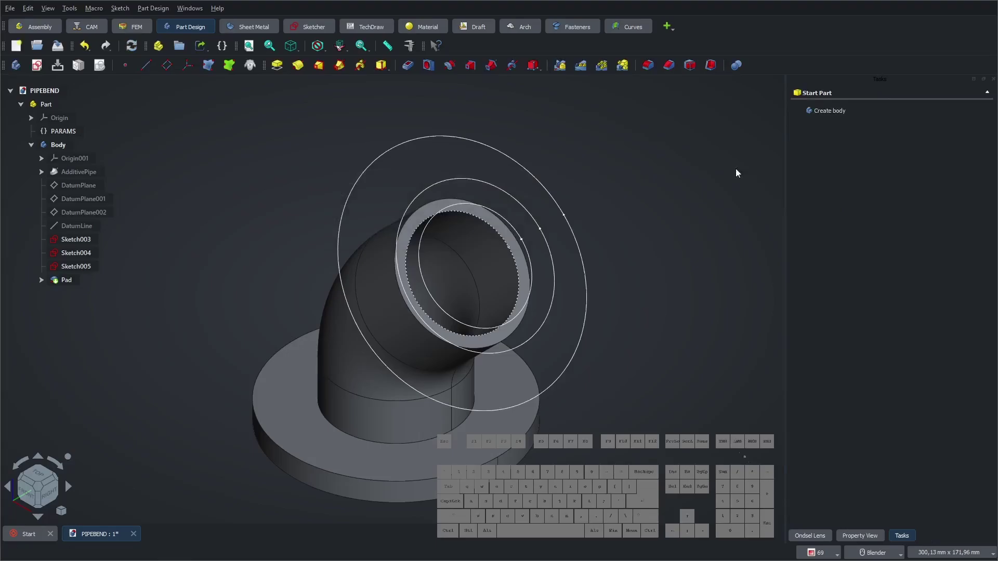
# - Pad Sketch003 into the top flange as Pad001
pyautogui.click(669, 193)
pyautogui.click(68, 244)
pyautogui.click(827, 132)
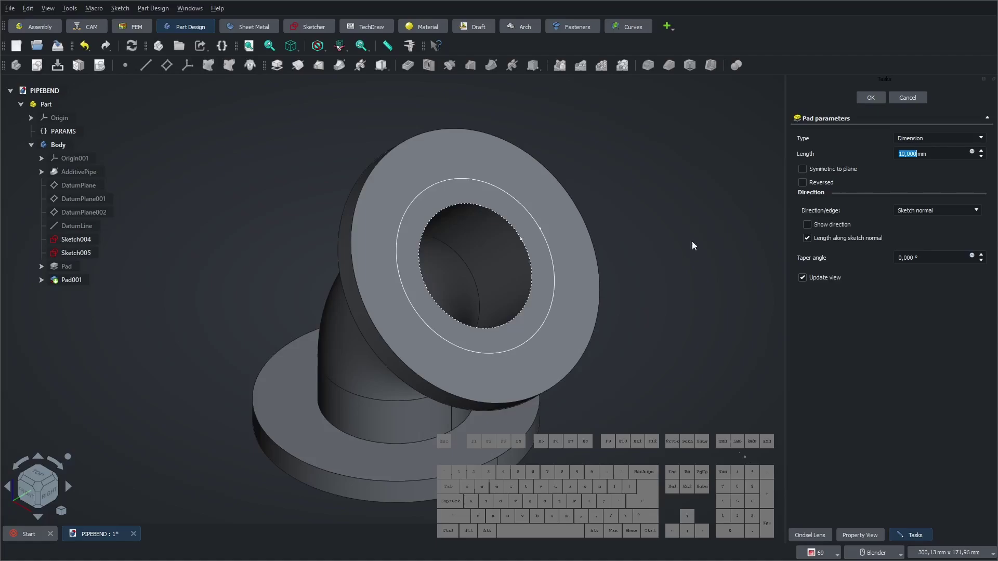
pyautogui.click(808, 185)
pyautogui.click(808, 186)
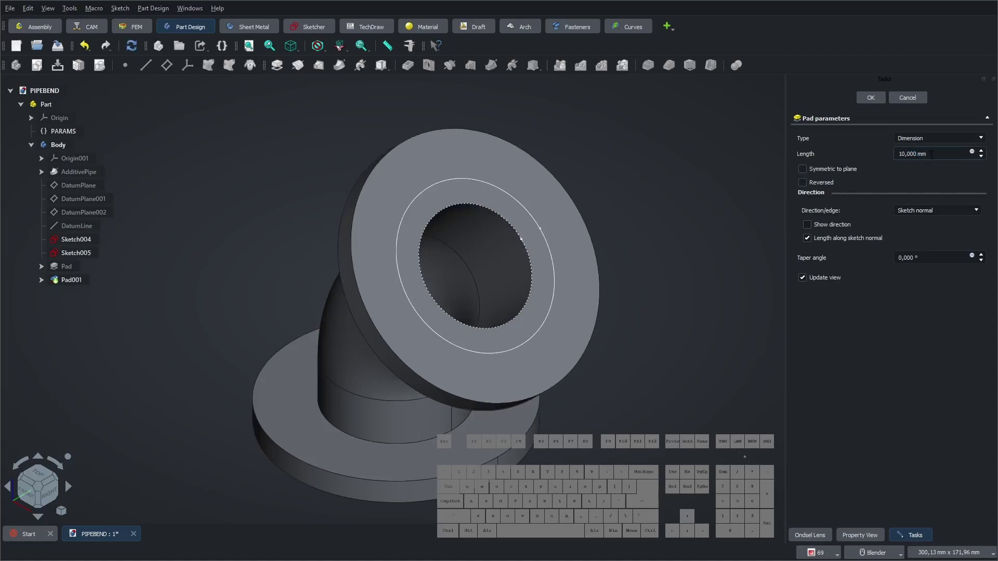
pyautogui.click(975, 154)
pyautogui.click(959, 131)
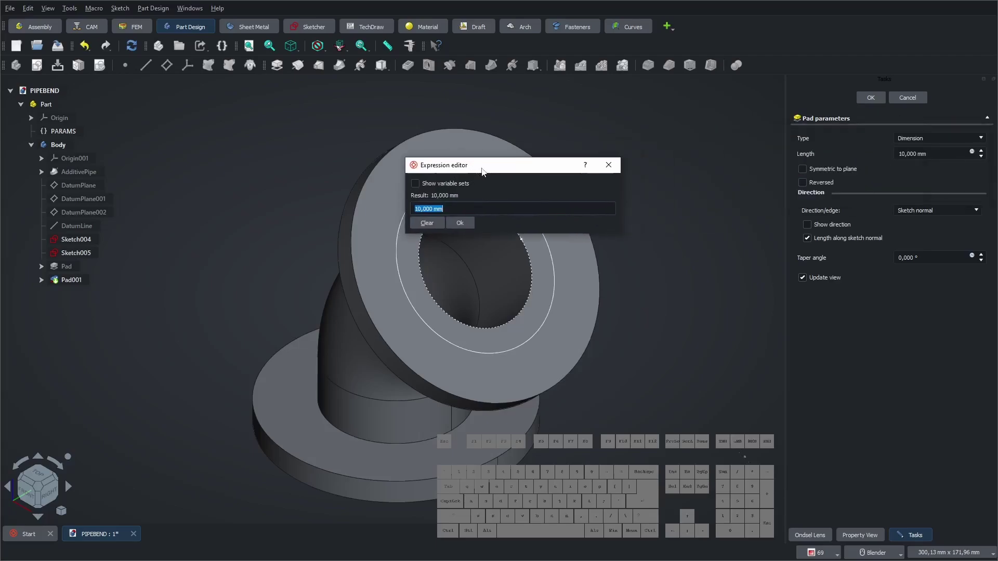
# - Drive the 10 mm flange thickness from a PARAMS expression
pyautogui.press('Down')
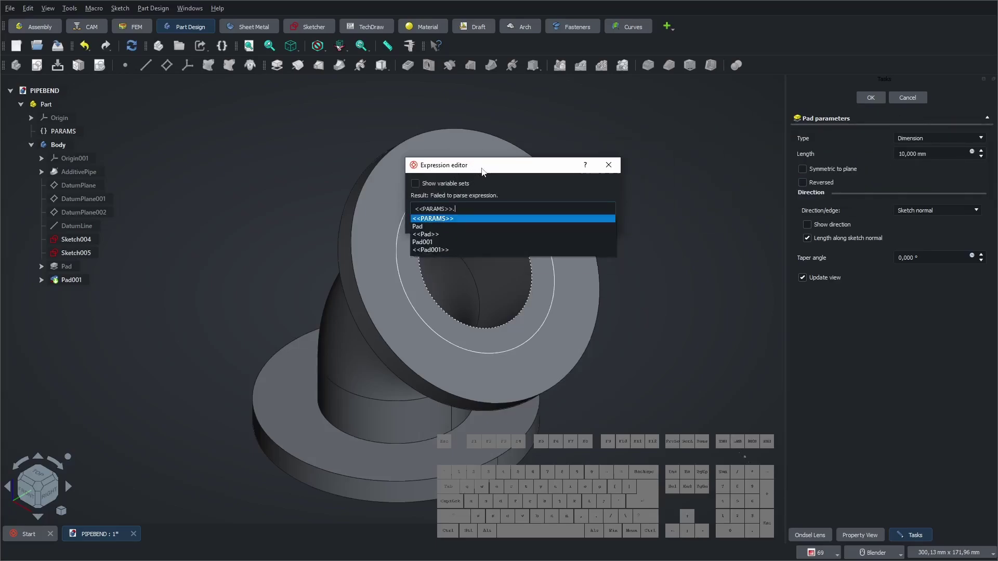
pyautogui.press('Down')
pyautogui.press('Down')
pyautogui.press('Down')
pyautogui.press('Down')
pyautogui.press('Down')
pyautogui.press('Down')
pyautogui.press('Down')
pyautogui.press('Return')
pyautogui.press('Return')
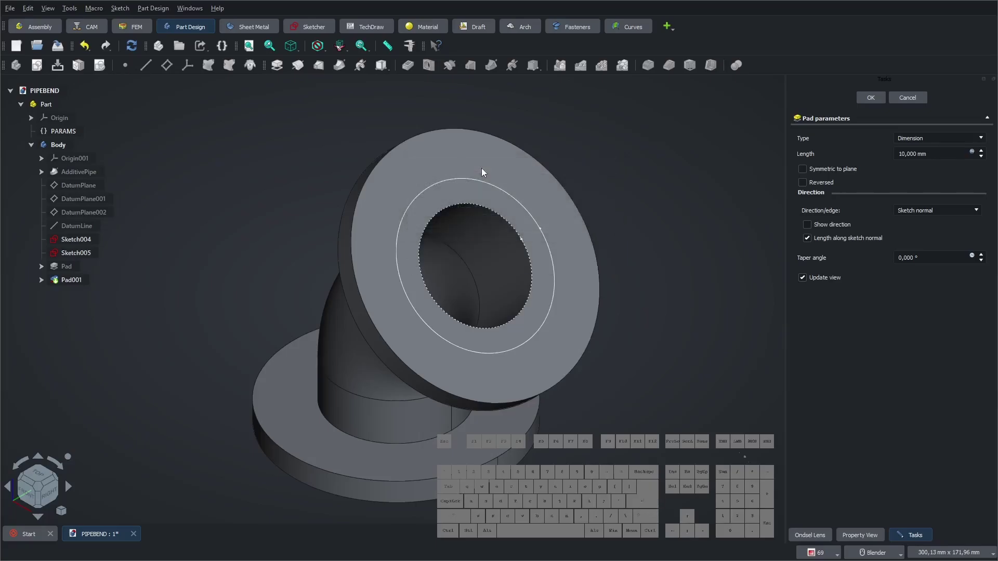
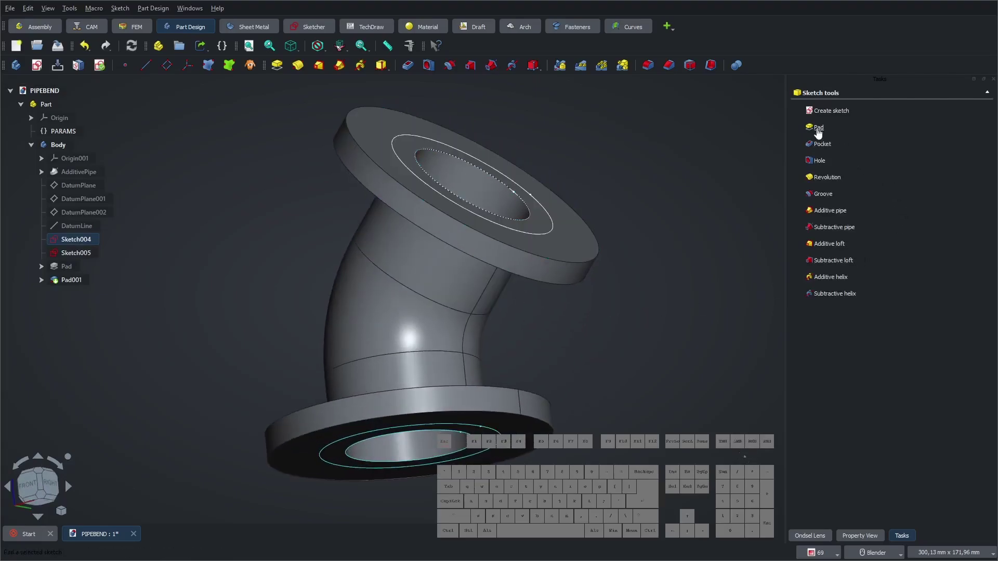
# - Pad Sketch004 into a raised ring (Pad002) on the bottom flange
pyautogui.click(822, 132)
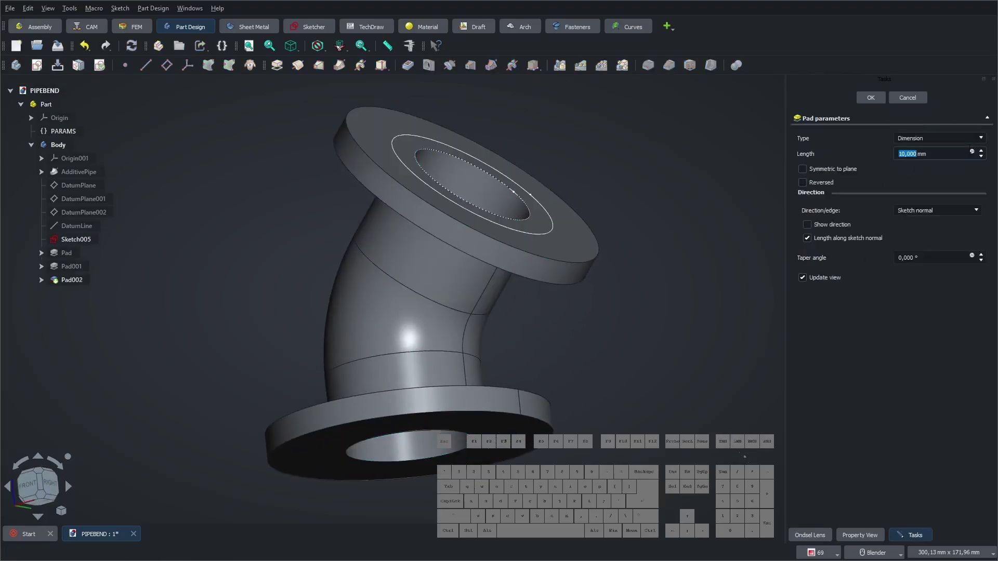
pyautogui.click(975, 155)
pyautogui.click(966, 132)
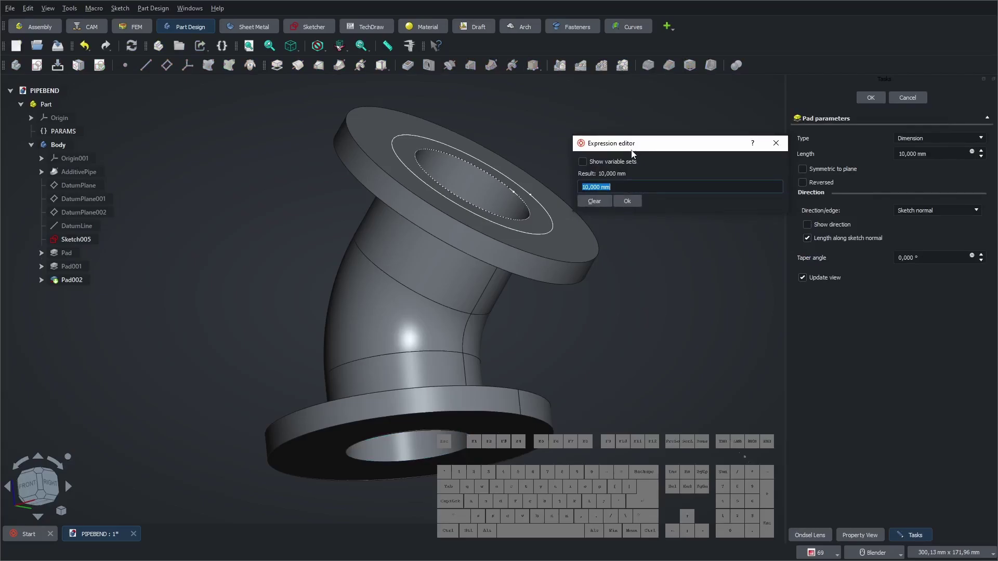
# - Drive the reversed 5 mm ring height from PARAMS.flange_T2 and confirm Pad002
pyautogui.press('Down')
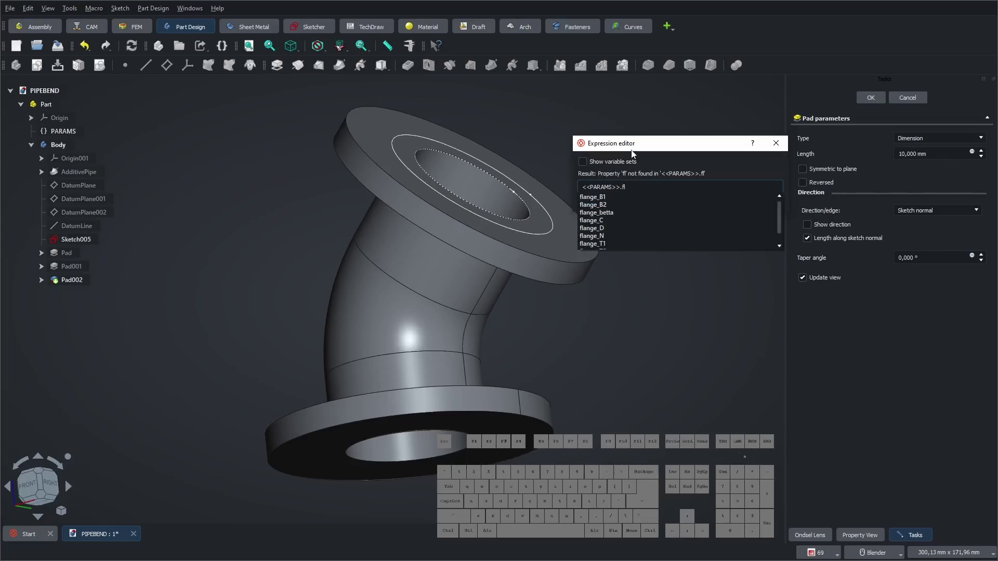
pyautogui.press('Down')
pyautogui.press('Down')
pyautogui.press('Down')
pyautogui.press('Down')
pyautogui.press('Down')
pyautogui.press('Down')
pyautogui.press('Down')
pyautogui.press('Down')
pyautogui.press('Return')
pyautogui.click(628, 205)
pyautogui.click(807, 185)
pyautogui.click(872, 97)
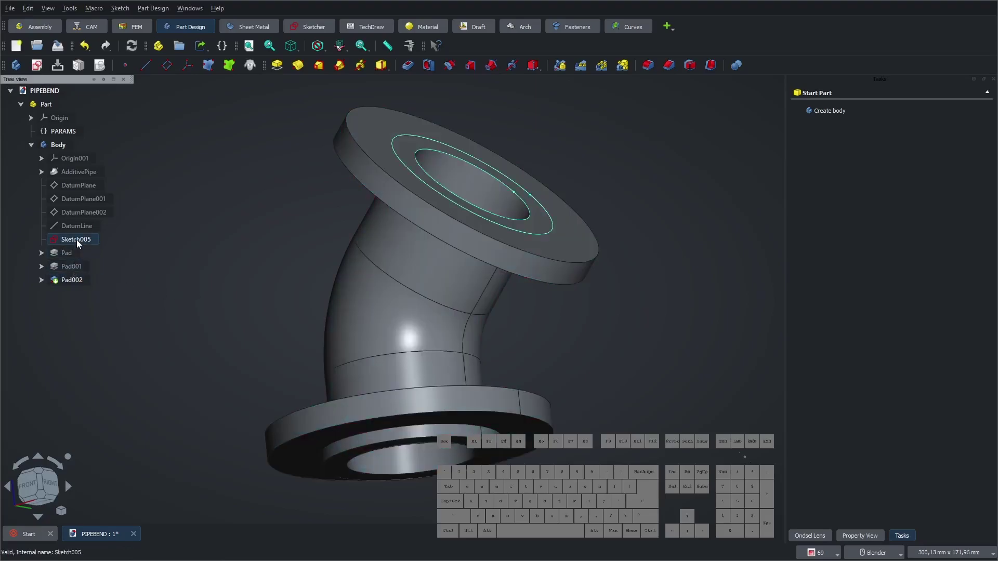
# - Pad Sketch005 into a raised ring (Pad003) on the top flange
pyautogui.click(79, 244)
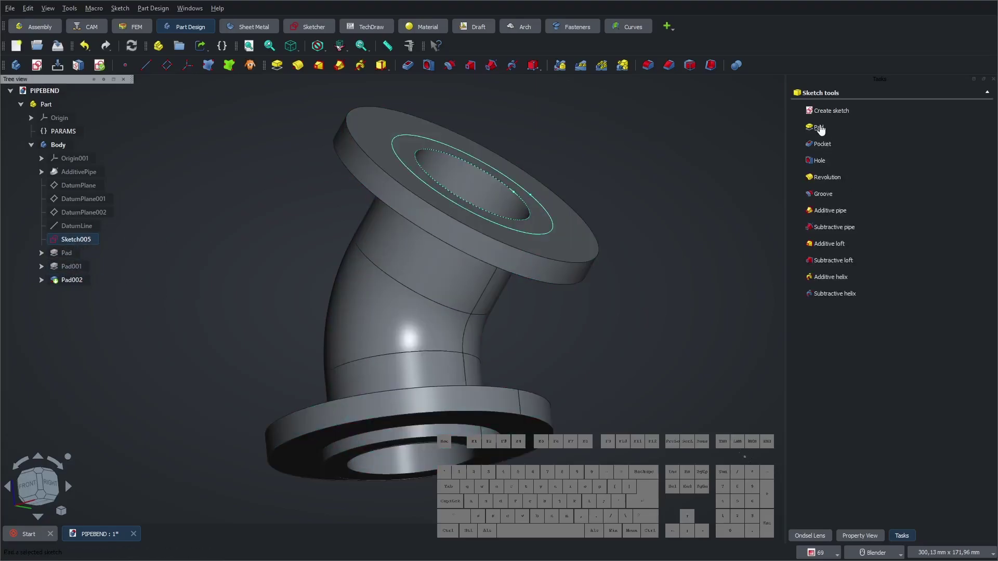
pyautogui.click(823, 131)
pyautogui.click(974, 154)
pyautogui.click(964, 130)
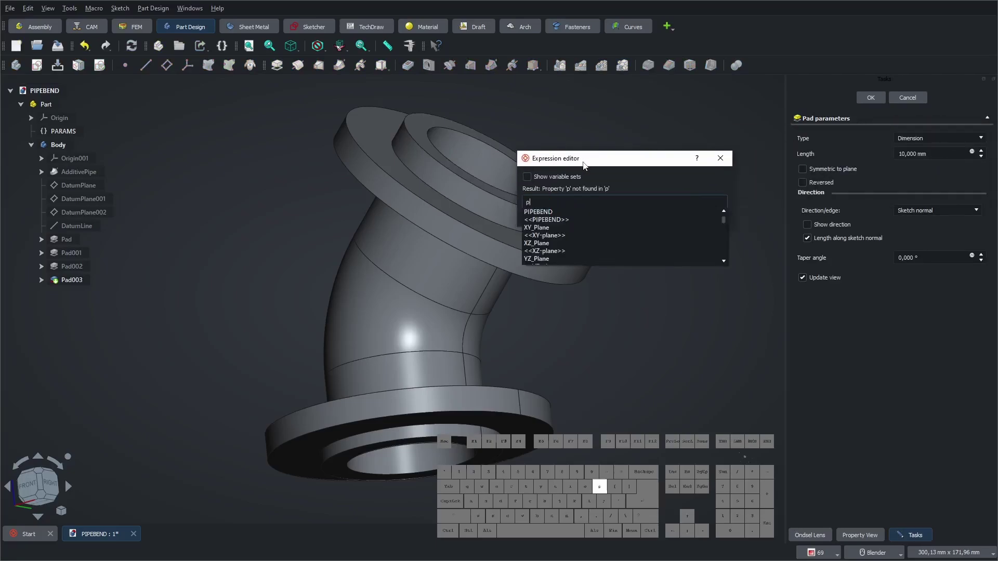
# - Drive the 5 mm ring height from a PARAMS flange expression and confirm Pad003
pyautogui.press('Down')
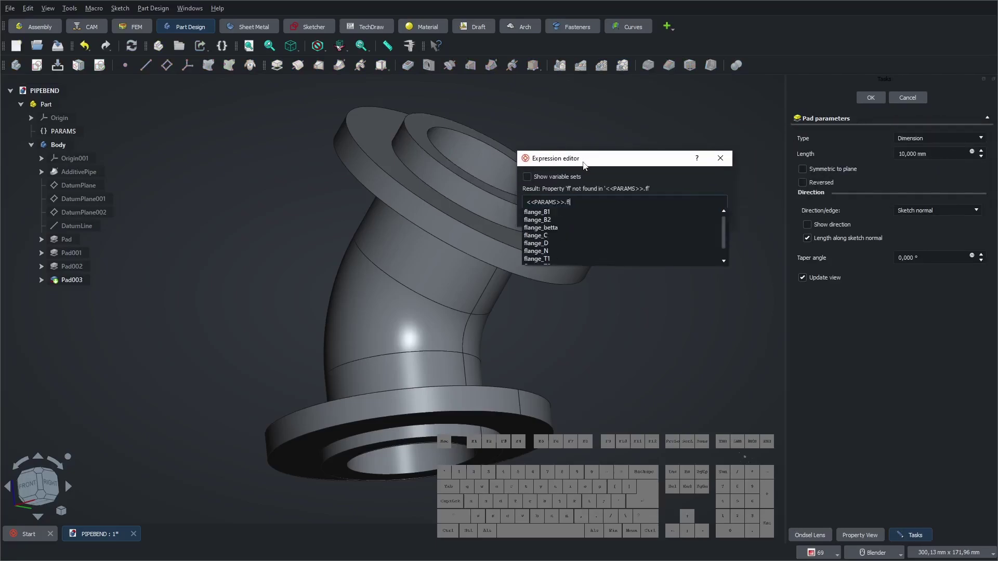
pyautogui.press('Up')
pyautogui.press('Return')
pyautogui.press('Return')
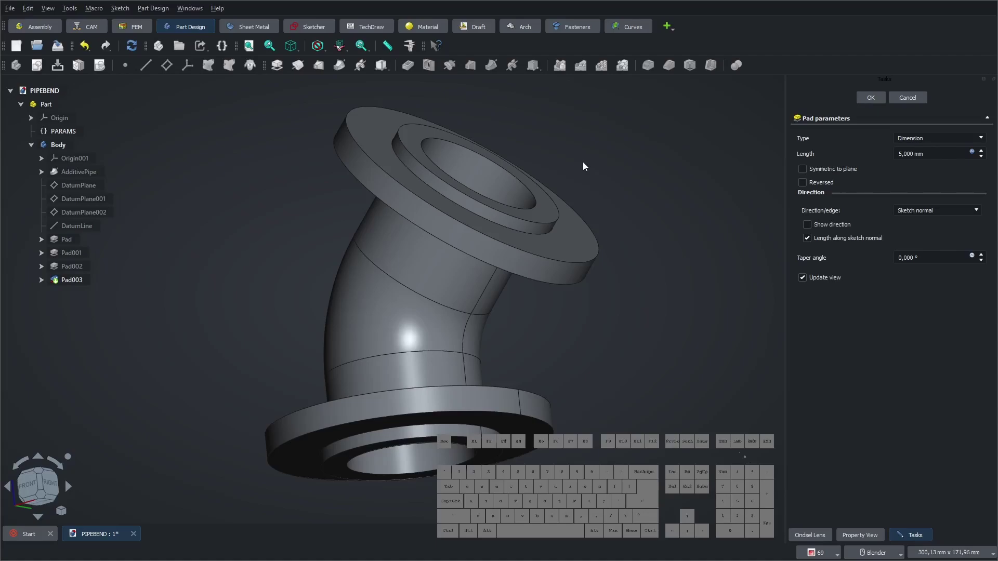
pyautogui.click(874, 97)
pyautogui.click(635, 204)
pyautogui.click(42, 474)
pyautogui.click(206, 322)
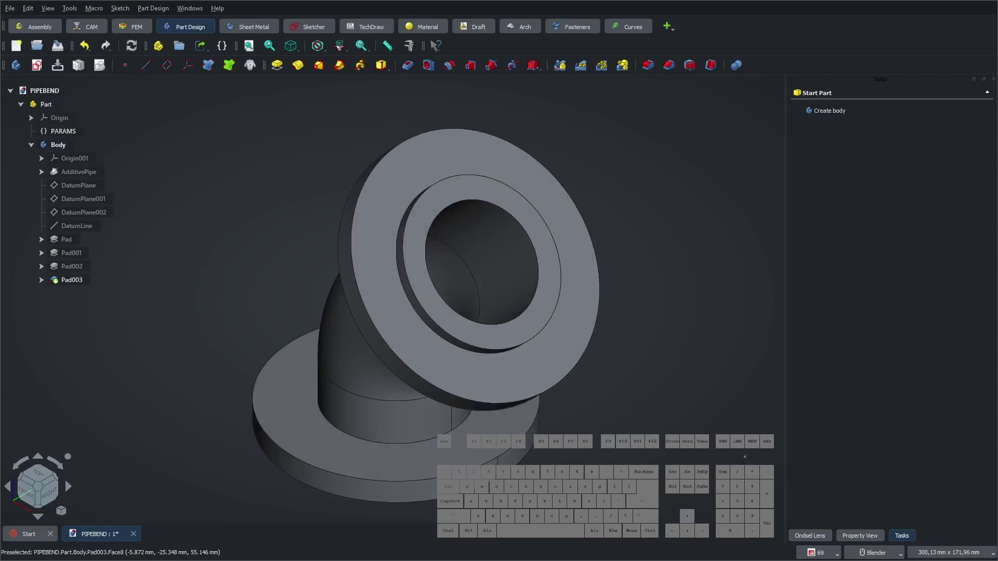
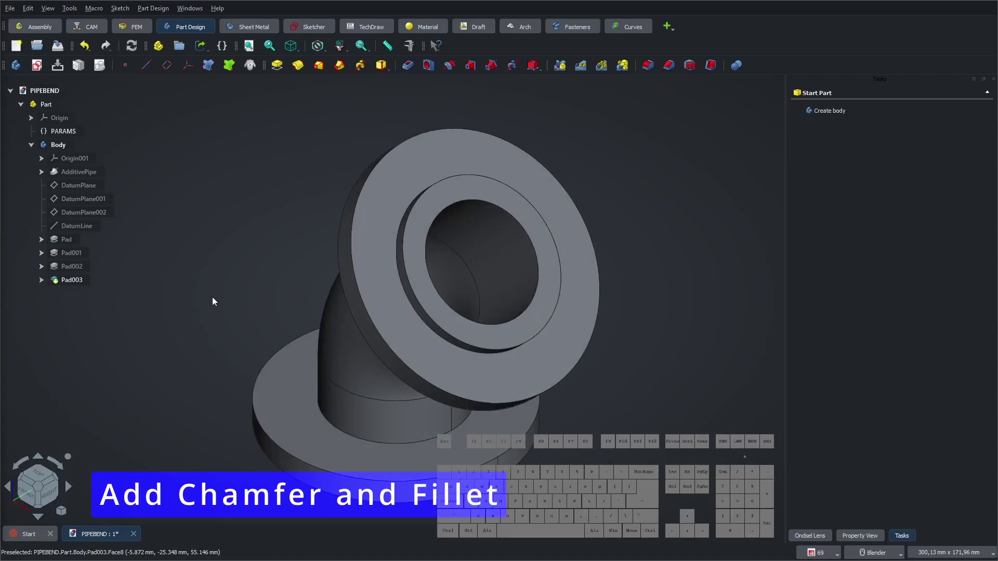
# - Start a chamfer on the two flange bore edges
pyautogui.click(672, 70)
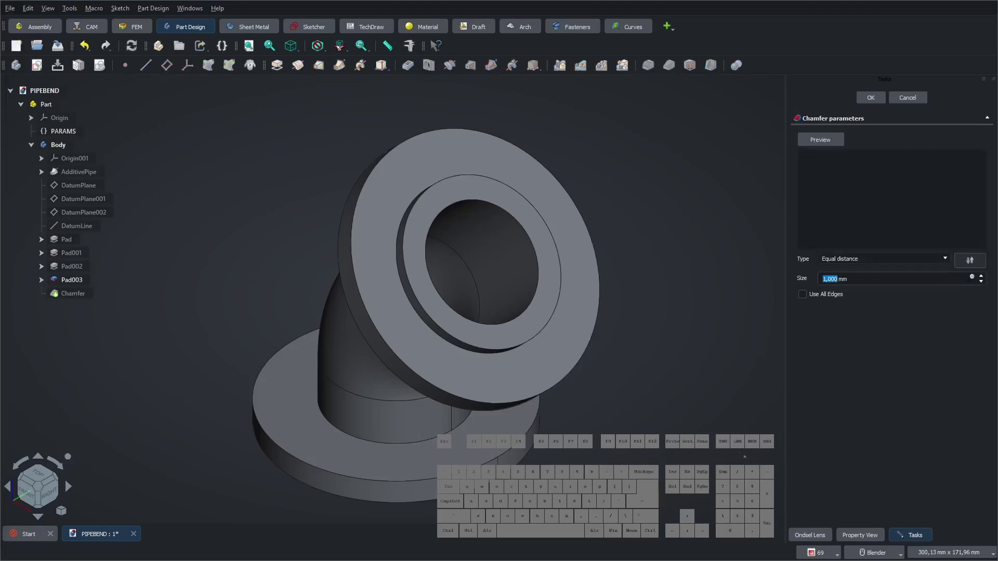
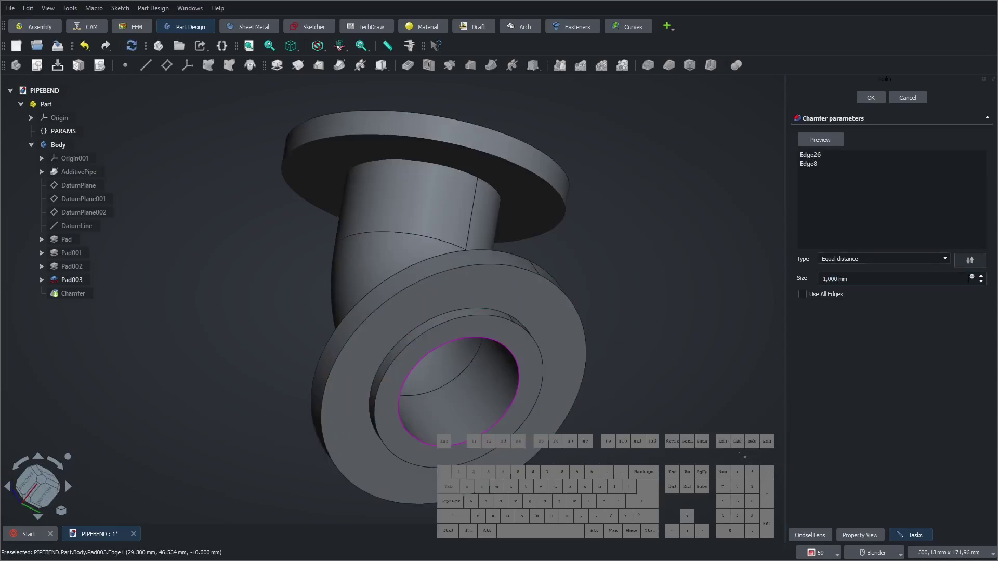
pyautogui.click(975, 282)
pyautogui.click(947, 257)
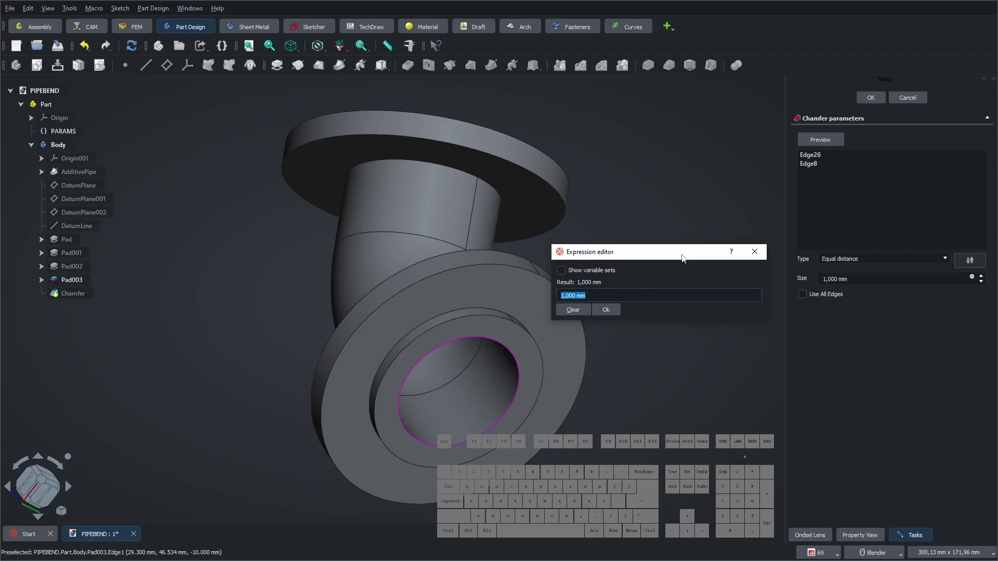
# - Drive the 2 mm chamfer size from PARAMS.flange_C and confirm the Chamfer
pyautogui.press('m')
pyautogui.press('Down')
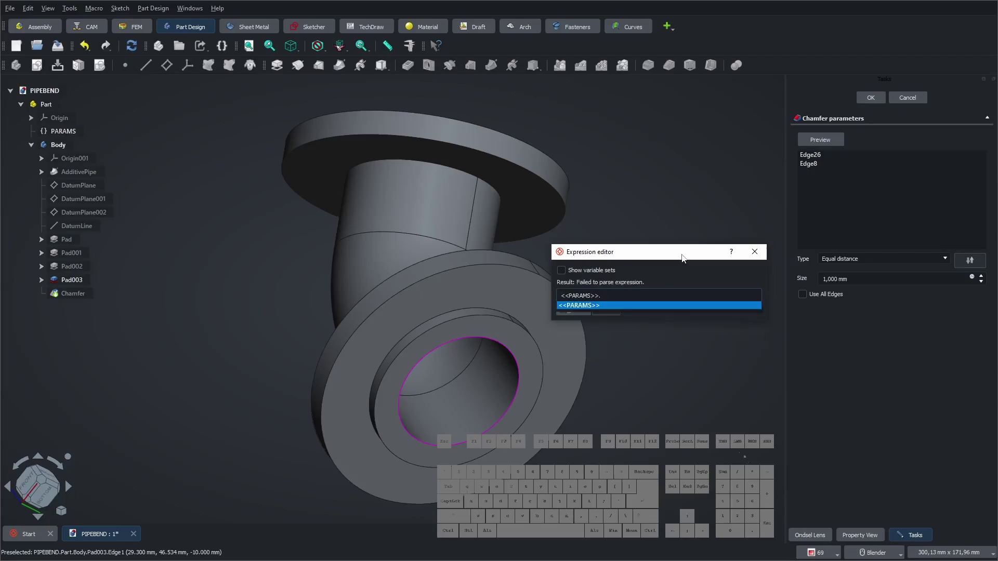
pyautogui.press('Down')
pyautogui.press('Down')
pyautogui.press('Down')
pyautogui.press('Down')
pyautogui.press('Return')
pyautogui.click(616, 315)
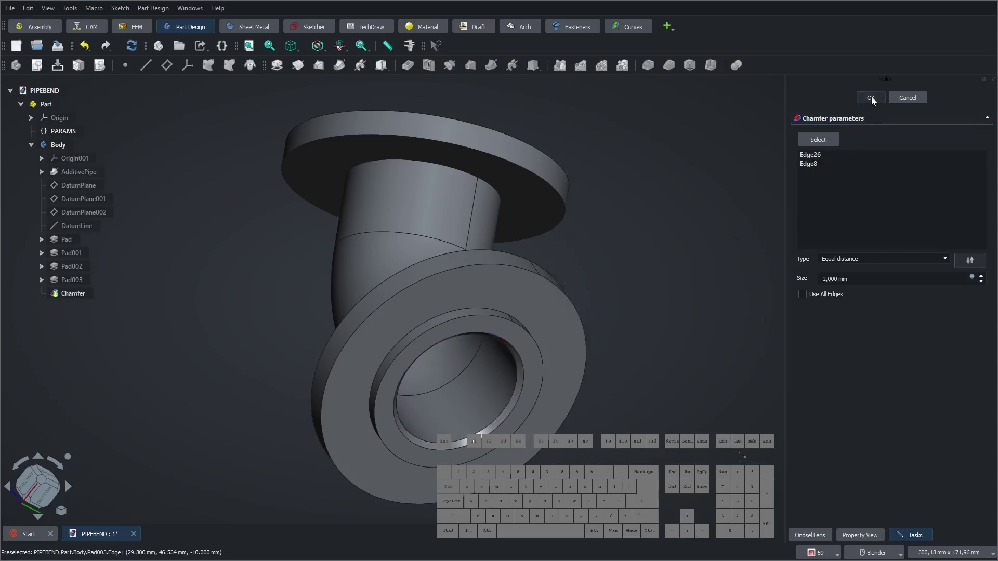
pyautogui.click(875, 100)
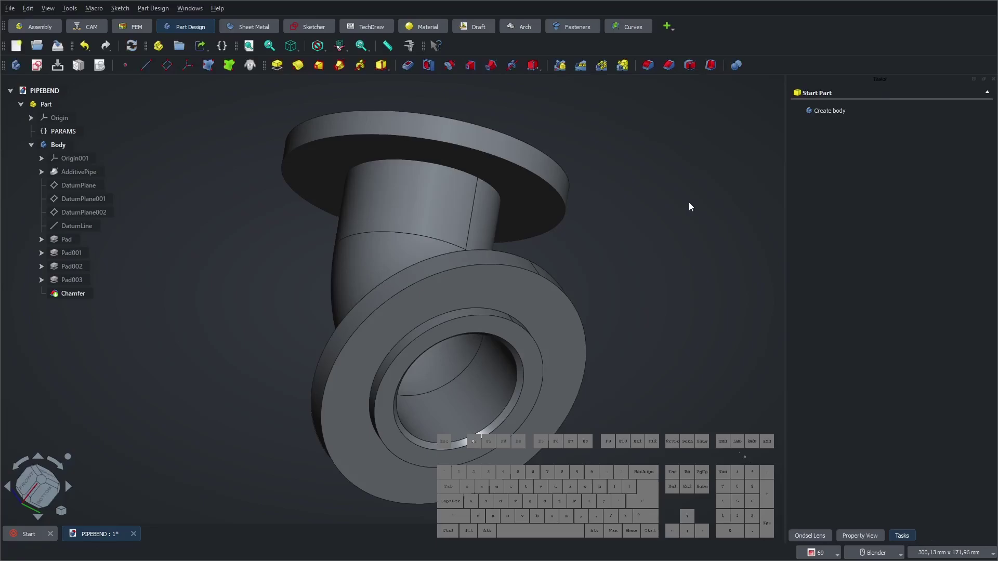
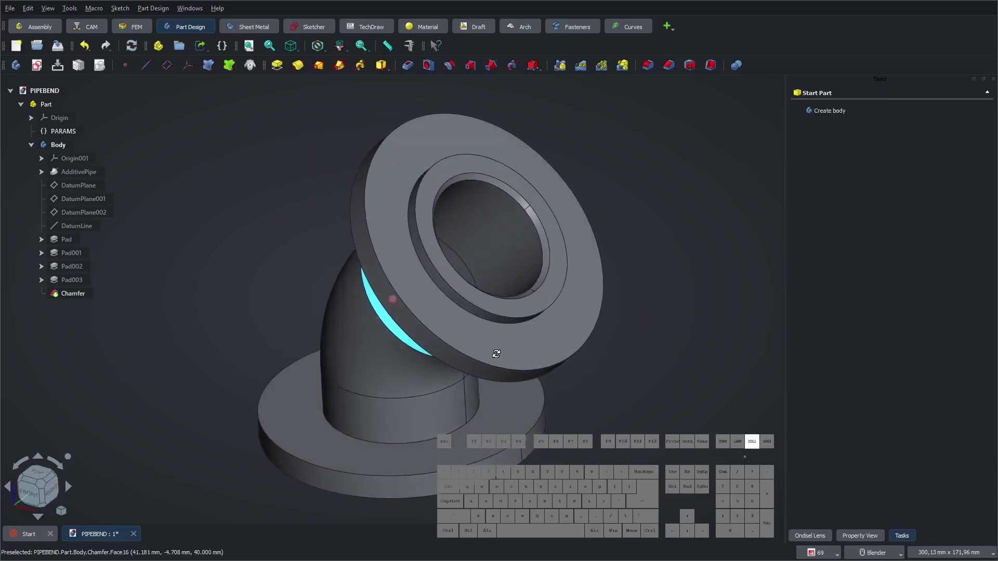
# - Inspect the chamfered elbow and start a new Fillet on the body
pyautogui.click(261, 298)
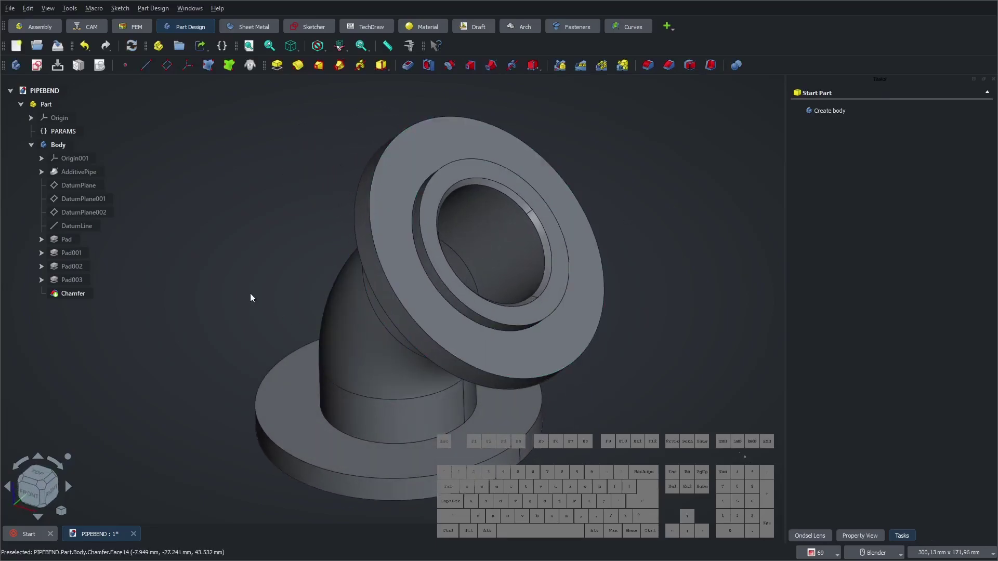
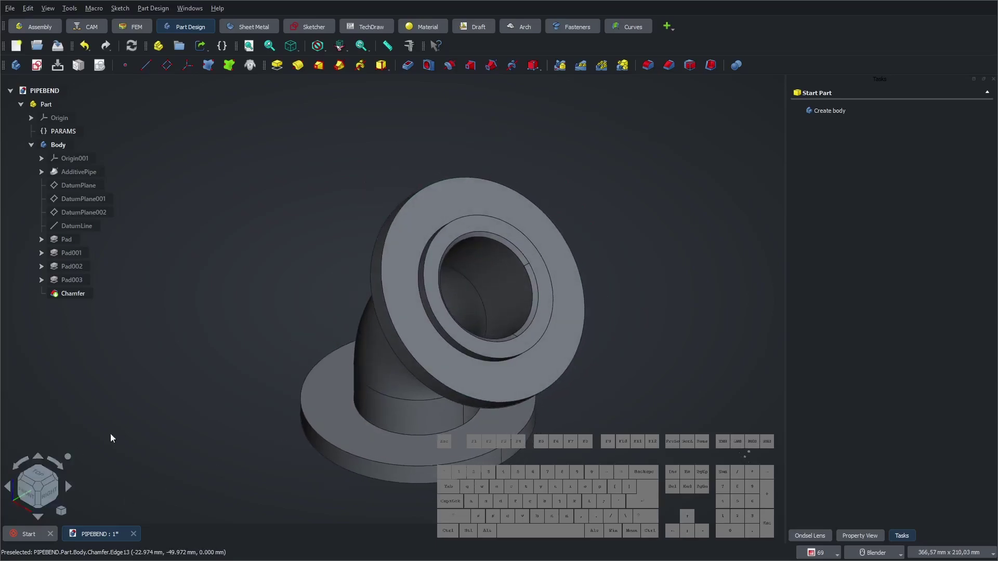
pyautogui.click(237, 365)
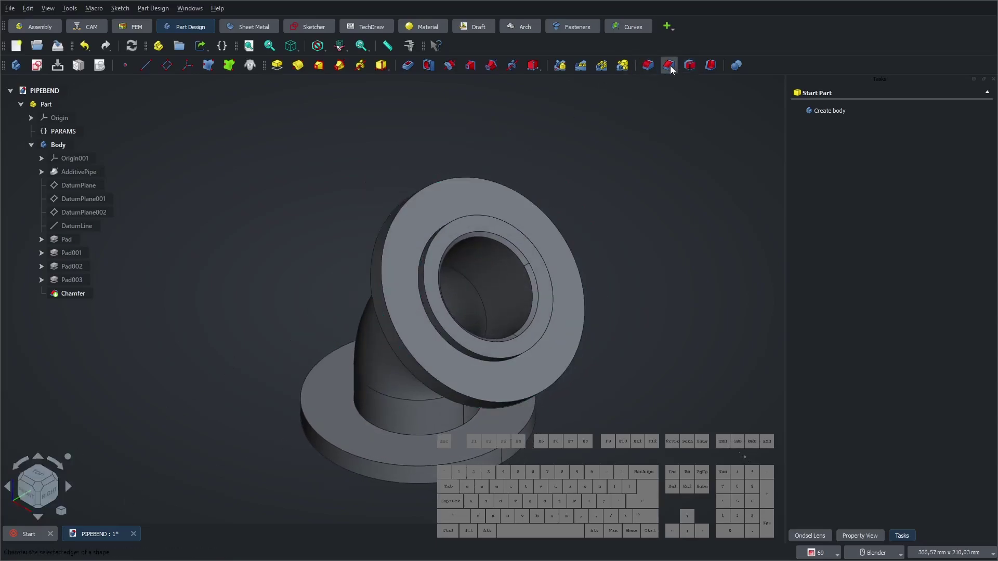
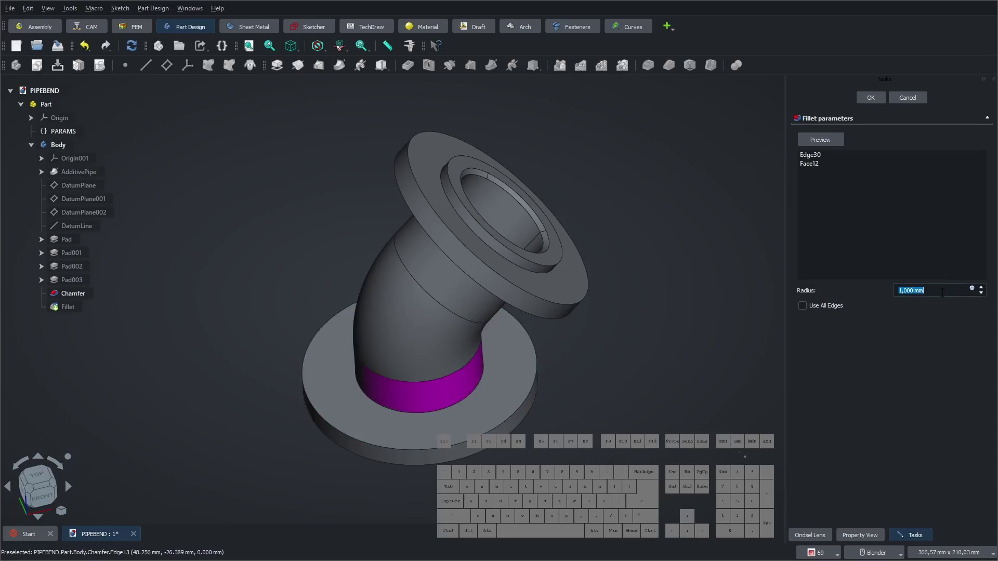
# - Confirm a 1 mm Fillet on the pipe-to-flange joints
pyautogui.press('KP_2')
pyautogui.press('KP_Enter')
pyautogui.click(677, 352)
# - Start Chamfer001 on three flange rim edges at 1 mm
pyautogui.click(672, 69)
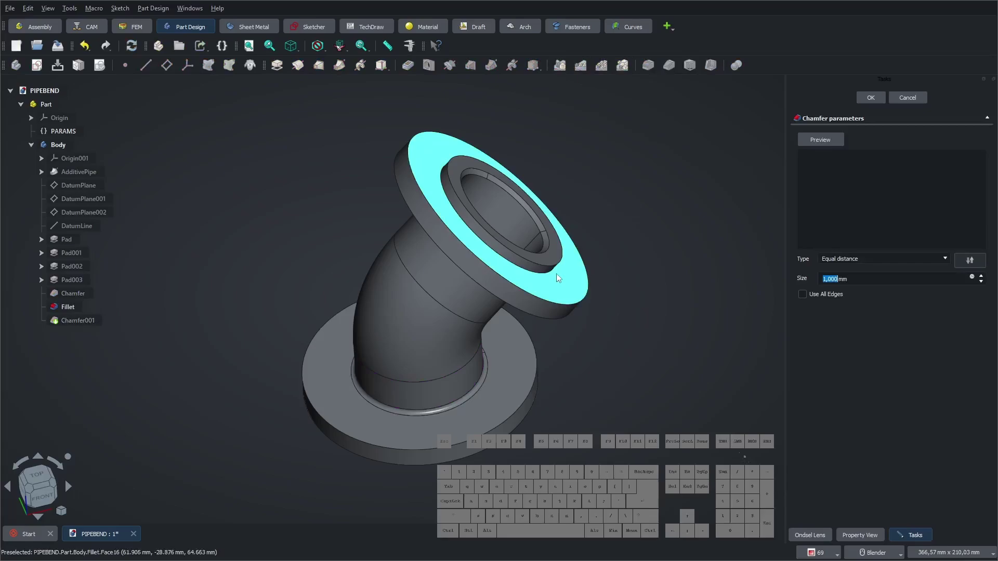
pyautogui.click(561, 272)
pyautogui.click(561, 306)
pyautogui.click(544, 323)
pyautogui.middleClick(537, 336)
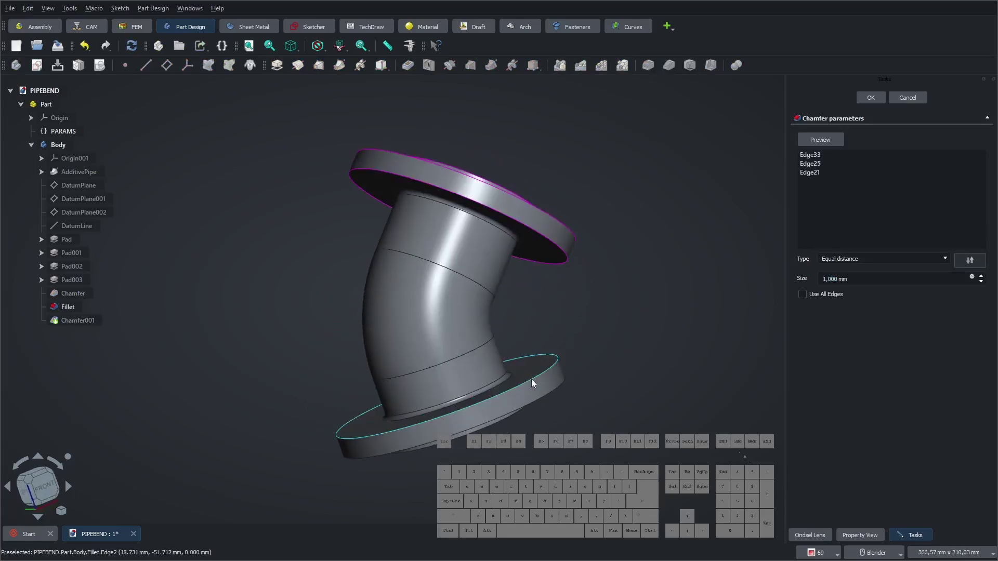
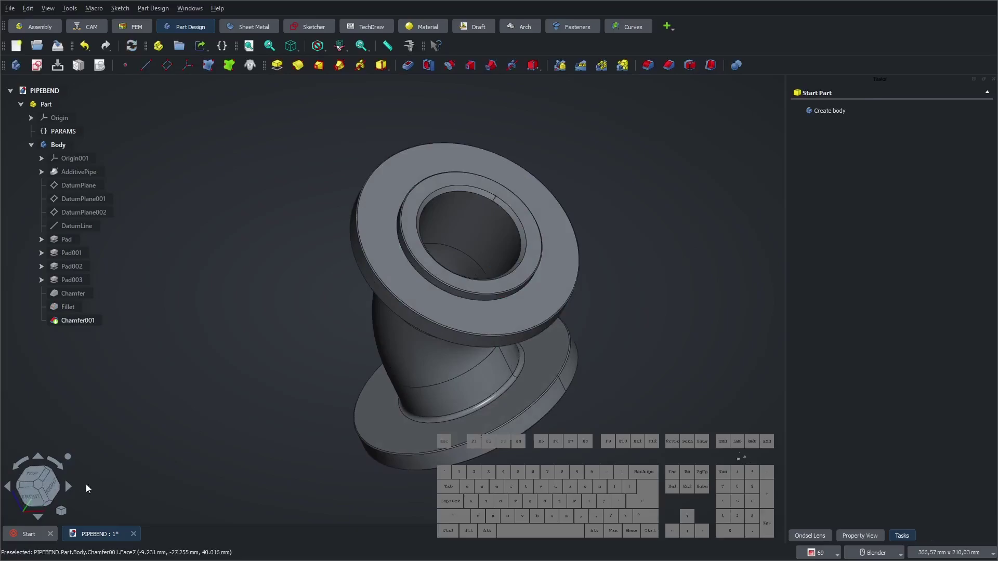
# - Finish Chamfer001 on the six rim edges, reset the view and save PIPEBEND
pyautogui.click(44, 503)
pyautogui.click(54, 478)
pyautogui.click(253, 324)
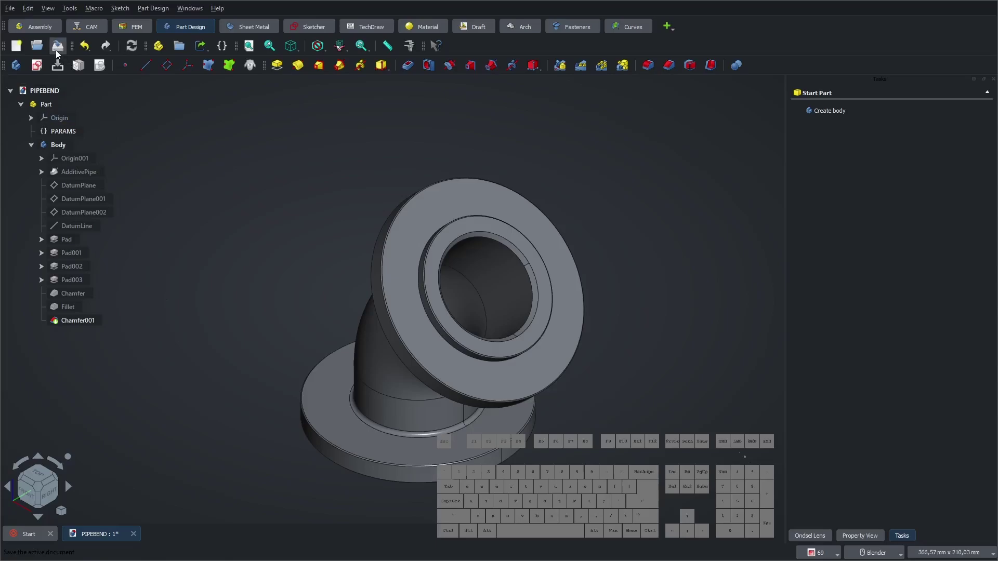
pyautogui.click(58, 52)
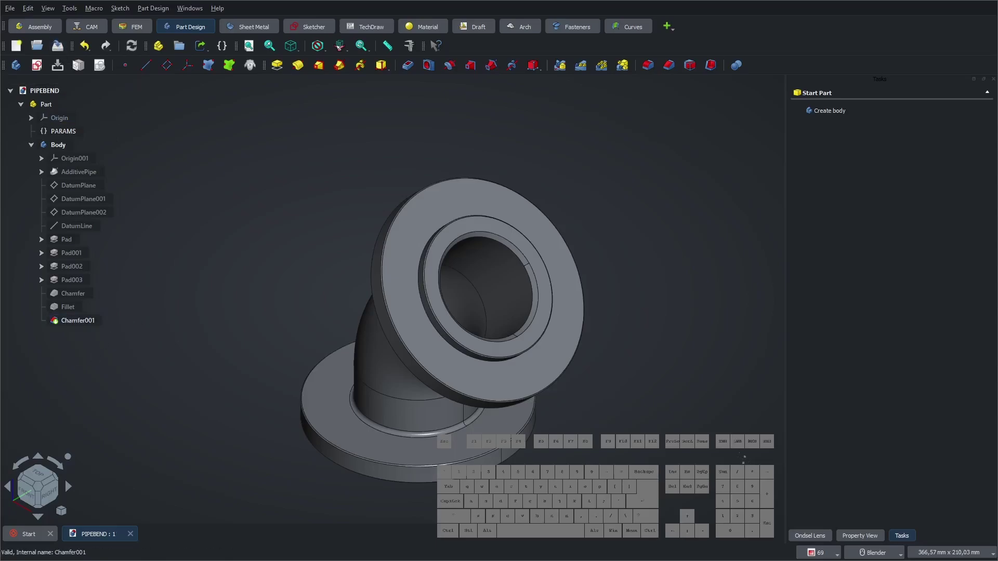
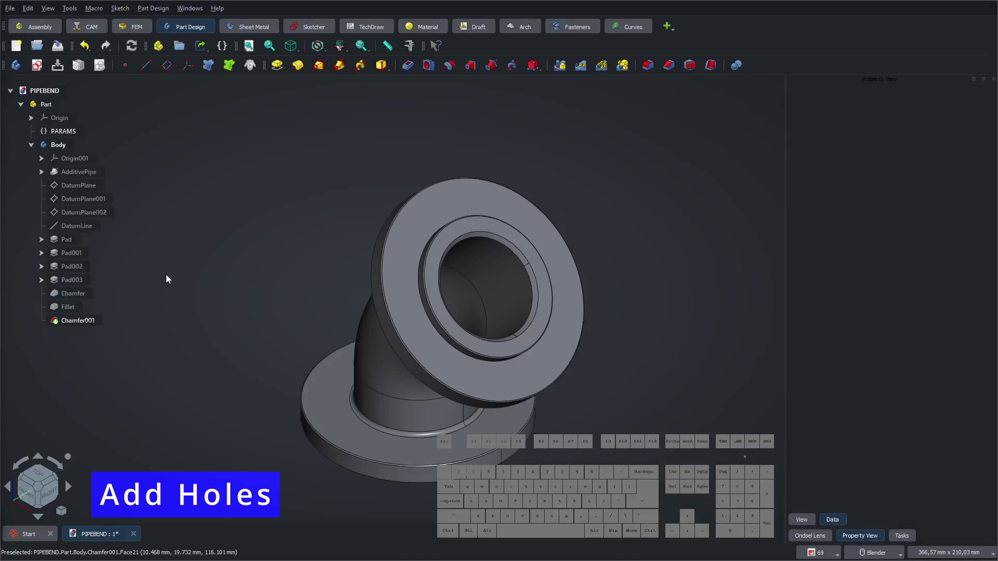
# - Create empty Sketch006 in the Body on the XY base plane for the bolt holes
pyautogui.click(63, 149)
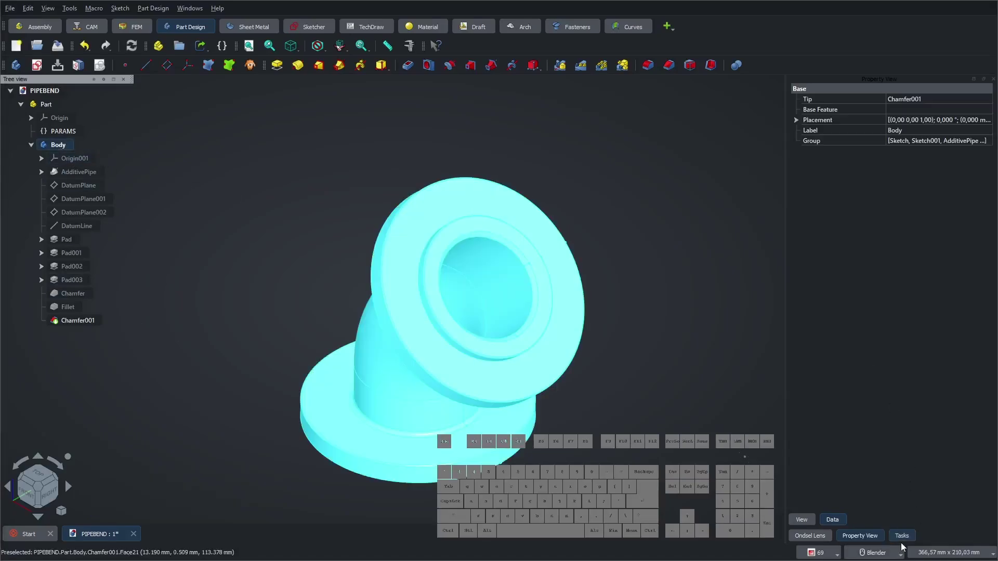
pyautogui.click(905, 536)
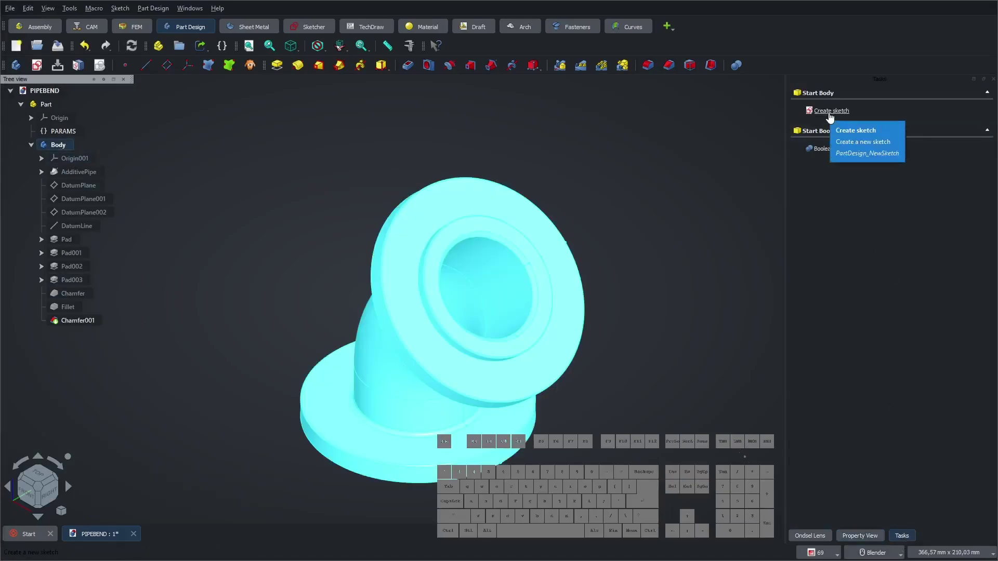
pyautogui.click(834, 117)
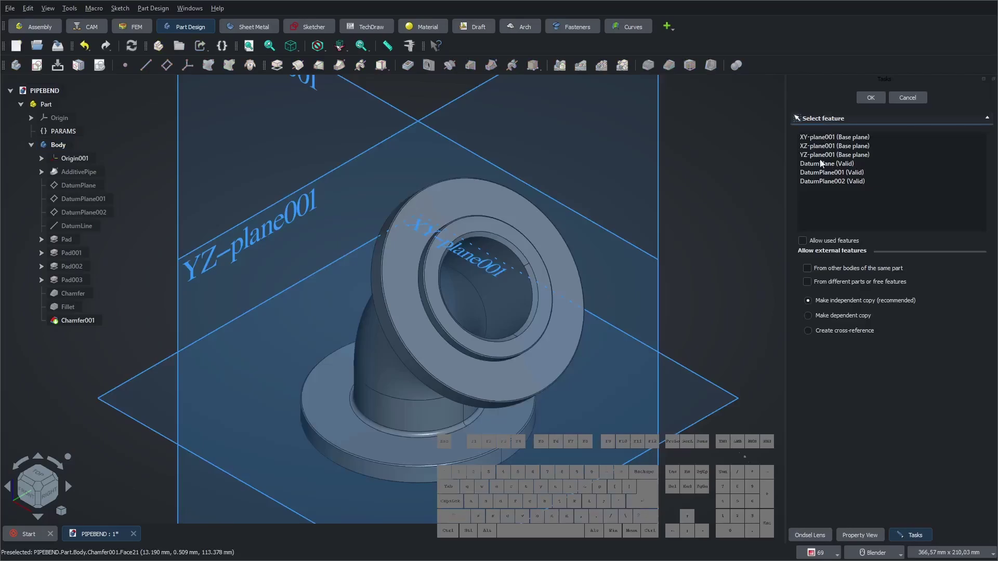
pyautogui.click(724, 416)
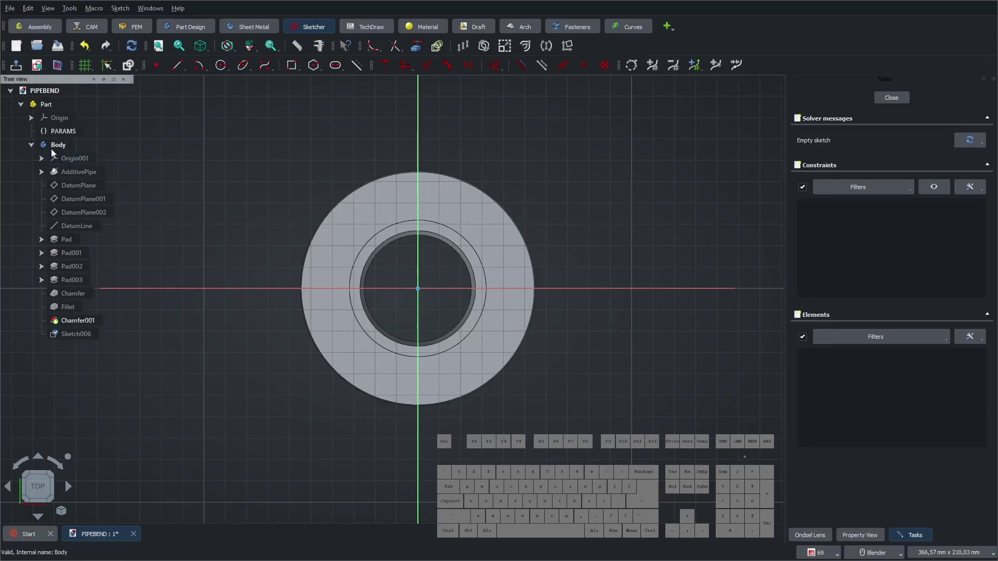
# - Hide the body and set the bolt-circle distance to PARAMS.pipe_D/2 + PARAMS.flange_B2 (35 mm)
pyautogui.click(53, 150)
pyautogui.press('space')
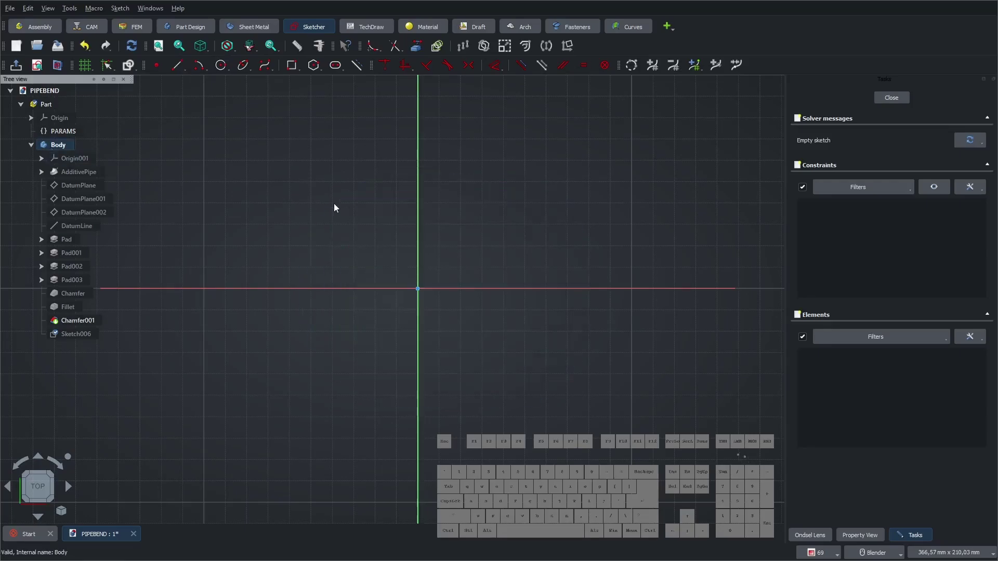
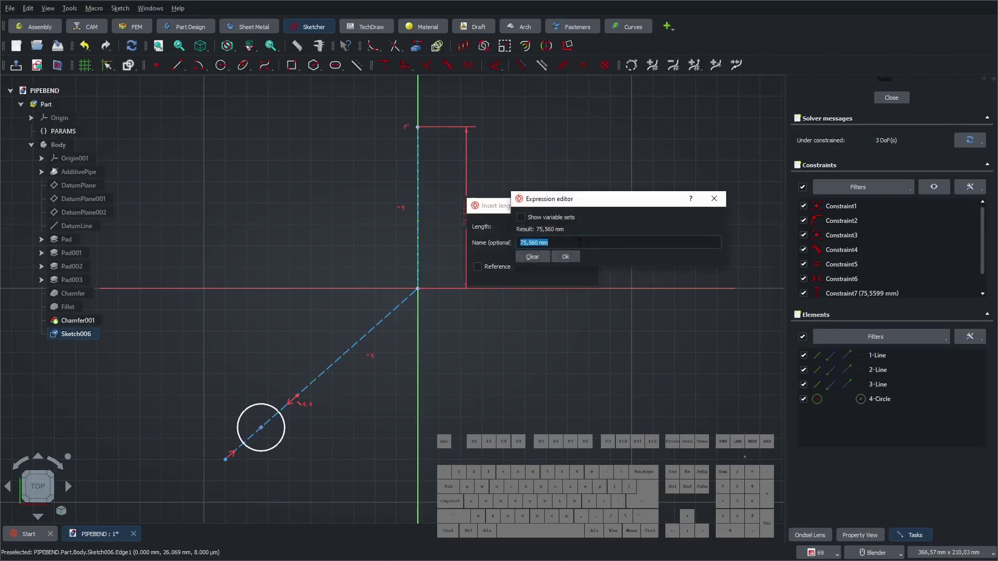
pyautogui.press('Down')
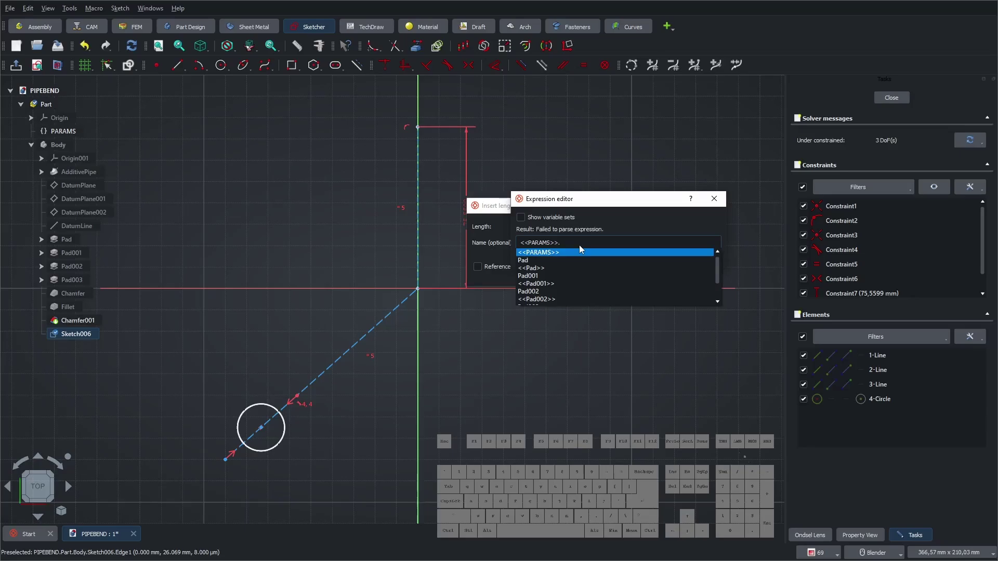
pyautogui.press('Down')
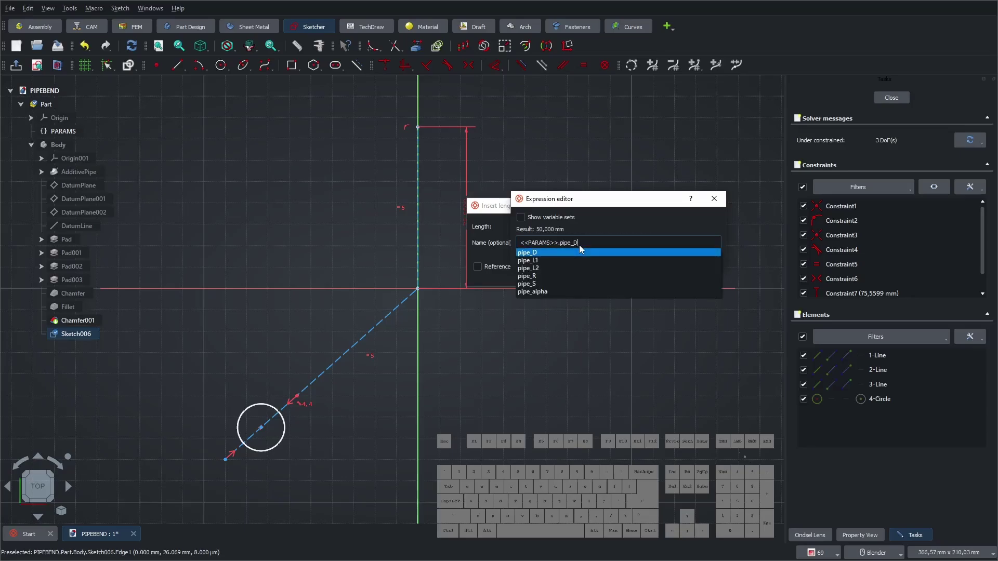
pyautogui.press('KP_Divide')
pyautogui.press('KP_2')
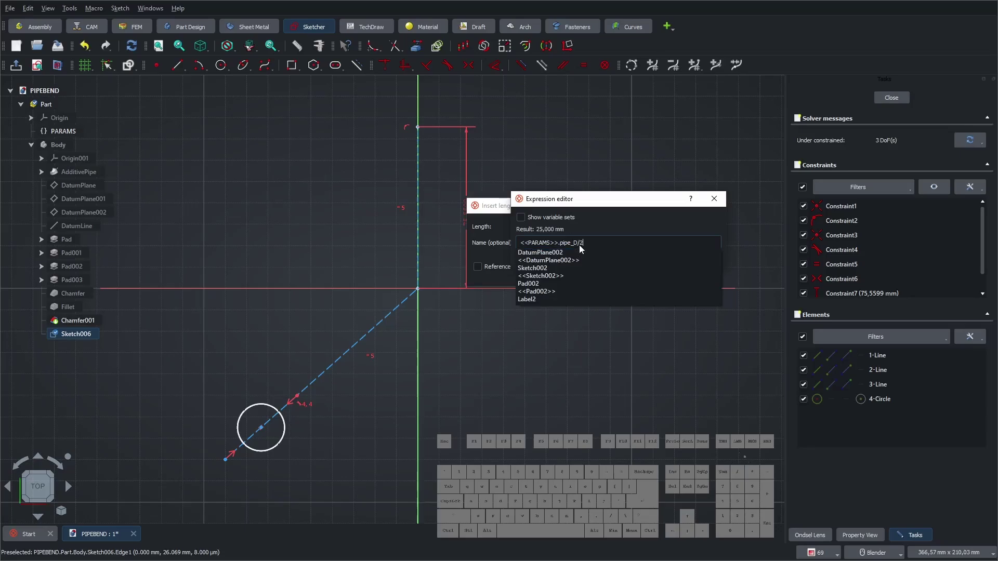
pyautogui.press('space')
pyautogui.press('KP_Add')
pyautogui.press('space')
pyautogui.press('Down')
pyautogui.press('Down')
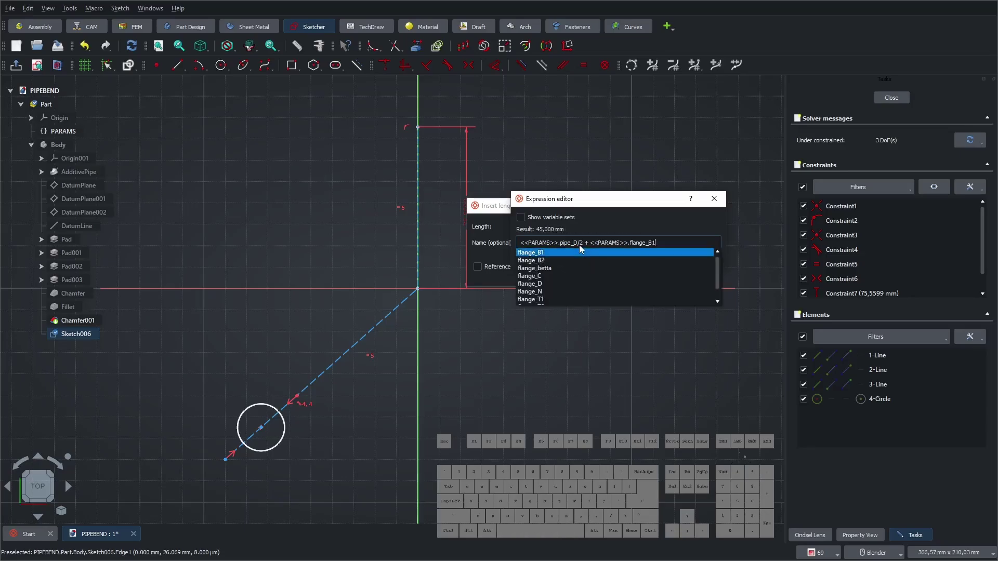
pyautogui.press('Down')
pyautogui.press('Return')
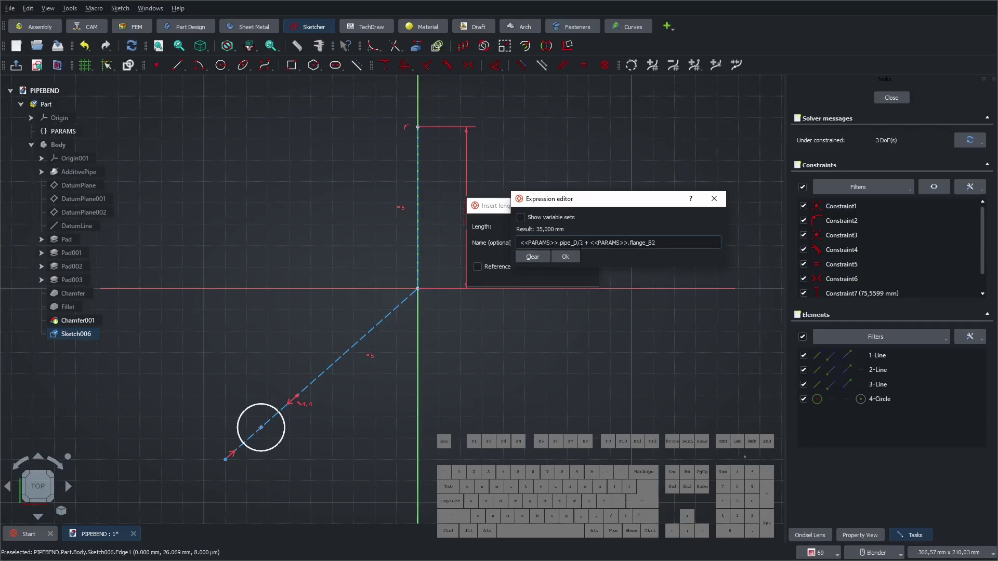
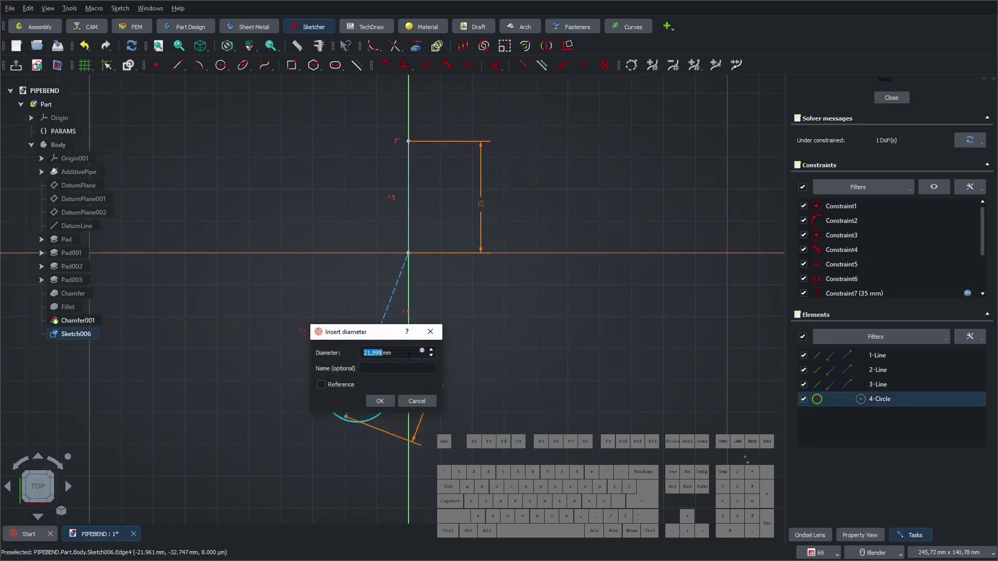
# - Bind the bolt-hole angle constraint to PARAMS.flange_betta + 90° (105°)
pyautogui.click(424, 356)
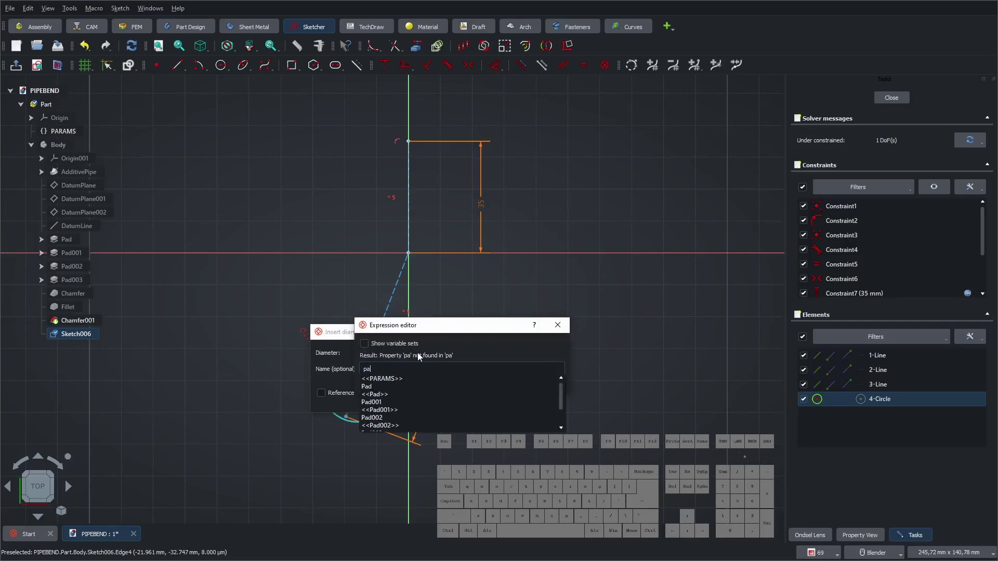
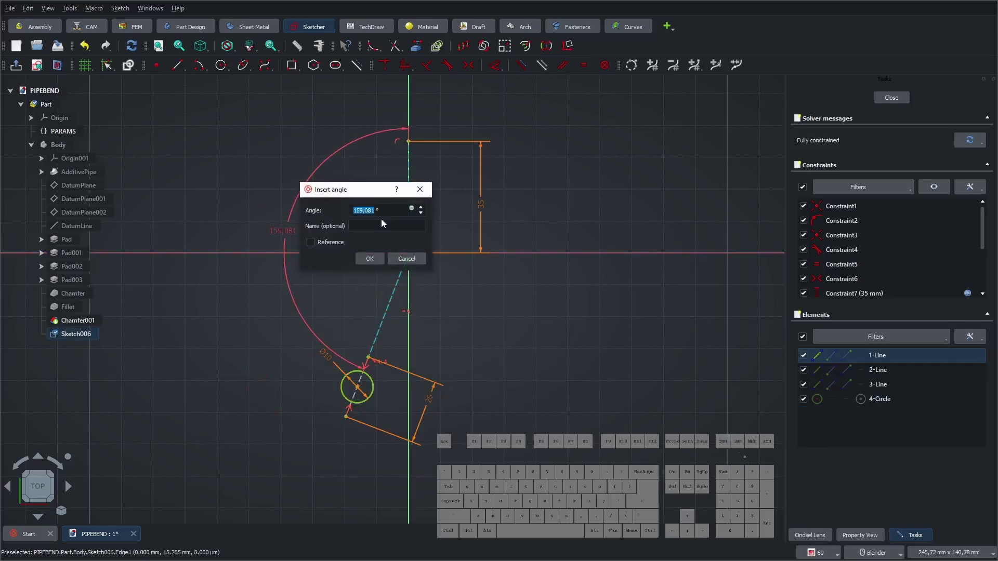
pyautogui.click(415, 211)
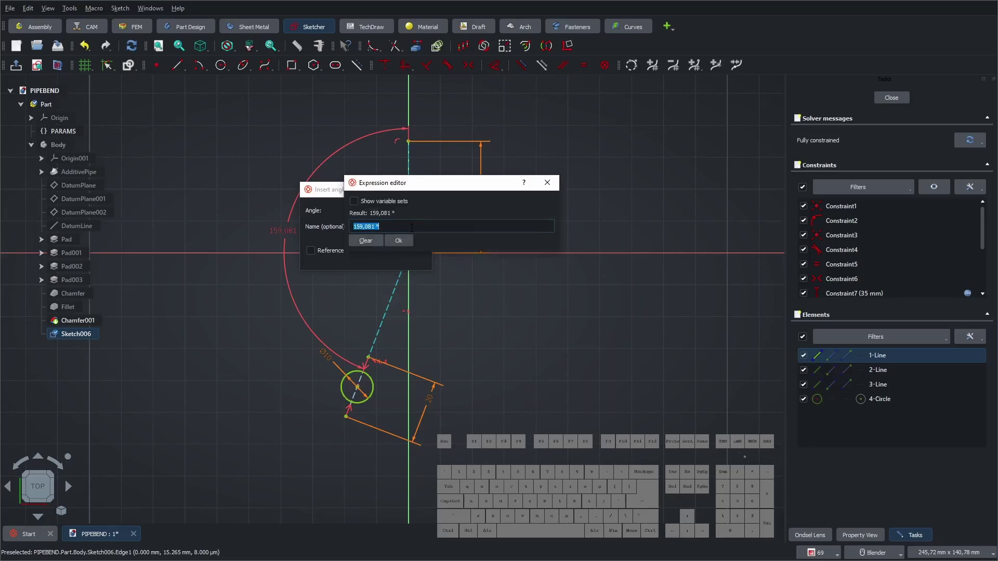
pyautogui.press('Down')
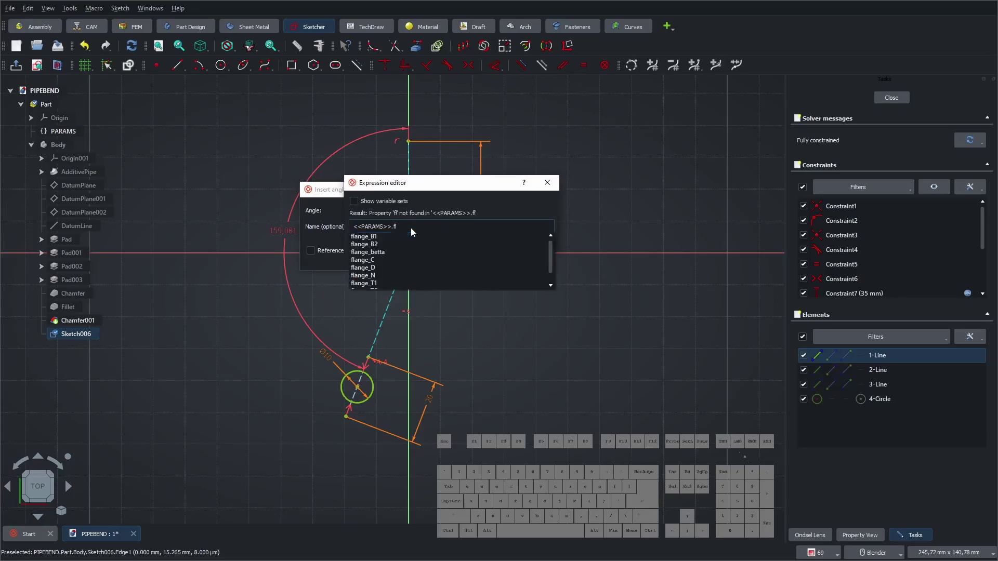
pyautogui.press('Down')
pyautogui.press('Down')
pyautogui.press('Down')
pyautogui.press('space')
pyautogui.press('KP_Add')
pyautogui.press('space')
pyautogui.press('KP_9')
pyautogui.press('KP_0')
pyautogui.press('space')
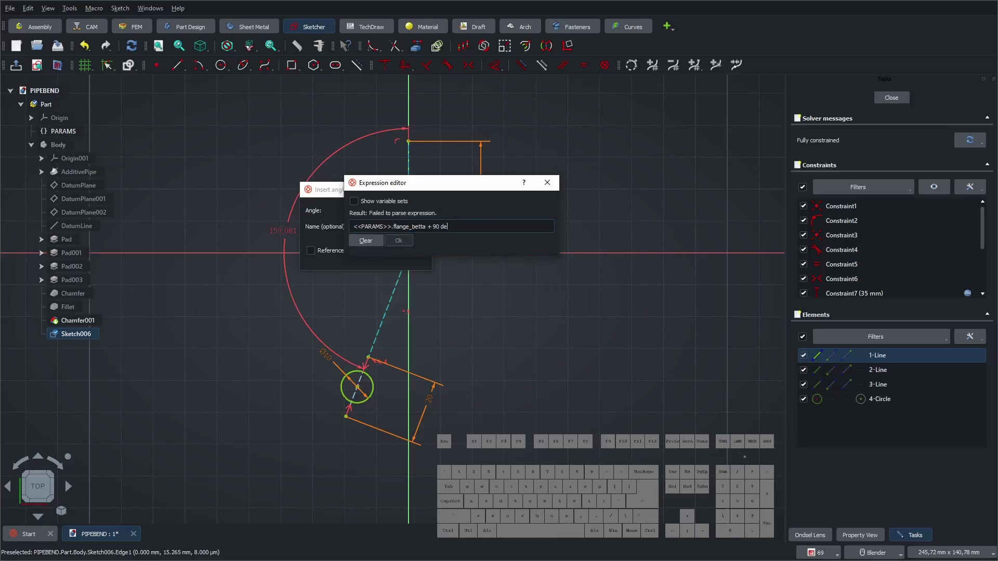
# - Confirm the angle constraint and close the fully constrained Sketch006
pyautogui.click(396, 242)
pyautogui.click(374, 261)
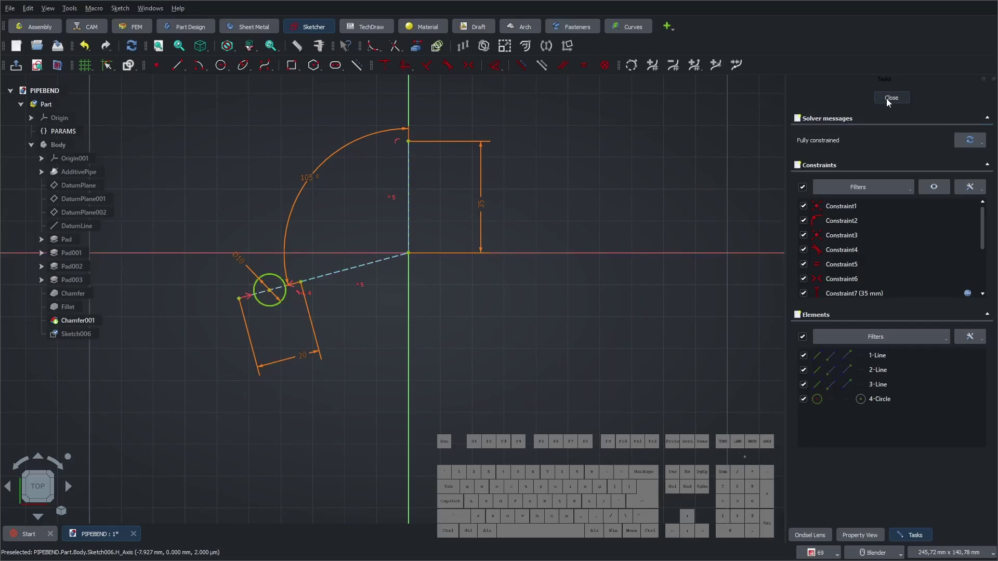
pyautogui.click(890, 101)
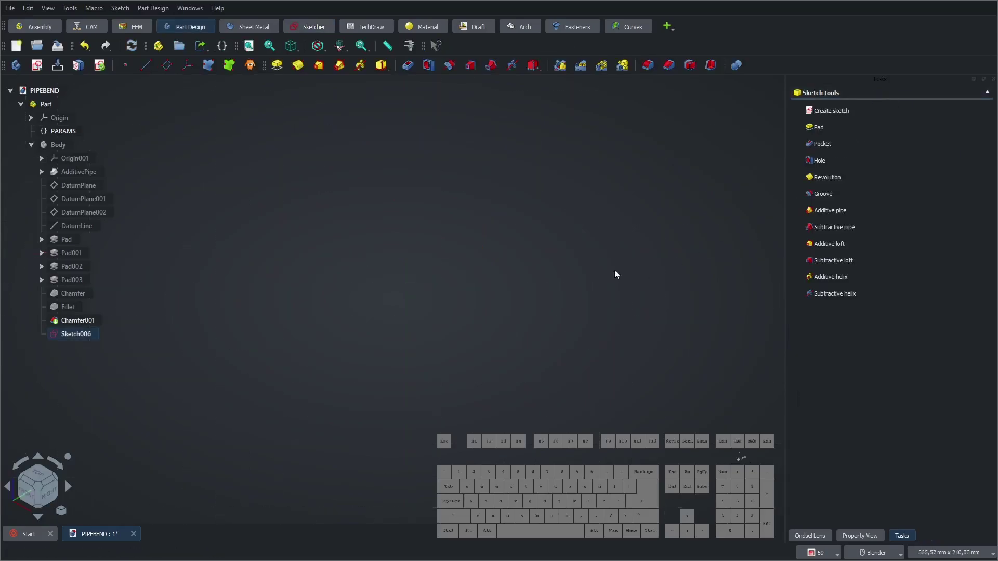
# - Show the Body again and create a new Sketch007 on DatumPlane
pyautogui.click(55, 147)
pyautogui.press('space')
pyautogui.click(289, 265)
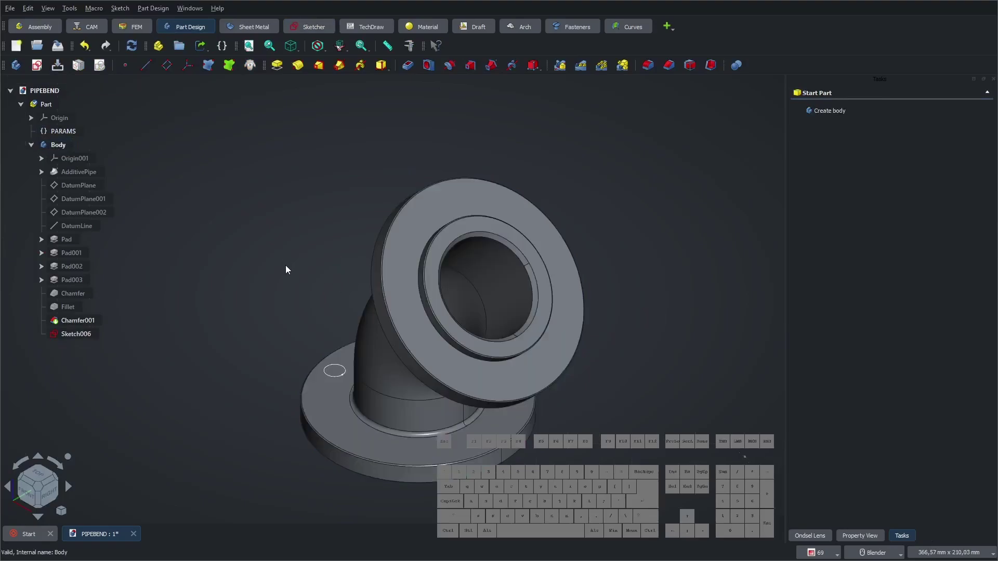
pyautogui.click(94, 189)
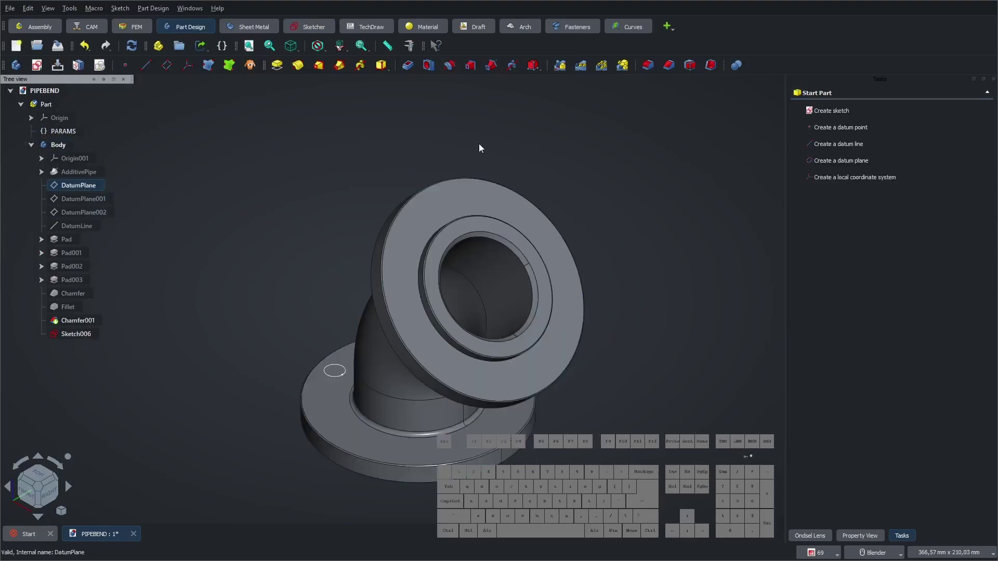
pyautogui.click(830, 110)
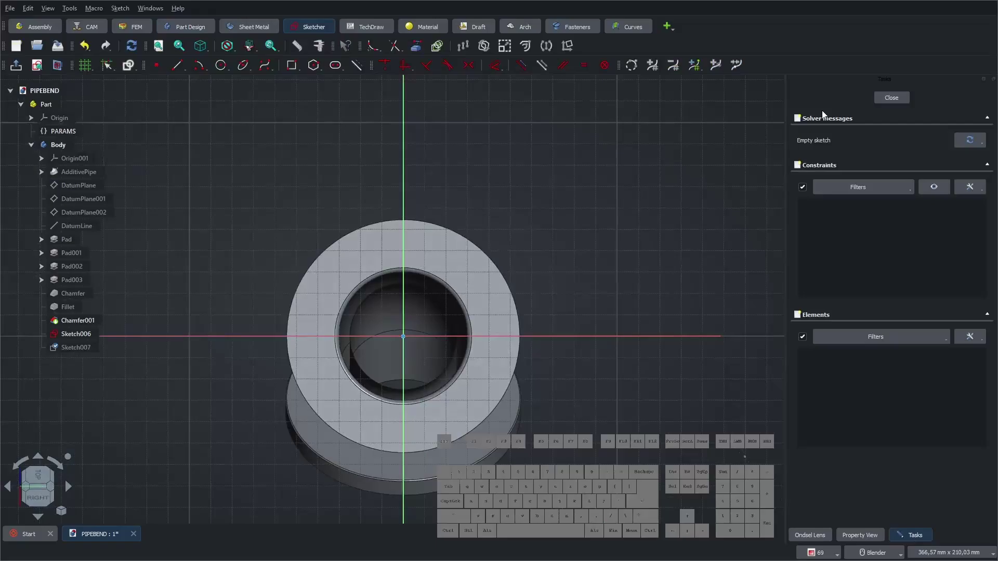
# - Hide the solid and make two construction lines equal in length
pyautogui.click(60, 147)
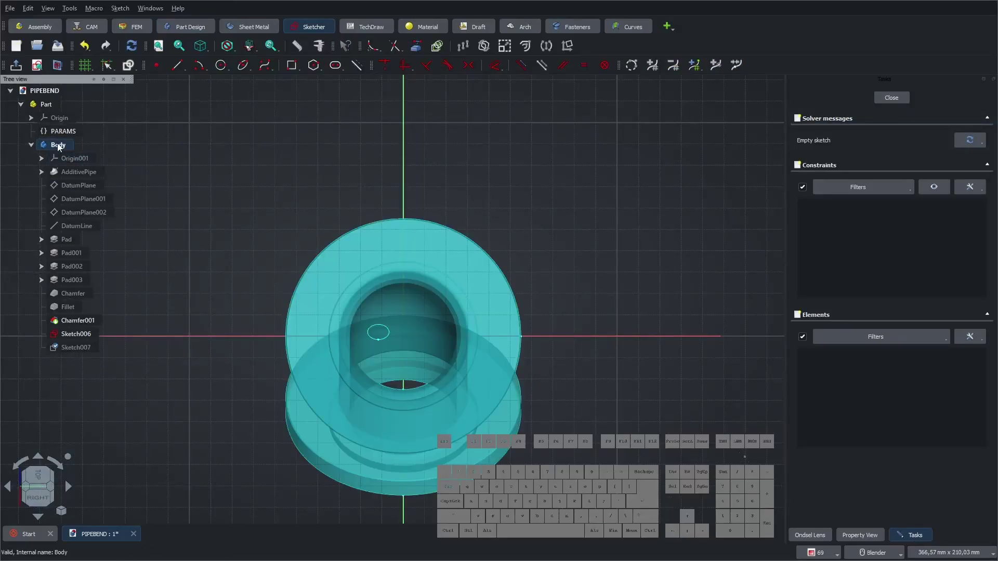
pyautogui.press('space')
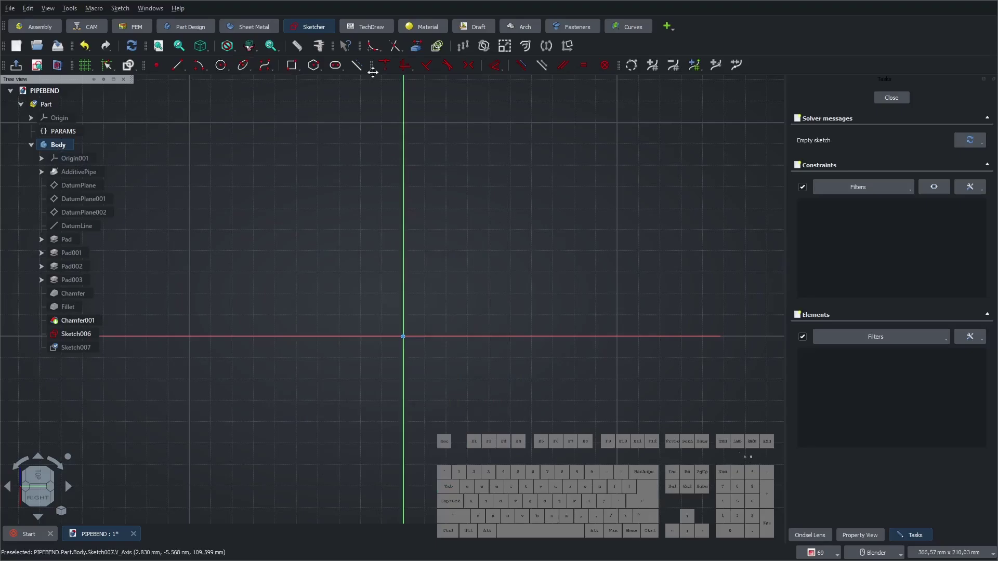
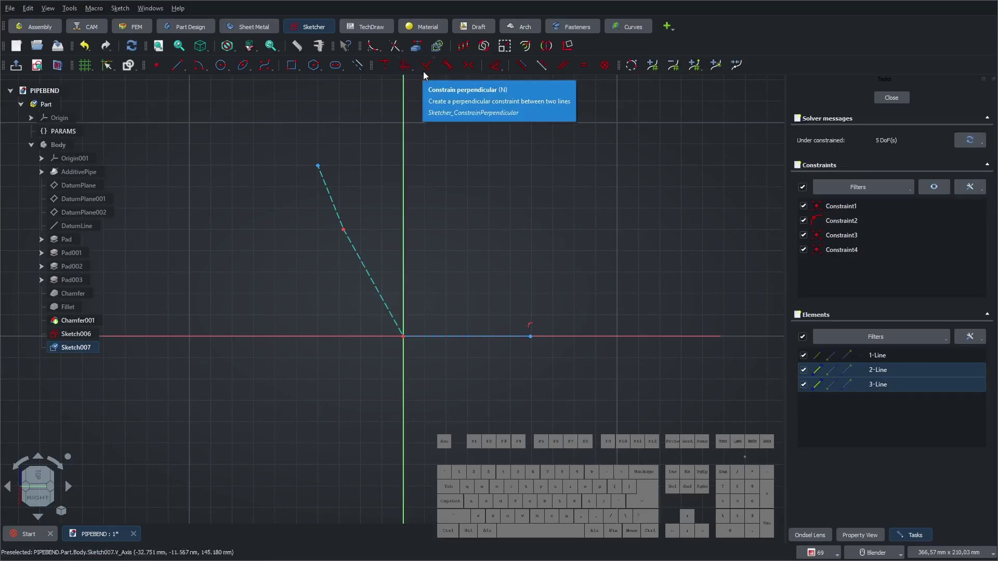
pyautogui.click(447, 69)
pyautogui.click(487, 170)
pyautogui.click(450, 336)
pyautogui.click(364, 289)
# - Add the remaining constraints on the construction lines, leaving 3 degrees of freedom
pyautogui.click(361, 292)
pyautogui.click(379, 282)
pyautogui.click(457, 339)
pyautogui.click(583, 73)
pyautogui.click(499, 180)
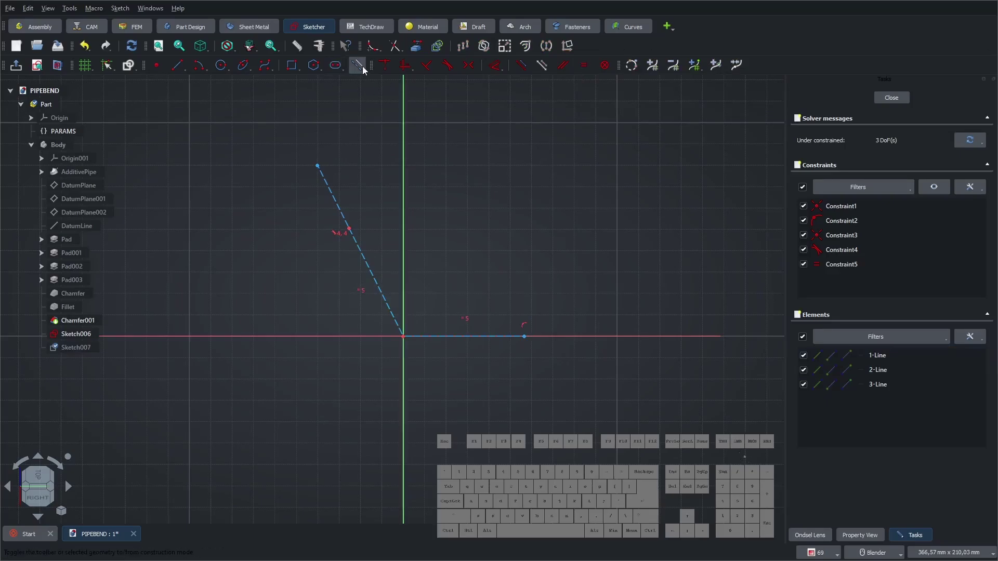
pyautogui.click(365, 70)
pyautogui.click(226, 69)
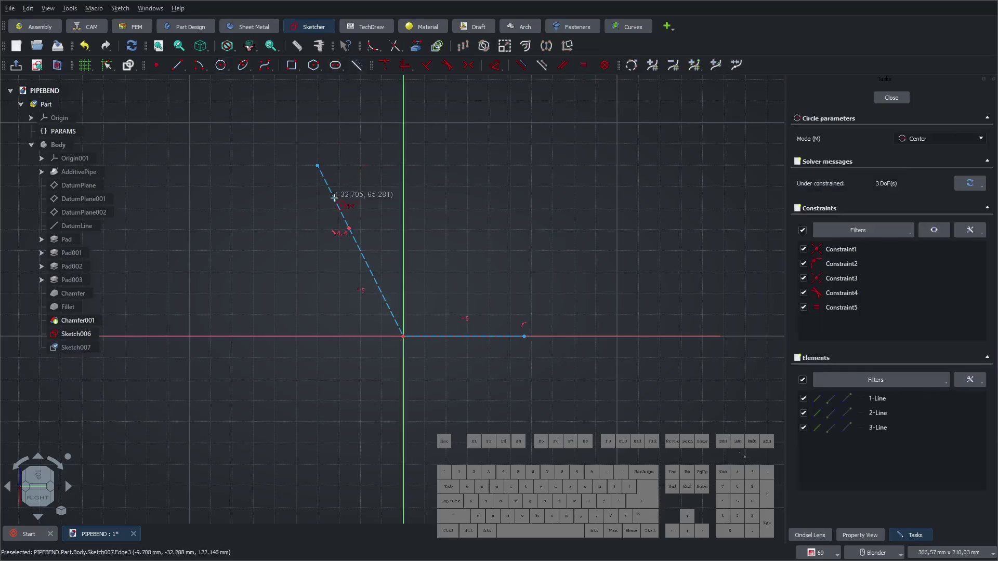
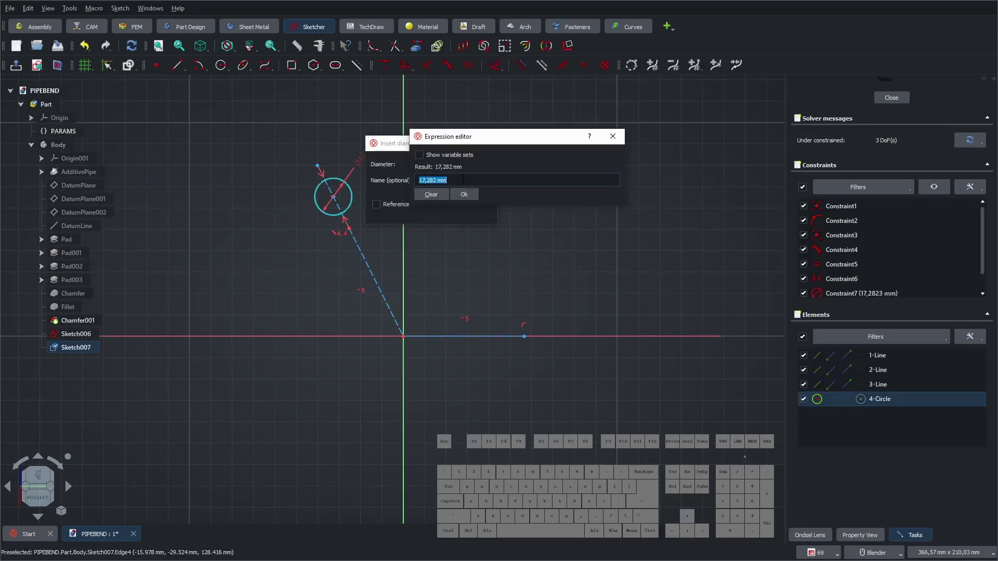
# - Bind the bolt-hole circle diameter to a PARAMS parameter
pyautogui.press('Down')
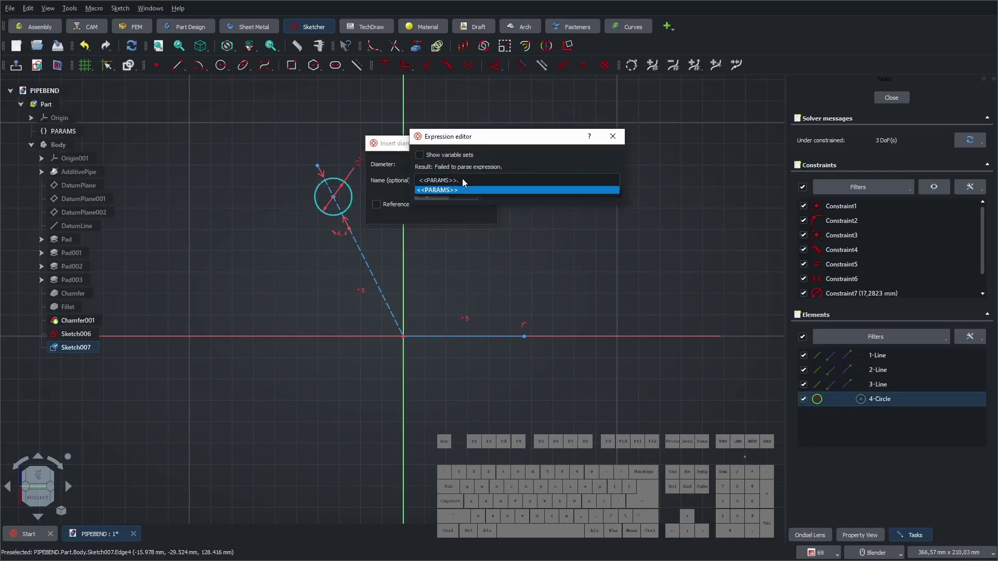
pyautogui.press('Down')
pyautogui.press('Down')
pyautogui.press('Down')
pyautogui.press('Down')
pyautogui.press('Down')
pyautogui.press('Return')
pyautogui.press('Return')
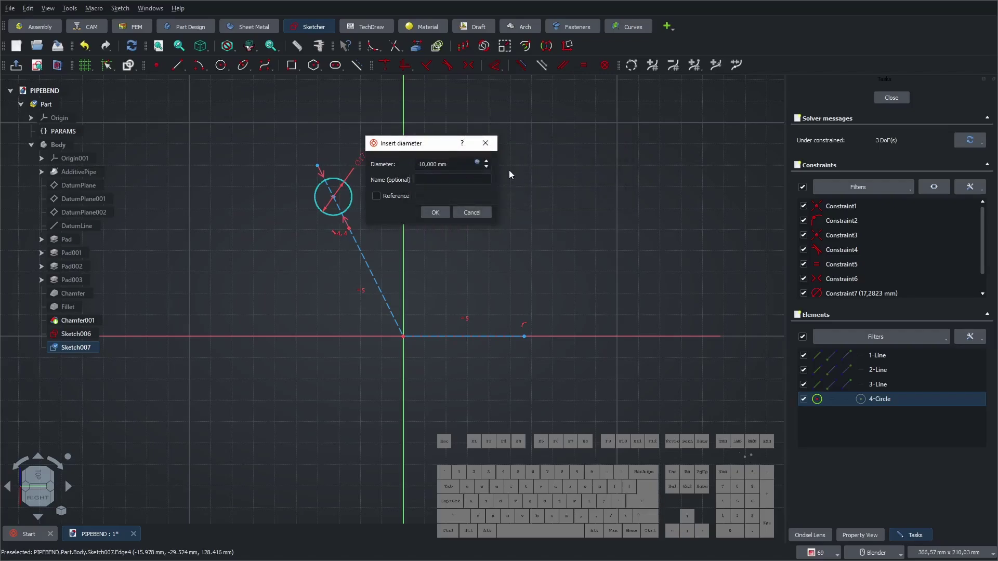
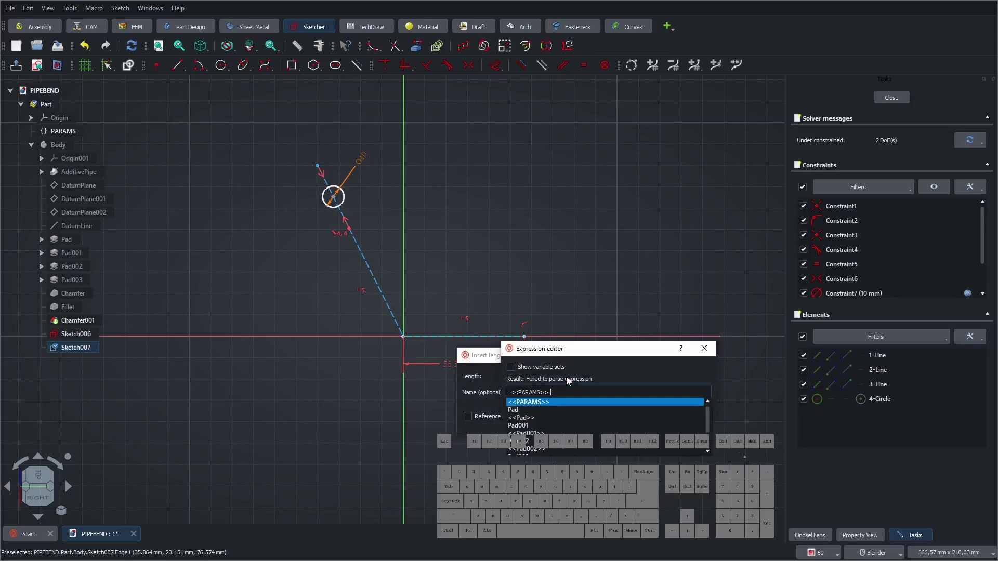
# - Set the horizontal offset to PARAMS.pipe_D/2 plus a second PARAMS term
pyautogui.press('Down')
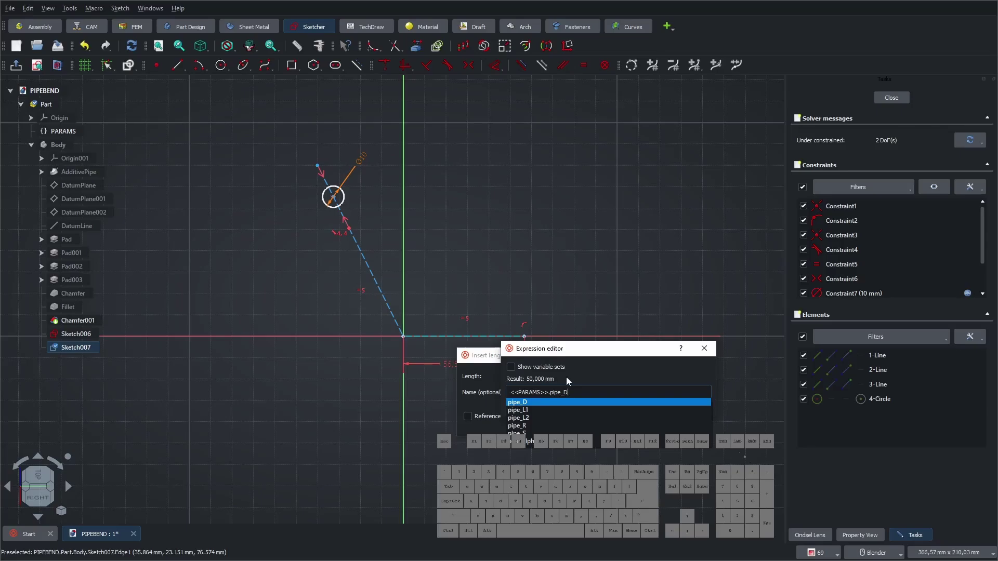
pyautogui.press('KP_Divide')
pyautogui.press('KP_2')
pyautogui.press('space')
pyautogui.press('KP_Add')
pyautogui.press('space')
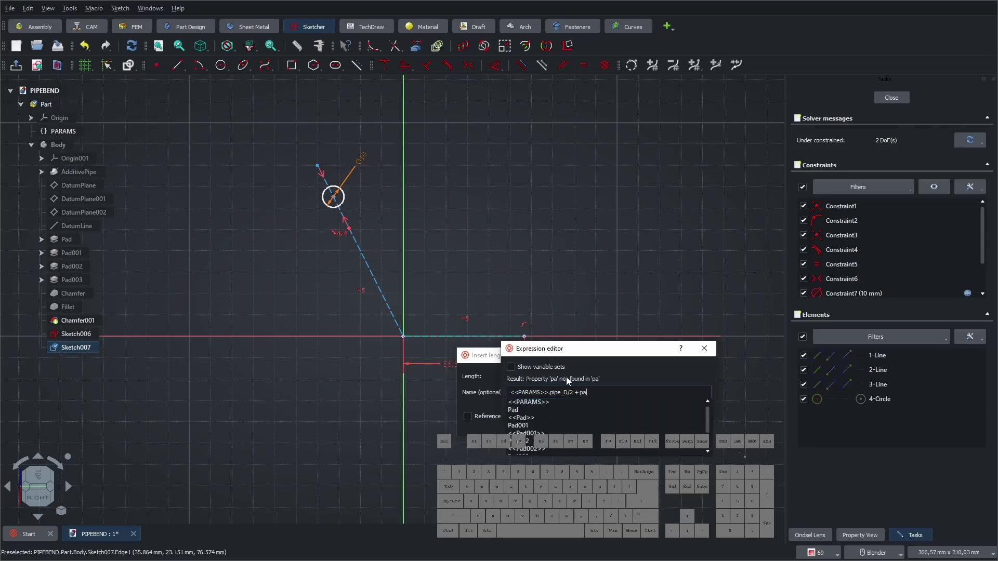
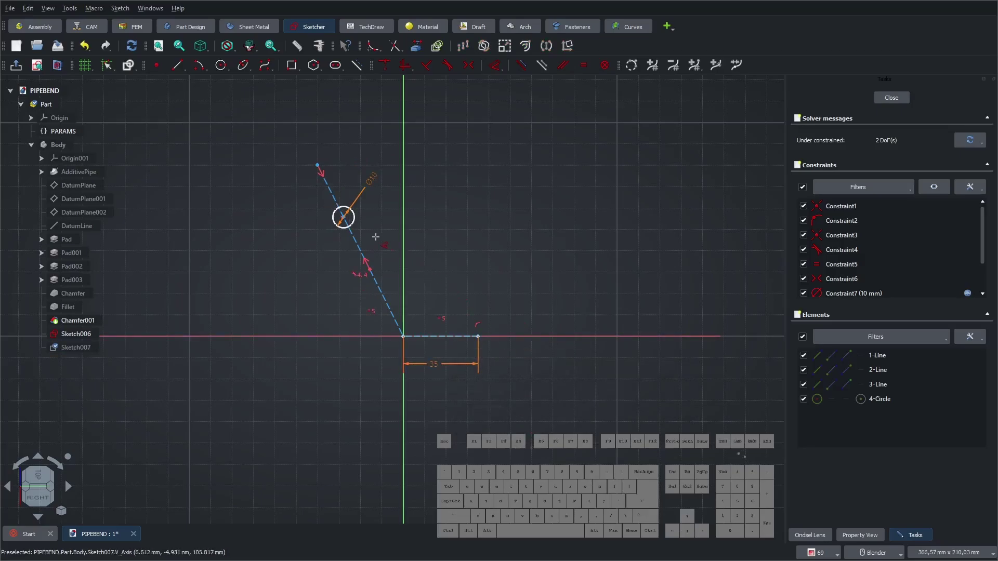
# - Add a length constraint on the slanted construction line bound to PARAMS
pyautogui.click(359, 243)
pyautogui.click(332, 245)
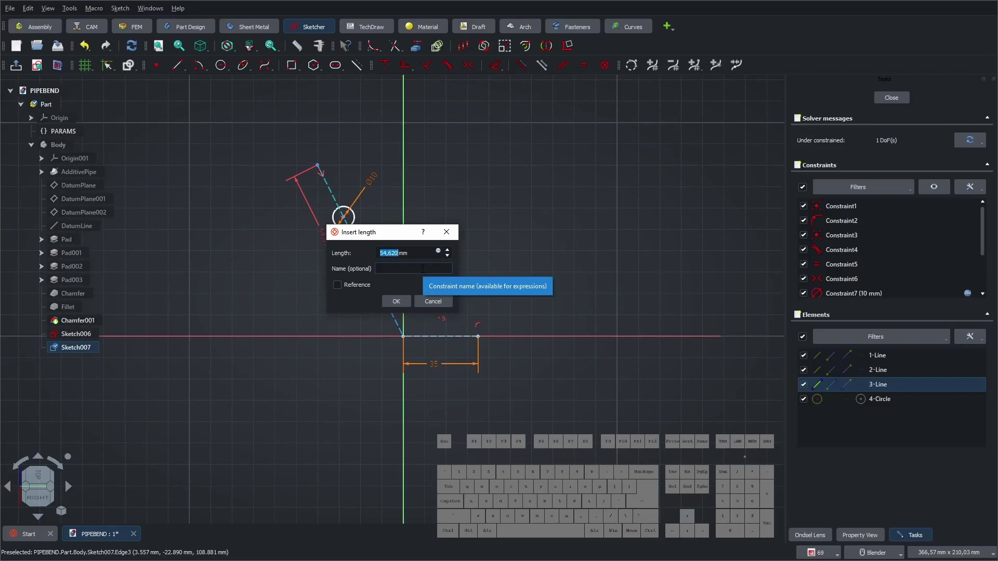
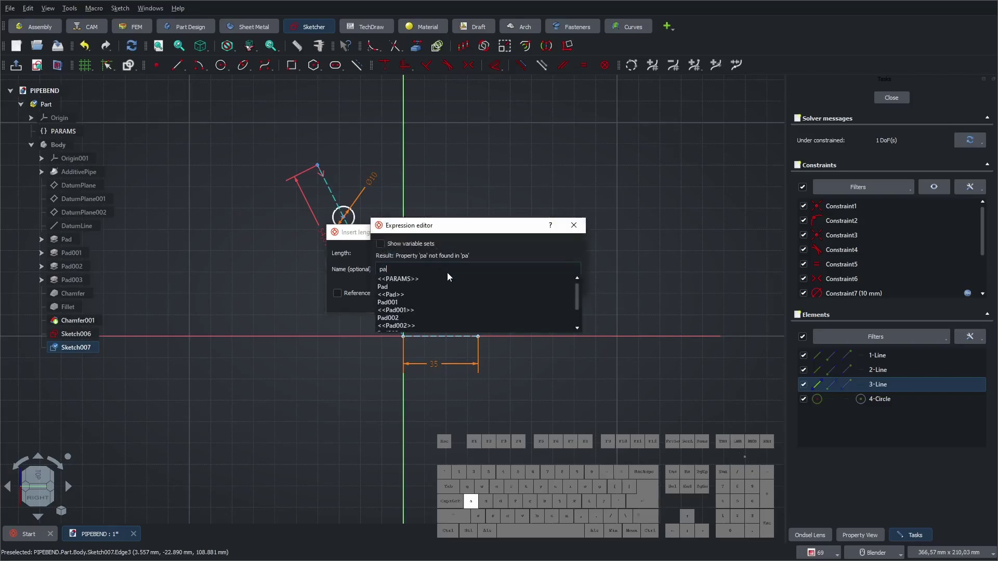
pyautogui.press('Down')
pyautogui.press('Down')
pyautogui.press('Return')
pyautogui.press('Return')
pyautogui.press('Return')
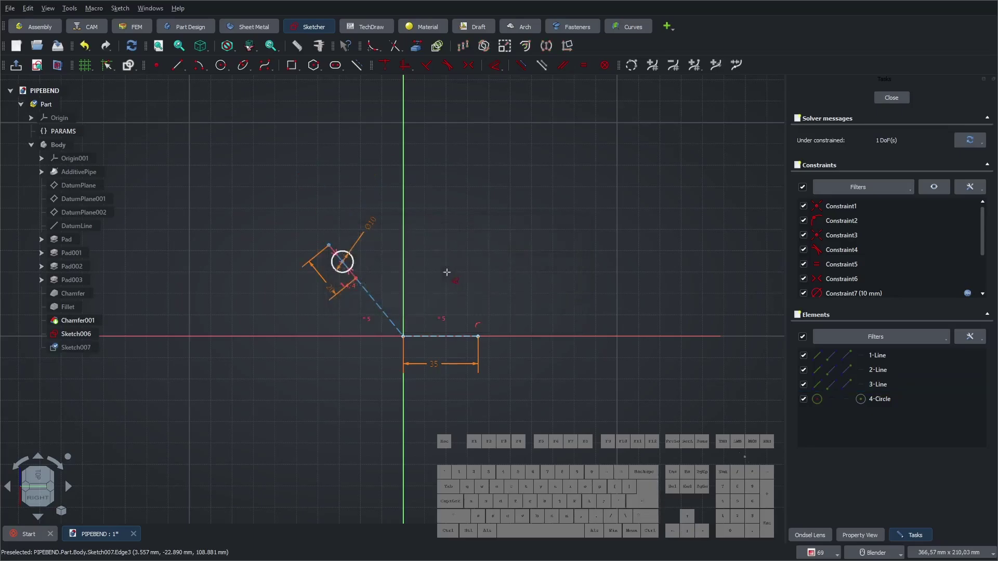
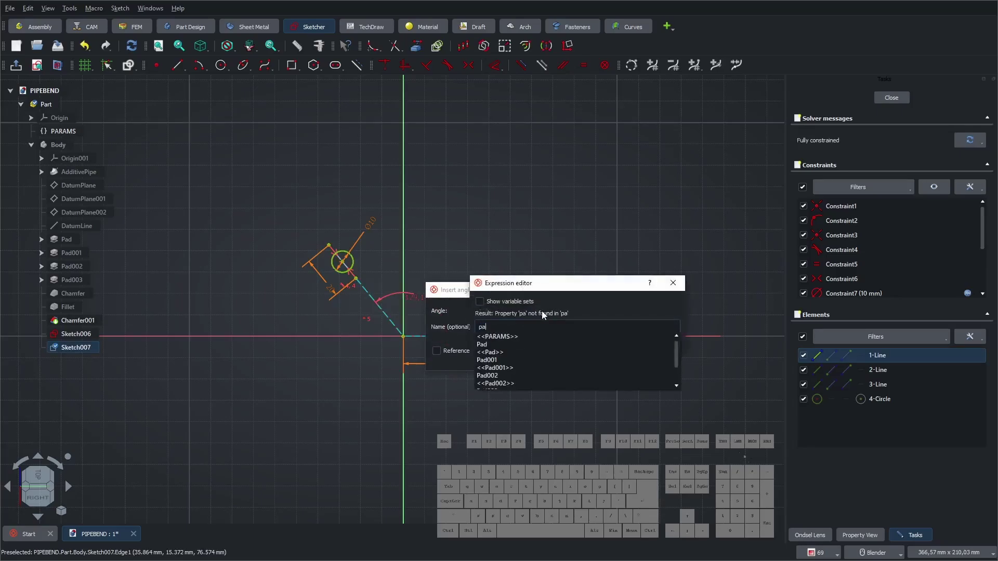
# - Set the bolt-hole angle to PARAMS.flange_betta + 90° (105°)
pyautogui.press('Down')
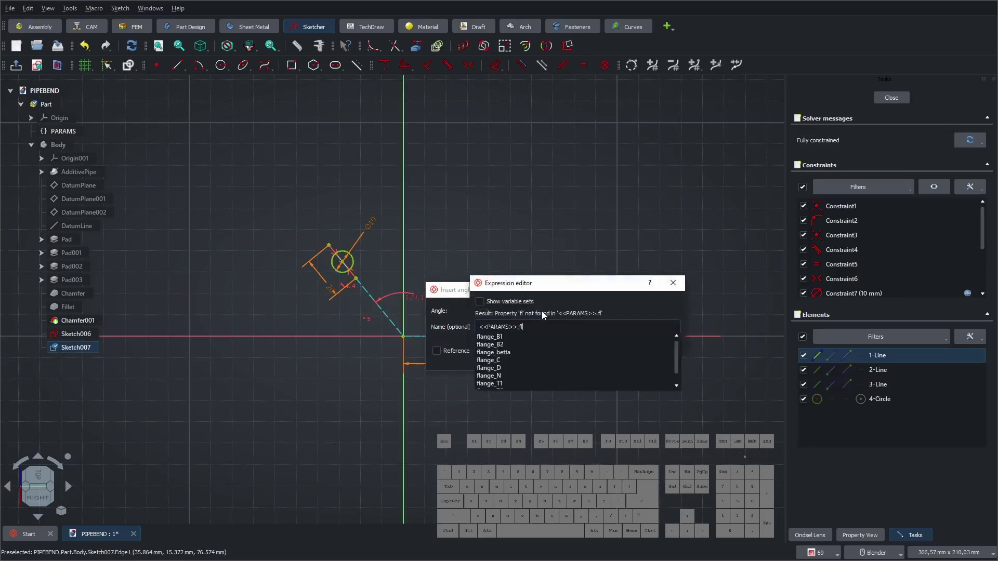
pyautogui.press('Down')
pyautogui.press('Down')
pyautogui.press('Down')
pyautogui.press('space')
pyautogui.press('KP_Add')
pyautogui.press('space')
pyautogui.press('KP_9')
pyautogui.press('KP_0')
pyautogui.press('space')
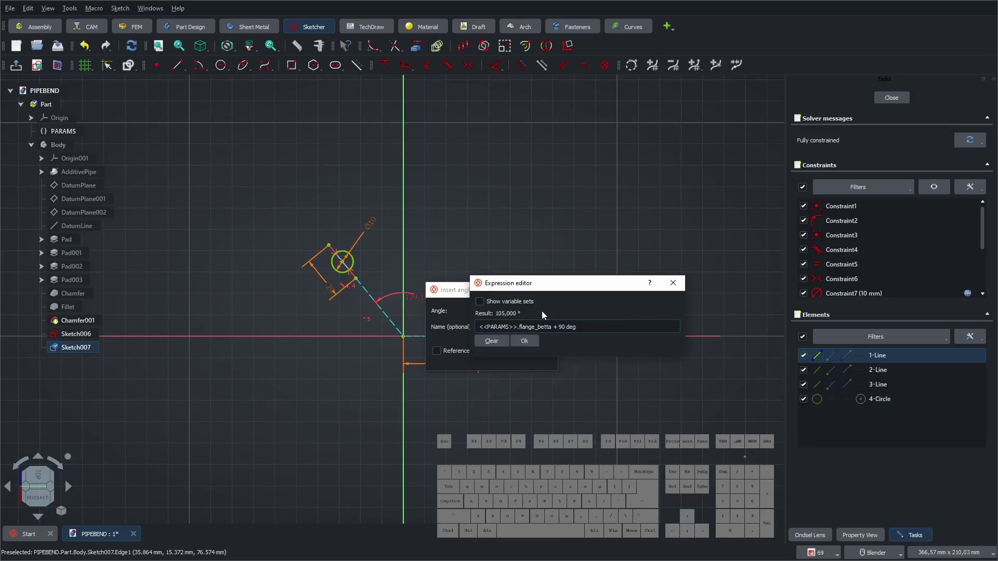
pyautogui.click(536, 349)
pyautogui.click(503, 364)
# - Close the fully constrained Sketch007 and show the elbow body again
pyautogui.click(890, 103)
pyautogui.click(62, 149)
pyautogui.press('space')
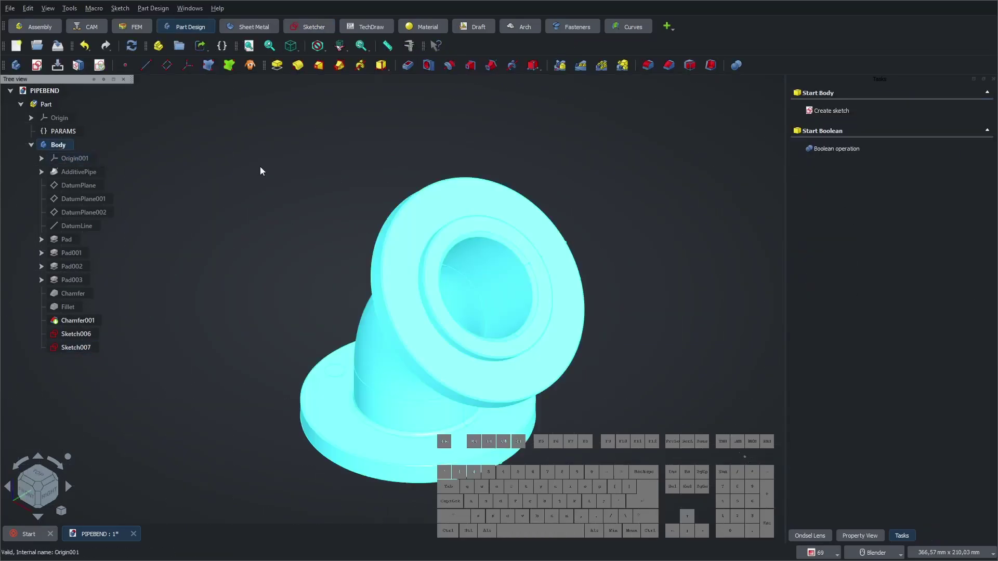
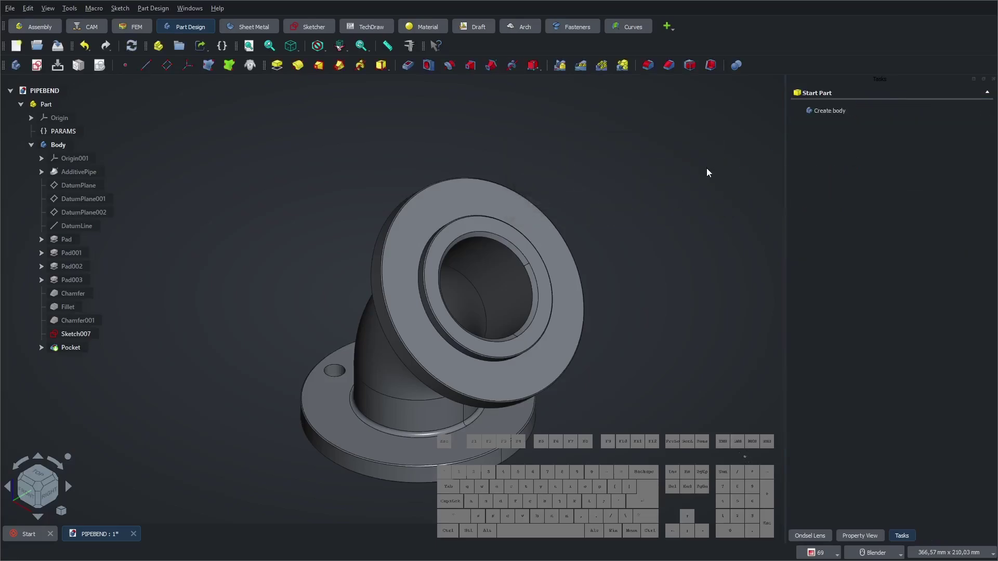
# - Pocket Sketch007 with its depth bound to PARAMS.flange_T1 (10 mm)
pyautogui.click(663, 185)
pyautogui.click(59, 338)
pyautogui.click(826, 148)
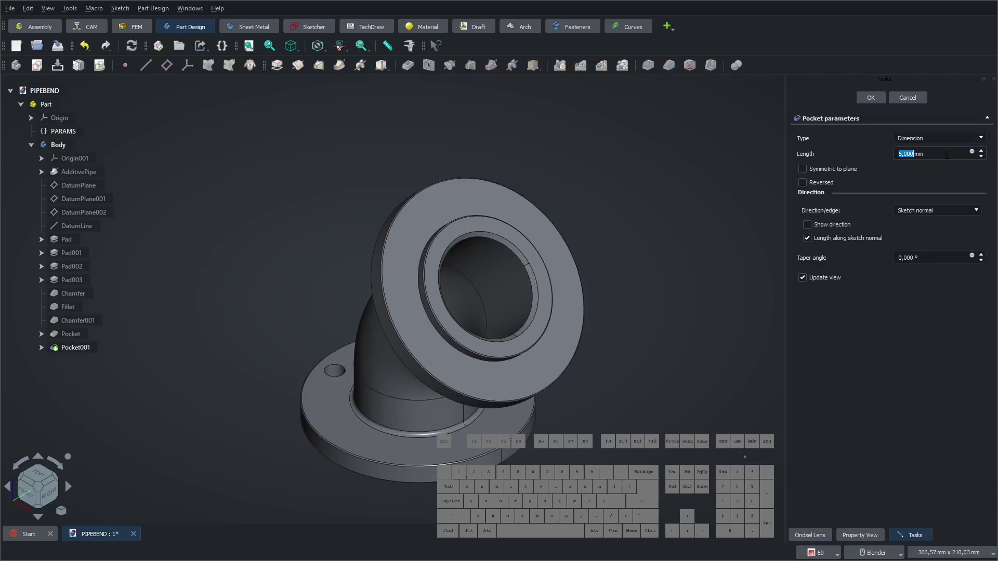
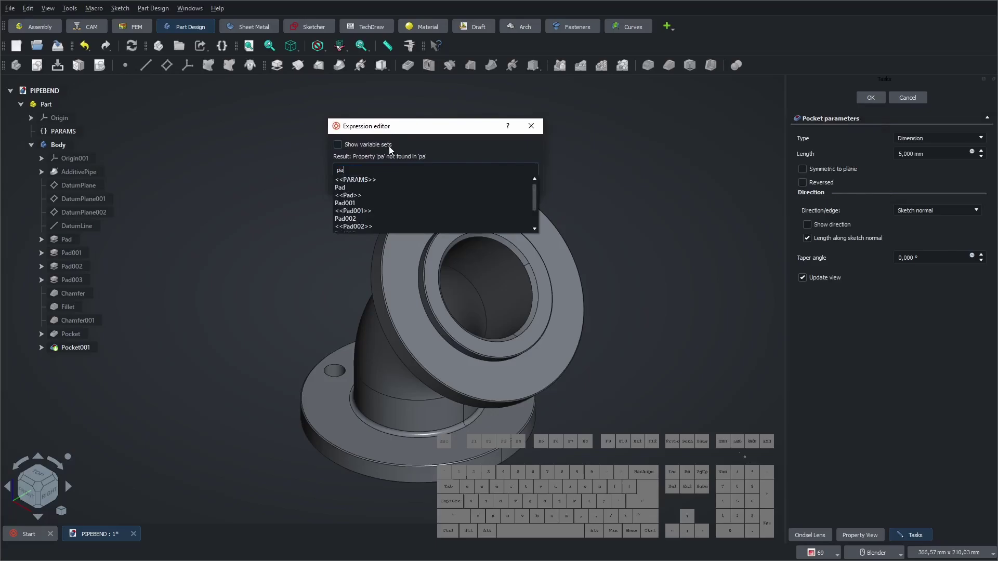
pyautogui.press('Down')
pyautogui.press('Up')
pyautogui.press('Return')
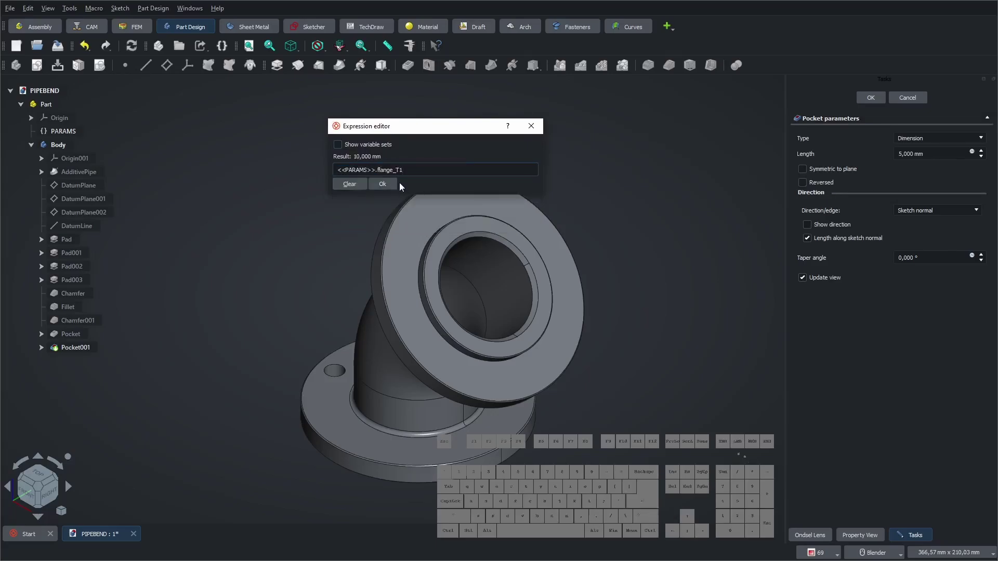
pyautogui.click(391, 189)
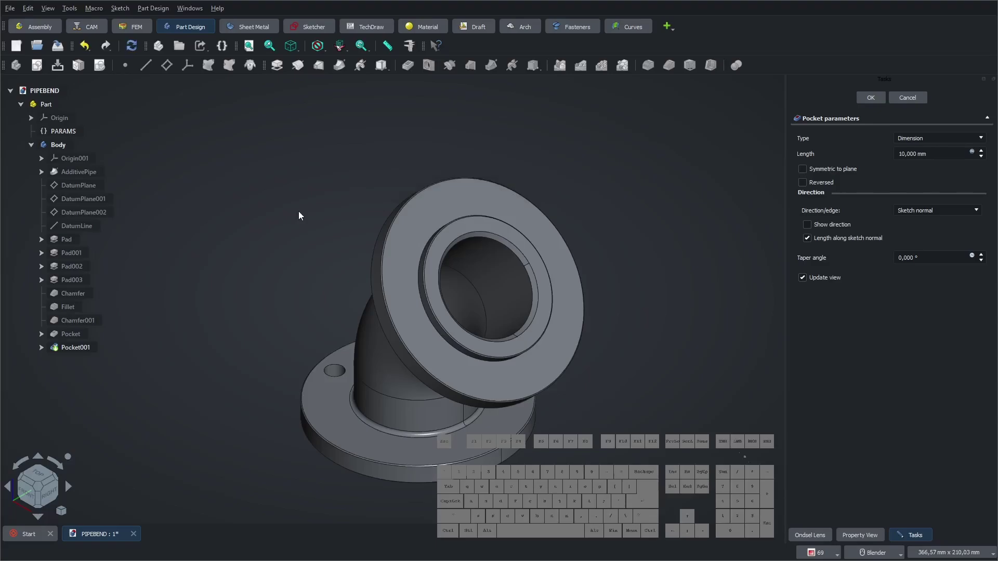
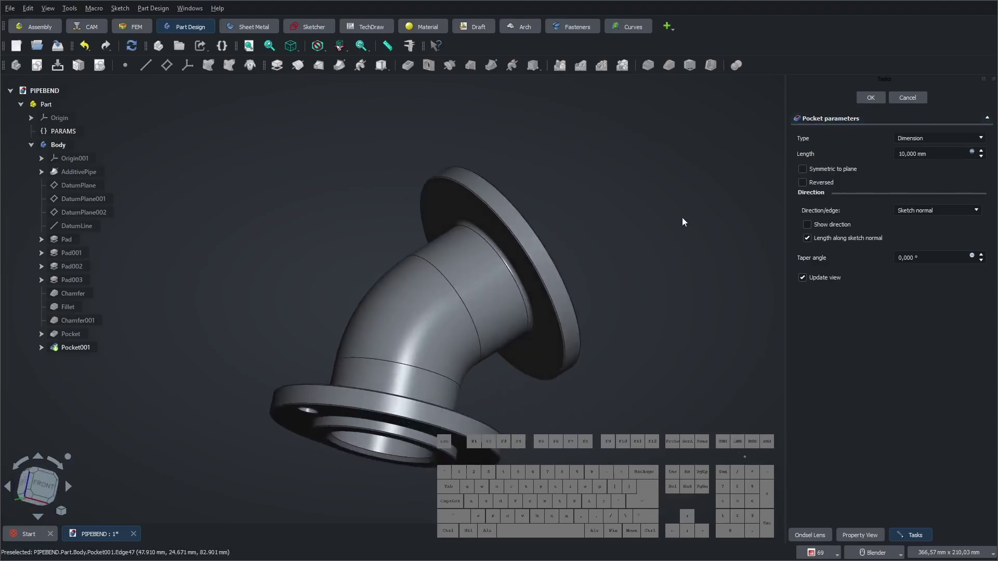
# - Reverse the pocket into the upper flange and accept it
pyautogui.click(808, 186)
pyautogui.middleClick(533, 223)
pyautogui.click(868, 94)
pyautogui.click(871, 101)
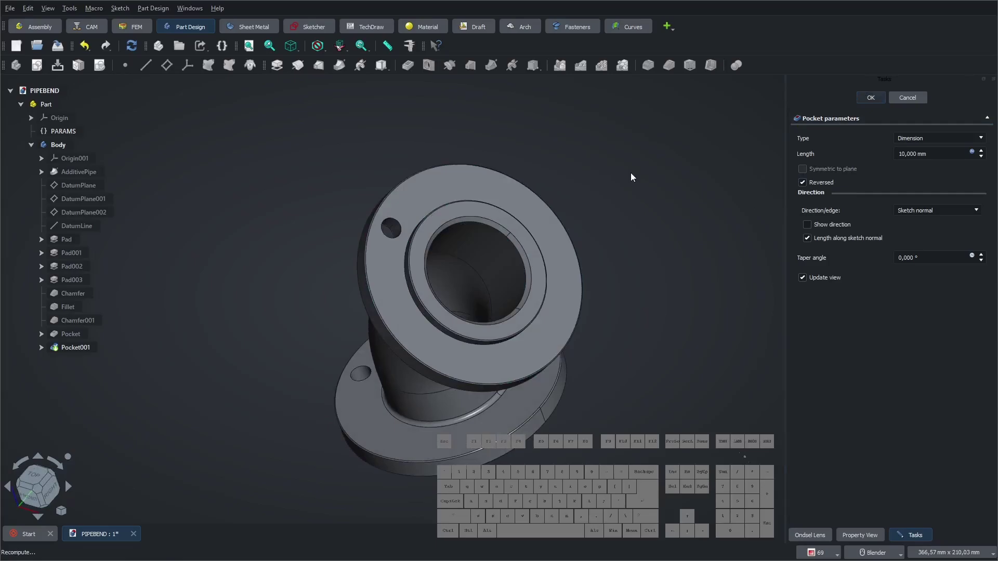
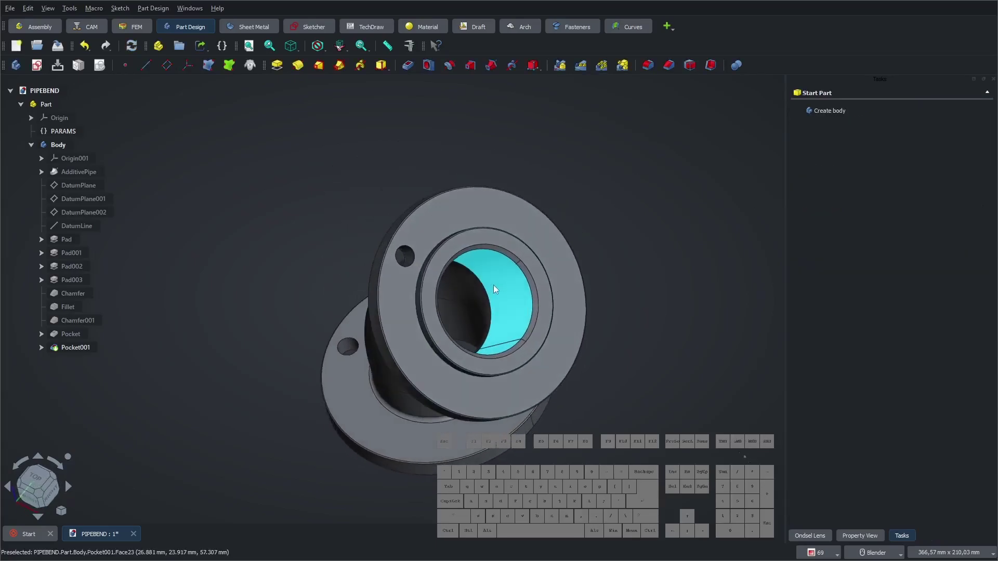
# - Select the lower Pocket and start a PolarPattern on it
pyautogui.click(44, 495)
pyautogui.click(191, 378)
pyautogui.click(210, 324)
pyautogui.click(605, 69)
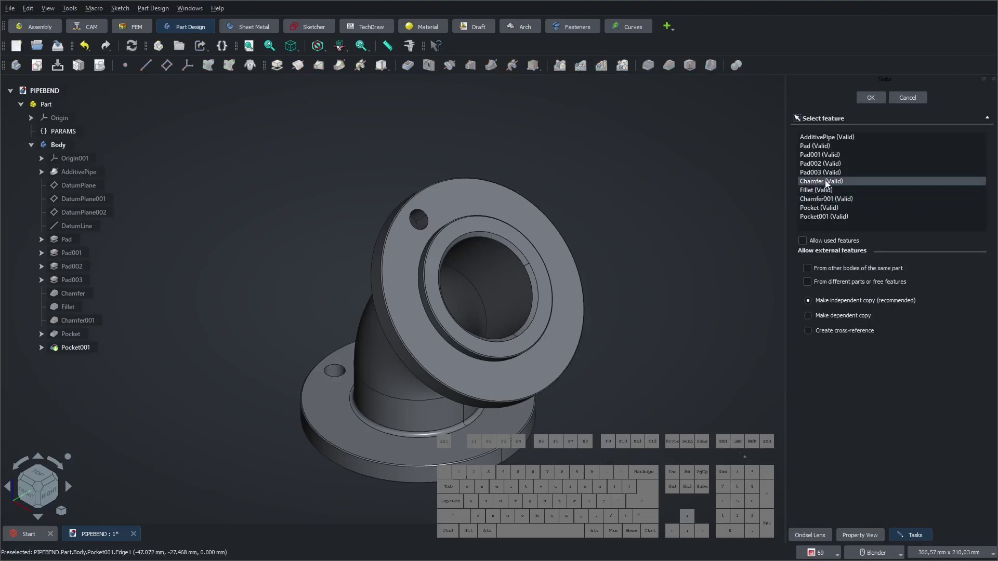
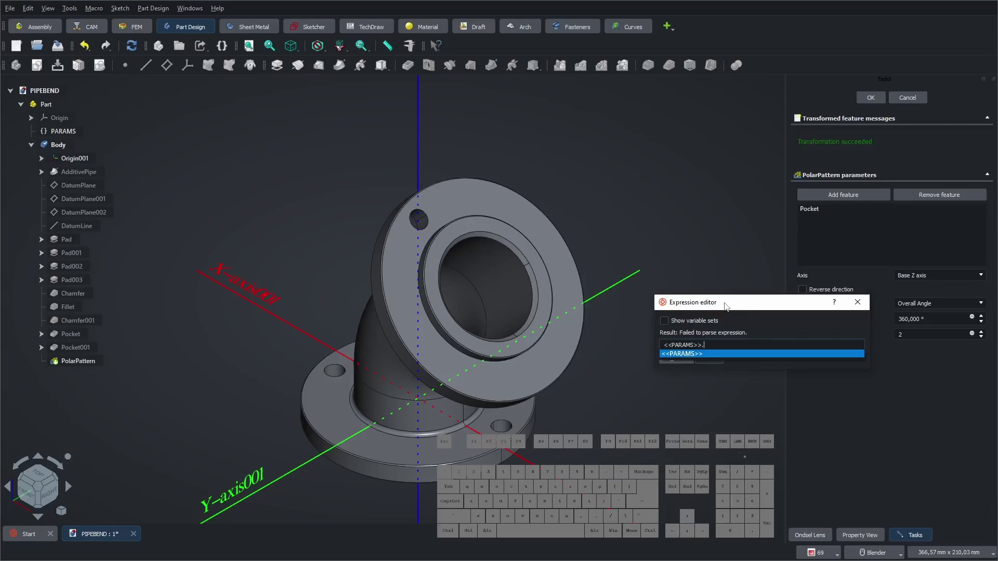
# - Bind Occurrences to PARAMS.flange_N (six holes around 360°) and confirm the pattern
pyautogui.press('Down')
pyautogui.press('Down')
pyautogui.press('Down')
pyautogui.press('Down')
pyautogui.press('Down')
pyautogui.press('Down')
pyautogui.press('Return')
pyautogui.press('Return')
pyautogui.click(869, 102)
pyautogui.click(634, 223)
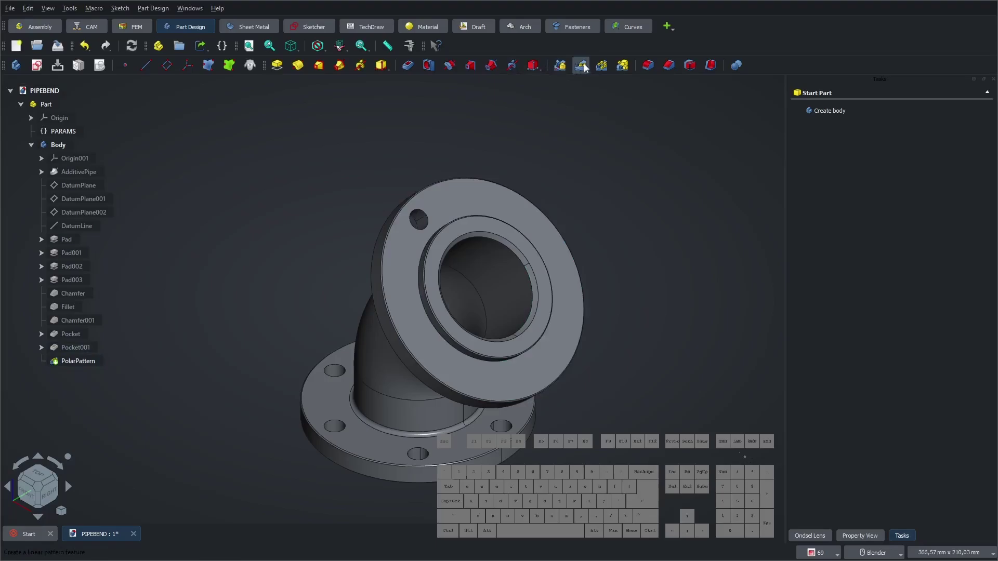
# - Start a PolarPattern on Pocket001 with DatumLine as its axis
pyautogui.click(603, 67)
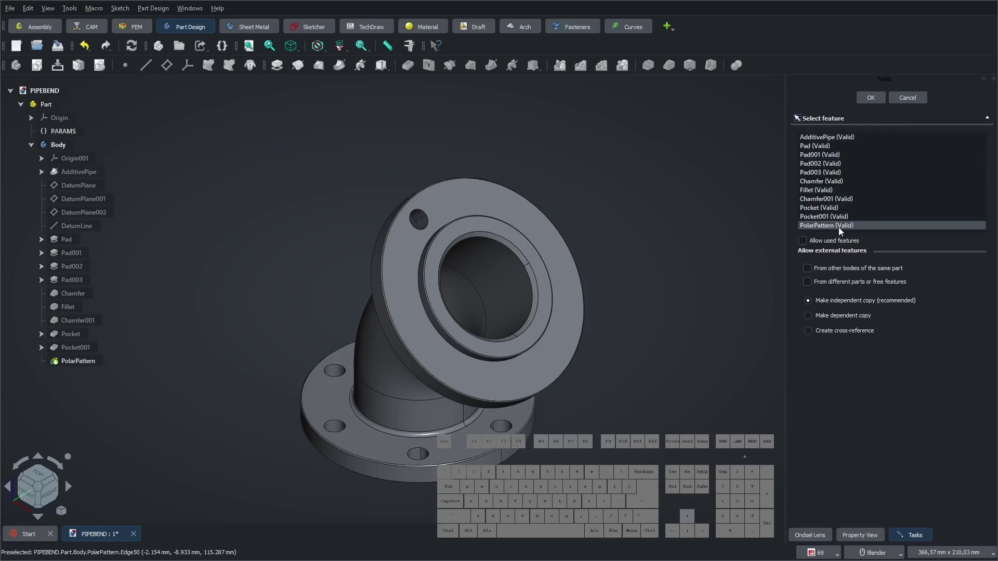
pyautogui.click(848, 222)
pyautogui.click(880, 103)
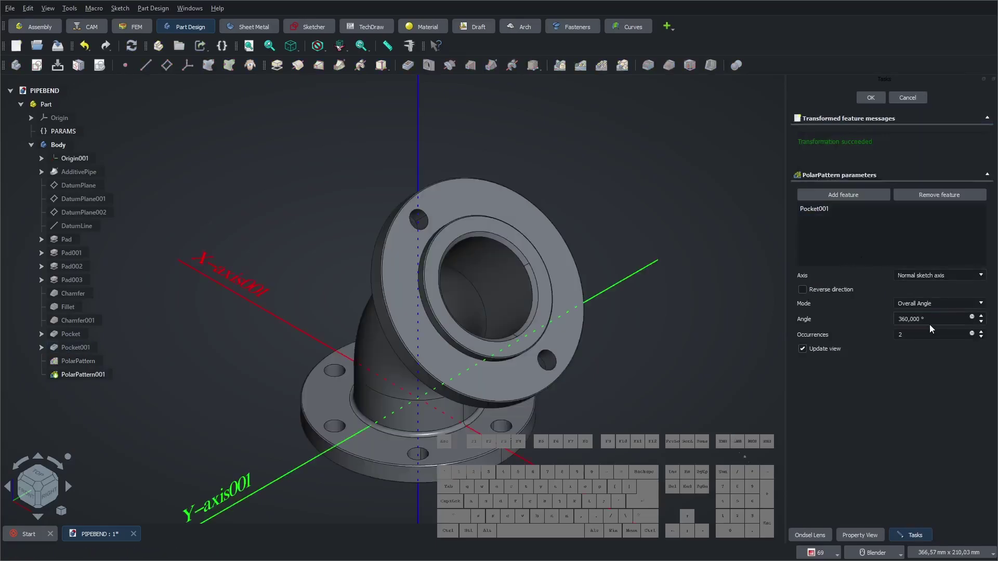
pyautogui.click(952, 279)
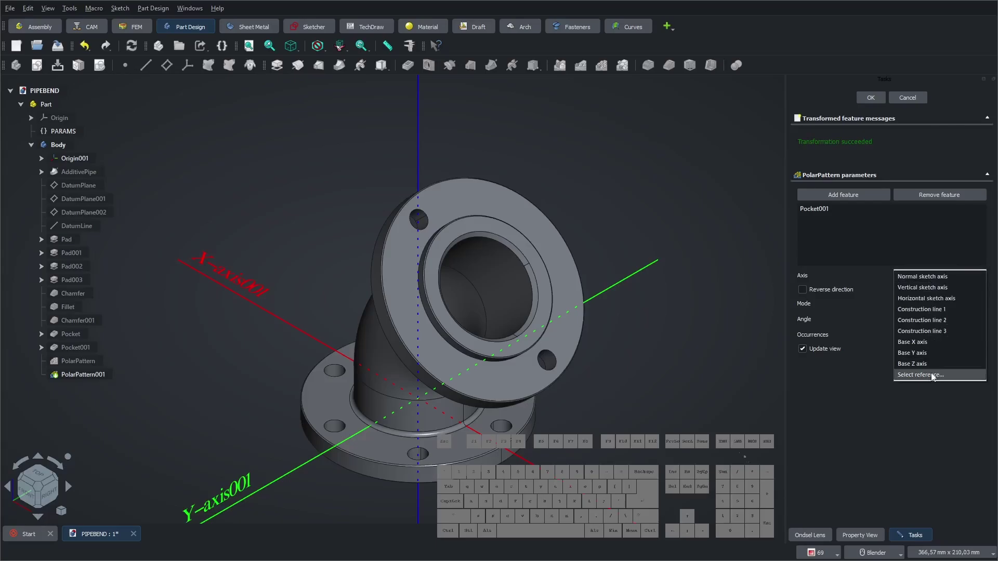
pyautogui.click(935, 377)
pyautogui.click(72, 231)
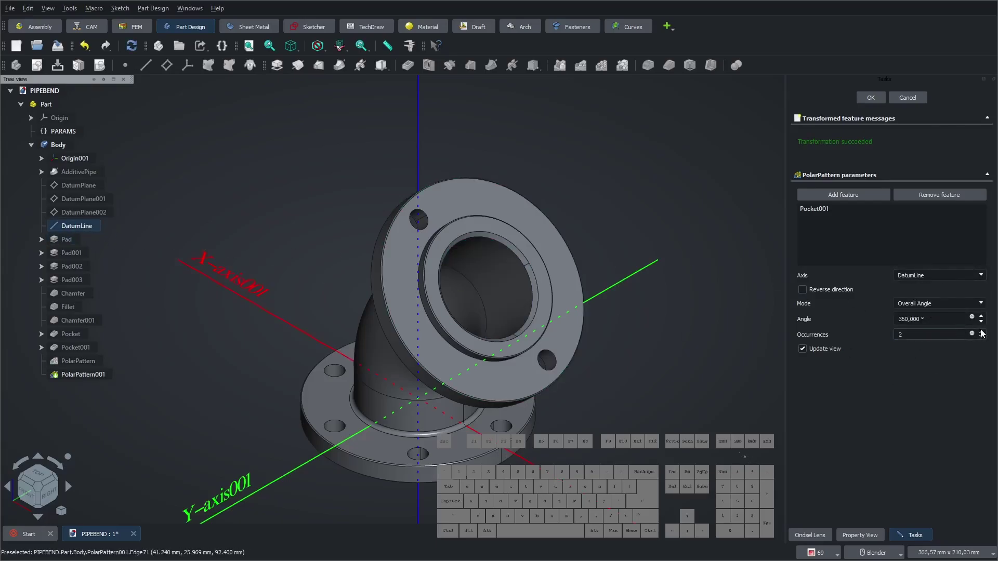
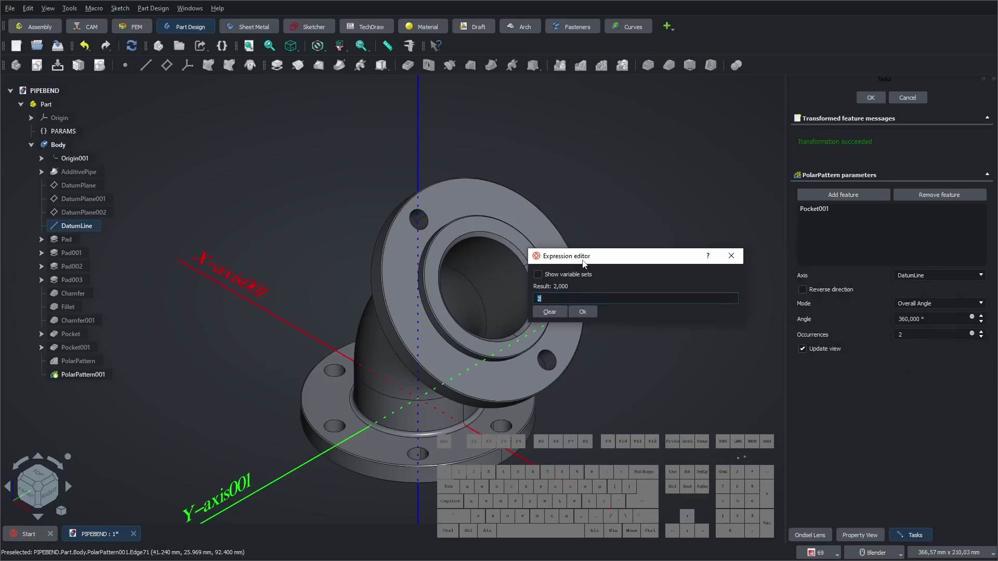
# - Bind Occurrences to PARAMS.flange_N (six holes), confirm PolarPattern001 and save PIPEBEND
pyautogui.press('Down')
pyautogui.press('Down')
pyautogui.press('Down')
pyautogui.press('Down')
pyautogui.press('Down')
pyautogui.press('Down')
pyautogui.press('Down')
pyautogui.press('Return')
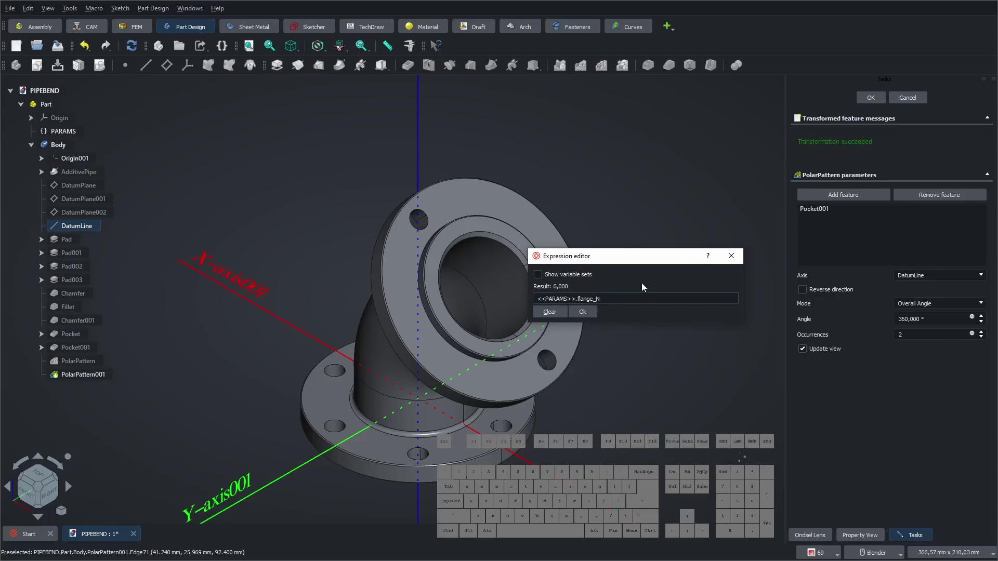
pyautogui.click(591, 313)
pyautogui.click(874, 101)
pyautogui.click(640, 170)
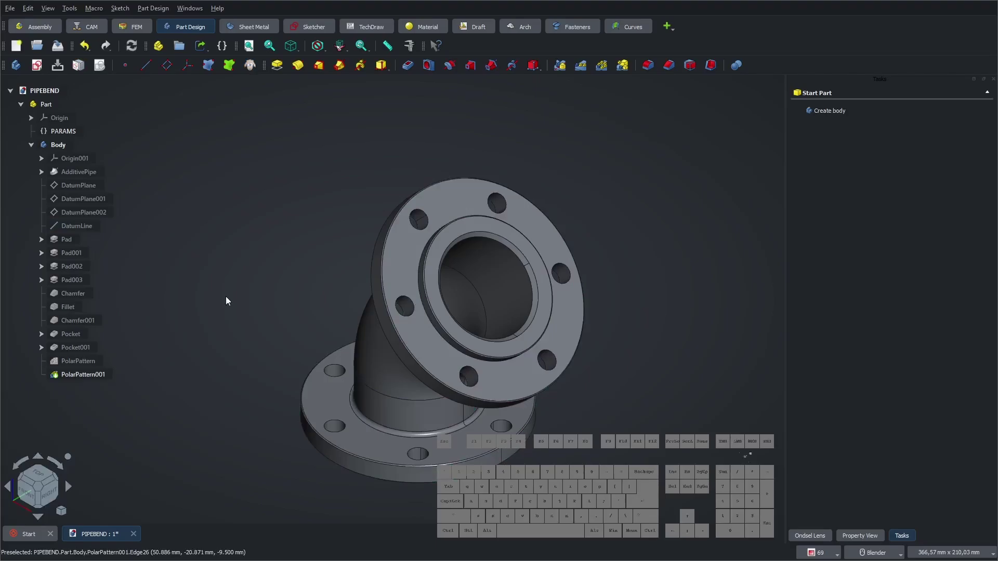
pyautogui.click(57, 52)
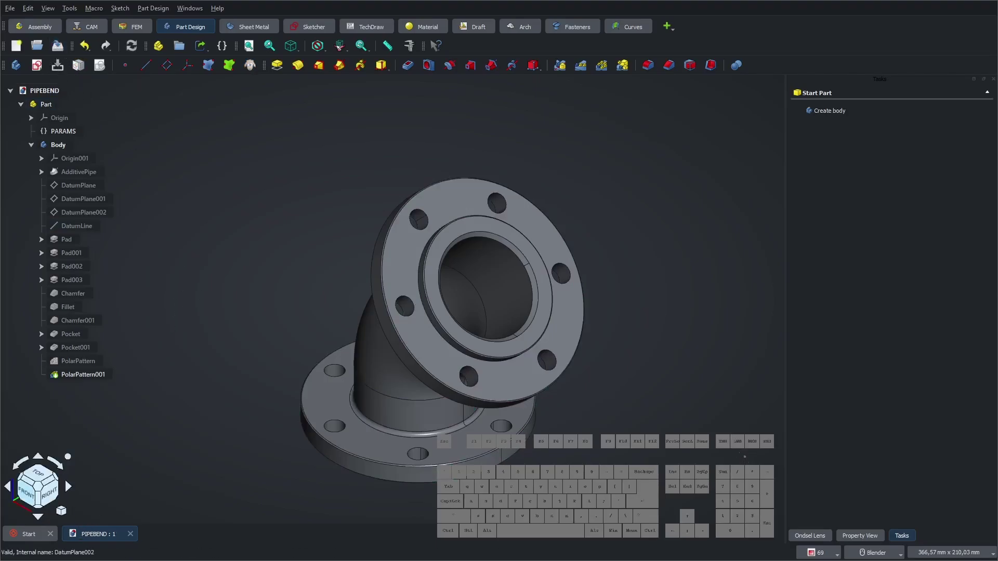
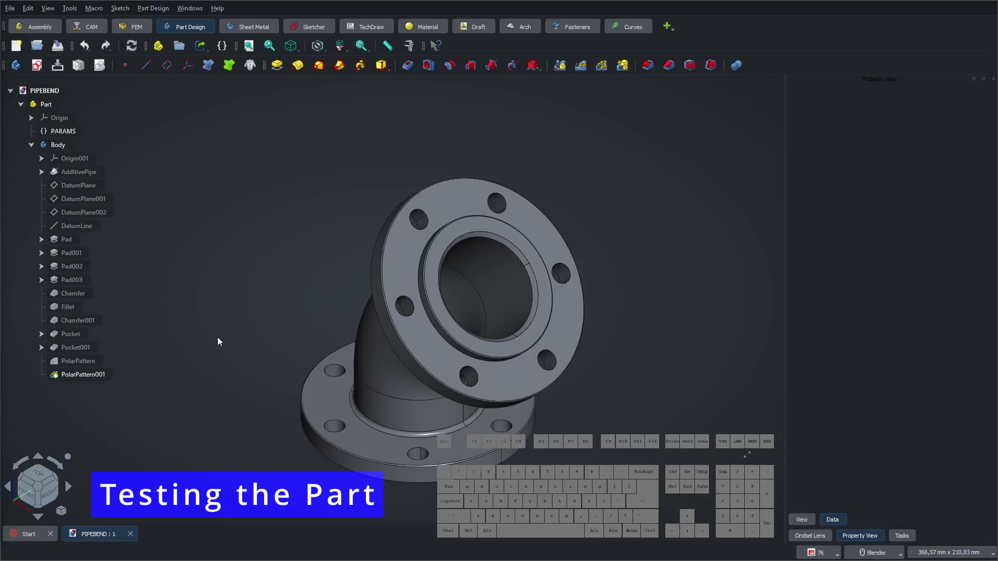
# - Change PARAMS.pipe_D to 80 mm and recompute the model
pyautogui.click(307, 281)
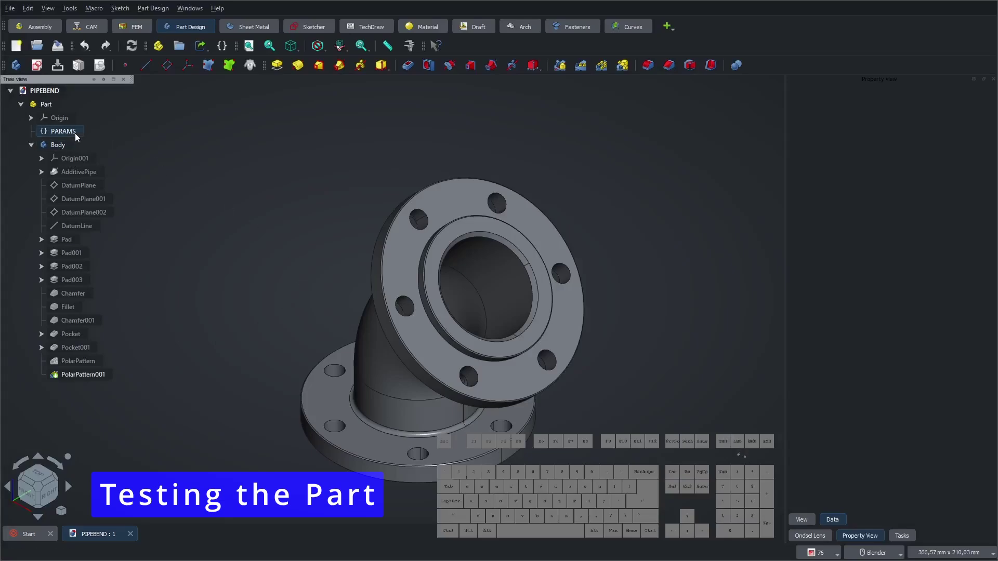
pyautogui.click(76, 135)
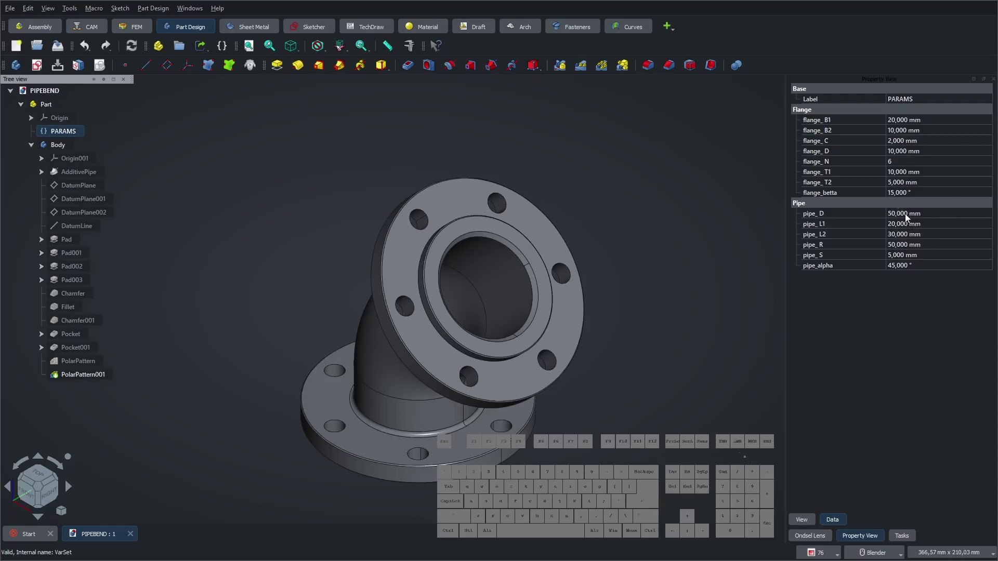
pyautogui.click(908, 219)
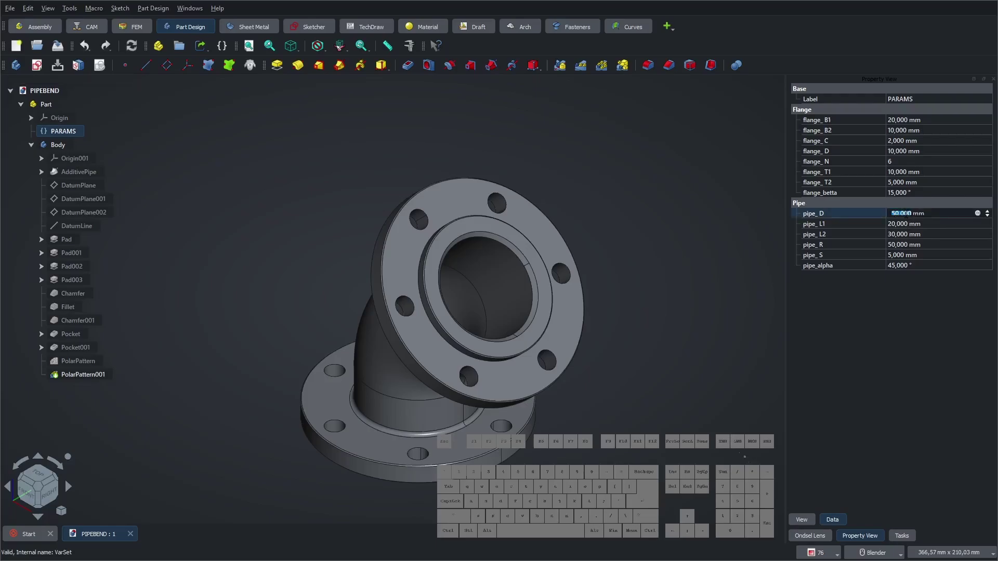
pyautogui.press('KP_8')
pyautogui.press('KP_0')
pyautogui.press('Return')
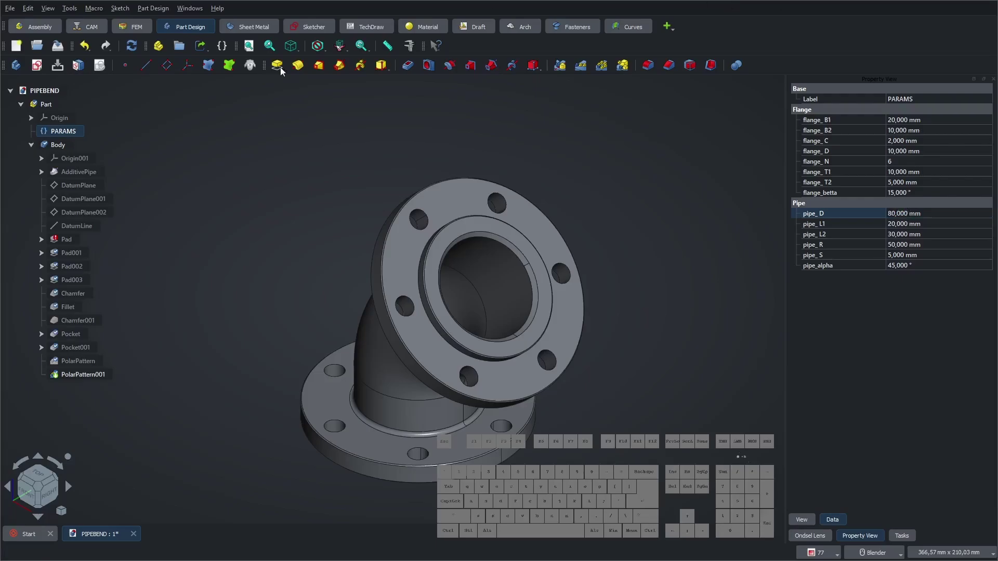
pyautogui.click(132, 51)
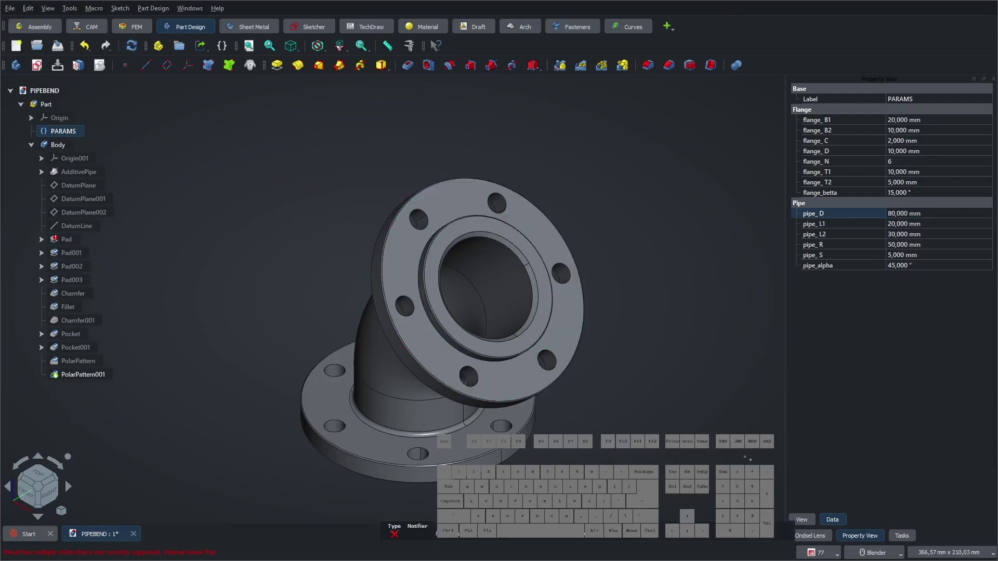
# - Inspect the multiple-solids error, expand AdditivePipe and select its profile Sketch001
pyautogui.click(693, 323)
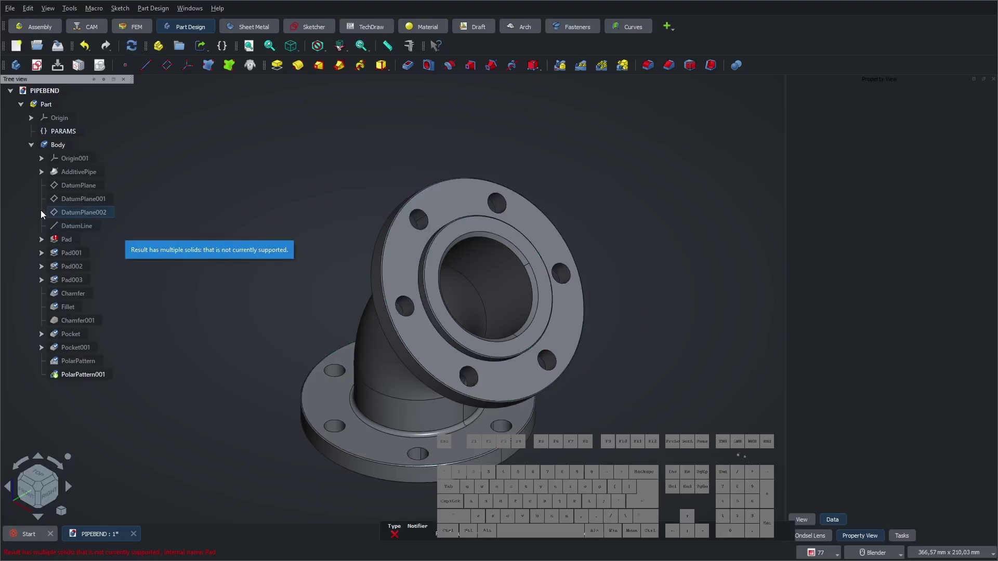
pyautogui.click(44, 242)
pyautogui.click(77, 257)
pyautogui.click(43, 241)
pyautogui.click(43, 174)
# - Edit the pipe profile Sketch001 and delete its 5 mm wall thickness constraint
pyautogui.rightClick(83, 187)
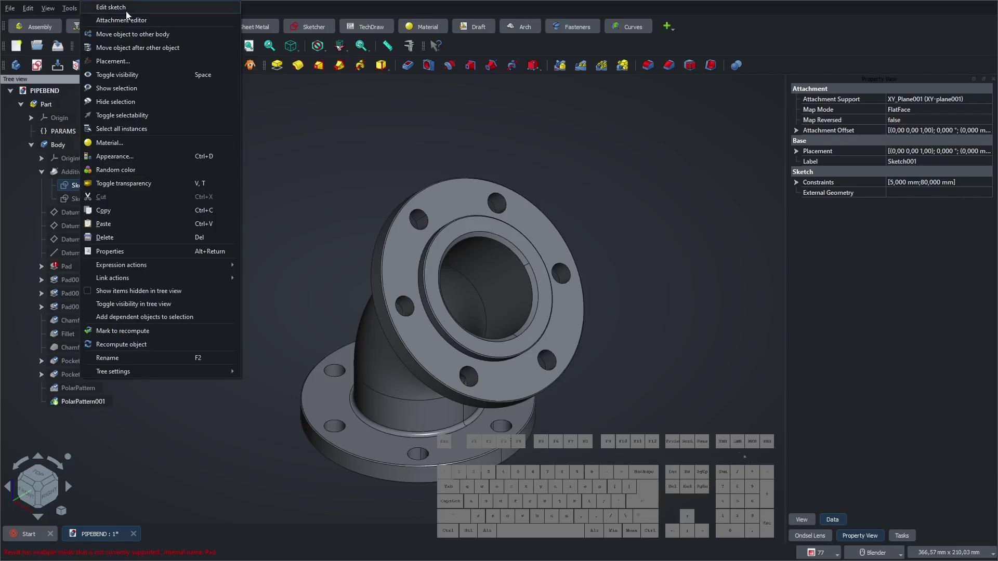
pyautogui.click(128, 14)
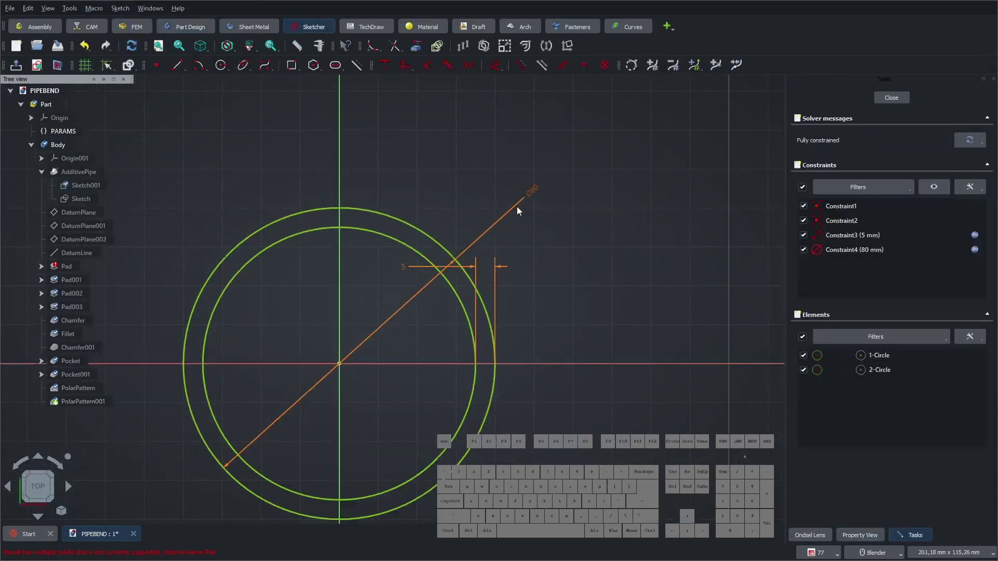
pyautogui.click(410, 270)
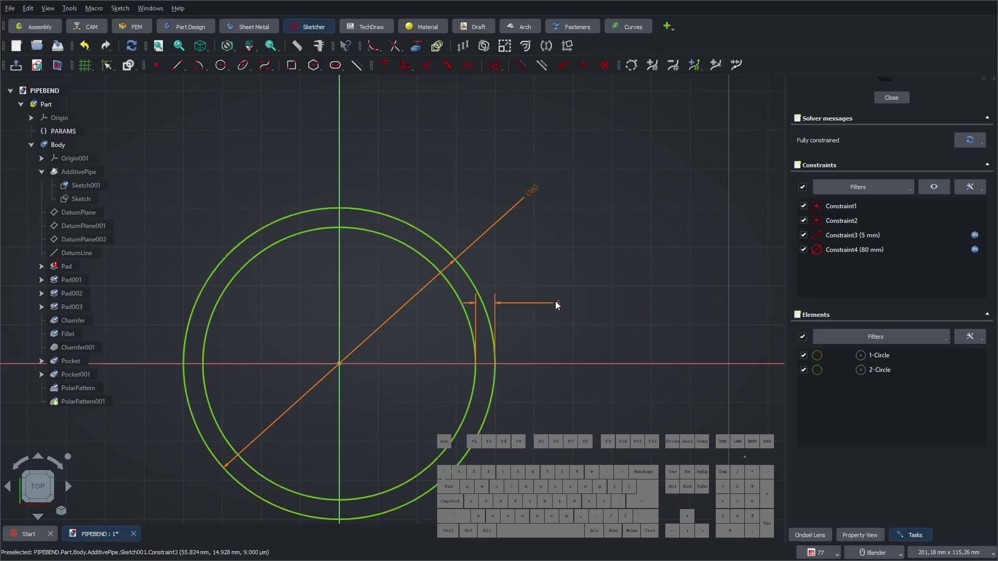
pyautogui.click(565, 307)
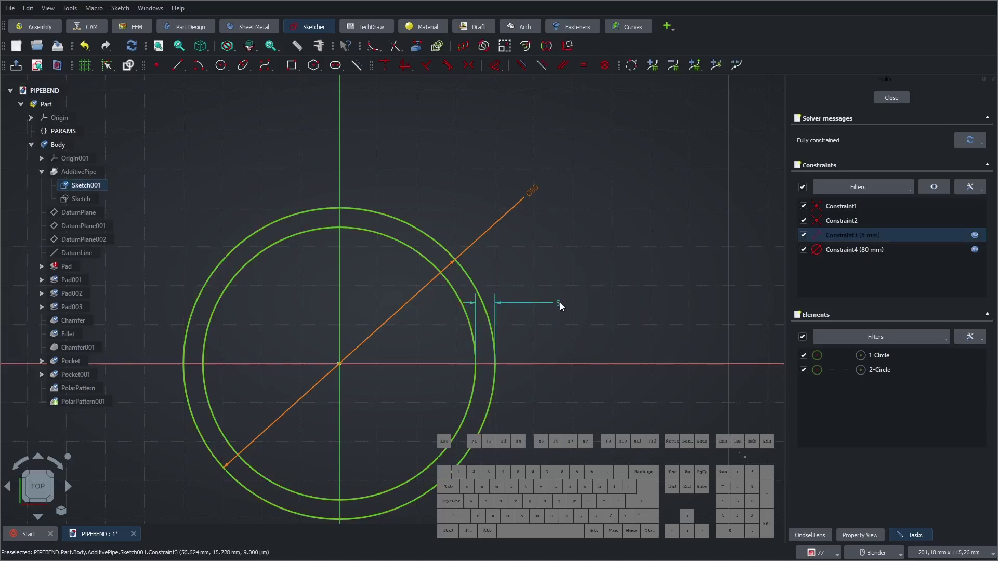
pyautogui.press('Delete')
pyautogui.click(473, 320)
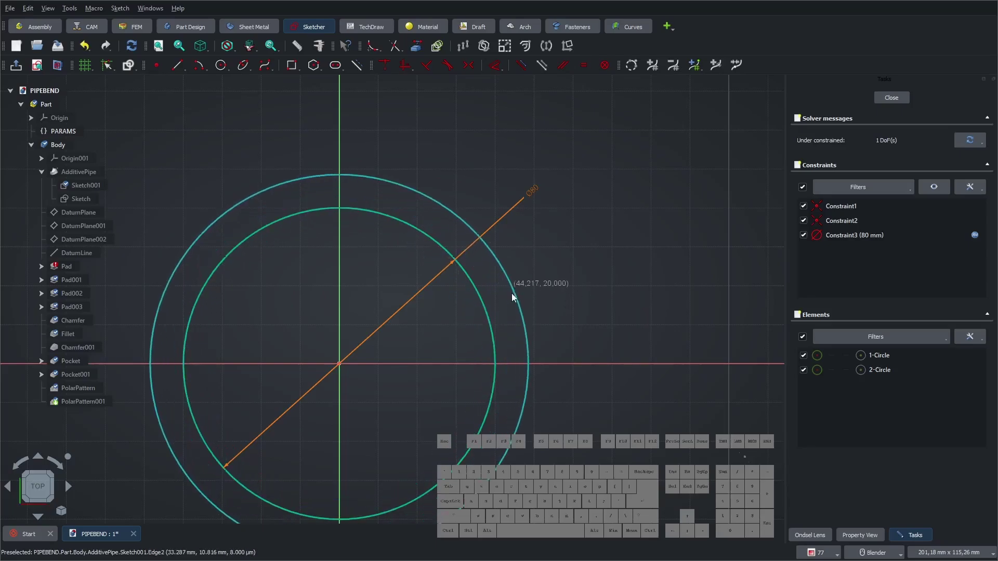
pyautogui.click(591, 332)
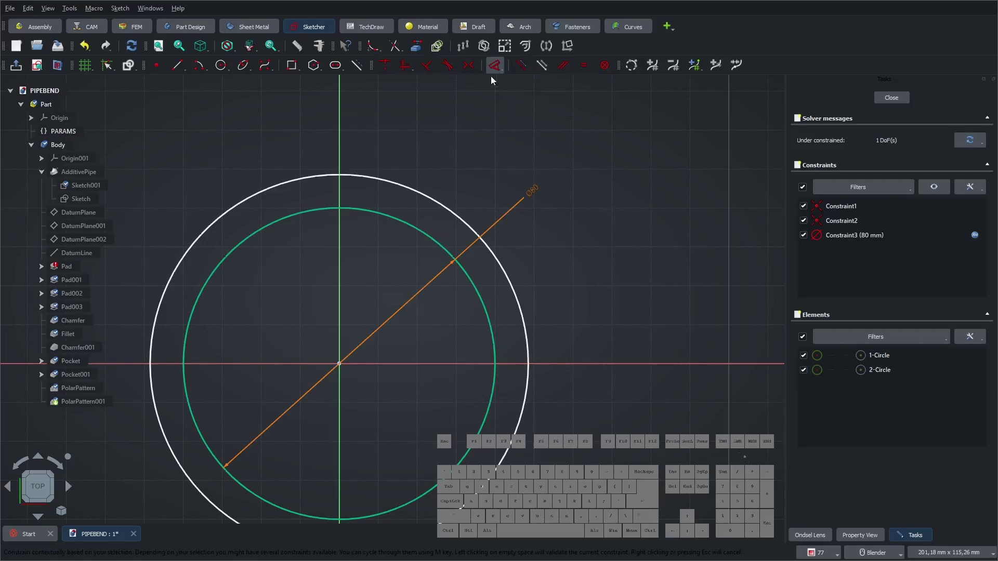
# - Add a diameter constraint on the outer circle and clear its fixed value in the expression editor
pyautogui.click(499, 71)
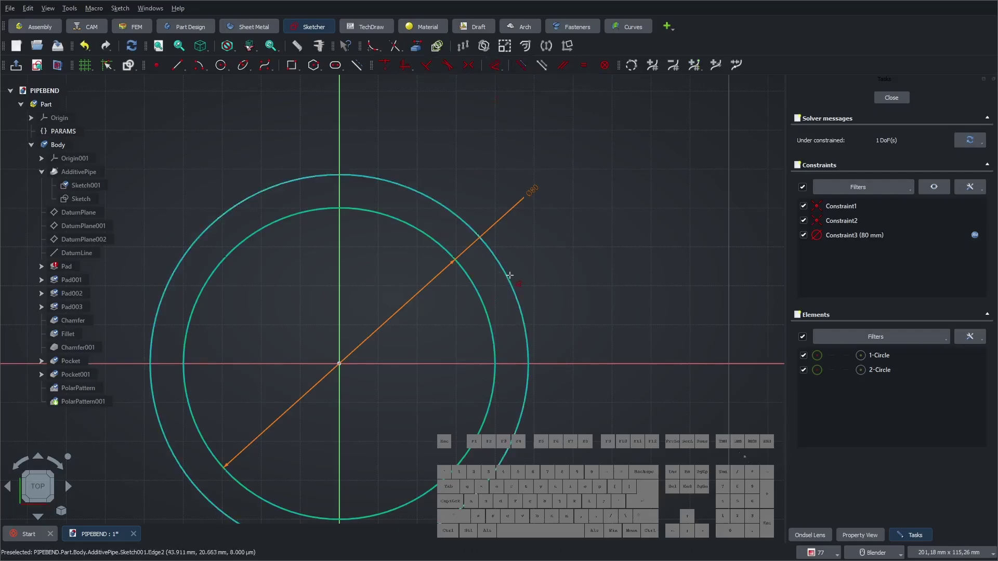
pyautogui.click(514, 282)
pyautogui.click(559, 256)
pyautogui.click(667, 264)
pyautogui.click(669, 241)
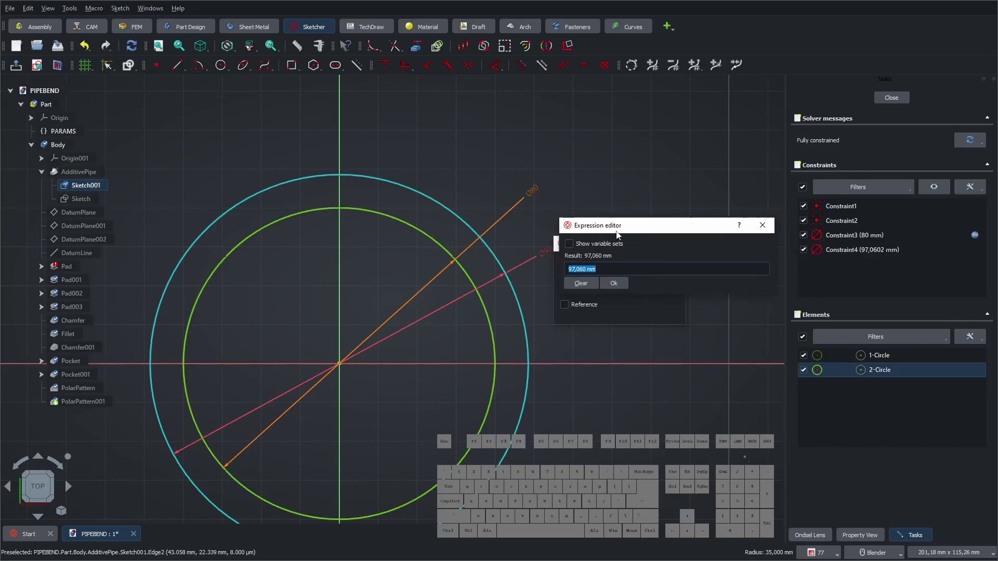
pyautogui.press('Down')
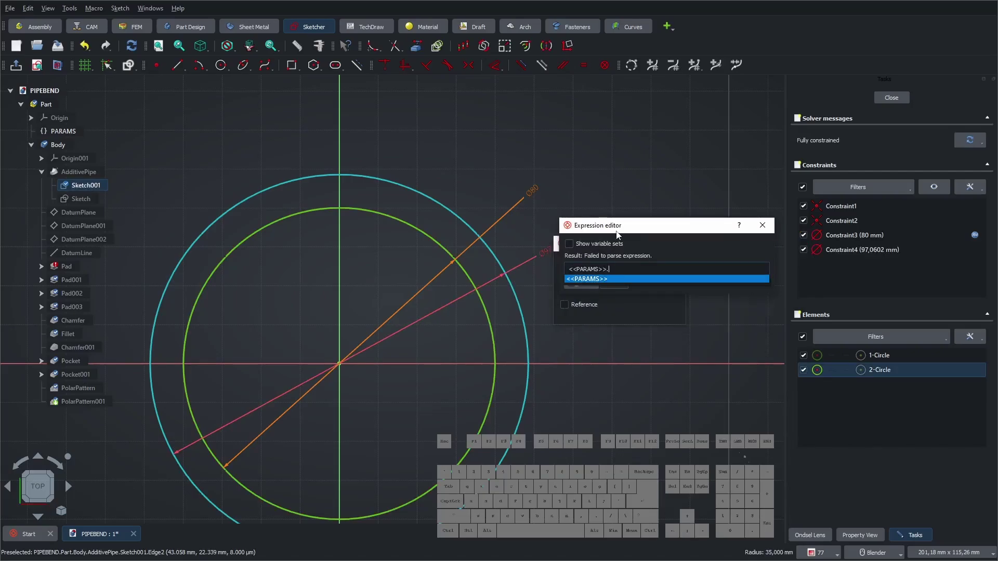
pyautogui.press('Down')
pyautogui.press('BackSpace')
pyautogui.press('BackSpace')
pyautogui.press('BackSpace')
pyautogui.press('BackSpace')
pyautogui.press('BackSpace')
pyautogui.press('BackSpace')
pyautogui.press('BackSpace')
pyautogui.press('BackSpace')
pyautogui.press('BackSpace')
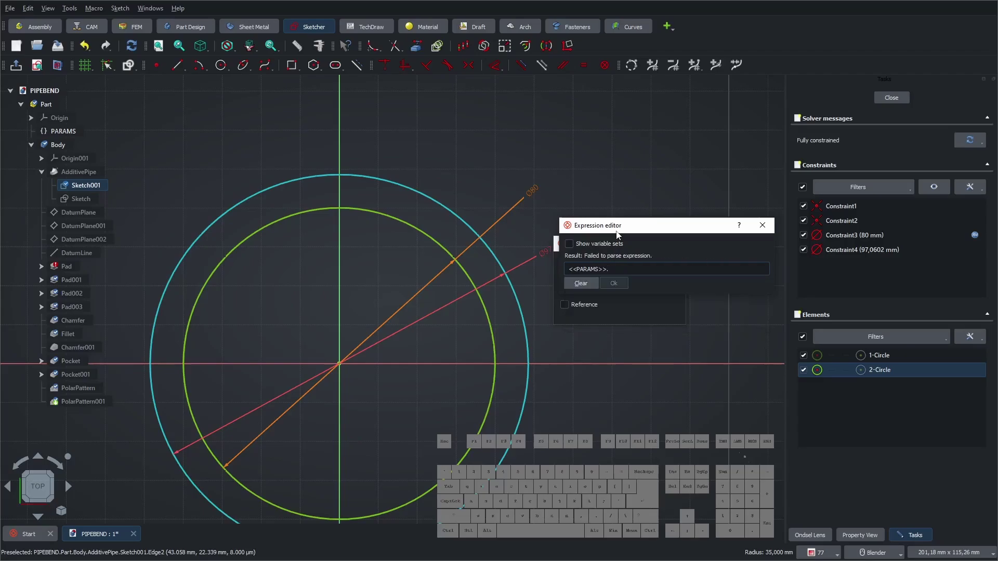
# - Set the outer diameter to PARAMS pipe_D plus the pipe wall term, giving 85 mm
pyautogui.press('Down')
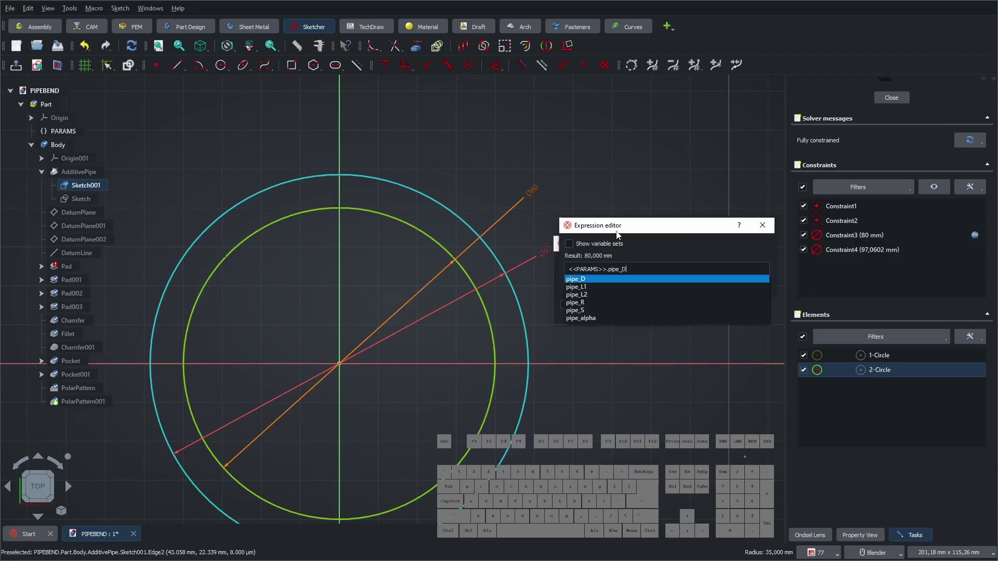
pyautogui.press('space')
pyautogui.press('KP_Add')
pyautogui.press('space')
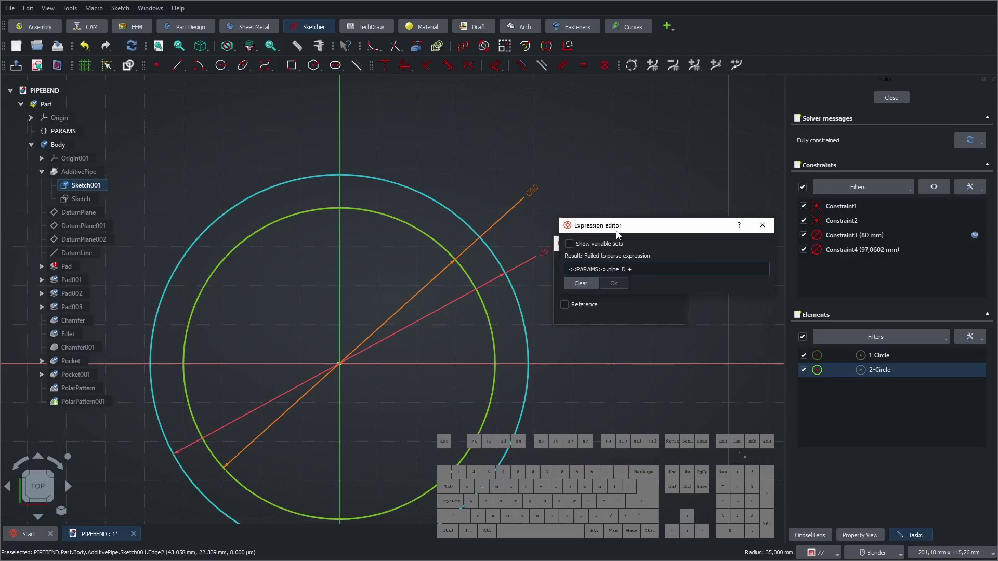
pyautogui.press('Down')
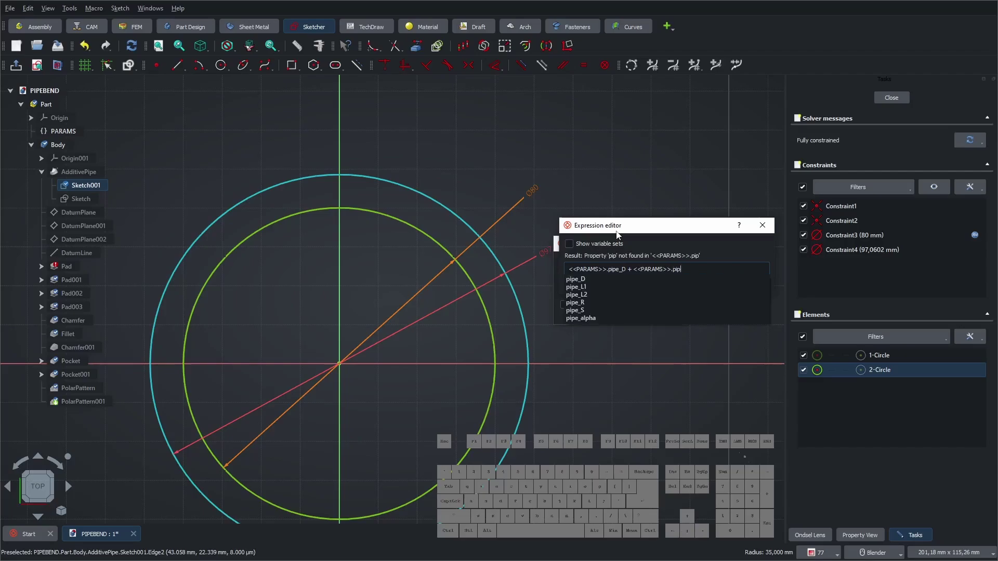
pyautogui.press('Down')
pyautogui.press('Down')
pyautogui.press('Down')
pyautogui.press('Down')
pyautogui.press('Down')
pyautogui.press('Return')
pyautogui.click(618, 287)
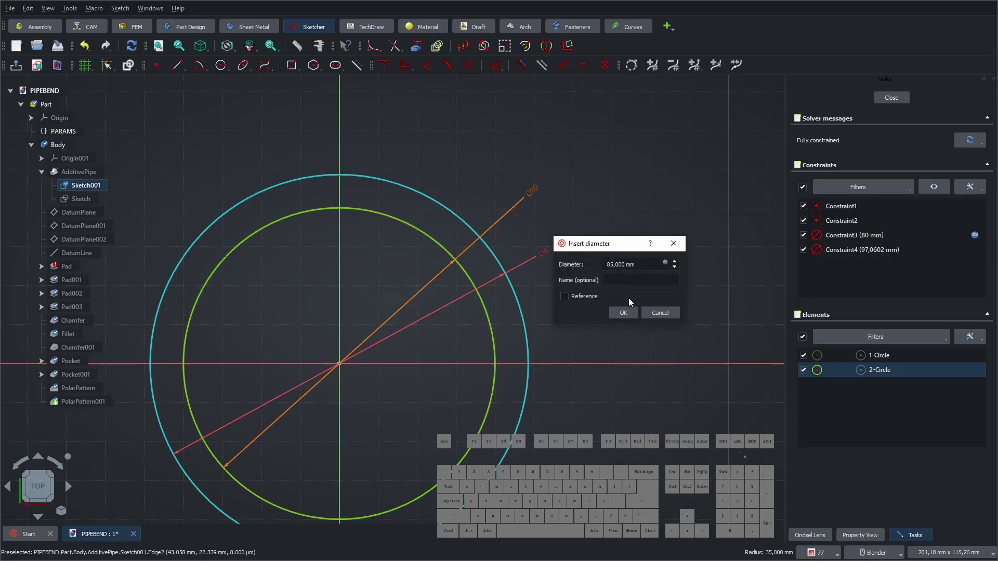
pyautogui.click(630, 315)
# - Check the 80 mm inner diameter constraint and close the sketch
pyautogui.click(566, 317)
pyautogui.click(539, 265)
pyautogui.click(537, 261)
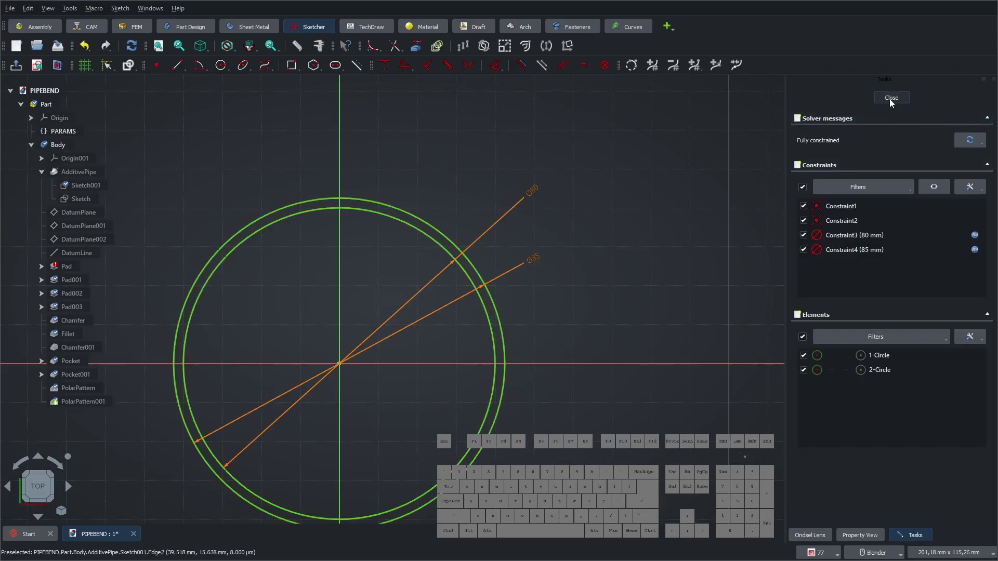
pyautogui.click(897, 100)
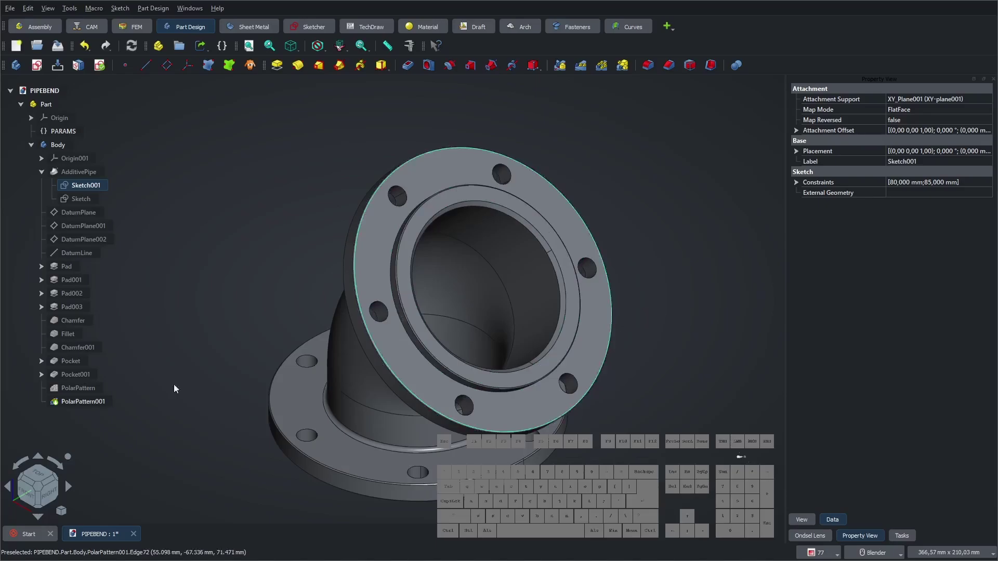
# - In PARAMS set pipe_D to 100 mm and the bend angle pipe_alpha to 90°
pyautogui.click(161, 253)
pyautogui.click(54, 139)
pyautogui.click(902, 219)
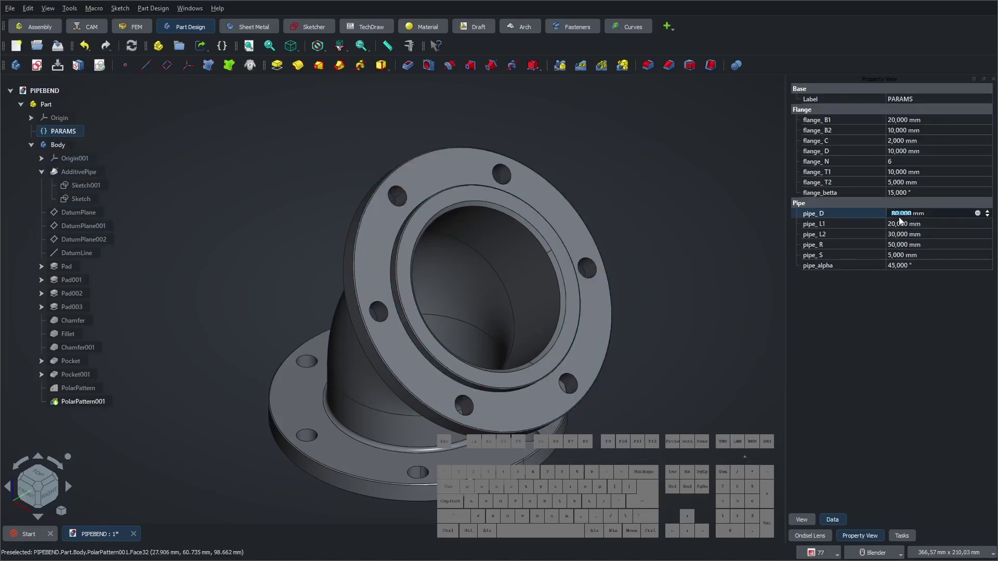
pyautogui.press('KP_1')
pyautogui.press('KP_0')
pyautogui.press('KP_0')
pyautogui.press('KP_Enter')
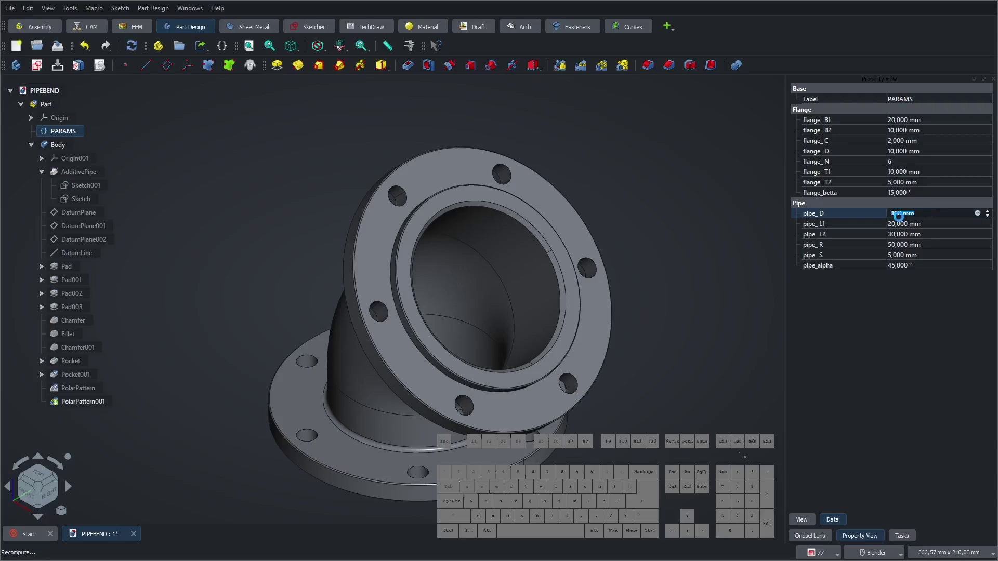
pyautogui.click(909, 217)
pyautogui.press('KP_5')
pyautogui.press('KP_0')
pyautogui.press('KP_Enter')
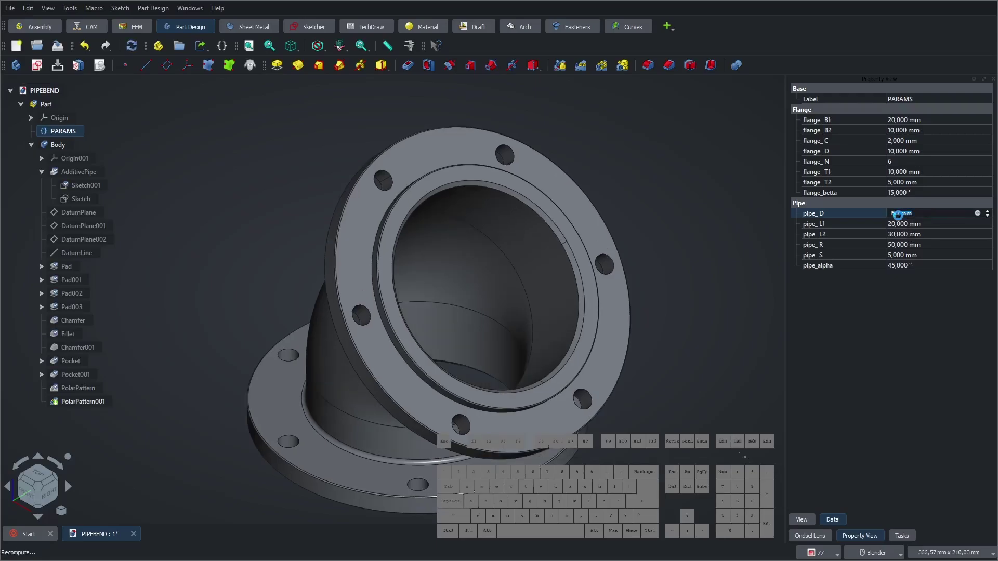
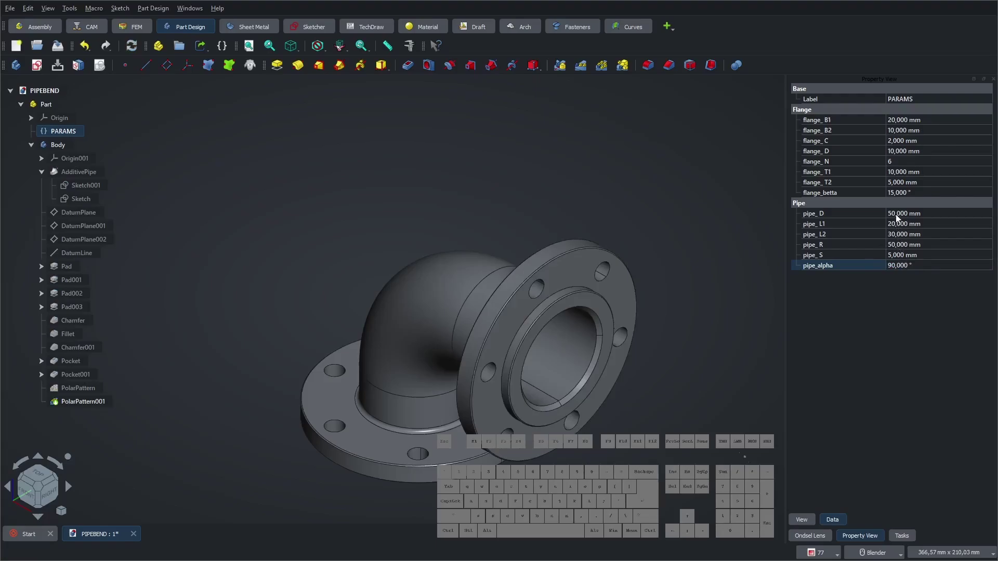
# - Set both straight lengths pipe_L1 and pipe_L2 to 50 mm
pyautogui.click(900, 228)
pyautogui.press('KP_5')
pyautogui.press('KP_0')
pyautogui.press('KP_Enter')
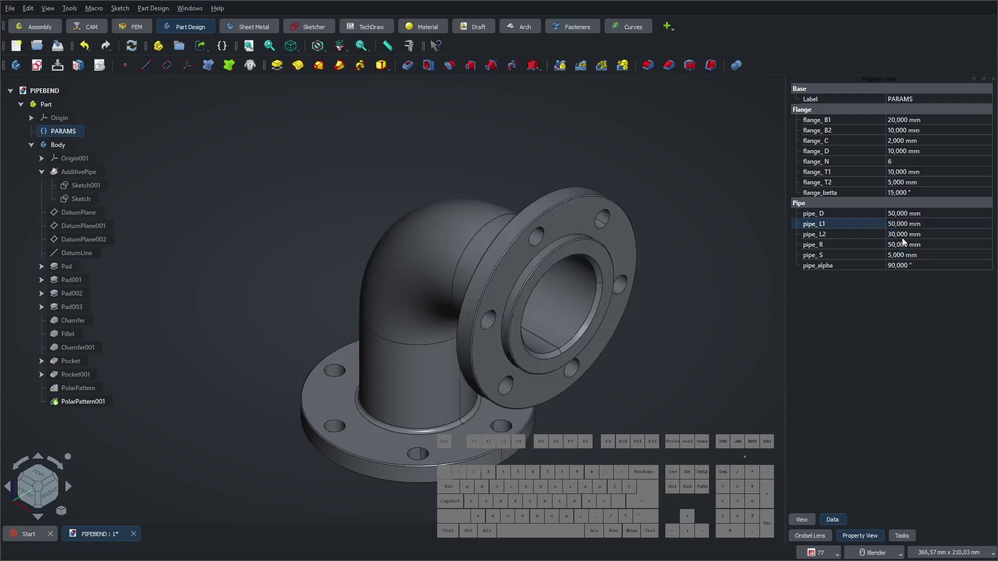
pyautogui.click(900, 237)
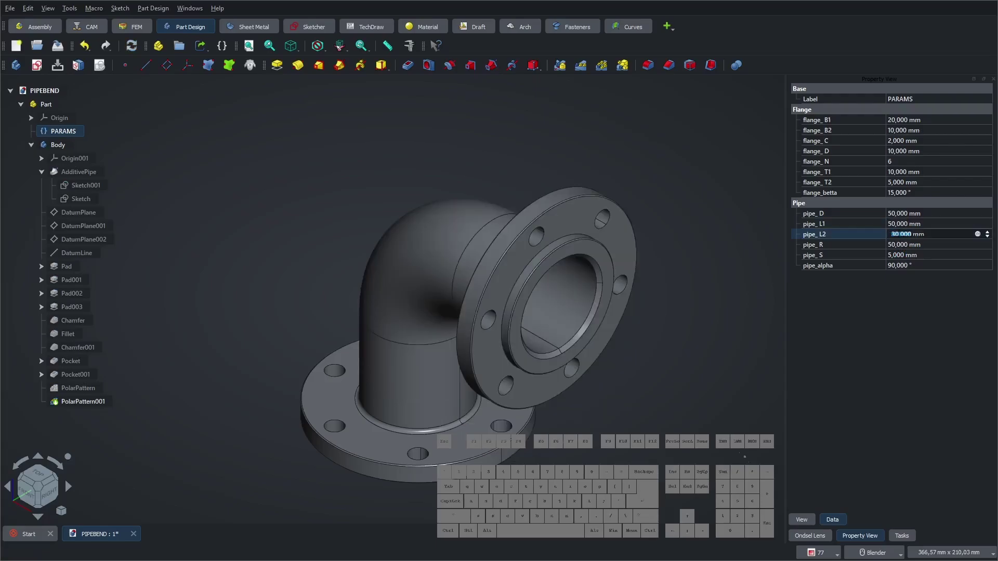
pyautogui.press('KP_5')
pyautogui.press('KP_0')
pyautogui.press('KP_Enter')
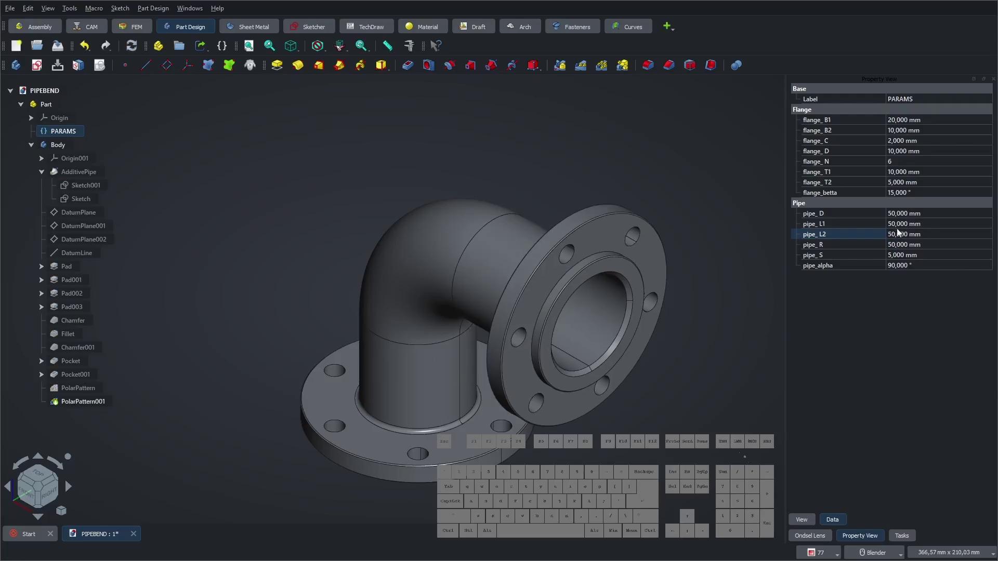
# - Raise pipe_D to 200 mm and let the model recompute
pyautogui.click(905, 217)
pyautogui.press('KP_2')
pyautogui.press('KP_0')
pyautogui.press('KP_0')
pyautogui.press('KP_Enter')
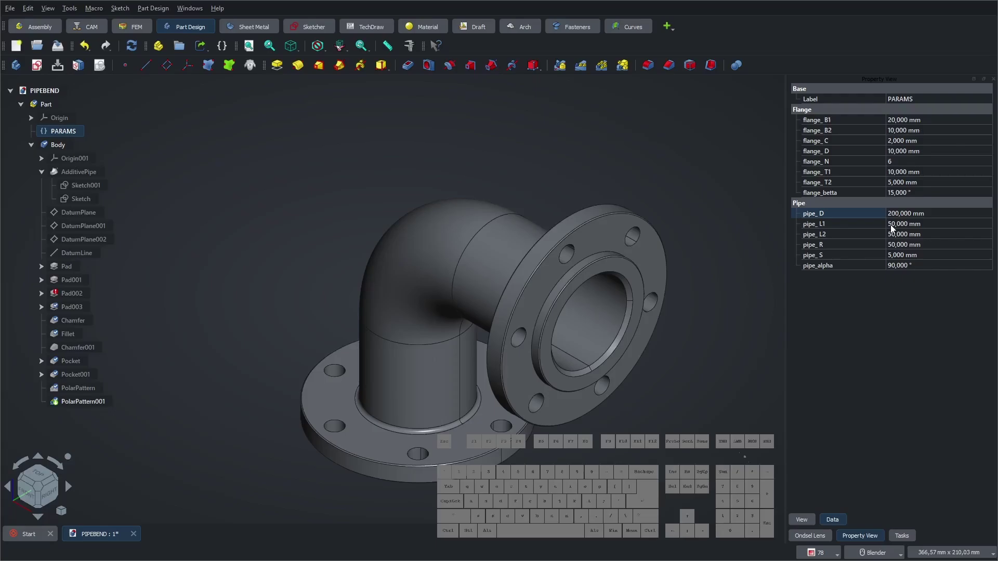
pyautogui.click(135, 47)
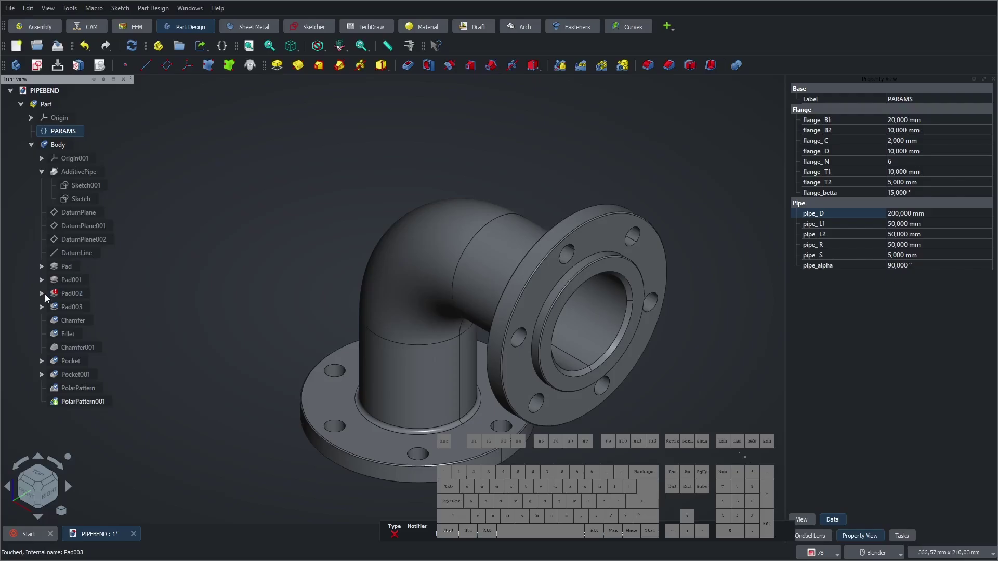
# - Edit Sketch004 under Pad002 and inspect the expression behind its 10 mm ring width
pyautogui.click(47, 298)
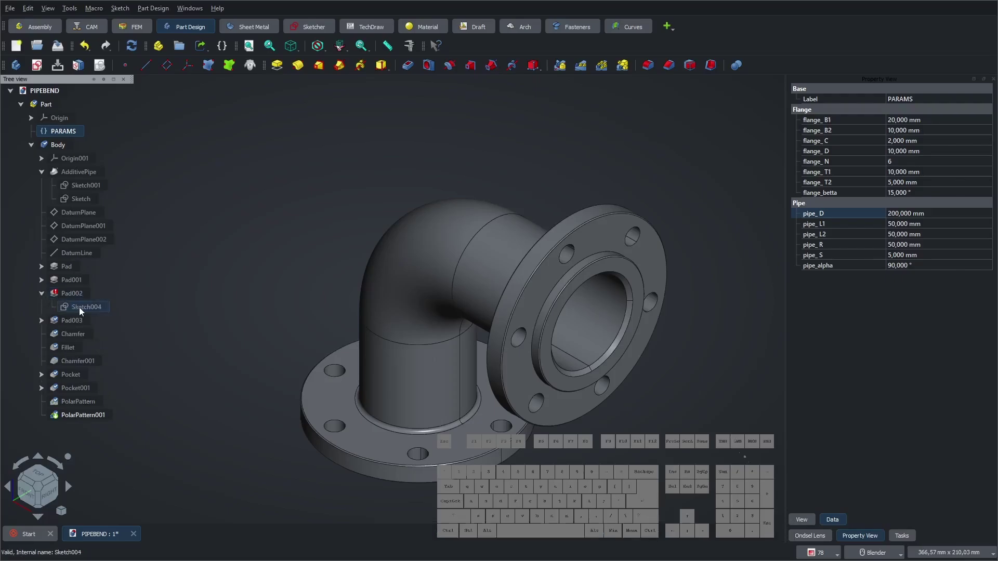
pyautogui.click(81, 312)
pyautogui.rightClick(82, 312)
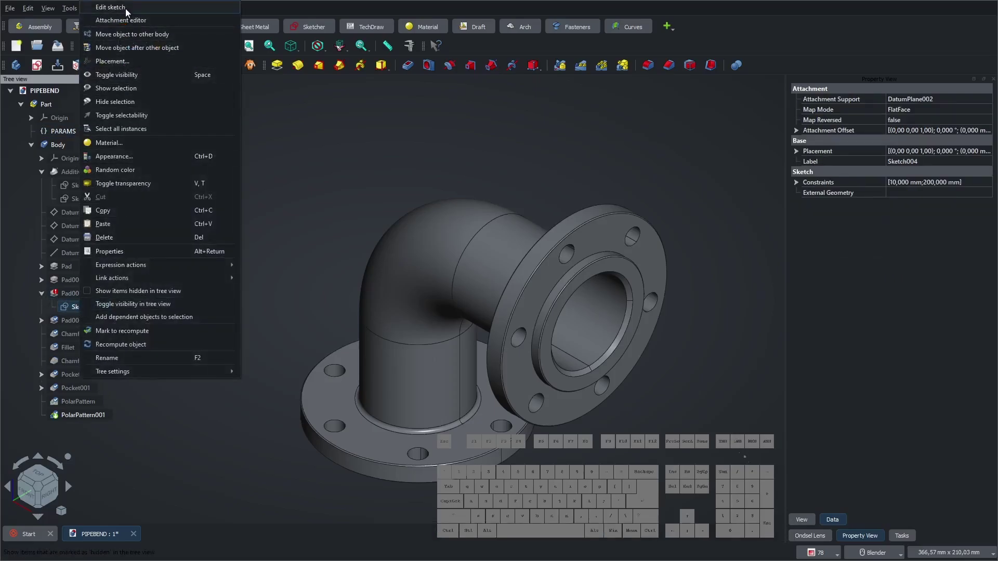
pyautogui.click(128, 12)
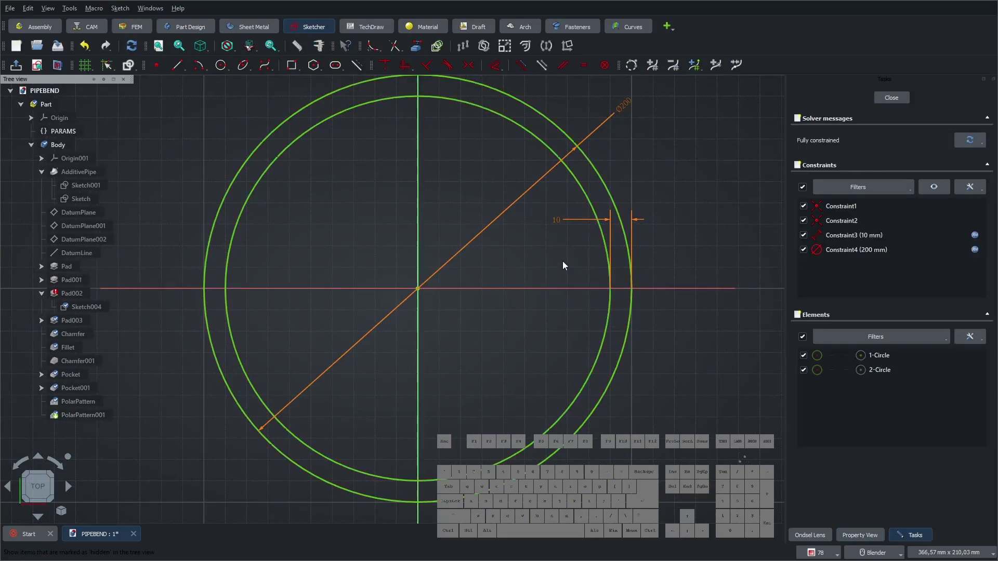
pyautogui.click(563, 223)
pyautogui.click(546, 272)
pyautogui.doubleClick(571, 243)
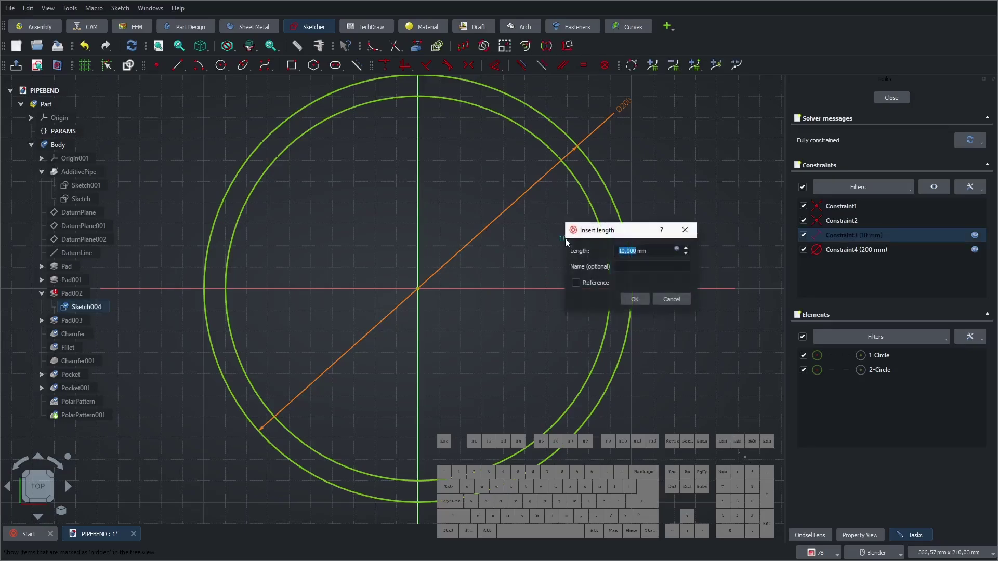
pyautogui.click(682, 253)
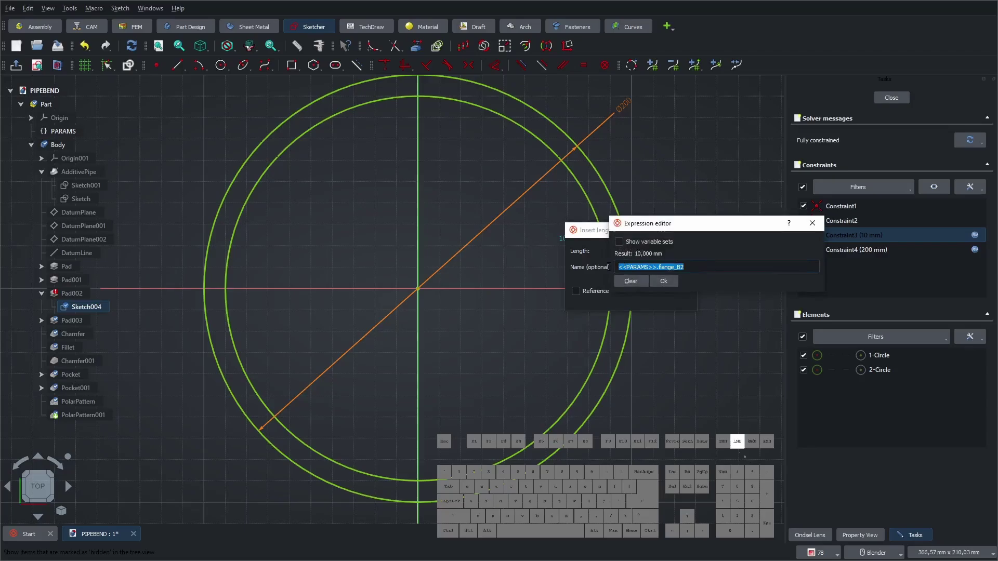
# - Copy the flange_B2 expression text and delete the 10 mm ring-width constraint
pyautogui.click(668, 286)
pyautogui.click(635, 304)
pyautogui.click(569, 243)
pyautogui.rightClick(566, 243)
pyautogui.click(532, 270)
pyautogui.click(565, 240)
pyautogui.rightClick(571, 242)
pyautogui.click(586, 307)
# - Dimension the outer circle's diameter as <<PARAMS>>.pipe_D + <<PARAMS>>.flange_B2
pyautogui.click(610, 257)
pyautogui.click(568, 262)
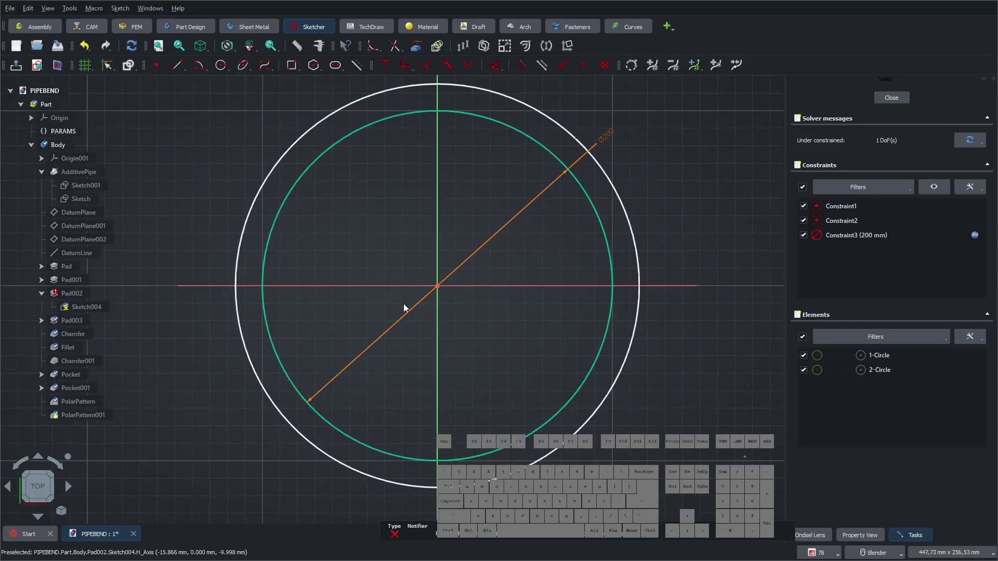
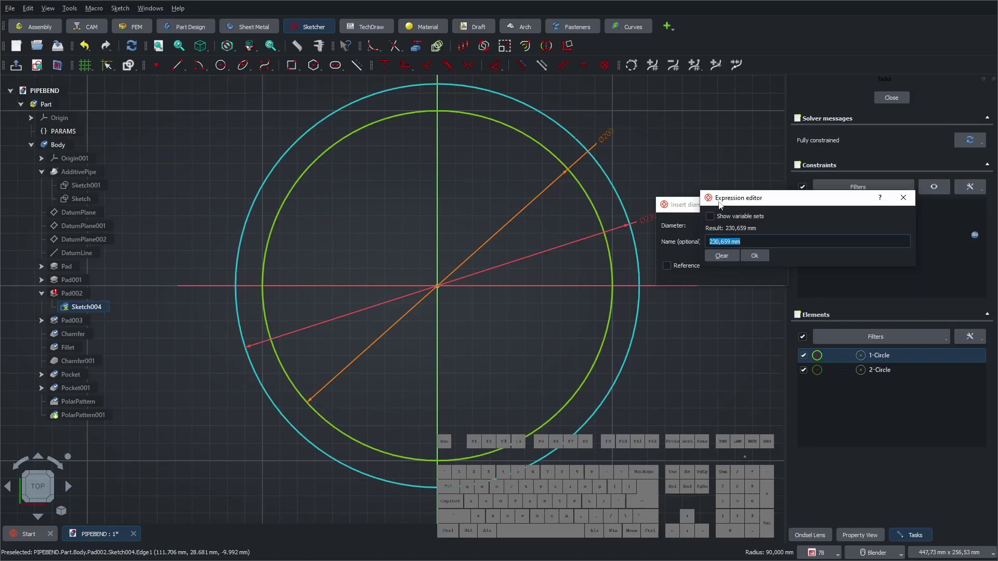
pyautogui.click(733, 202)
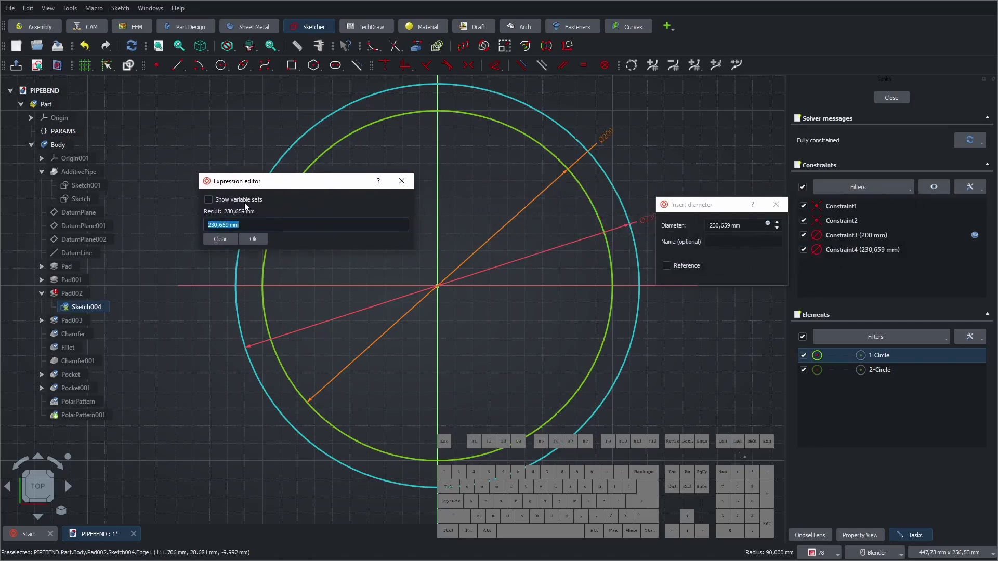
pyautogui.press('Down')
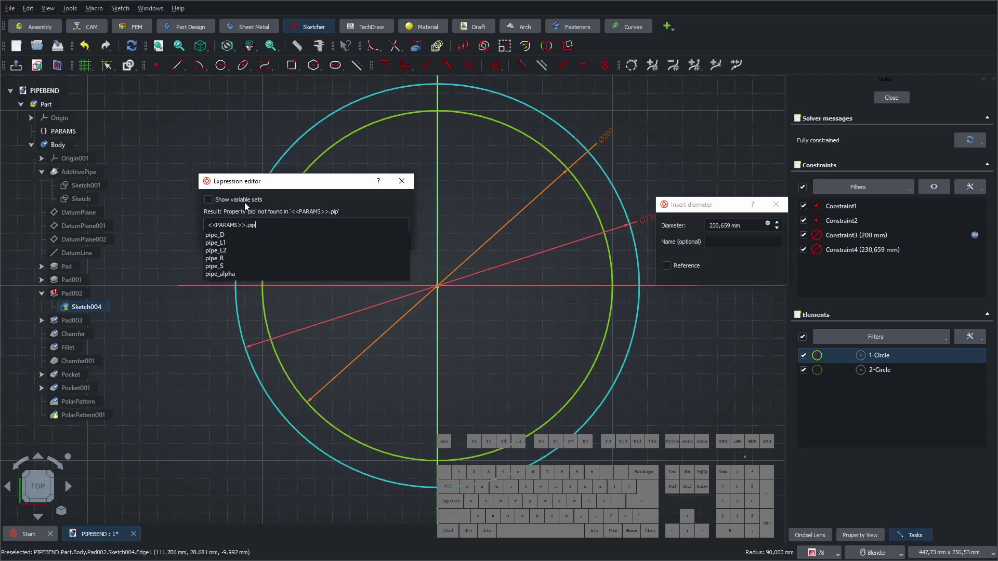
pyautogui.press('Down')
pyautogui.press('Down')
pyautogui.press('Up')
pyautogui.press('Return')
pyautogui.press('space')
pyautogui.press('KP_Add')
pyautogui.press('space')
pyautogui.press('Down')
pyautogui.press('Down')
pyautogui.press('Down')
pyautogui.press('Return')
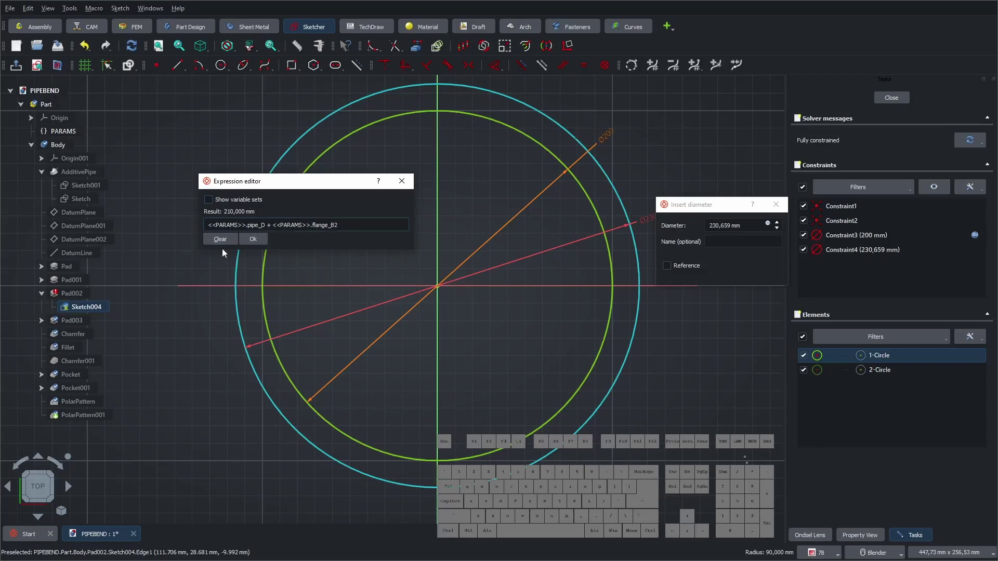
# - Accept the 210 mm outer diameter constraint and close Sketch004
pyautogui.click(253, 243)
pyautogui.click(719, 279)
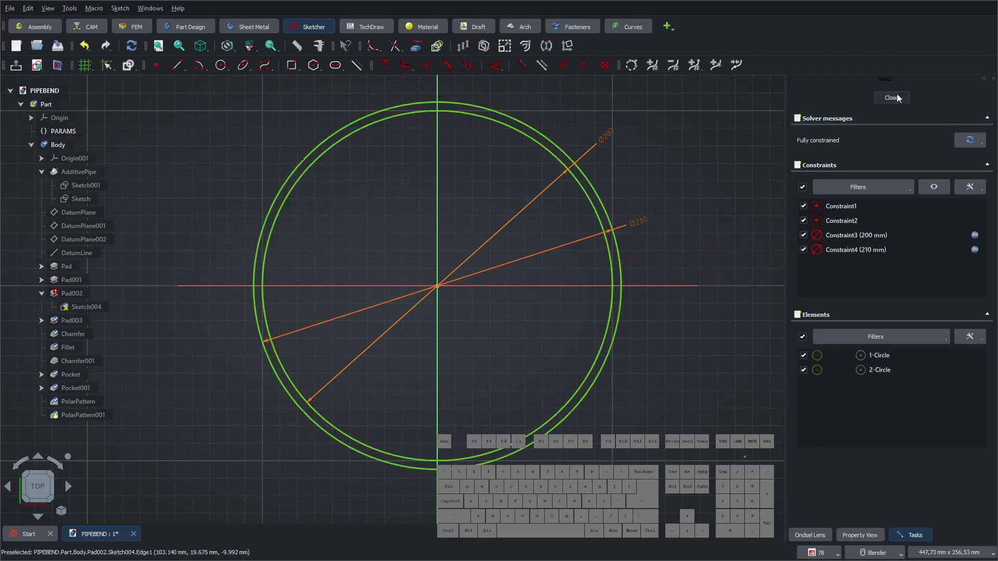
pyautogui.click(896, 102)
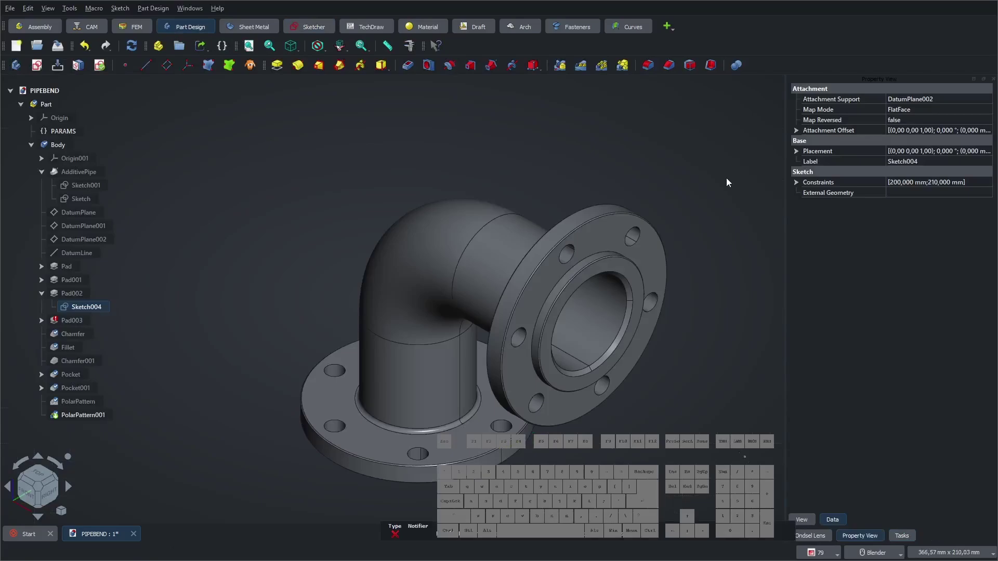
# - Expand Pad001 and open Sketch003 for editing
pyautogui.click(312, 192)
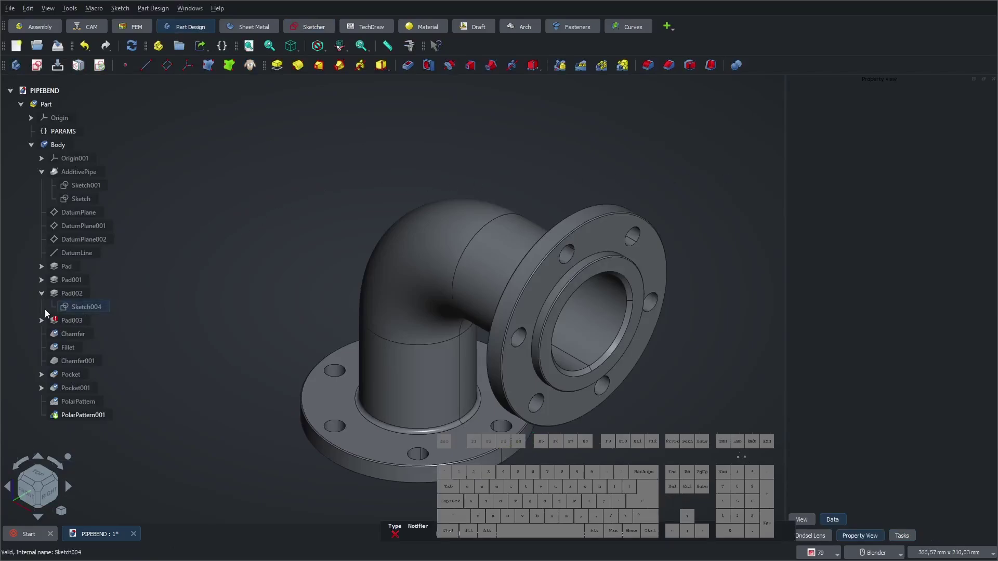
pyautogui.click(46, 300)
pyautogui.click(47, 284)
pyautogui.click(75, 296)
pyautogui.rightClick(88, 296)
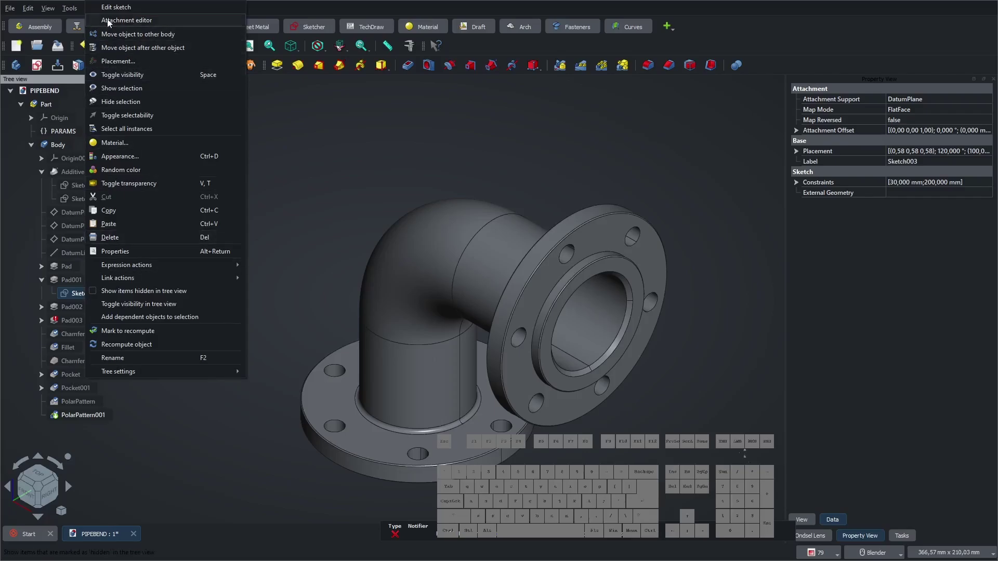
pyautogui.click(115, 11)
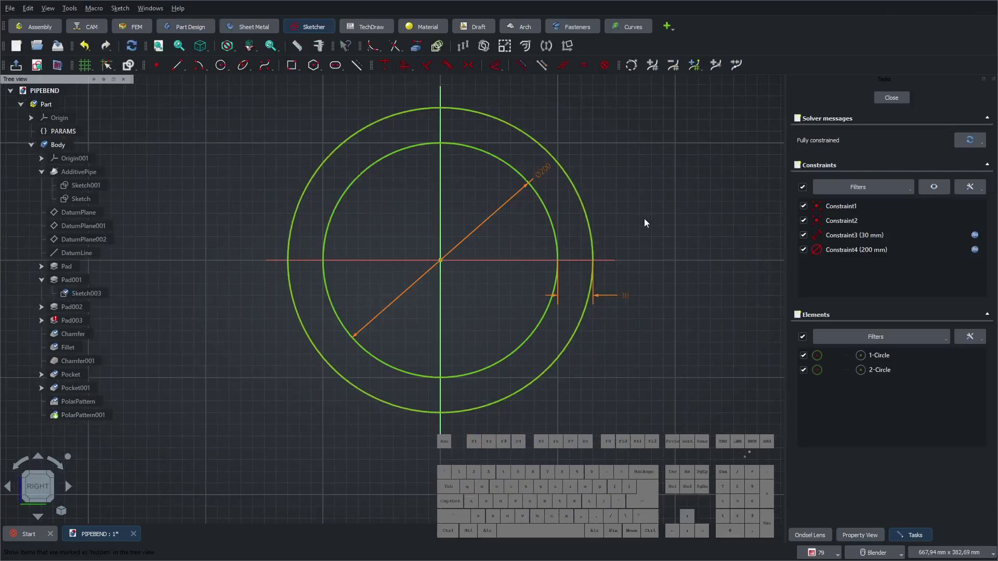
# - Copy the flange_B1 plus flange_B2 expression from the 30 mm ring width, then delete that constraint
pyautogui.click(630, 299)
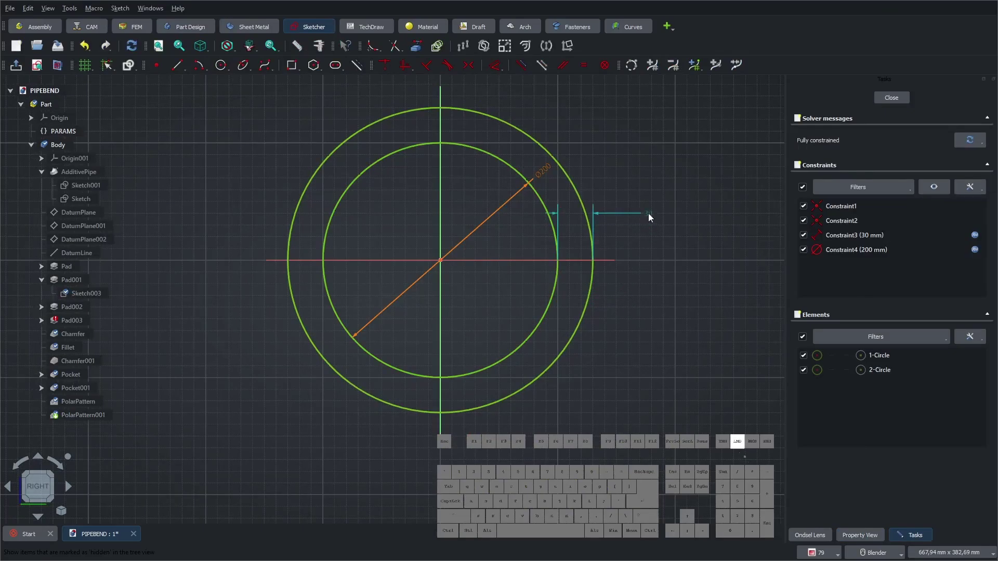
pyautogui.doubleClick(653, 219)
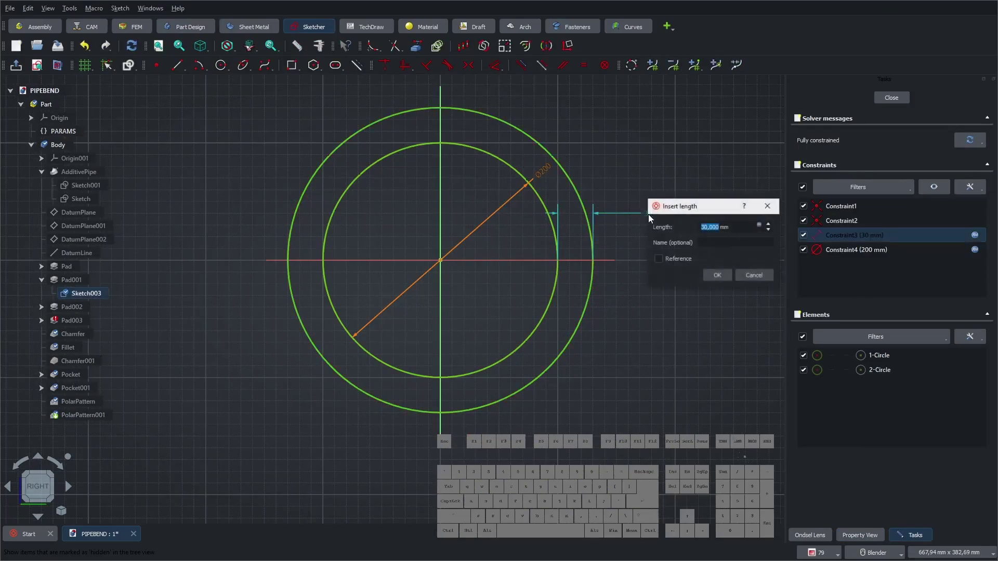
pyautogui.click(762, 226)
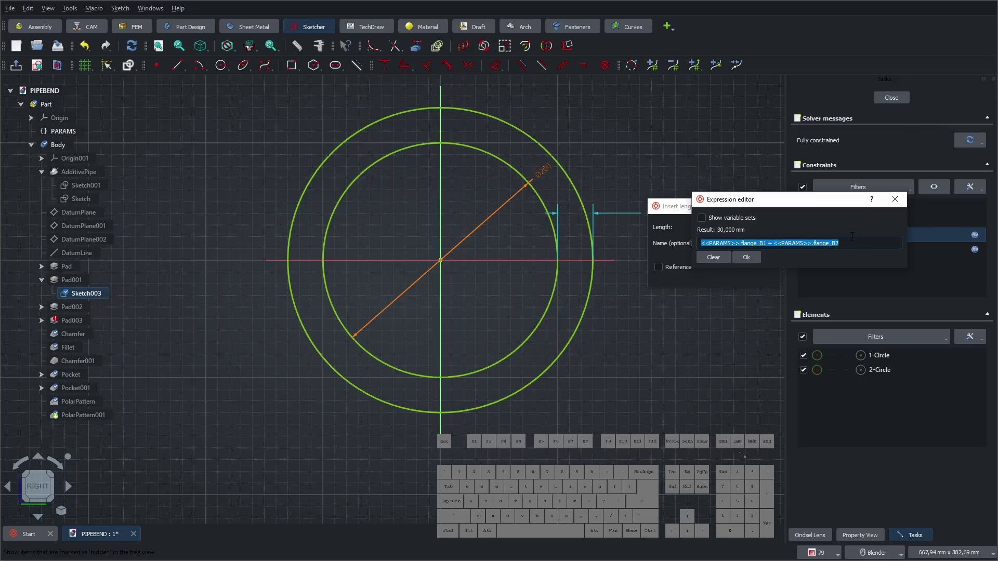
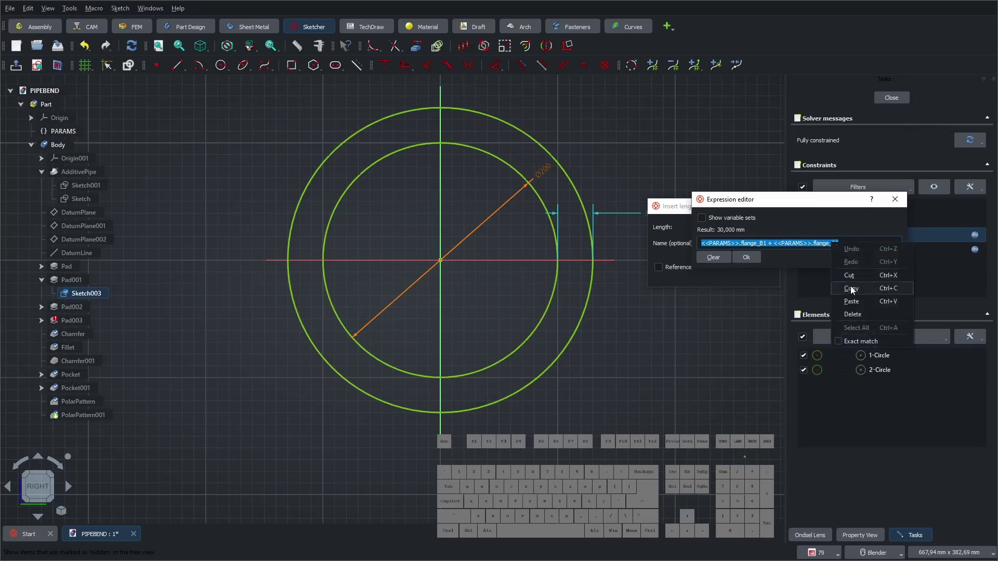
pyautogui.click(853, 294)
pyautogui.click(761, 266)
pyautogui.click(727, 281)
pyautogui.click(652, 216)
pyautogui.press('Delete')
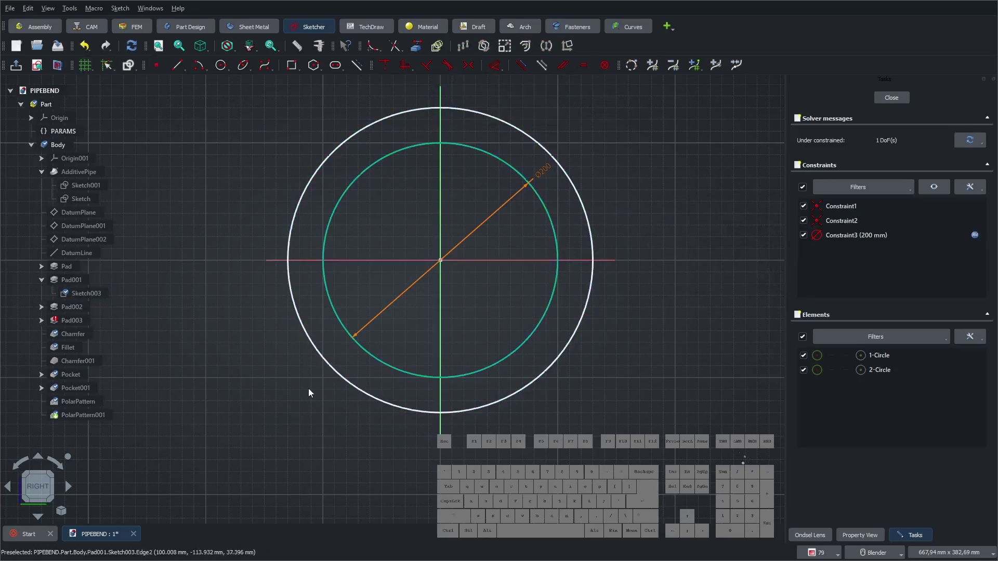
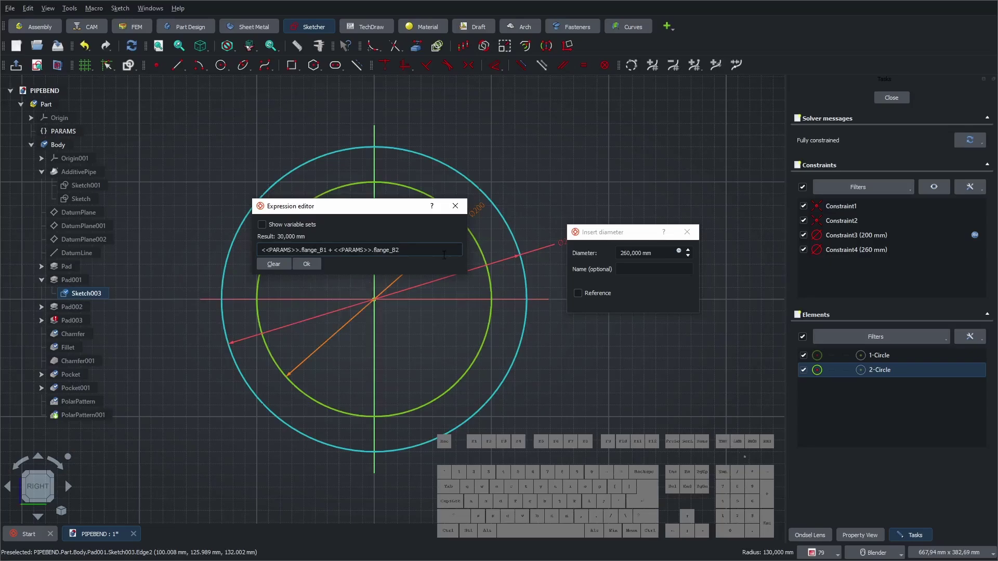
# - Set the outer diameter to flange_B1*2 + flange_B2*2 + pipe_D from PARAMS, reading 260 mm
pyautogui.press('space')
pyautogui.press('KP_Add')
pyautogui.press('space')
pyautogui.press('Down')
pyautogui.press('Down')
pyautogui.press('Return')
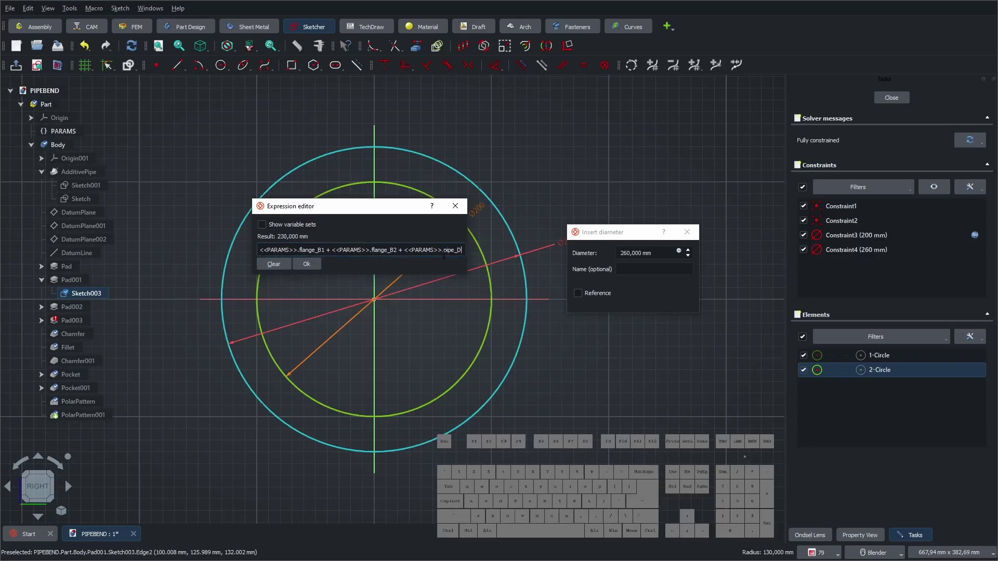
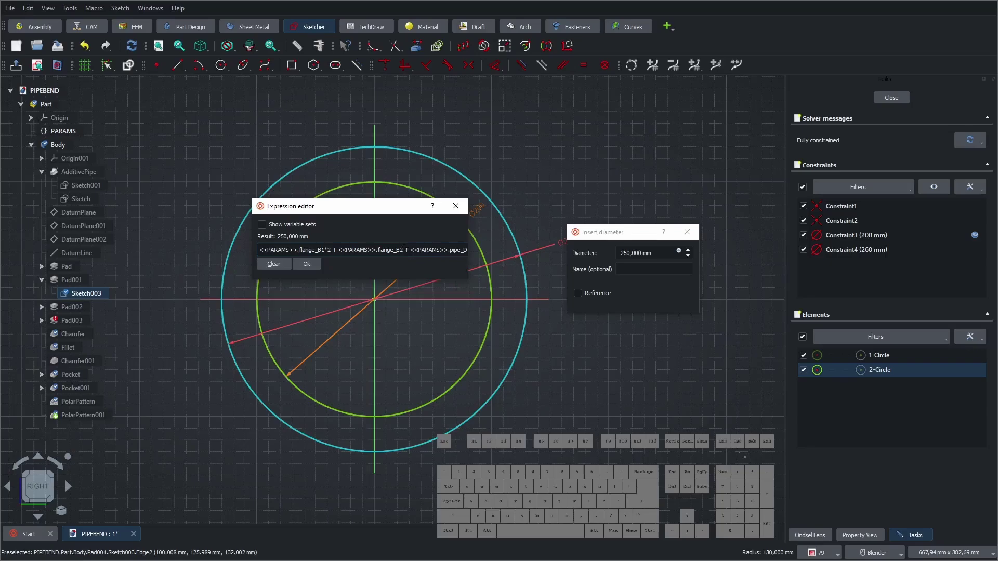
pyautogui.press('KP_Multiply')
pyautogui.press('KP_2')
pyautogui.press('KP_Enter')
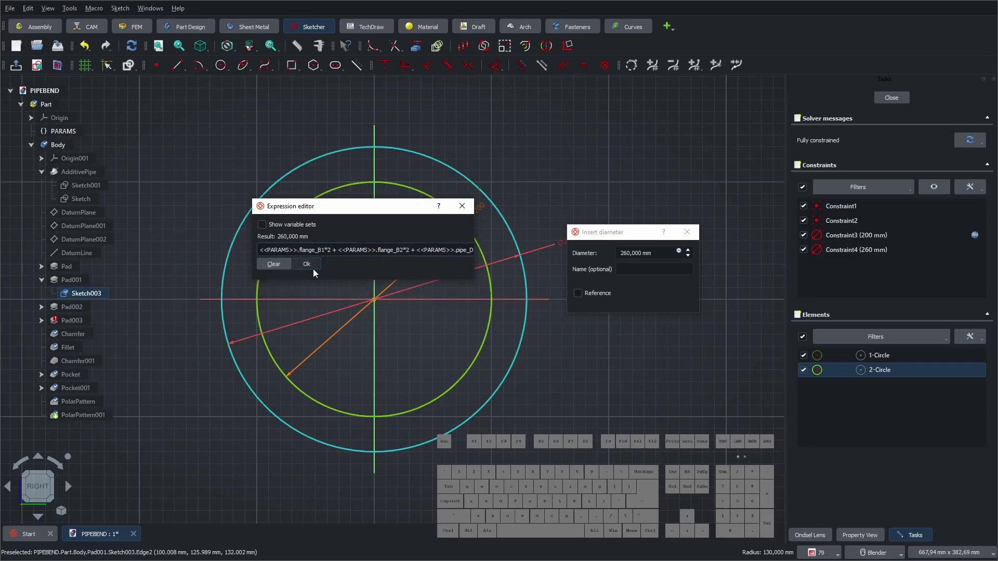
pyautogui.click(310, 267)
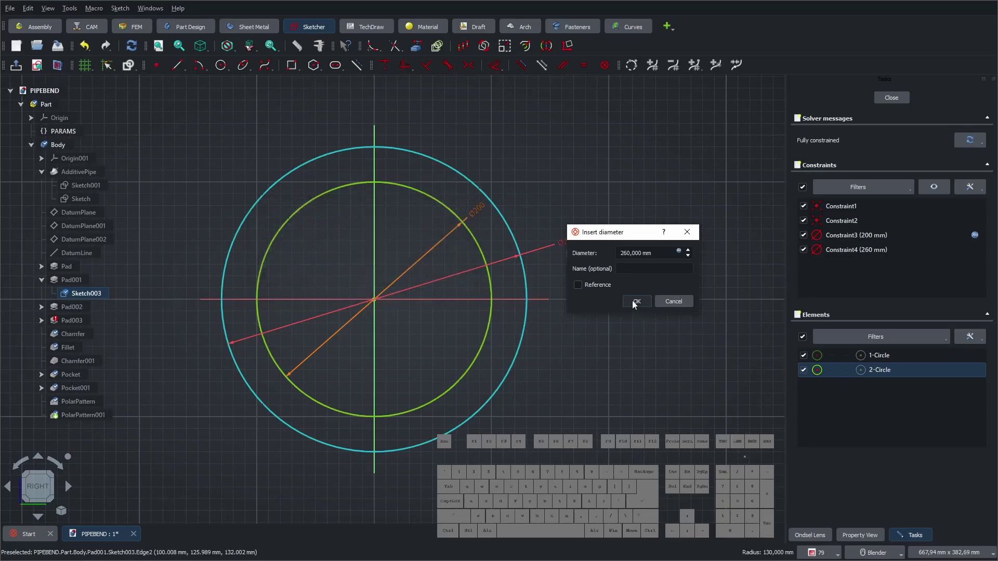
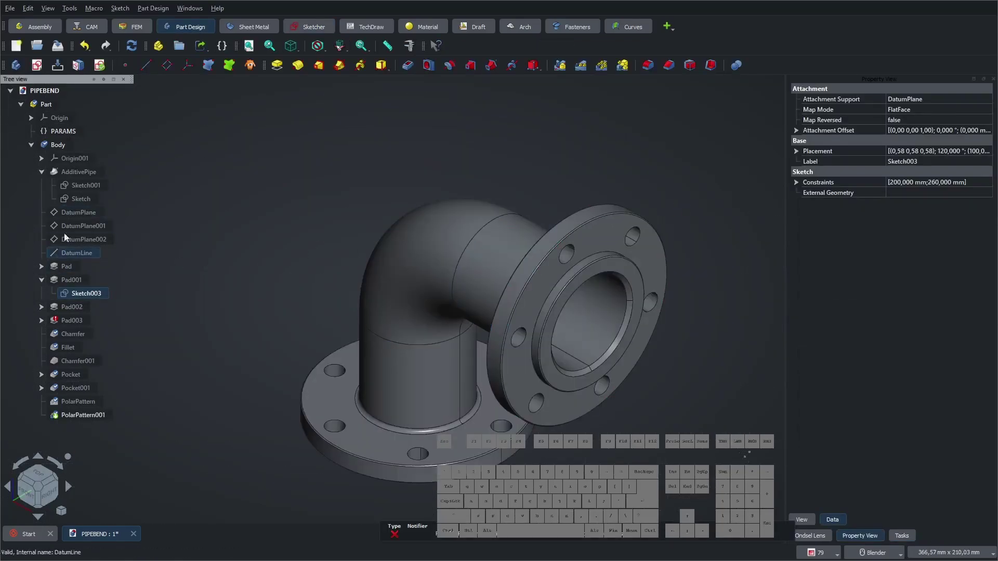
# - Widen Sketch001's outer circle diameter from 205 mm to 210 mm and close the sketch
pyautogui.click(80, 185)
pyautogui.rightClick(80, 189)
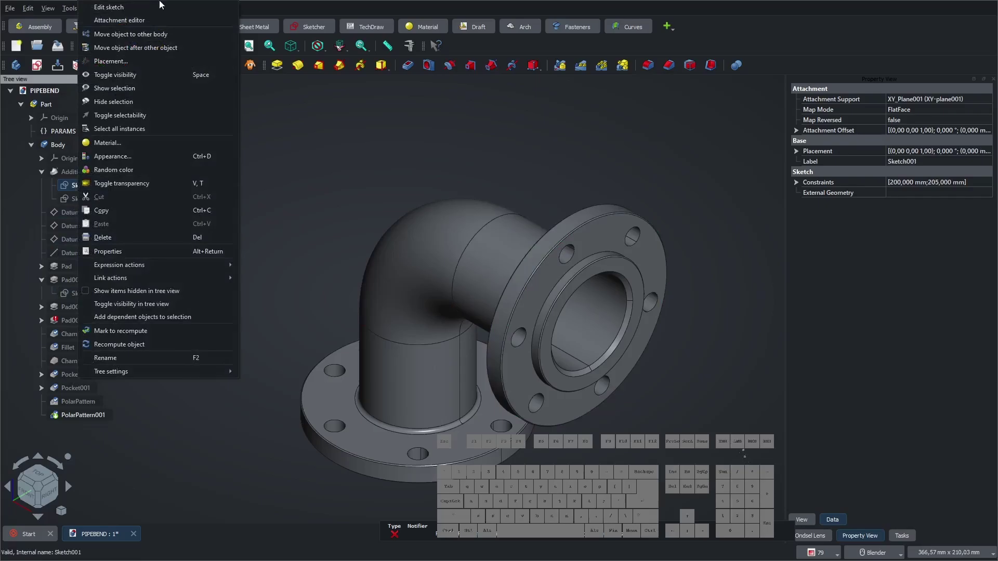
pyautogui.click(155, 7)
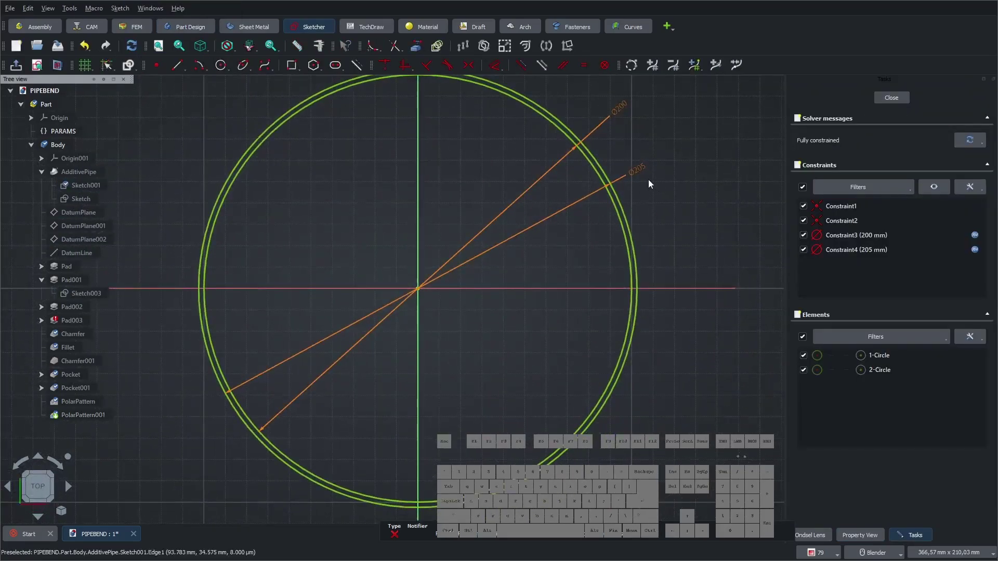
pyautogui.doubleClick(644, 172)
pyautogui.click(753, 180)
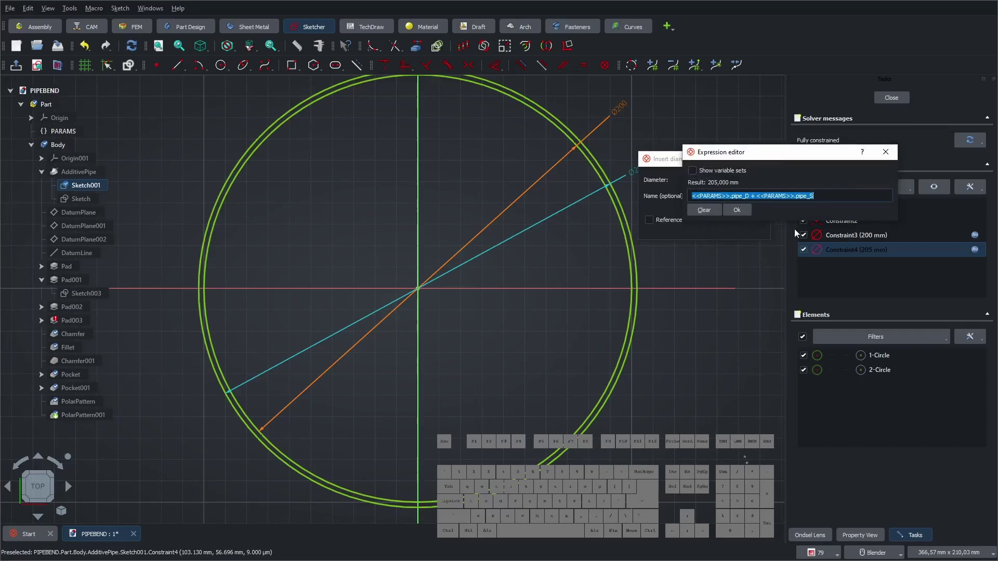
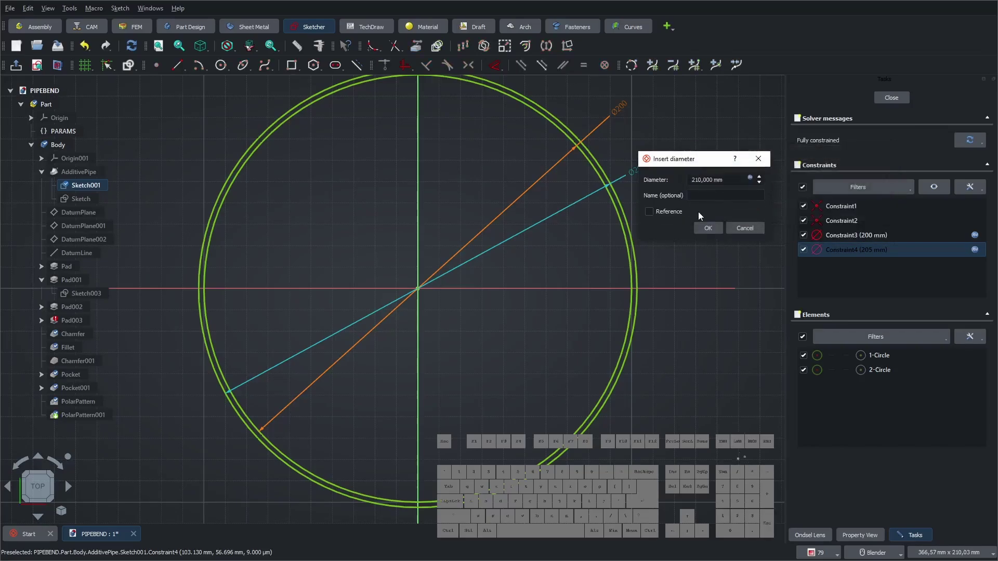
pyautogui.click(710, 229)
pyautogui.click(898, 101)
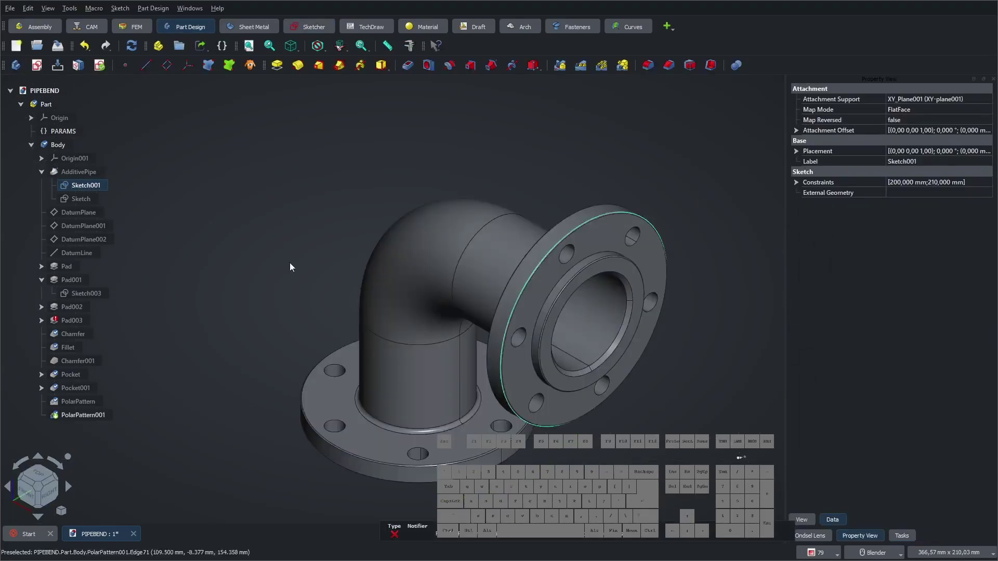
# - In the Pad's Sketch002, drop the 30 mm width constraint and add a diameter constraint on the outer circle
pyautogui.click(44, 176)
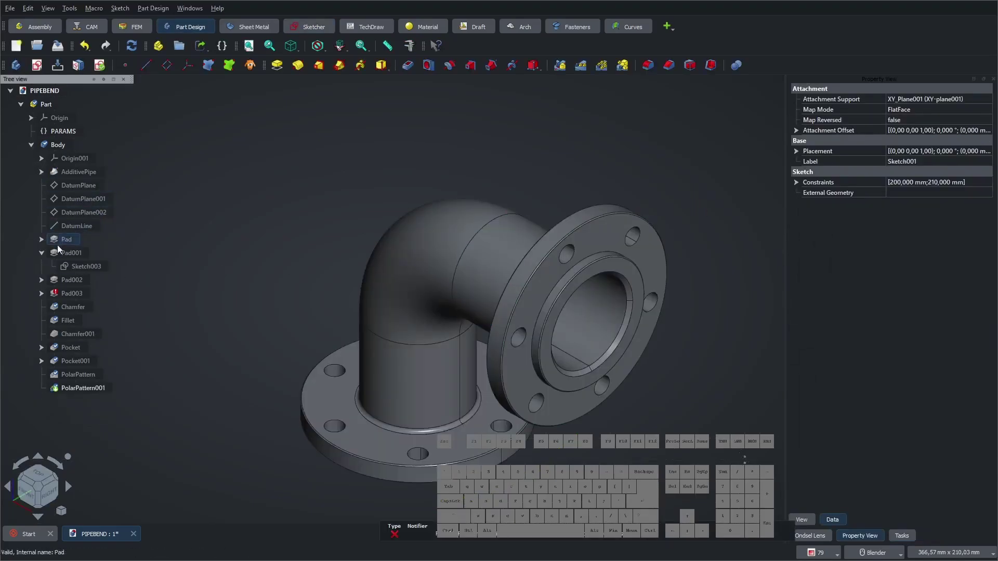
pyautogui.click(43, 244)
pyautogui.click(81, 258)
pyautogui.rightClick(80, 258)
pyautogui.click(112, 11)
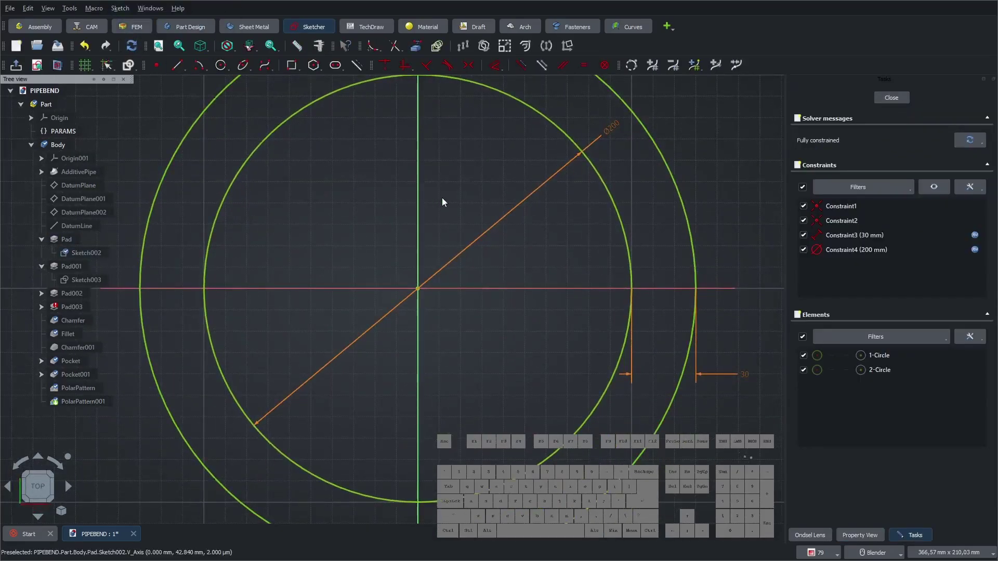
pyautogui.click(652, 321)
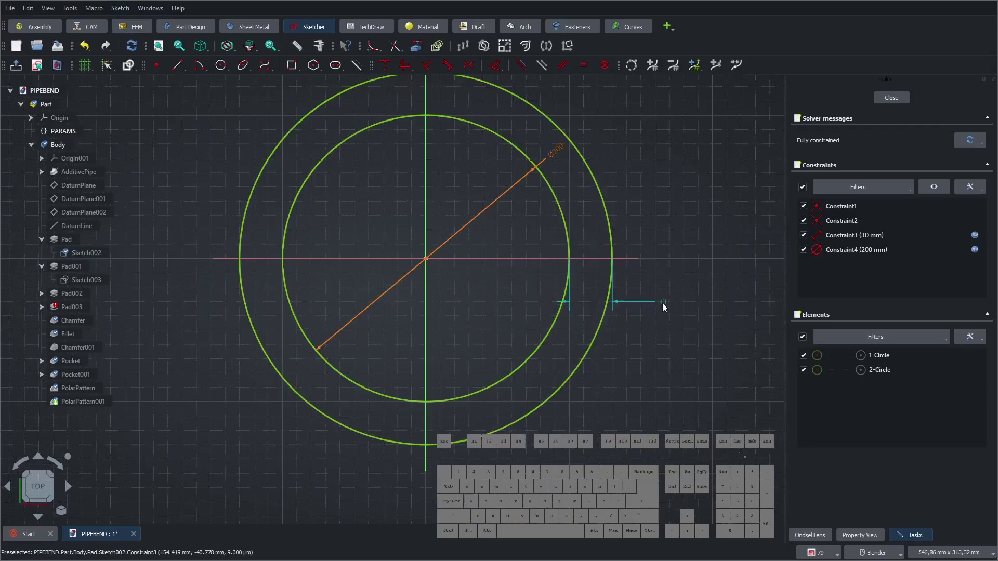
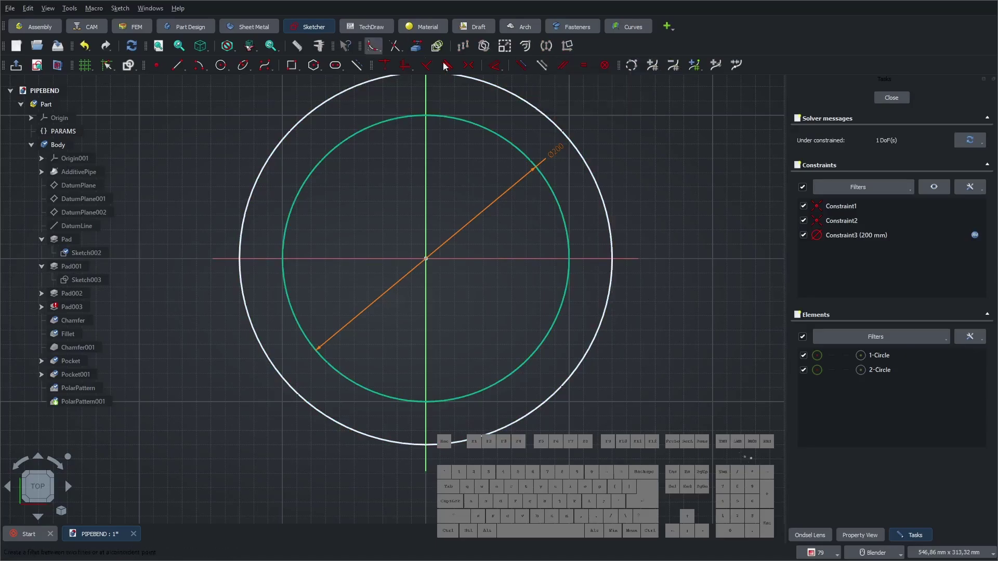
pyautogui.click(495, 64)
pyautogui.click(609, 213)
pyautogui.click(638, 195)
# - Drive the 260 mm diameter by pipe_D + 2·flange_B1 + 2·flange_B2 from PARAMS and close the sketch
pyautogui.click(746, 207)
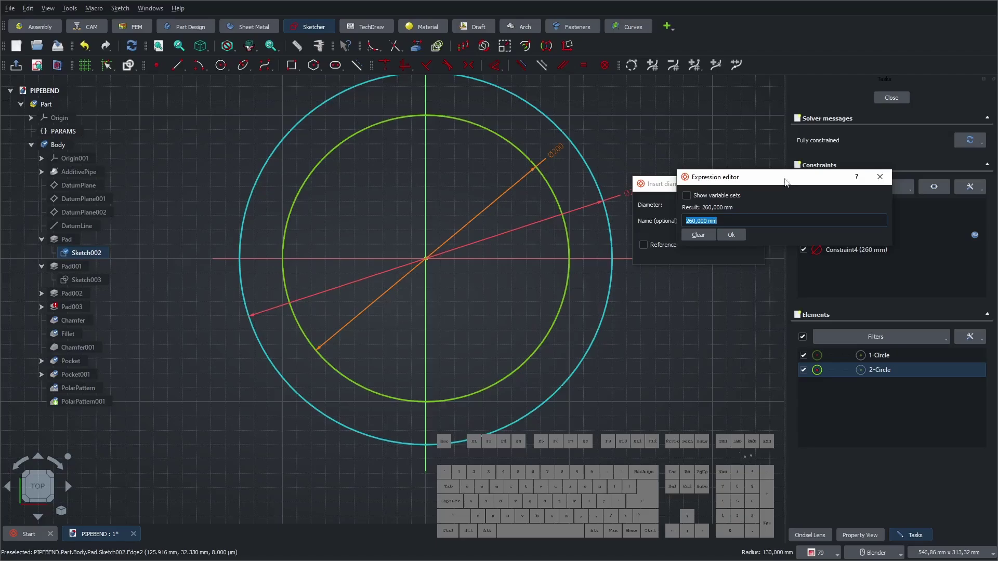
pyautogui.press('ctrl+v')
pyautogui.click(754, 224)
pyautogui.press('KP_Multiply')
pyautogui.press('KP_2')
pyautogui.click(844, 222)
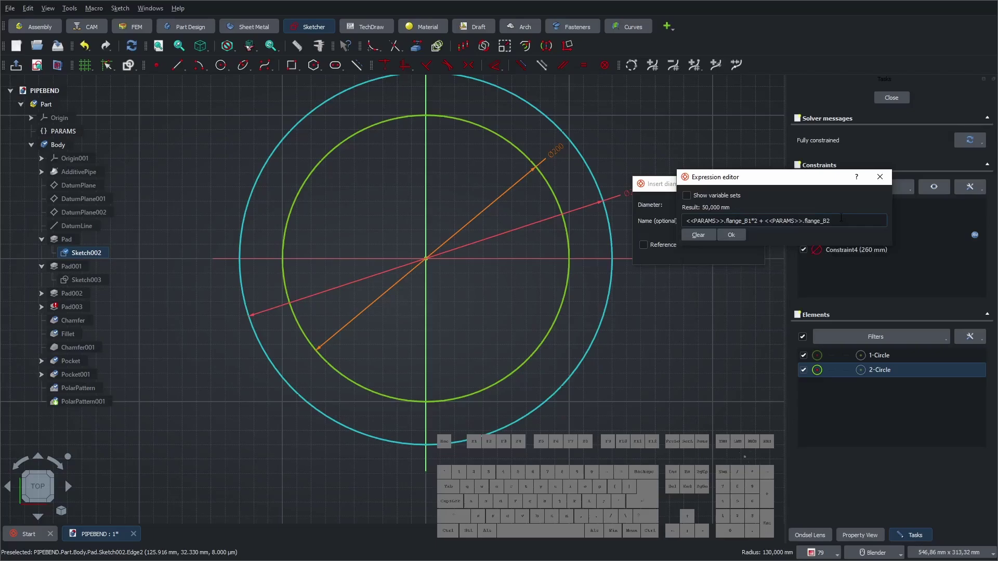
pyautogui.press('KP_Multiply')
pyautogui.press('KP_2')
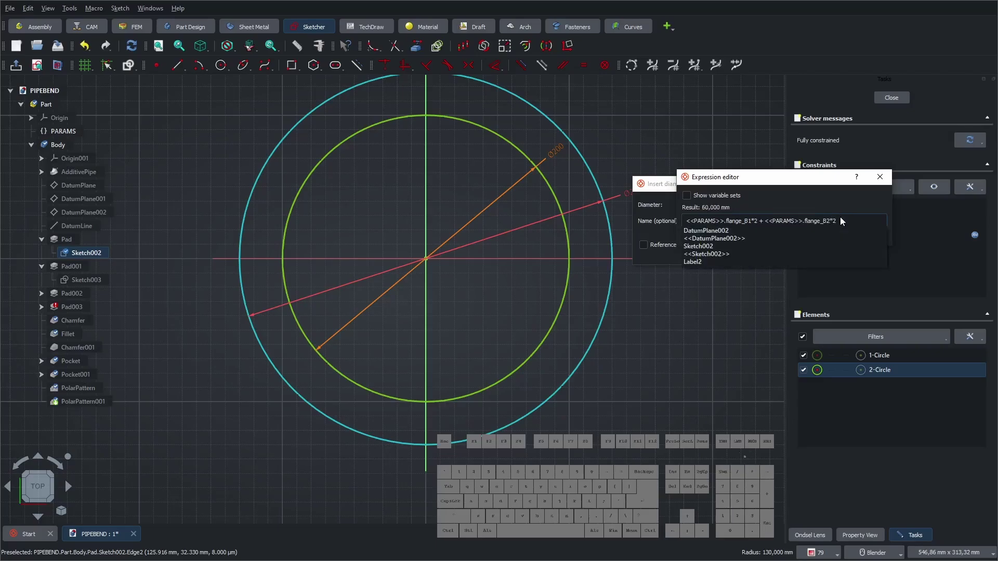
pyautogui.press('space')
pyautogui.press('KP_Add')
pyautogui.press('space')
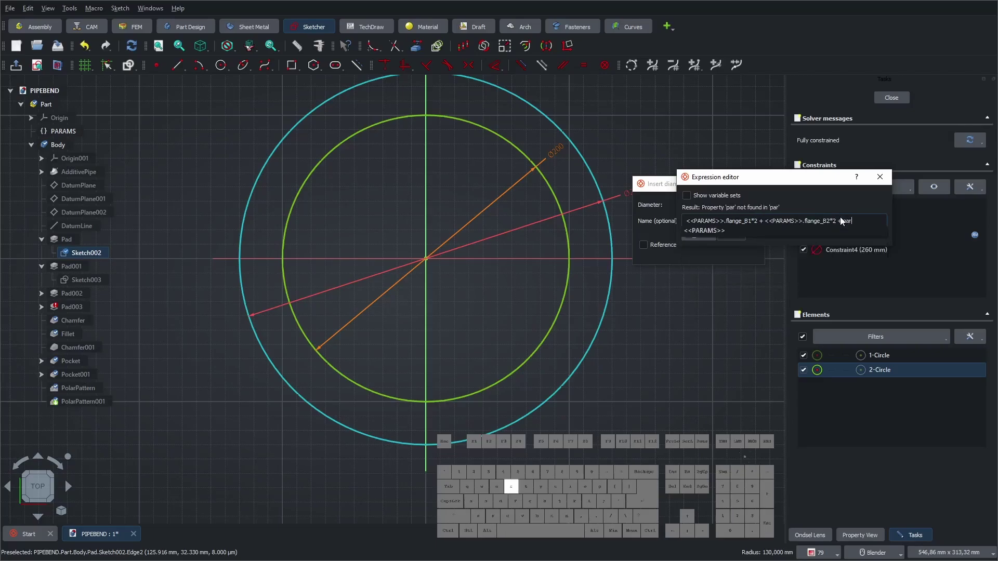
pyautogui.press('Down')
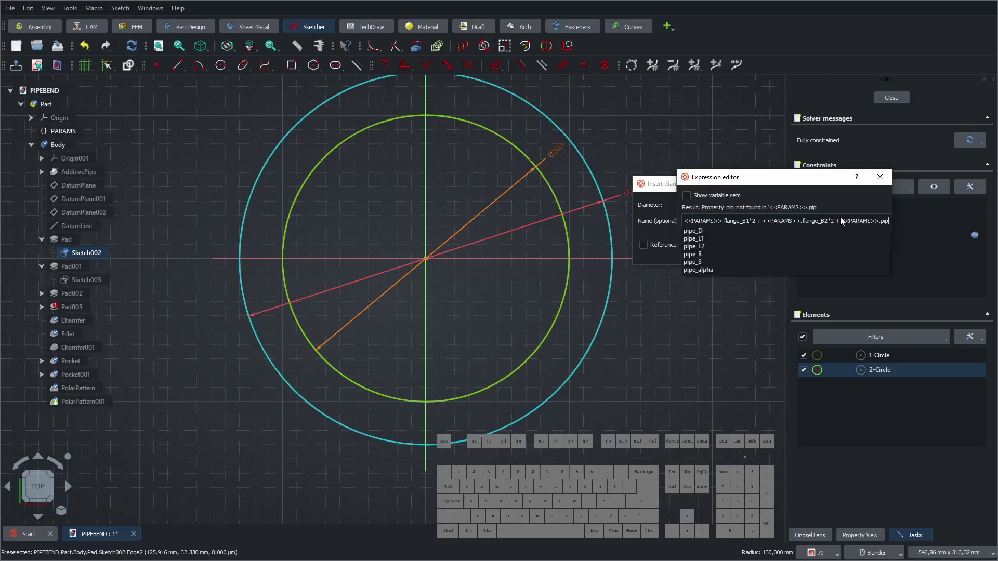
pyautogui.press('Down')
pyautogui.press('Return')
pyautogui.click(737, 238)
pyautogui.click(711, 255)
pyautogui.click(904, 99)
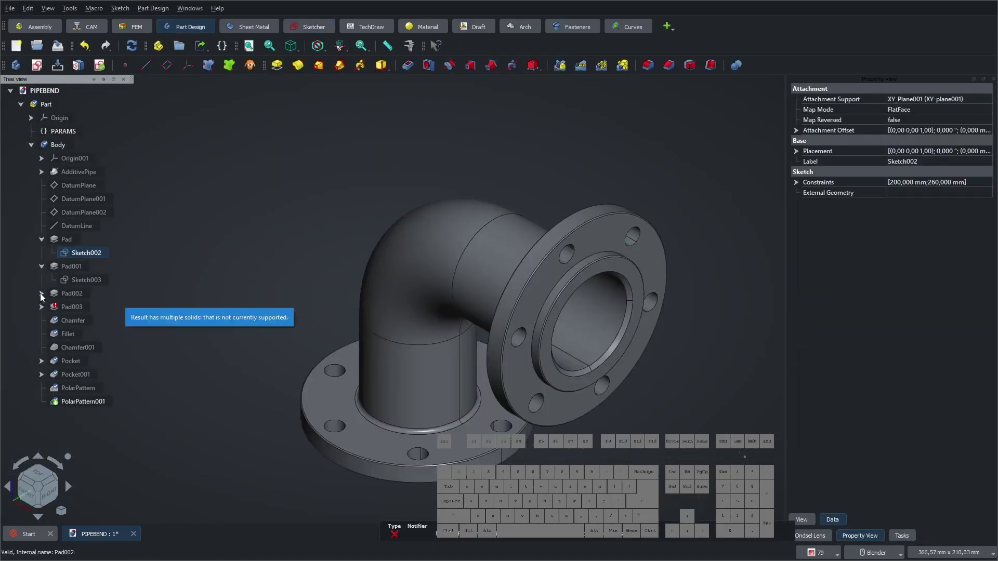
# - In Pad002's Sketch004, raise the outer diameter from 210 mm to 220 mm with a doubled flange_B2 term
pyautogui.click(43, 298)
pyautogui.click(76, 314)
pyautogui.rightClick(79, 312)
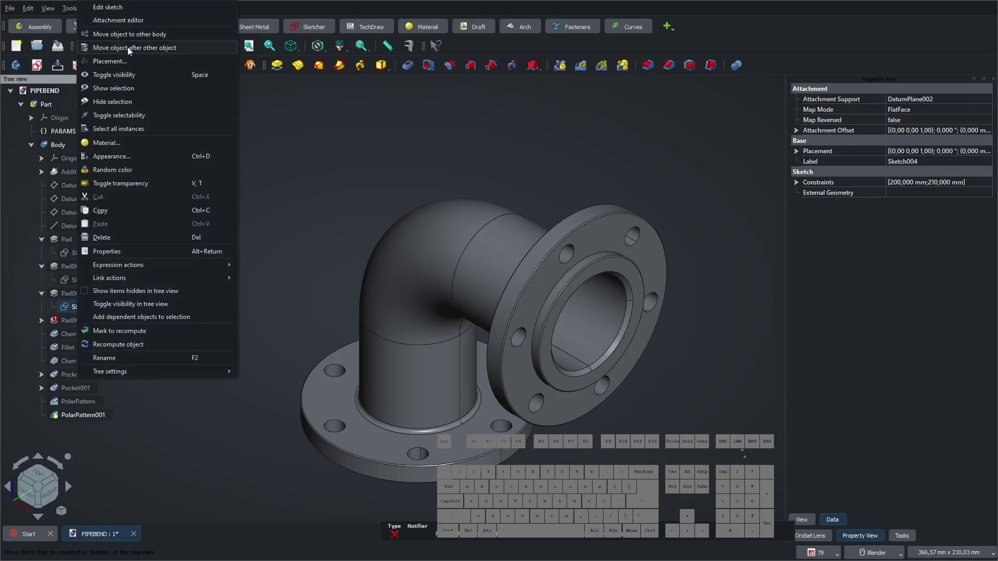
pyautogui.click(116, 8)
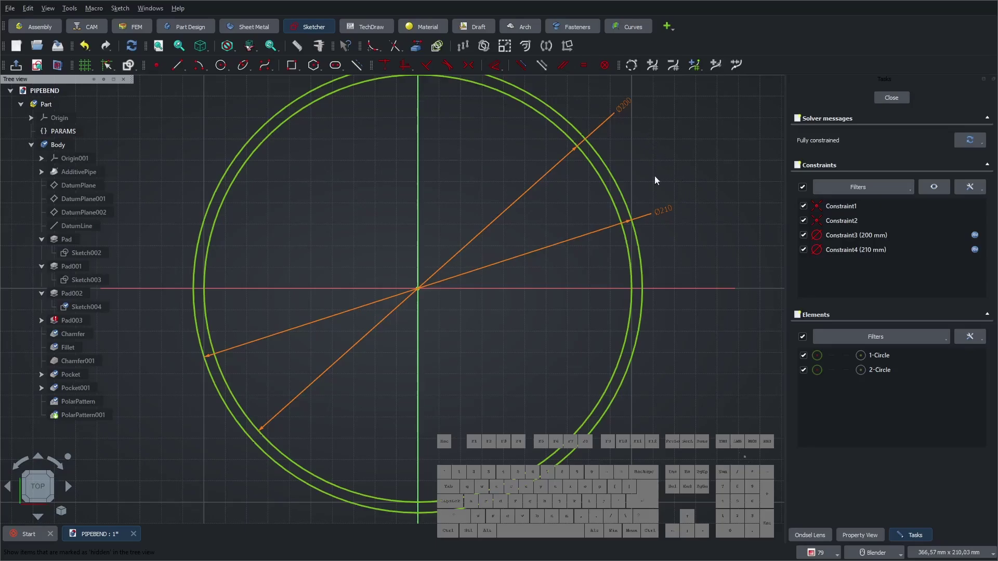
pyautogui.doubleClick(670, 214)
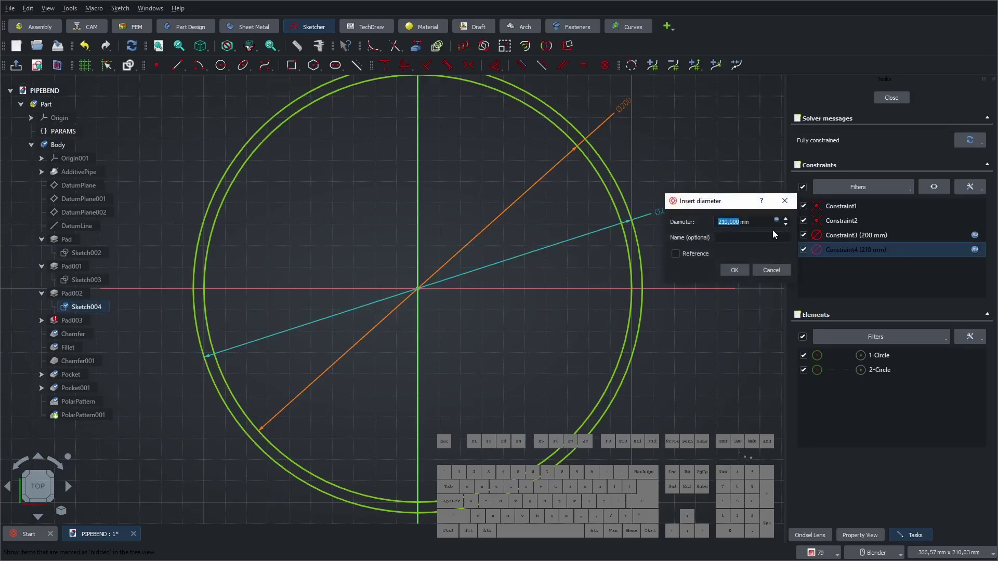
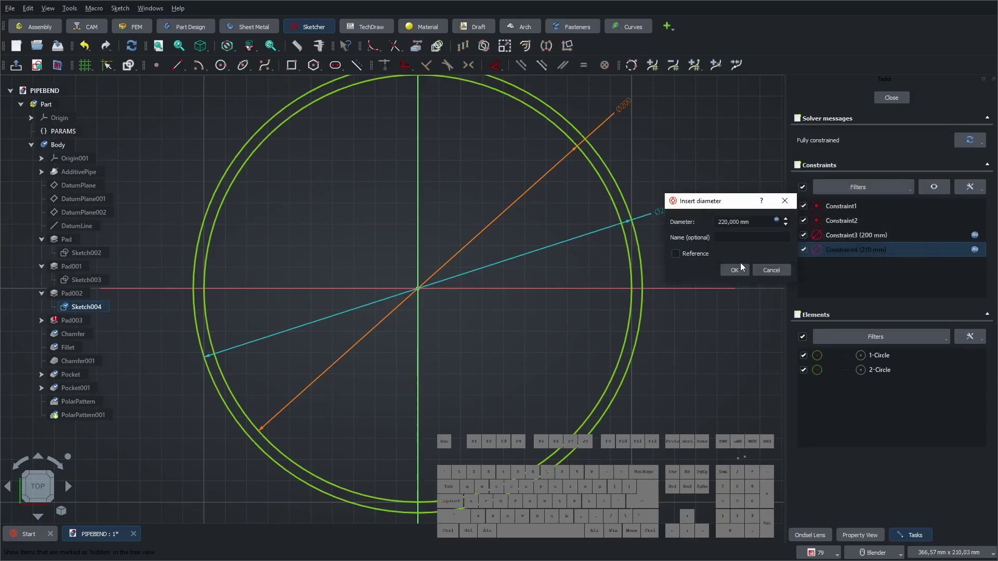
pyautogui.click(742, 269)
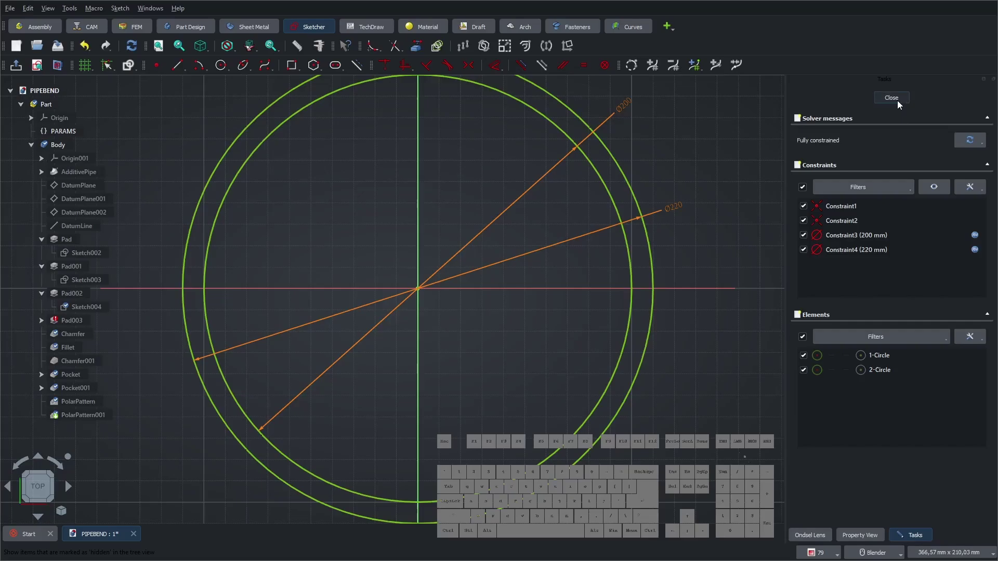
pyautogui.click(899, 104)
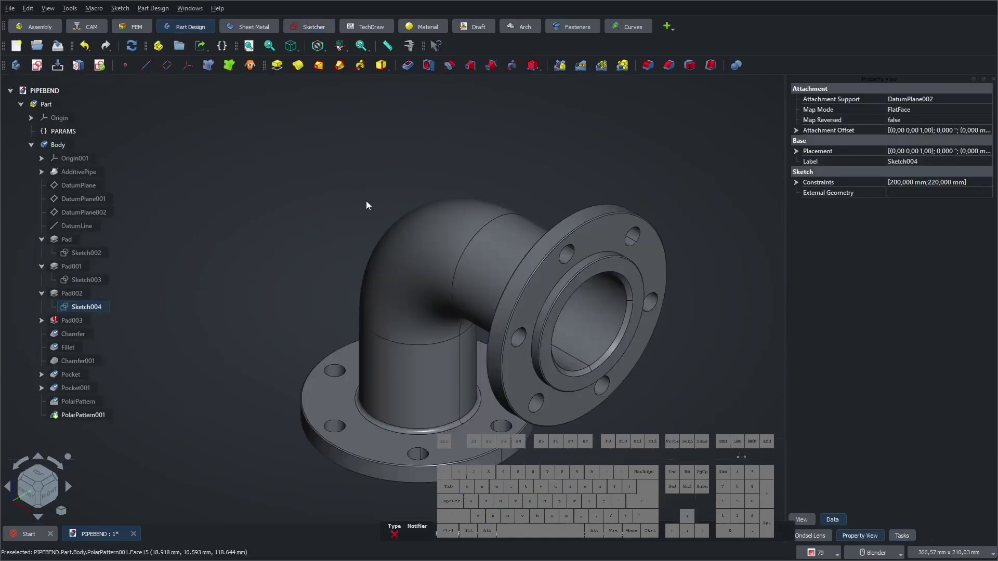
# - In Pad003's Sketch005, delete the 10 mm width constraint and add a diameter constraint on the outer circle
pyautogui.click(344, 207)
pyautogui.click(45, 325)
pyautogui.rightClick(67, 335)
pyautogui.click(105, 11)
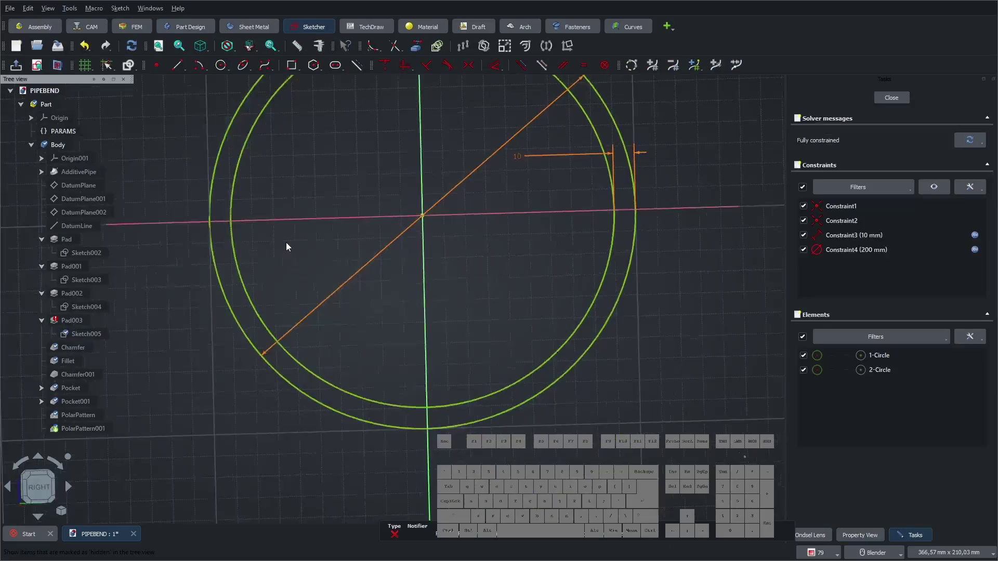
pyautogui.click(500, 197)
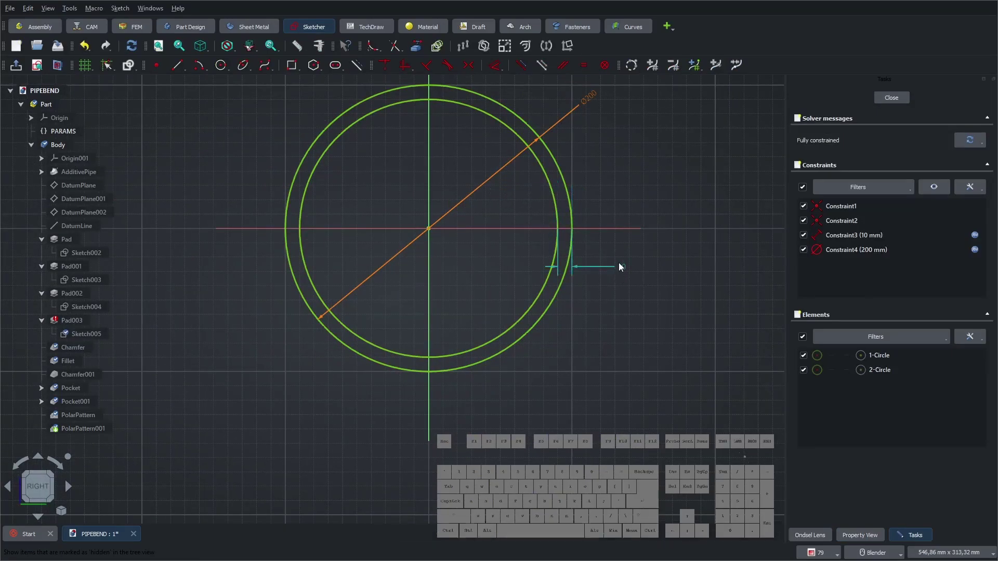
pyautogui.click(625, 272)
pyautogui.press('Delete')
pyautogui.click(546, 175)
pyautogui.click(666, 306)
# - Set that diameter to <<PARAMS>>.pipe_D + <<PARAMS>>.flange_B2*2 (220 mm) and close the sketch
pyautogui.click(499, 70)
pyautogui.click(607, 189)
pyautogui.click(627, 170)
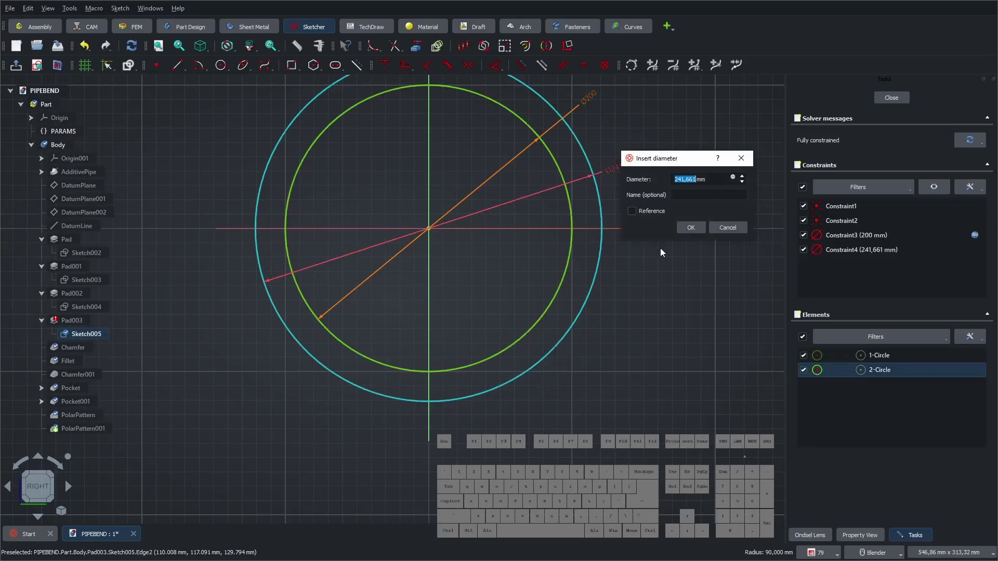
pyautogui.click(690, 164)
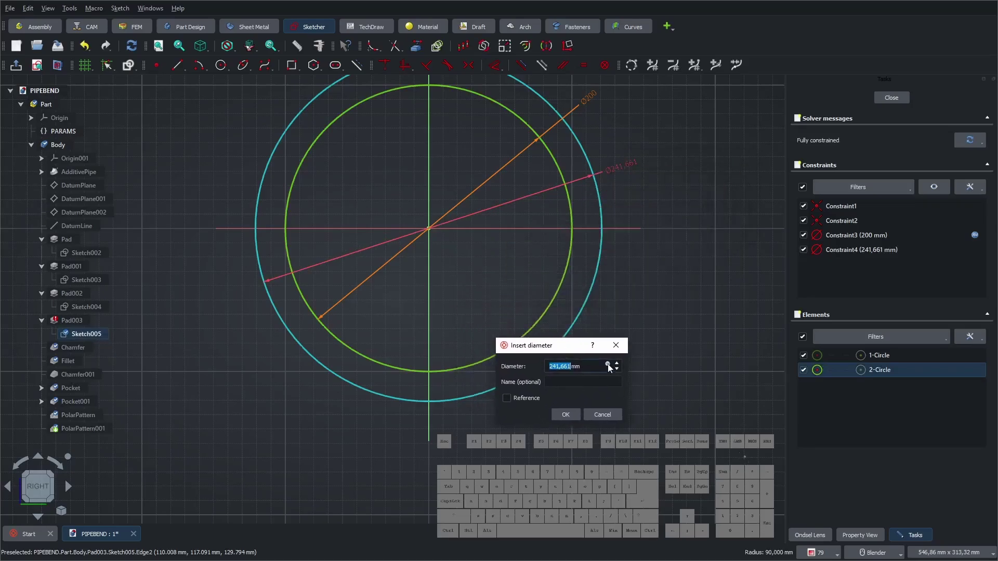
pyautogui.click(612, 366)
pyautogui.click(627, 344)
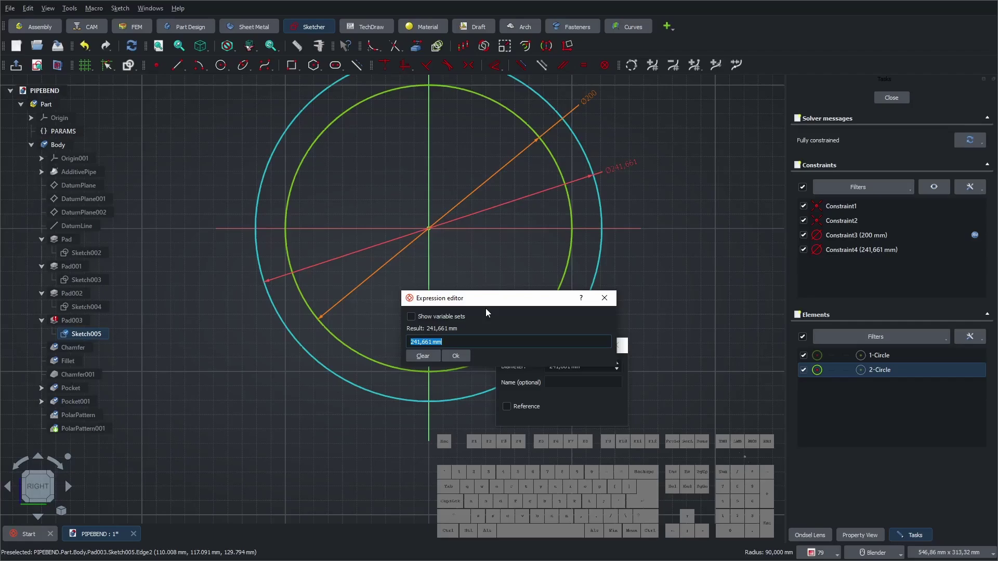
pyautogui.press('Down')
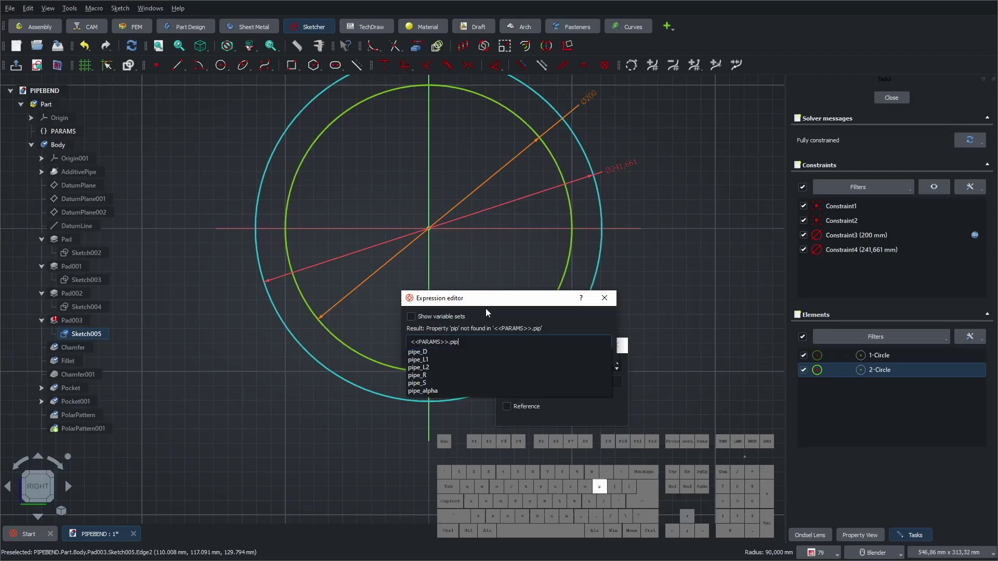
pyautogui.press('Down')
pyautogui.press('space')
pyautogui.press('KP_Add')
pyautogui.press('space')
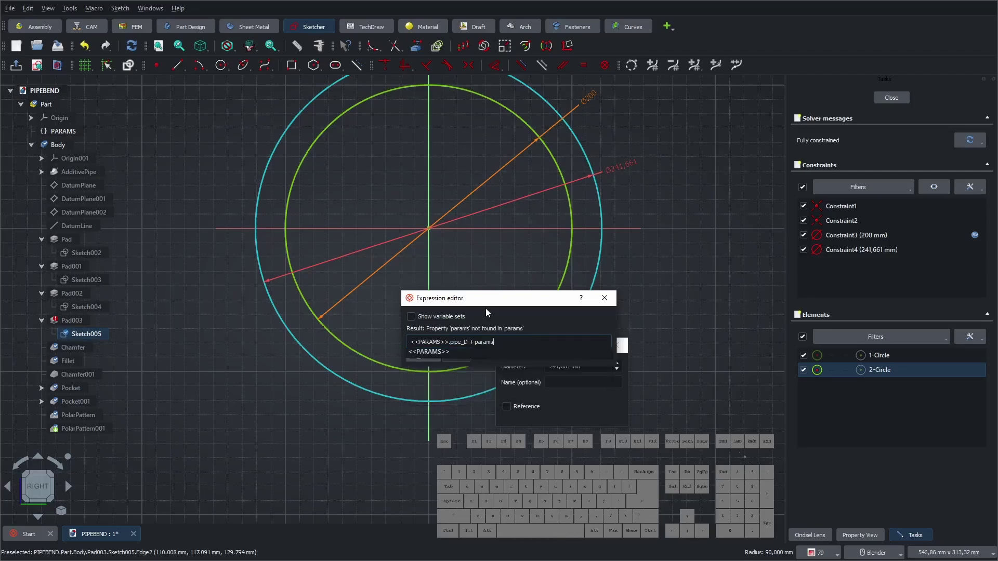
pyautogui.press('Down')
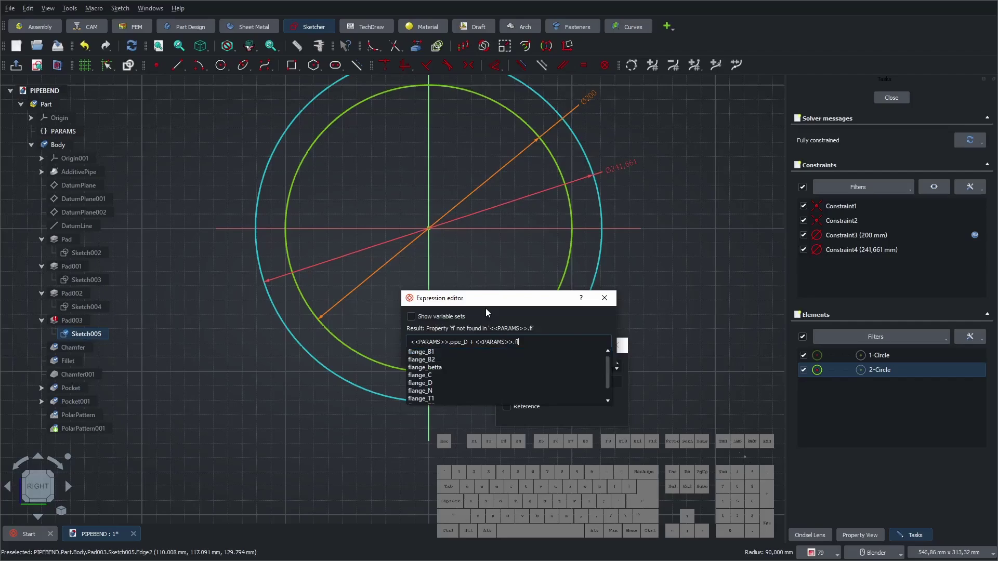
pyautogui.press('Down')
pyautogui.press('Down')
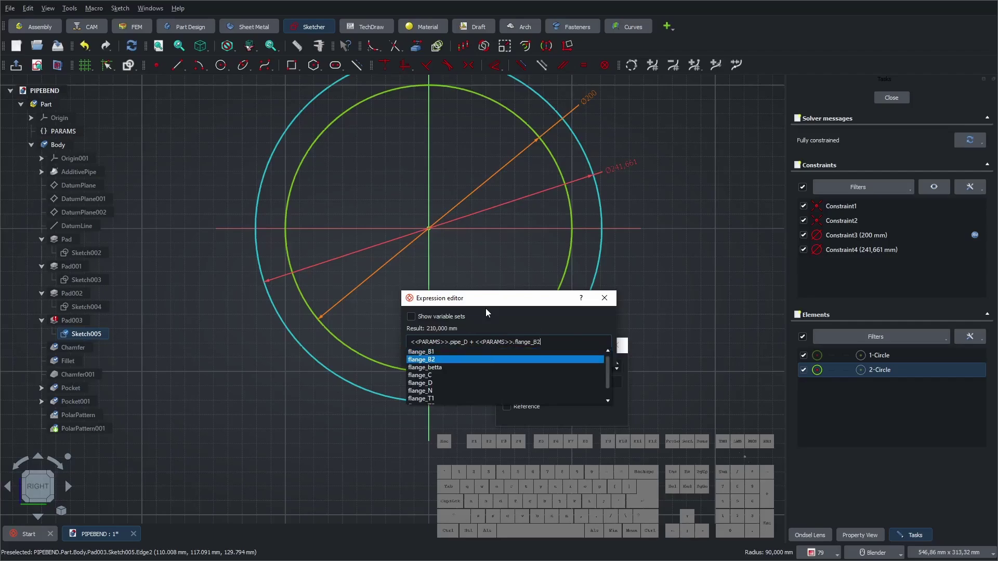
pyautogui.press('KP_Multiply')
pyautogui.press('KP_2')
pyautogui.press('KP_Enter')
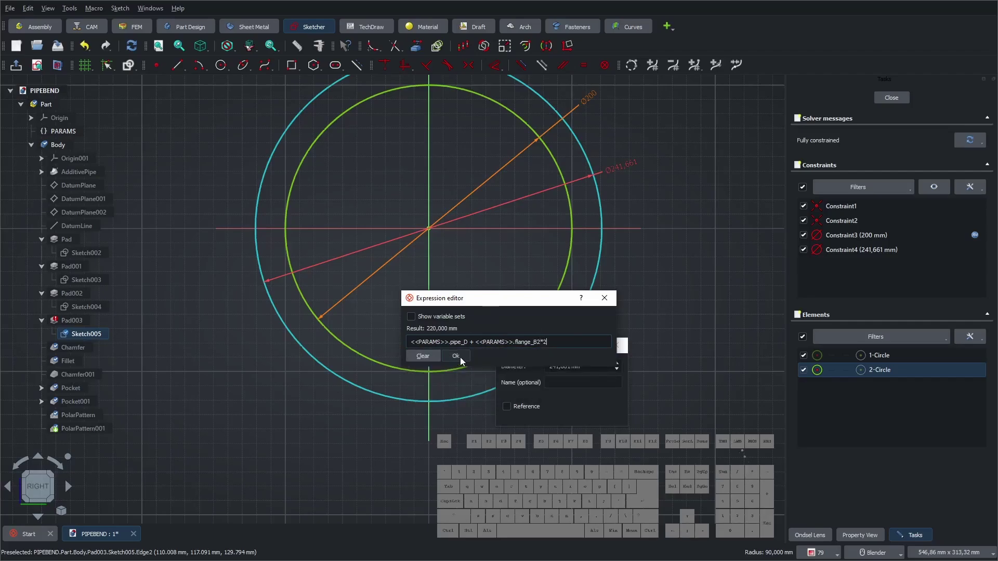
pyautogui.click(462, 361)
pyautogui.click(571, 420)
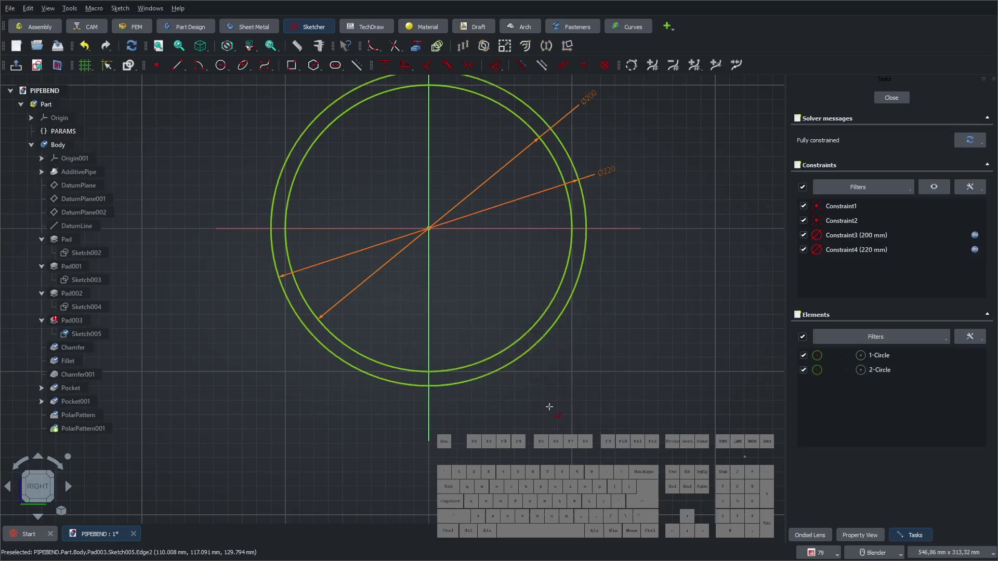
pyautogui.click(902, 103)
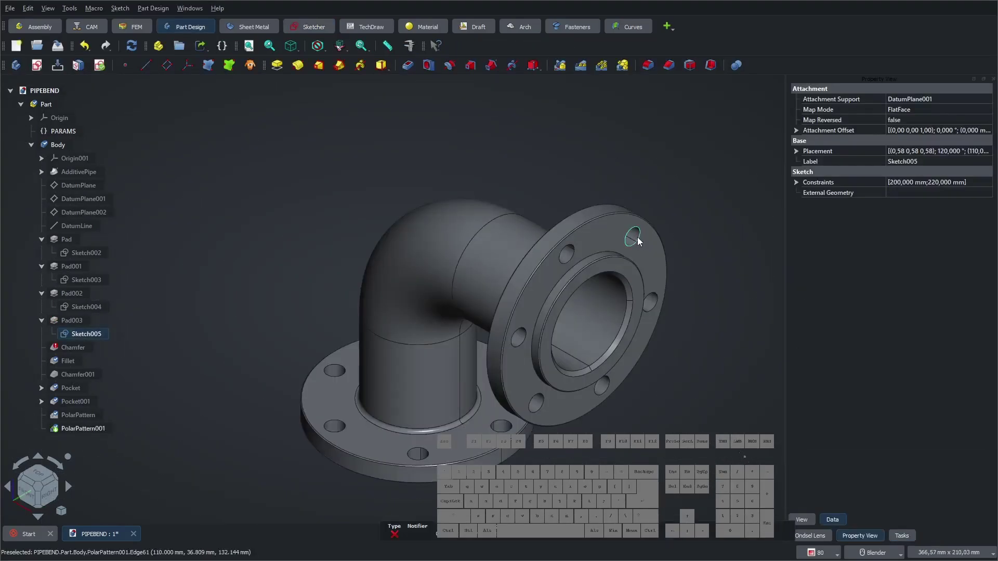
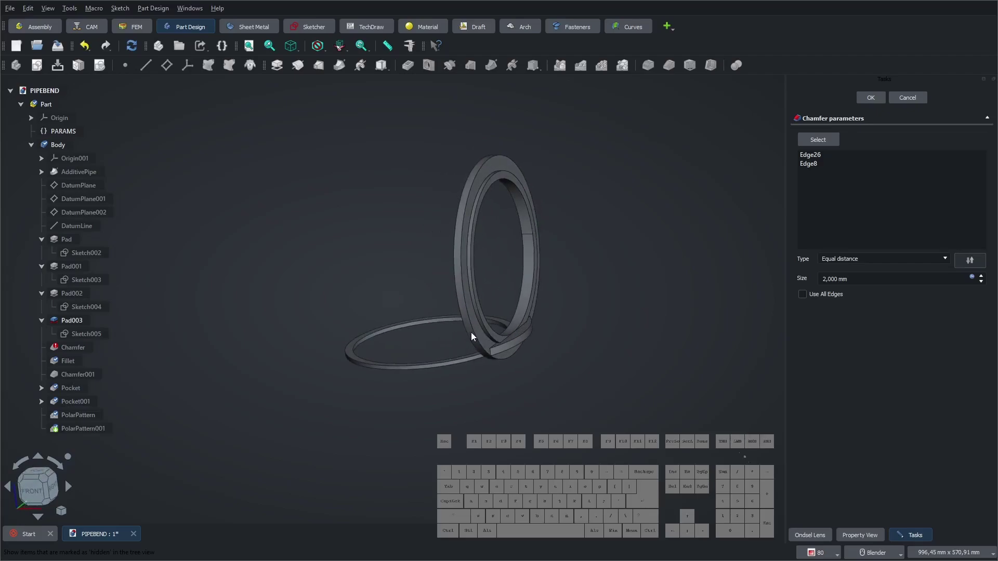
# - Orbit the model to view the bend with only its base flange
pyautogui.middleClick(494, 336)
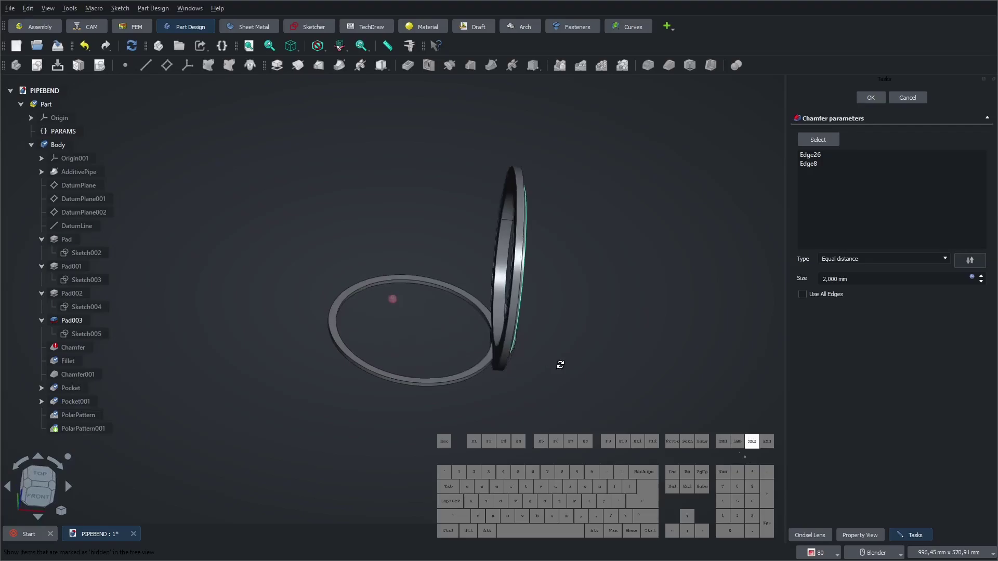
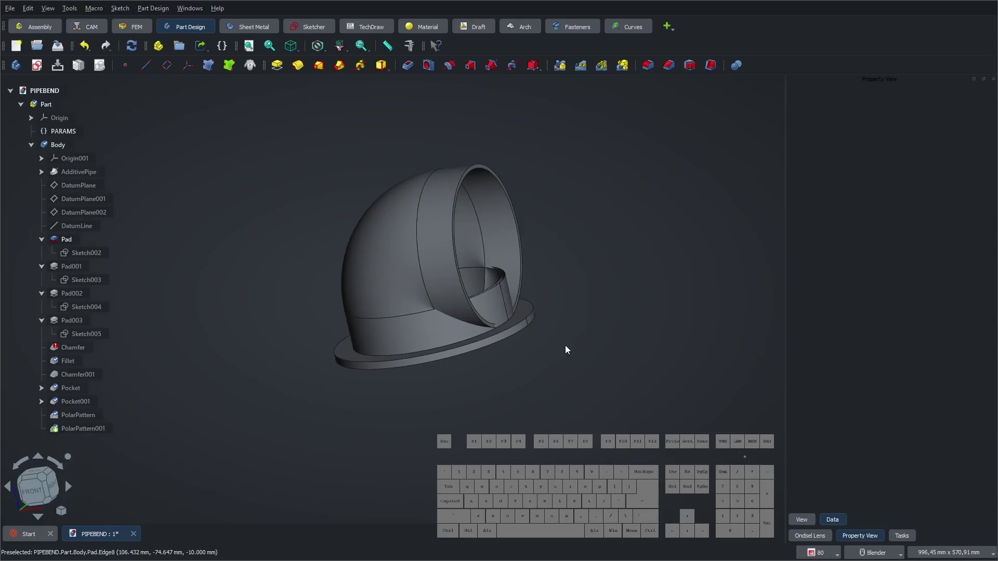
pyautogui.middleClick(478, 293)
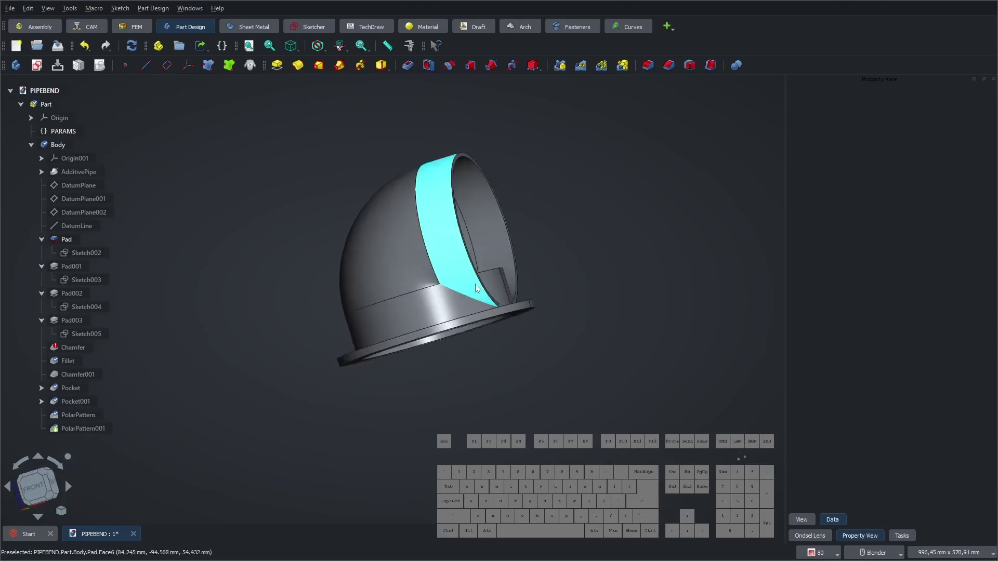
# - Set PARAMS pipe_R to 300 mm and let the bend regenerate
pyautogui.click(197, 333)
pyautogui.click(64, 132)
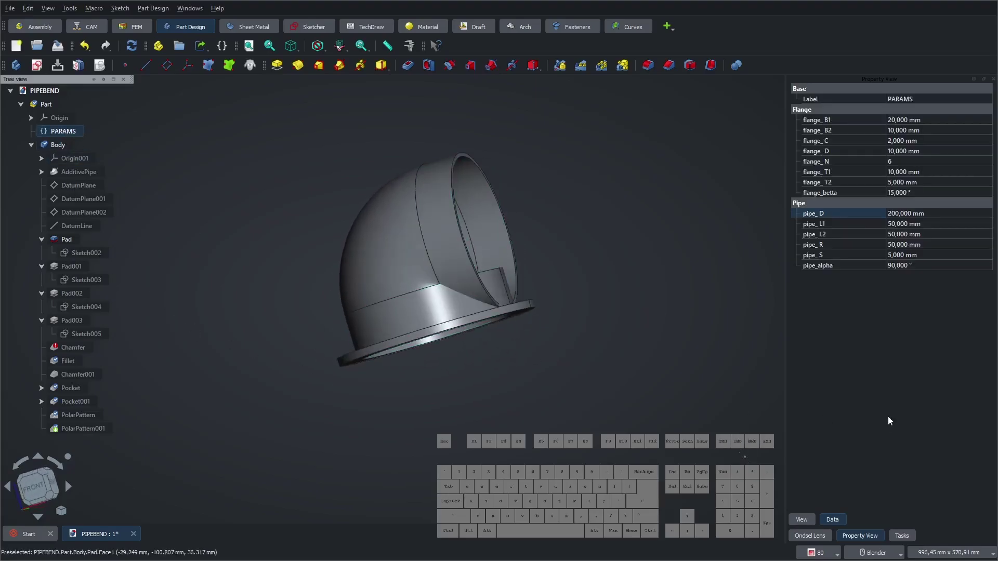
pyautogui.click(919, 248)
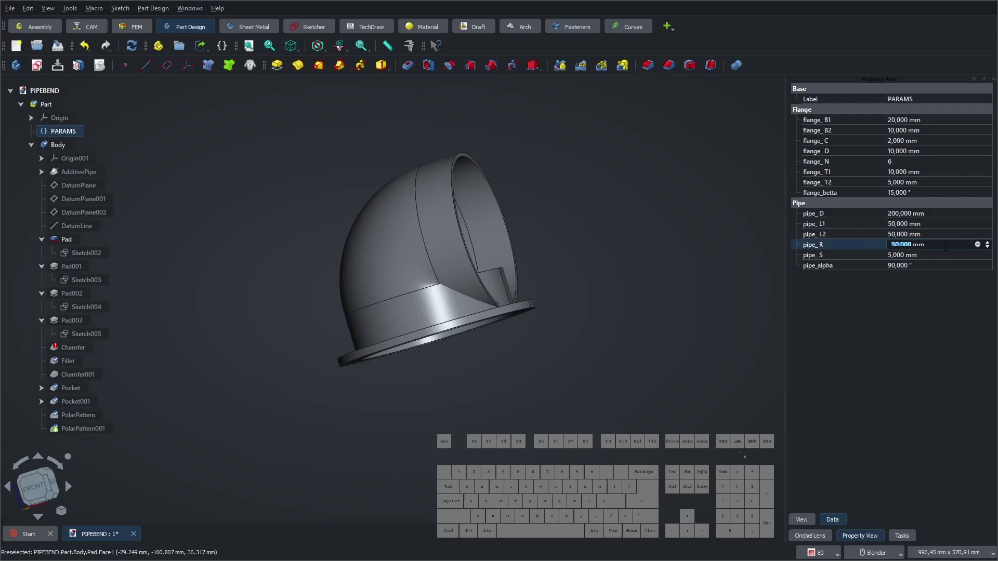
pyautogui.press('KP_3')
pyautogui.press('KP_0')
pyautogui.press('KP_0')
pyautogui.press('KP_Enter')
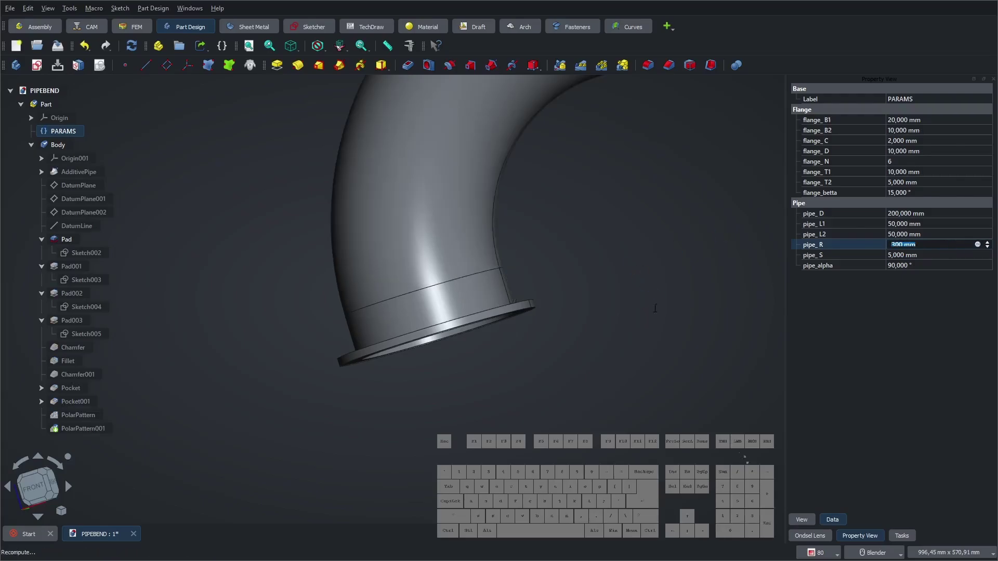
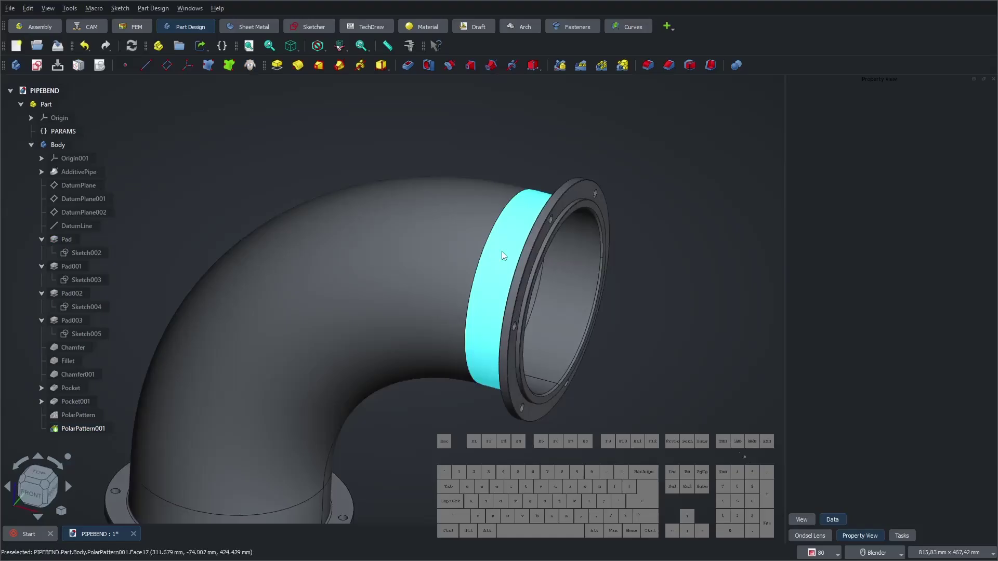
pyautogui.middleClick(548, 254)
pyautogui.middleClick(468, 314)
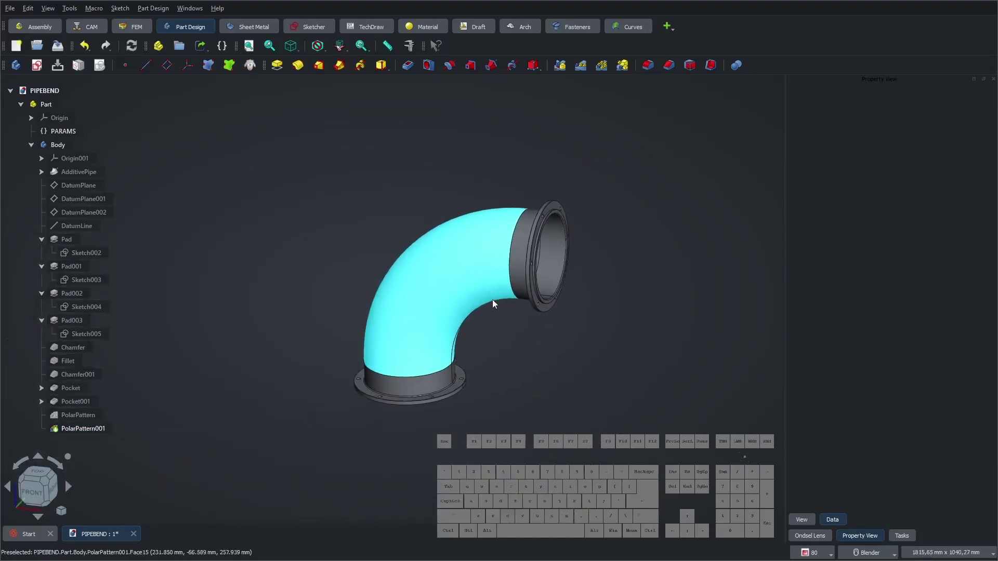
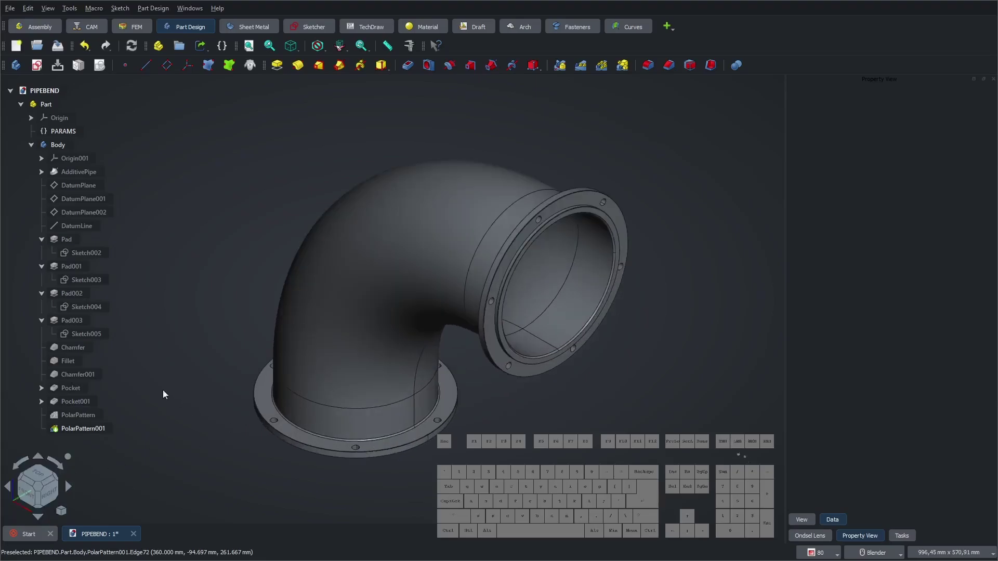
# - Set PARAMS flange_N from 6 to 15 so the flanges gain more bolt holes
pyautogui.click(74, 135)
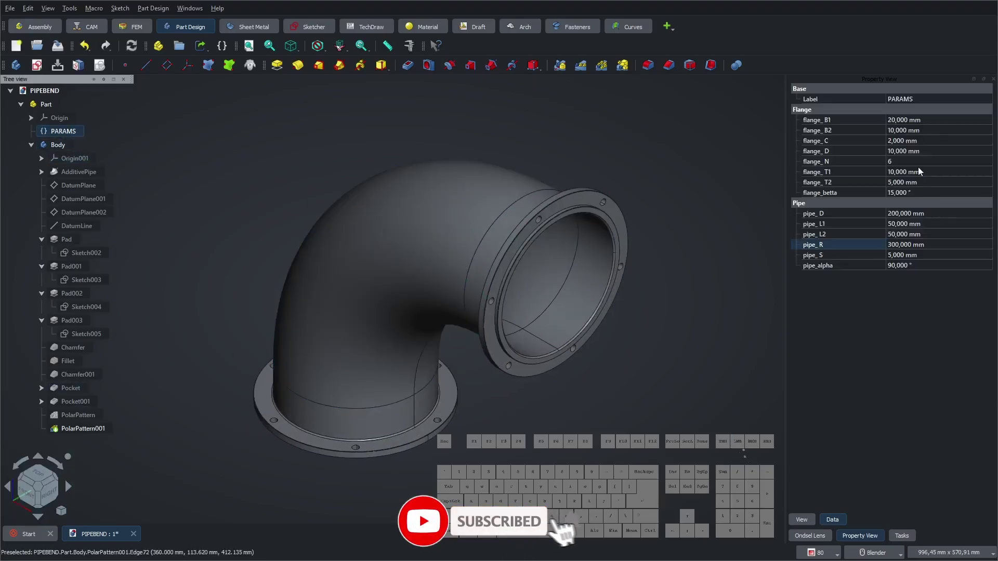
pyautogui.click(916, 166)
pyautogui.press('KP_1')
pyautogui.press('KP_5')
pyautogui.press('KP_Enter')
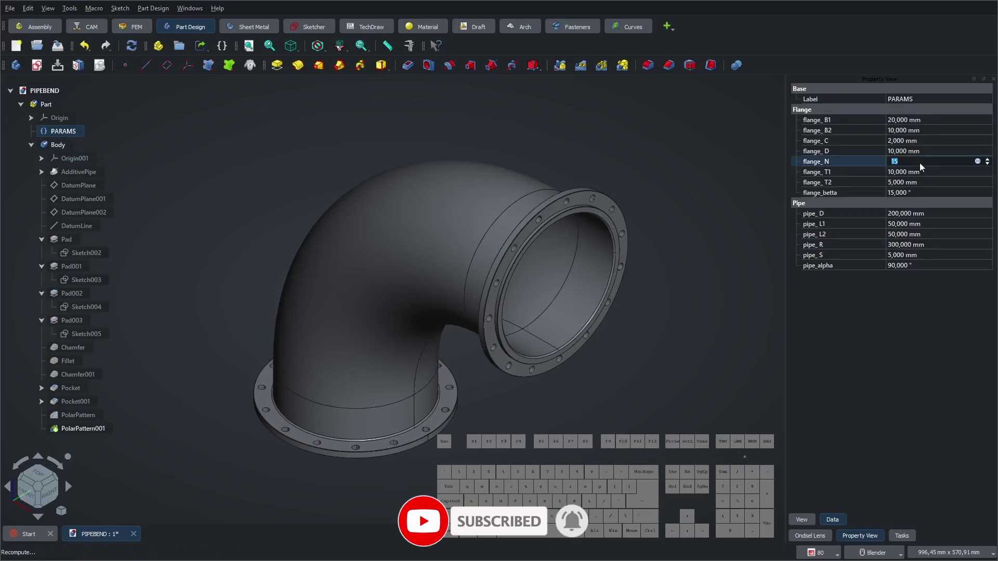